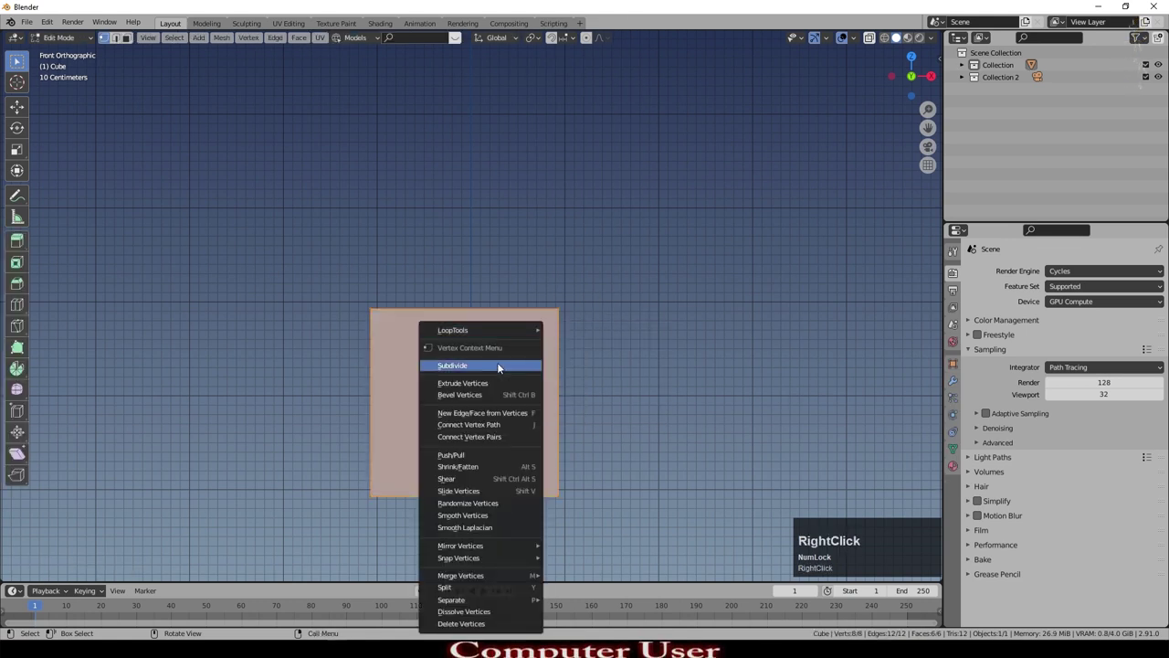
Step: Subdivide the cube with 5 cuts and round it To Sphere at factor 1
click(503, 366)
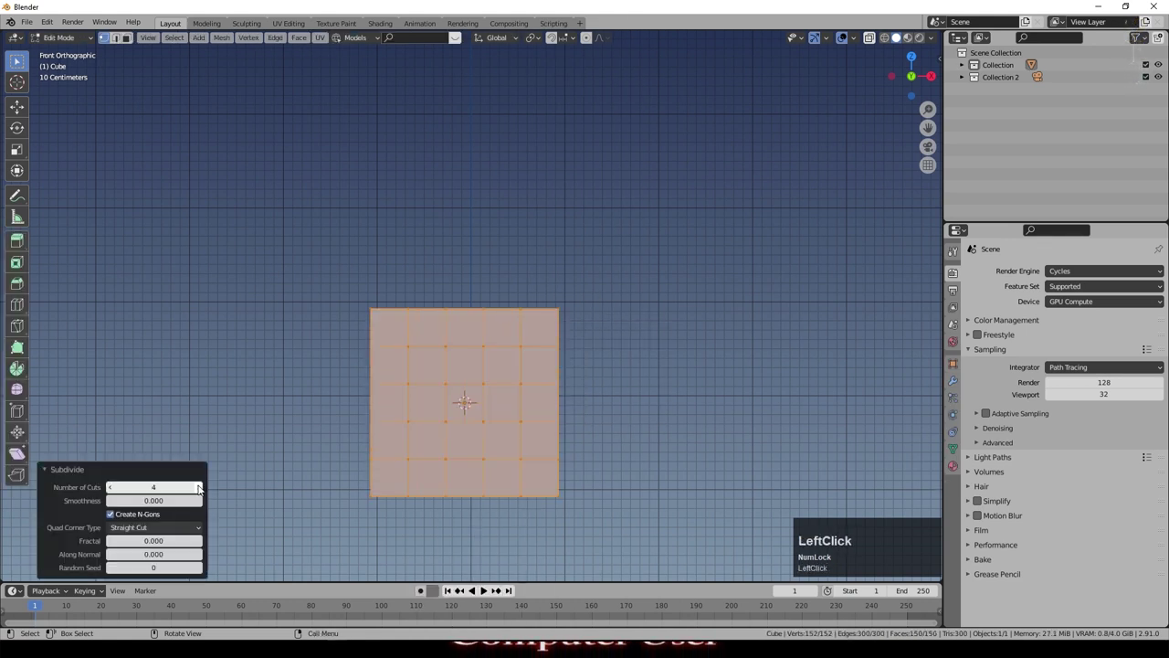
middle_click(201, 489)
key(F3)
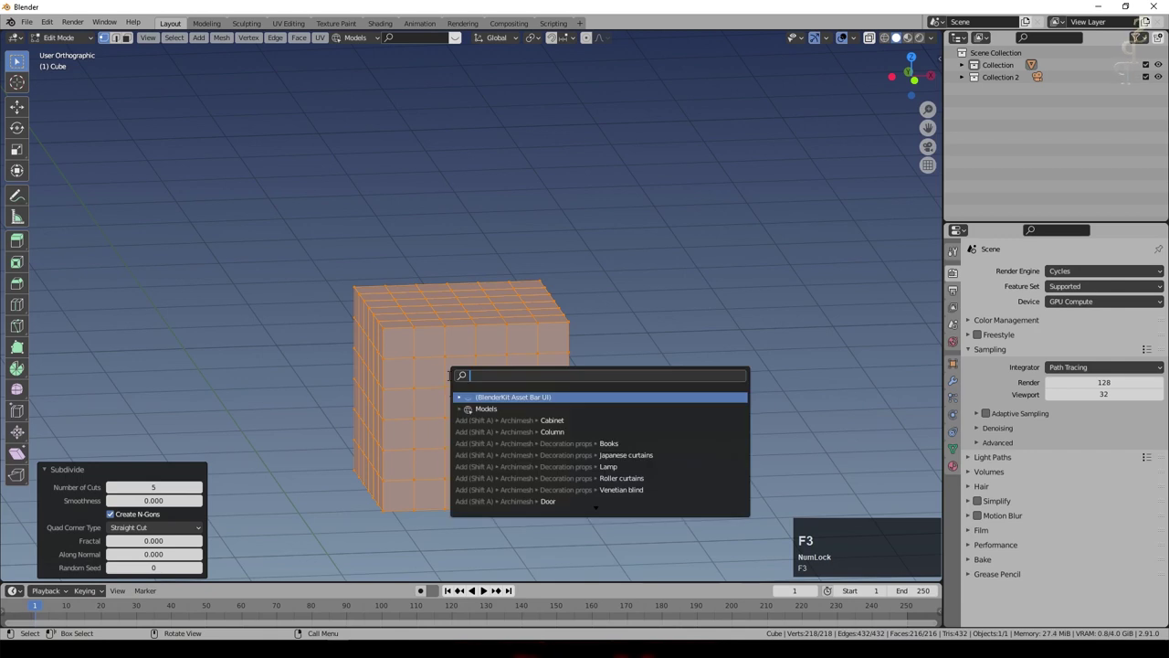
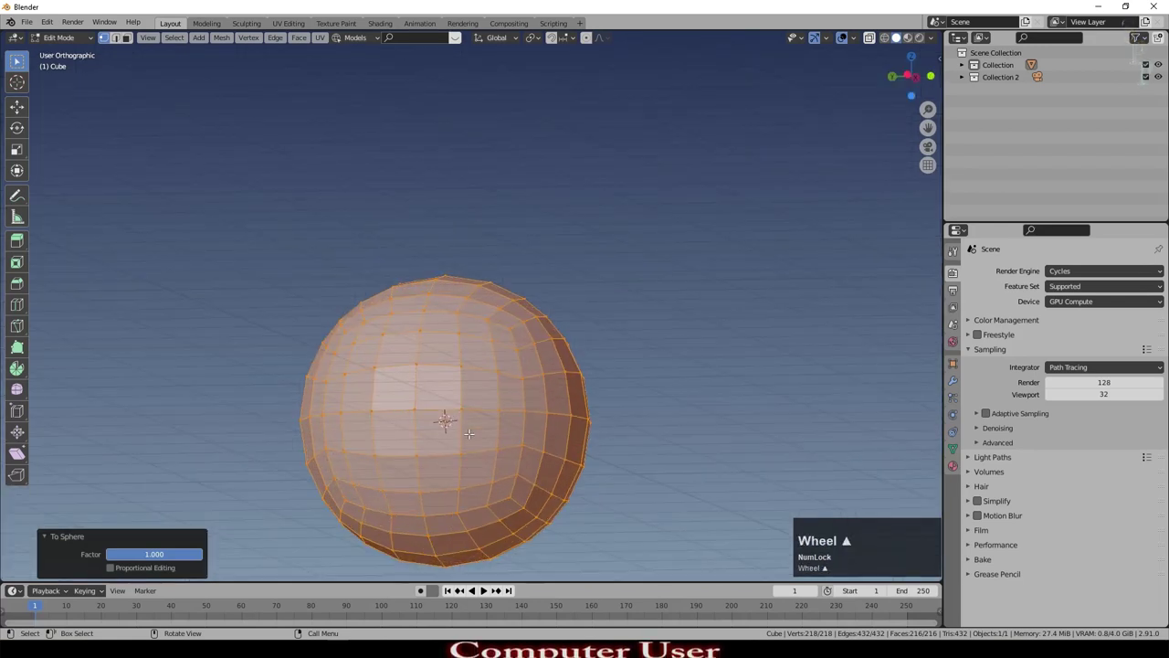
key(KP_1)
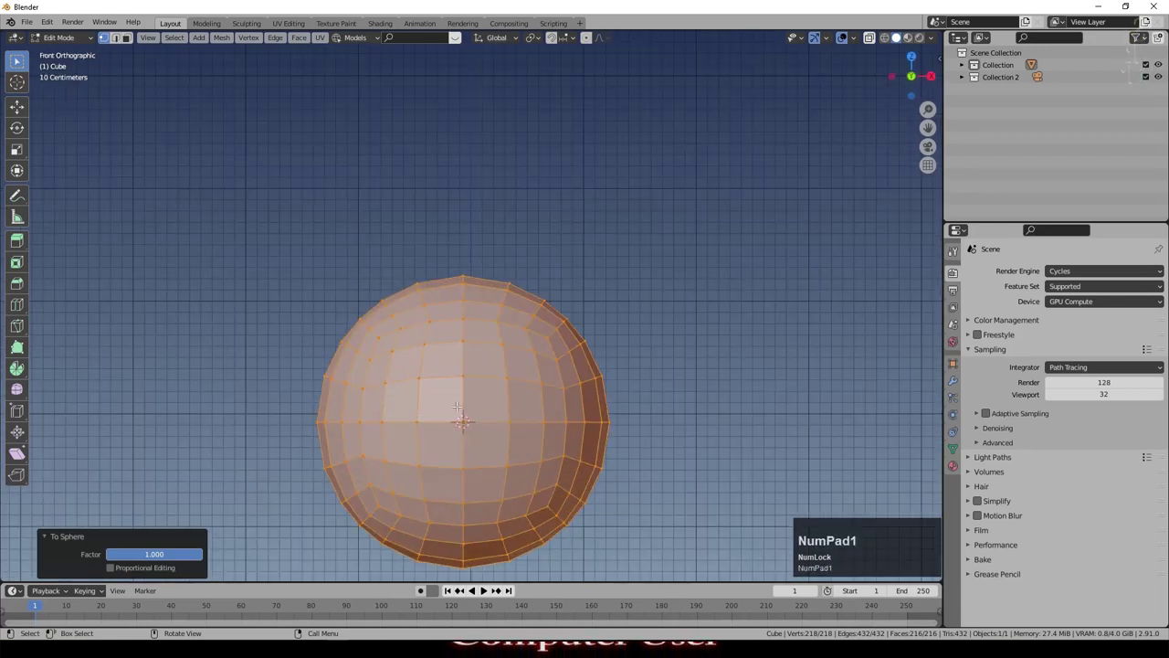
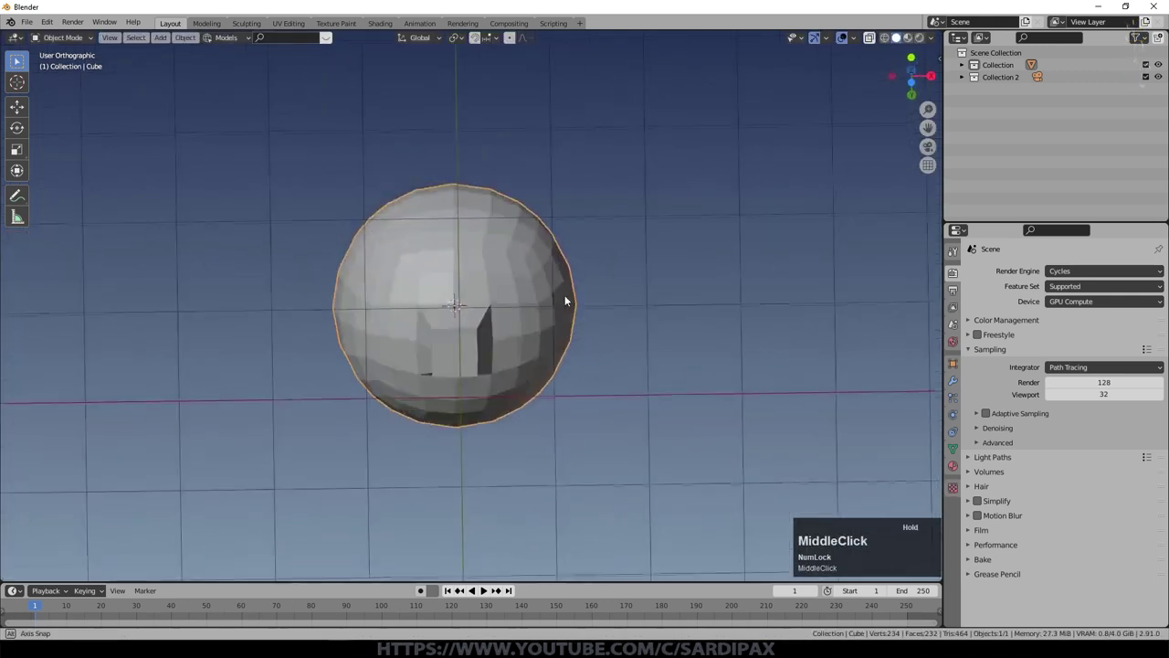
Step: Select the sphere's bottom faces and extrude a narrow neck straight down along Z
key(Tab)
key(x)
click(525, 364)
scroll(up, 3)
key(Tab)
key(a)
key(g)
key(z)
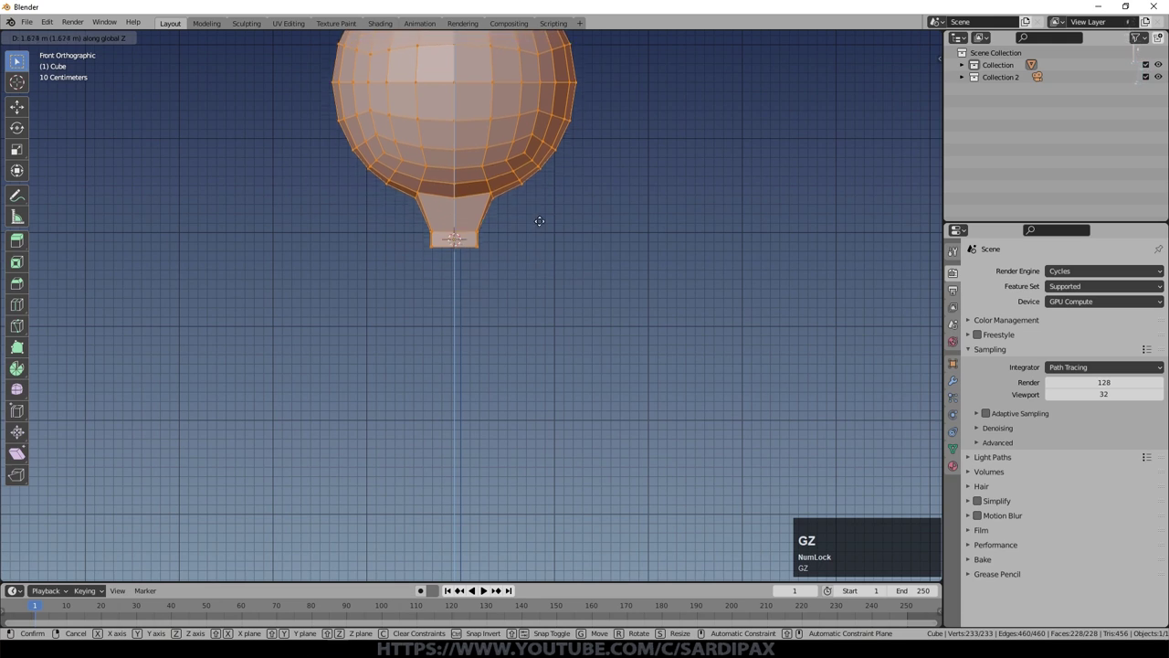
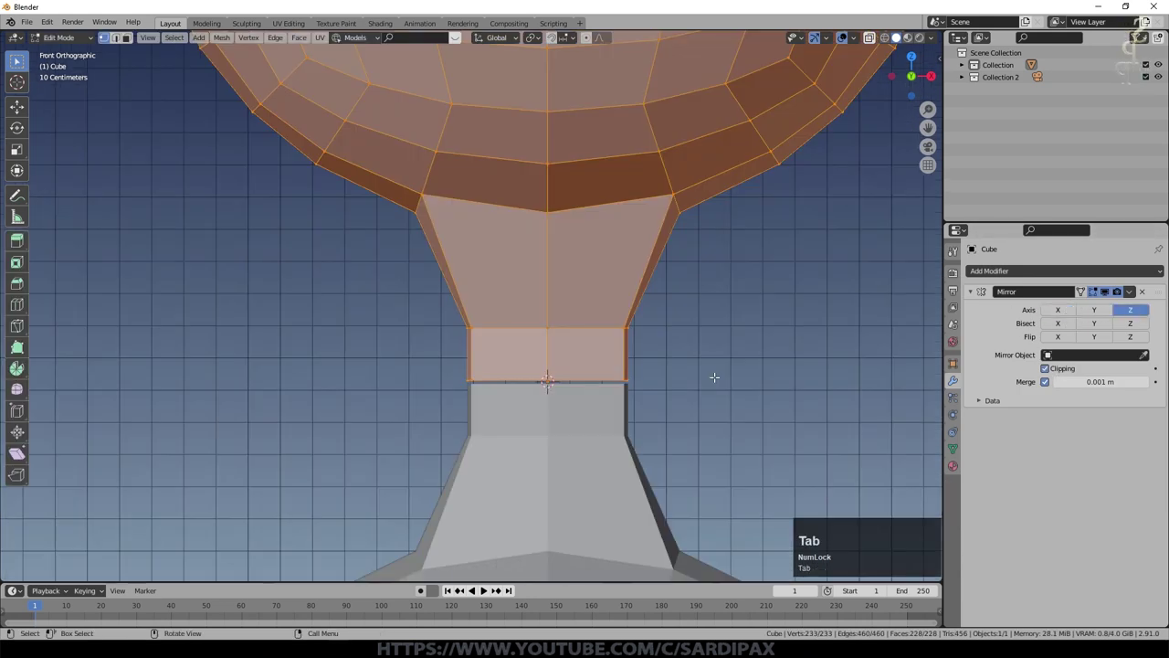
Step: Shift the mesh along Z and smooth it with a level-2 Subdivision Surface modifier
key(g)
key(z)
key(Tab)
key(ctrl+2)
scroll(down, 3)
key(Tab)
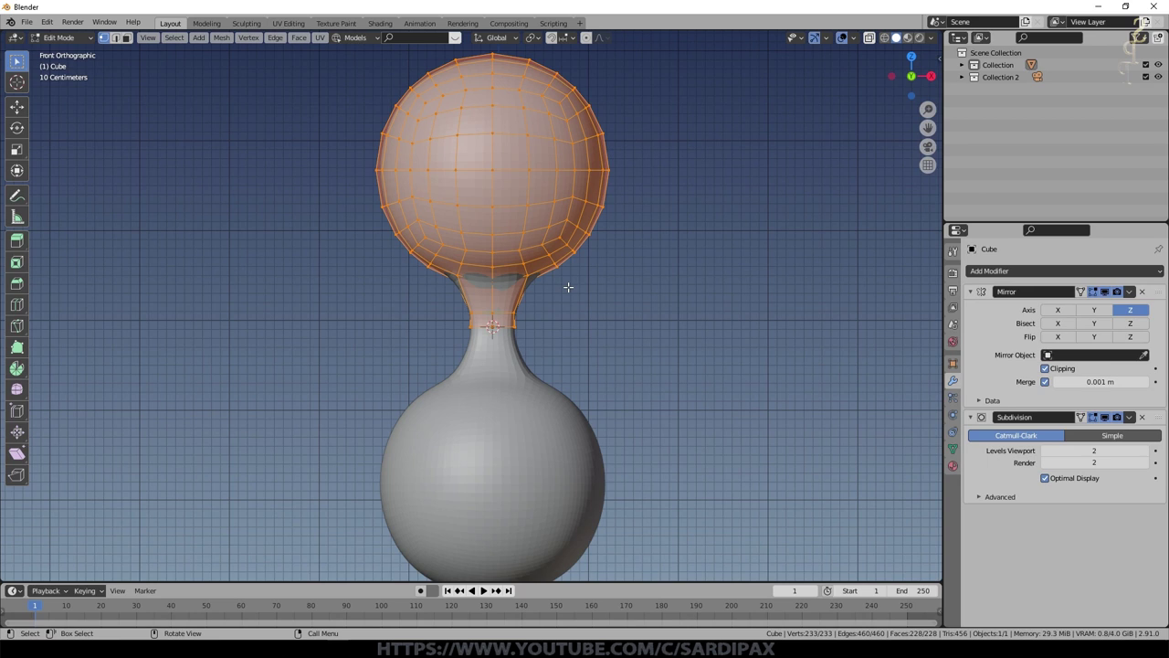
scroll(up, 3)
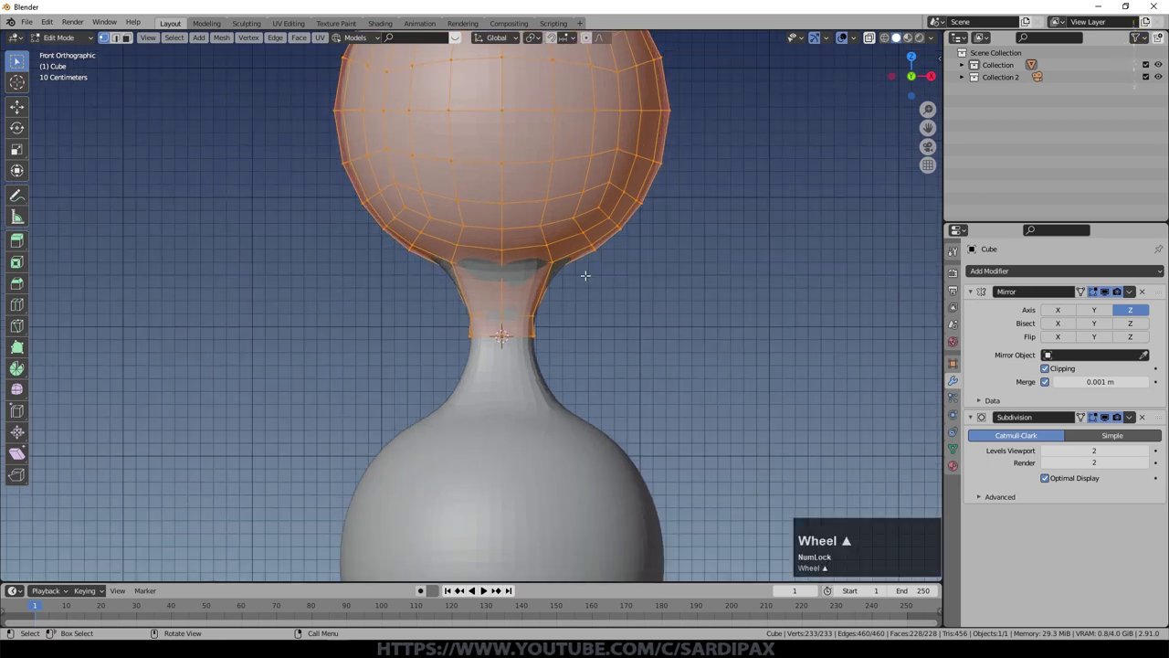
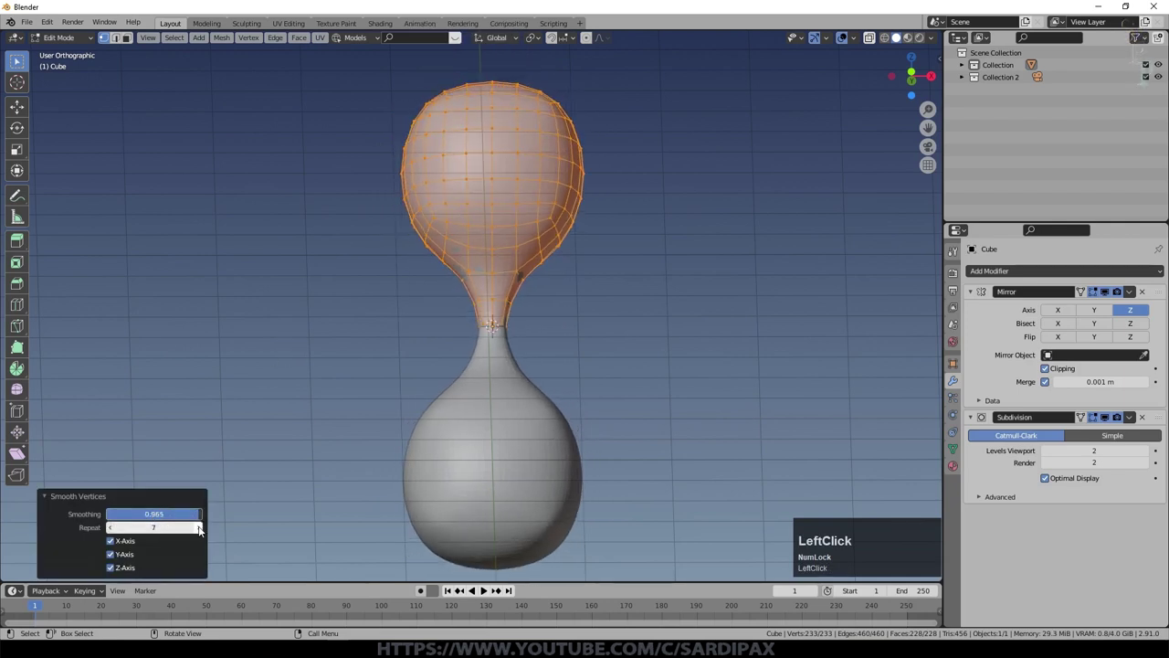
Step: In wireframe front view, scale the lower ring of the top bulb inward for a tapered shape
key(Tab)
key(KP_1)
key(z)
key(a)
key(a)
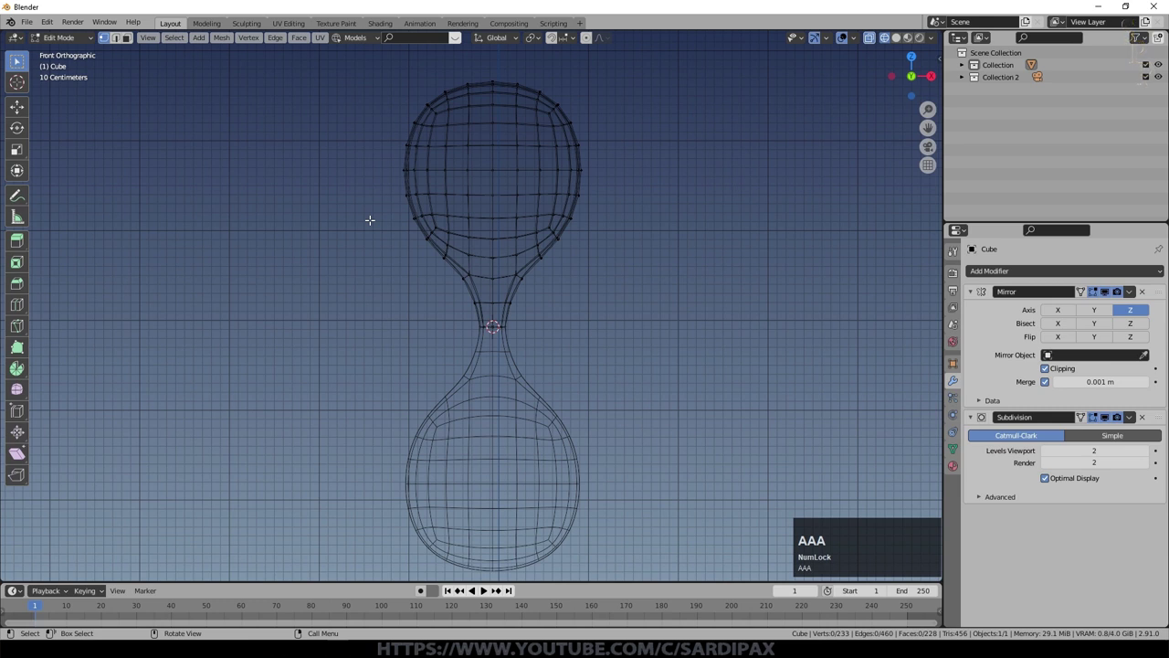
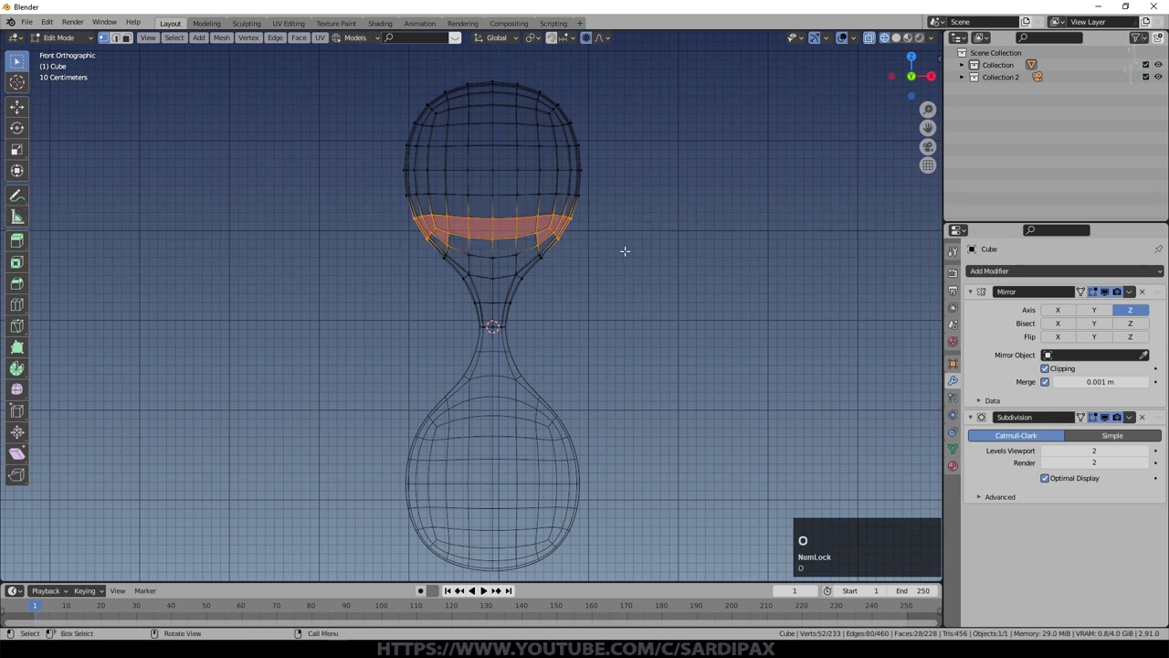
key(s)
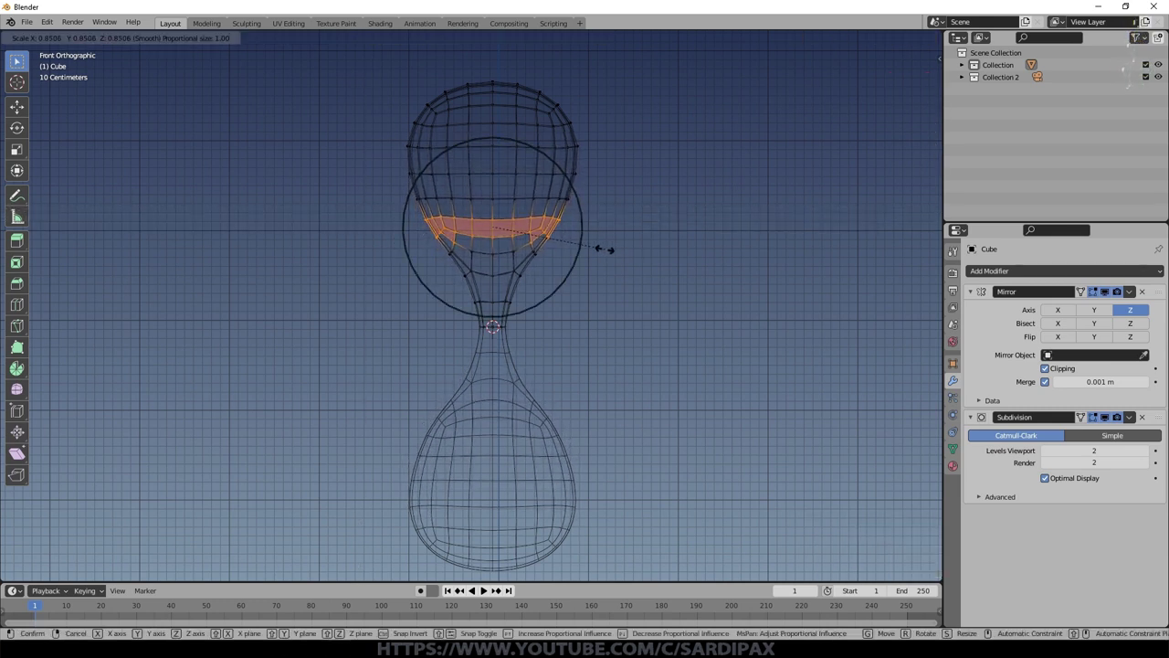
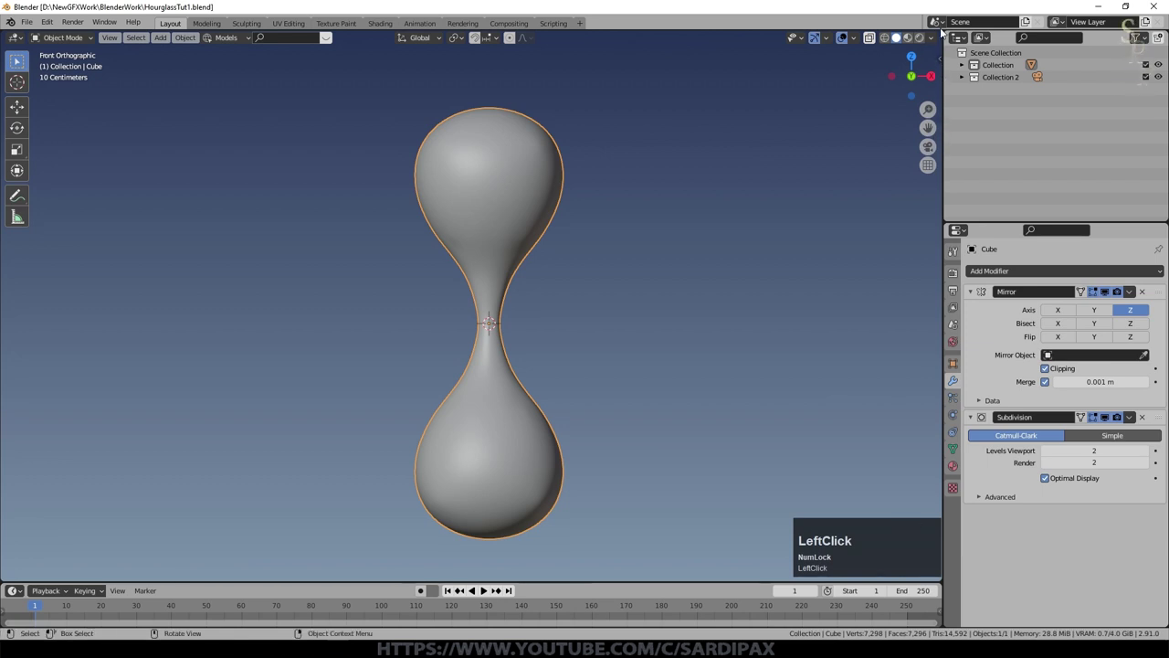
Step: Name the new material Glass and set its Principled BSDF Transmission to 1.0
key(shift+g)
key(l)
text(lass)
key(Return)
scroll(up, 3)
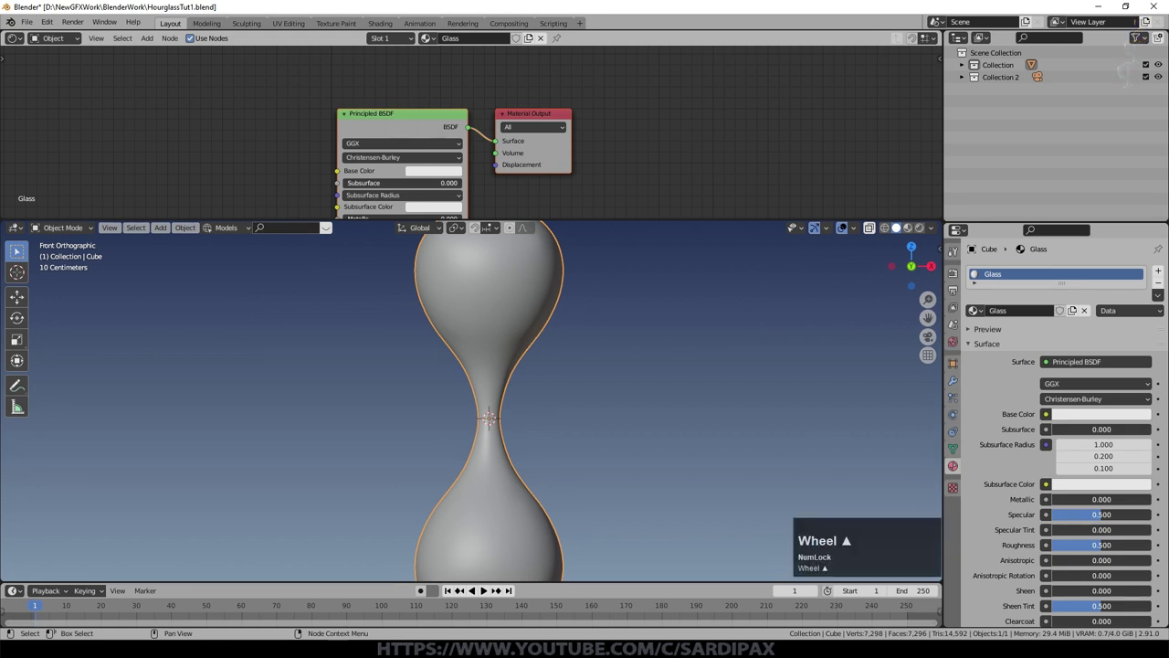
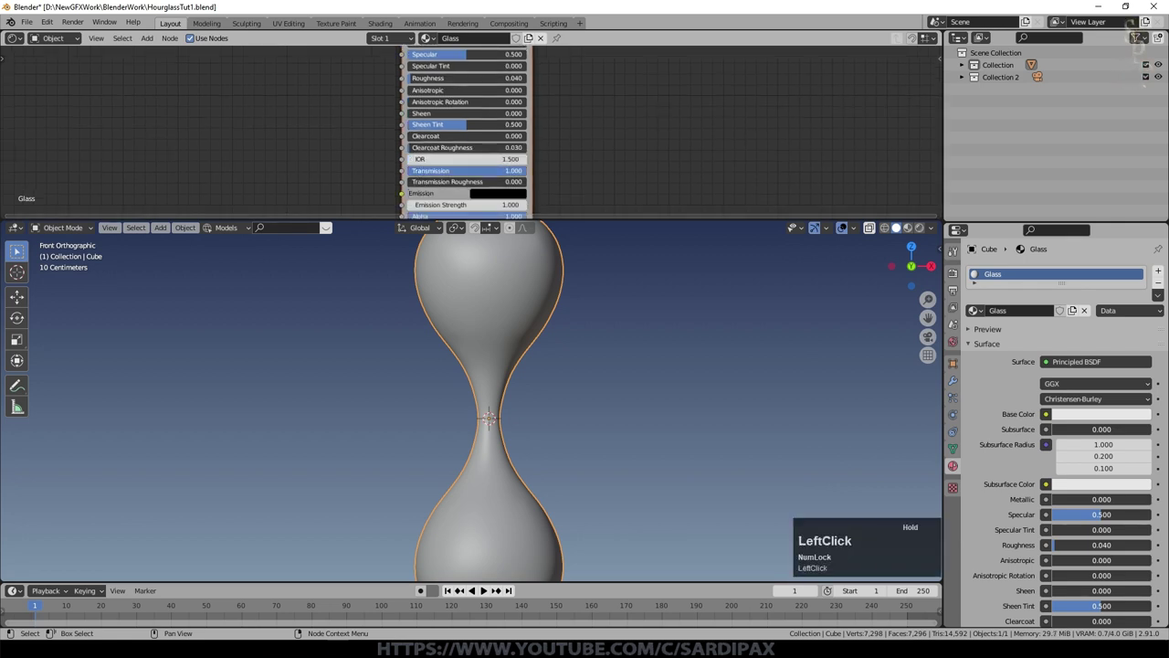
middle_click(553, 133)
click(559, 142)
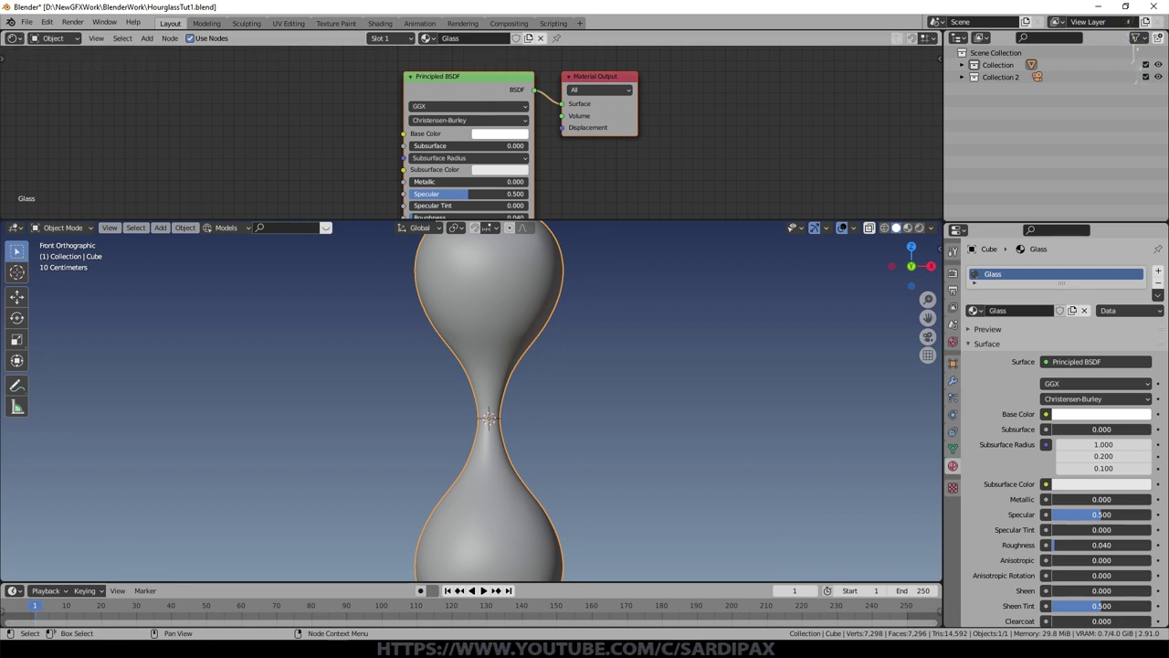
scroll(up, 3)
Step: Load georgentor_4k.hdr as an Environment Texture feeding the World's Background colour
click(73, 40)
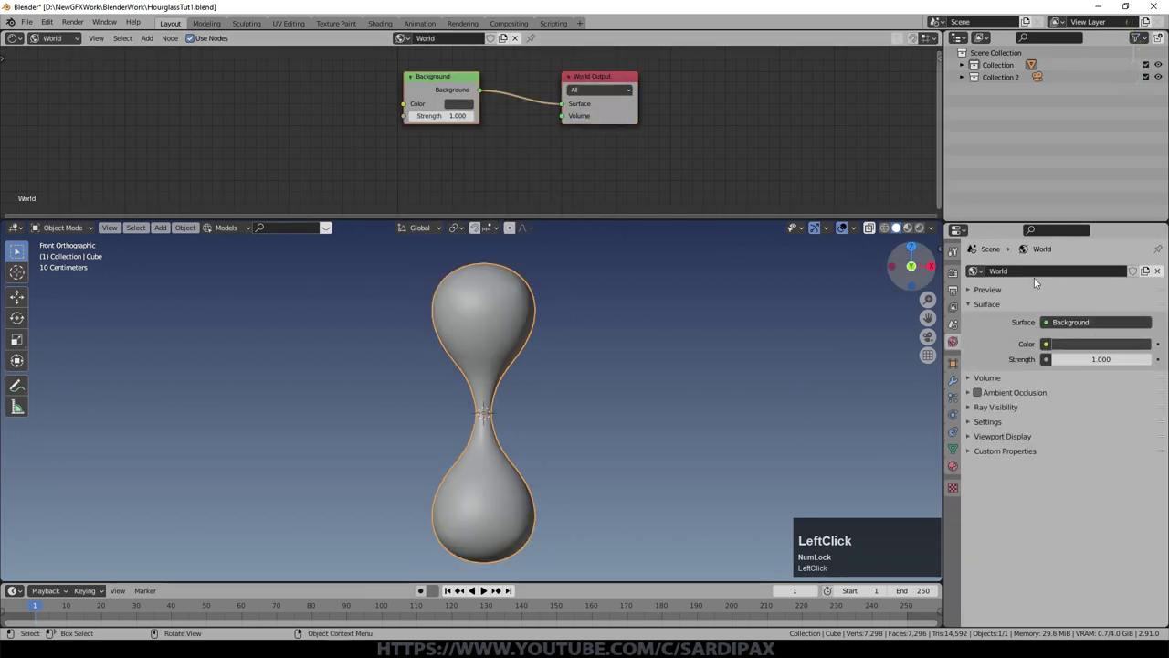
scroll(up, 3)
click(148, 43)
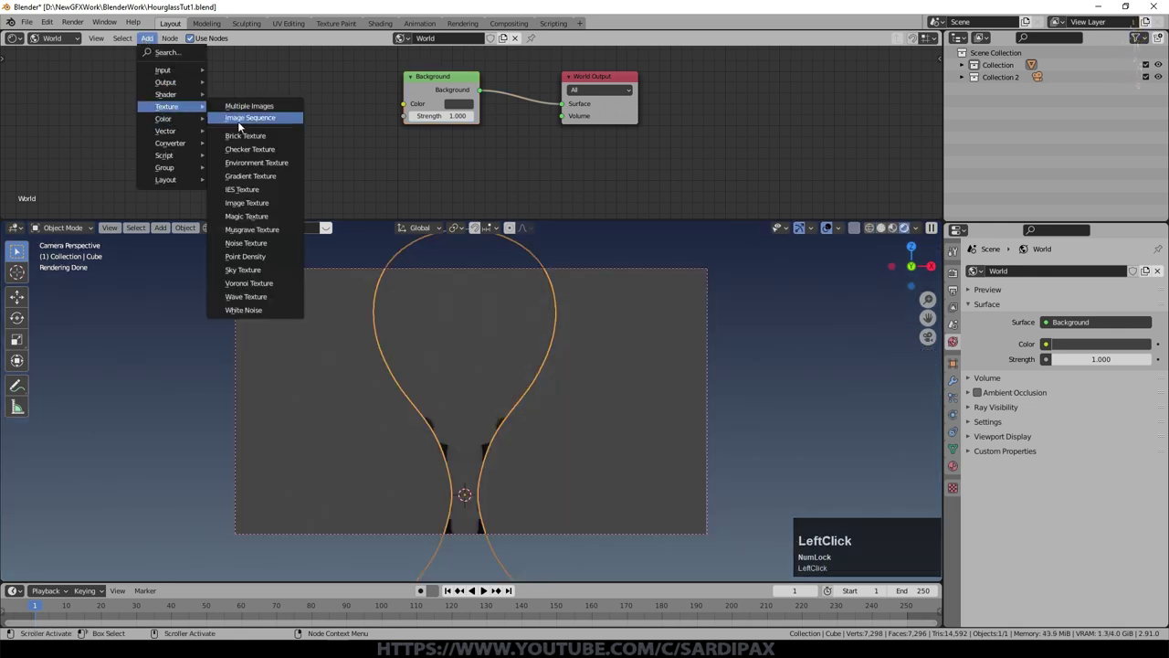
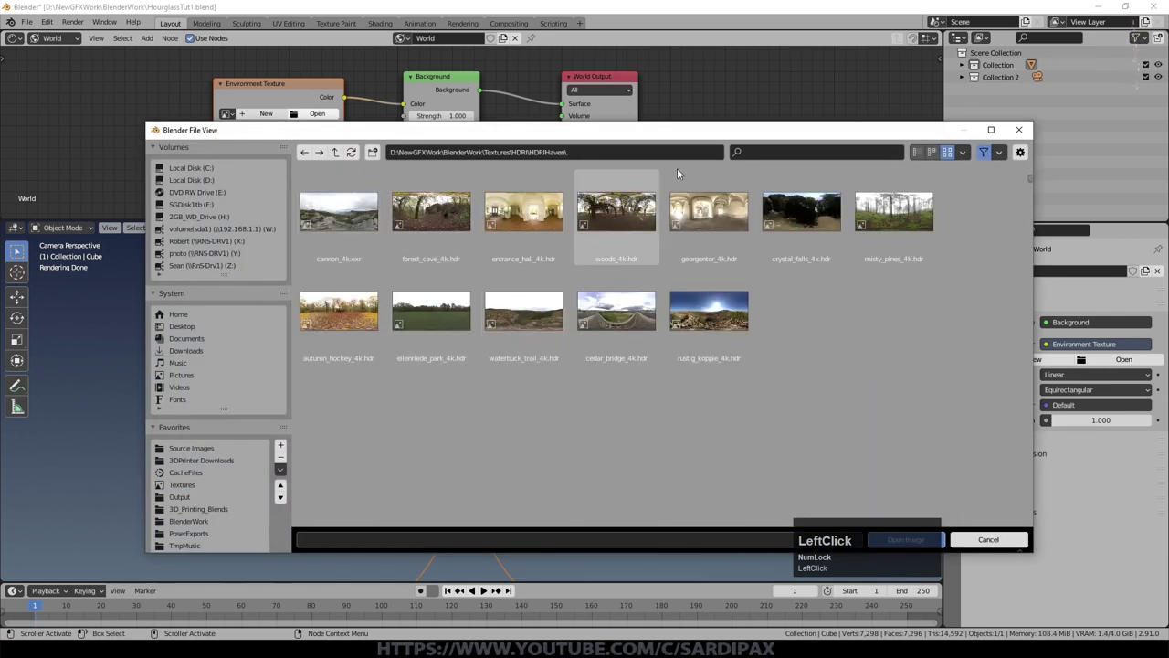
click(714, 217)
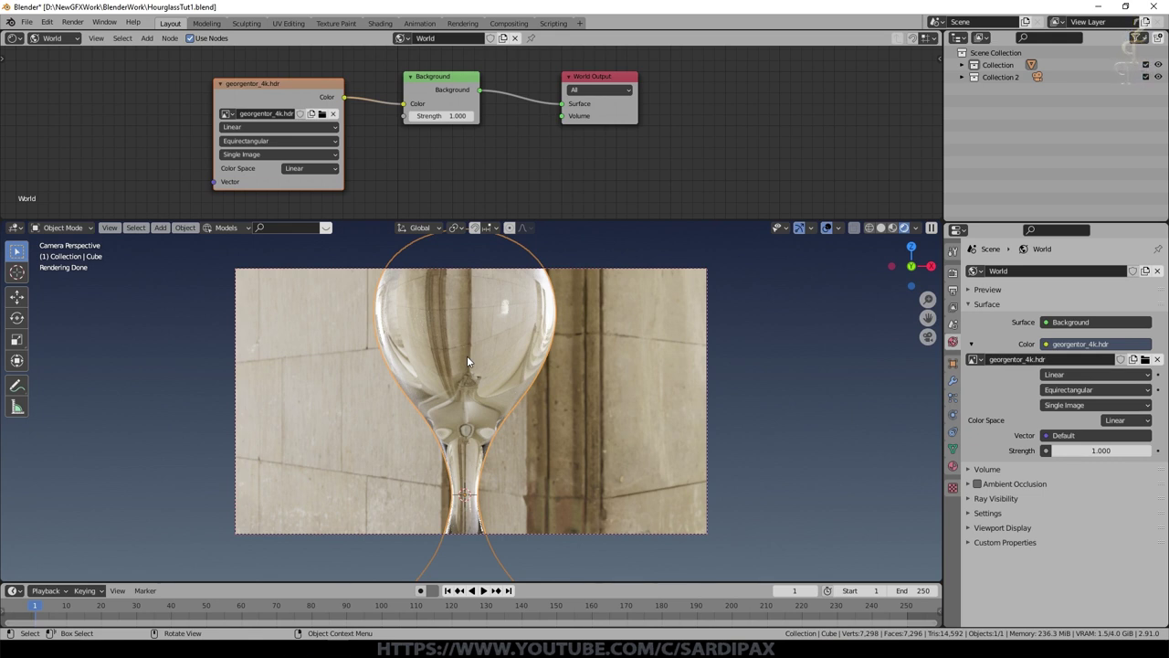
scroll(up, 3)
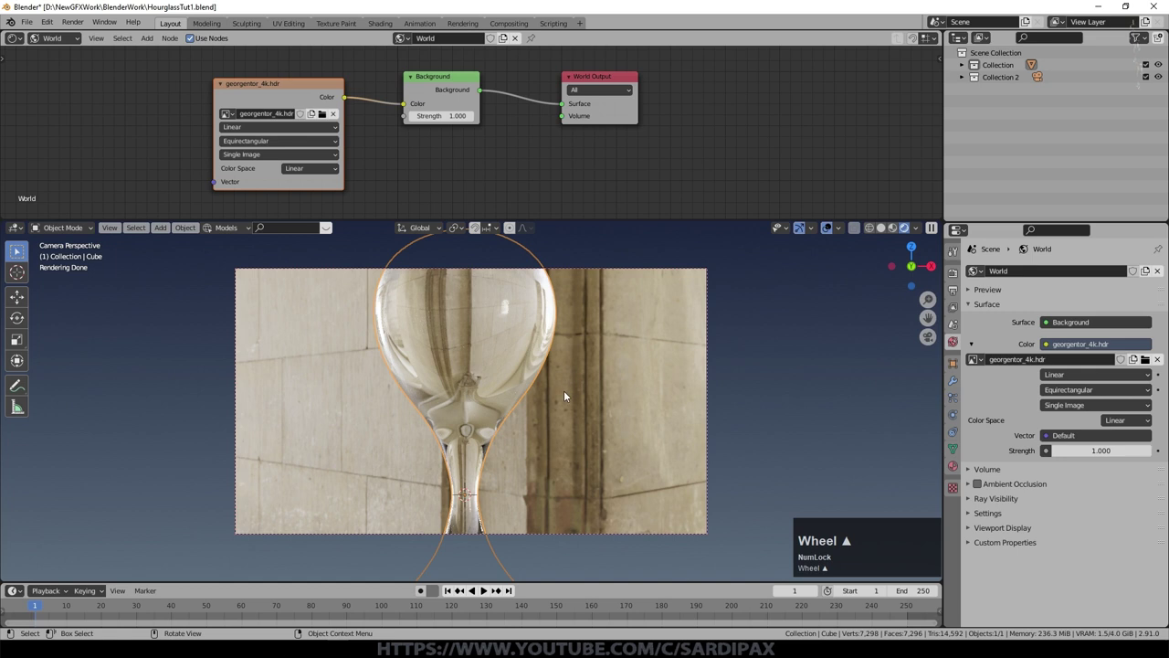
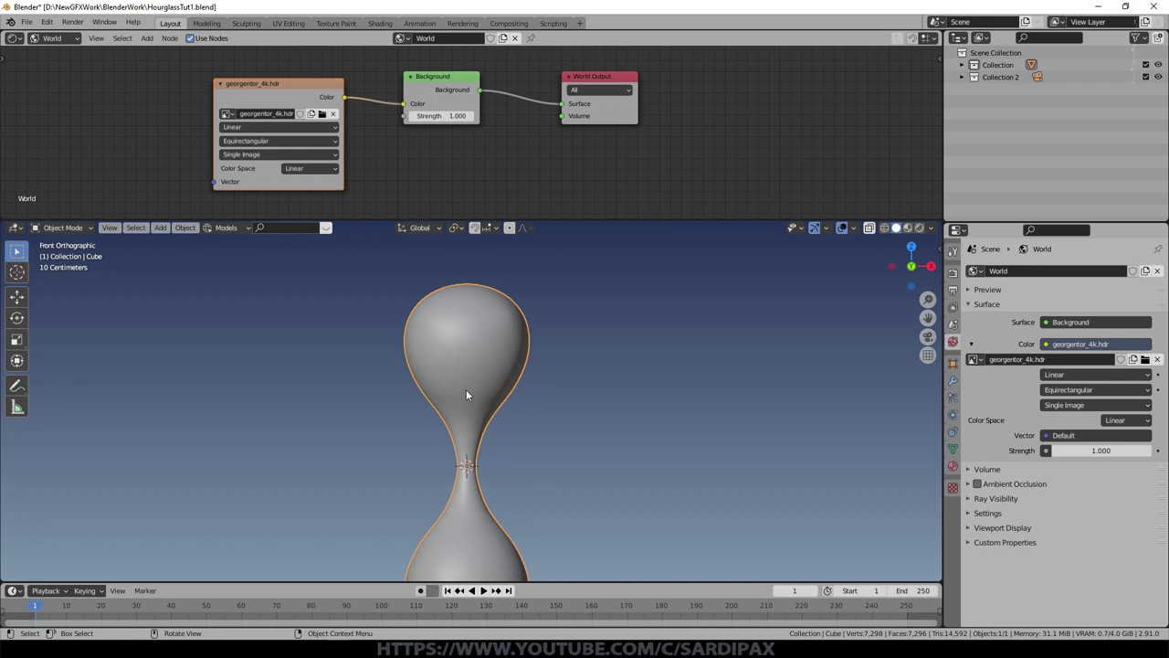
Step: Add a Solidify modifier to the hourglass for glass thickness and apply its scale
scroll(up, 3)
middle_click(590, 469)
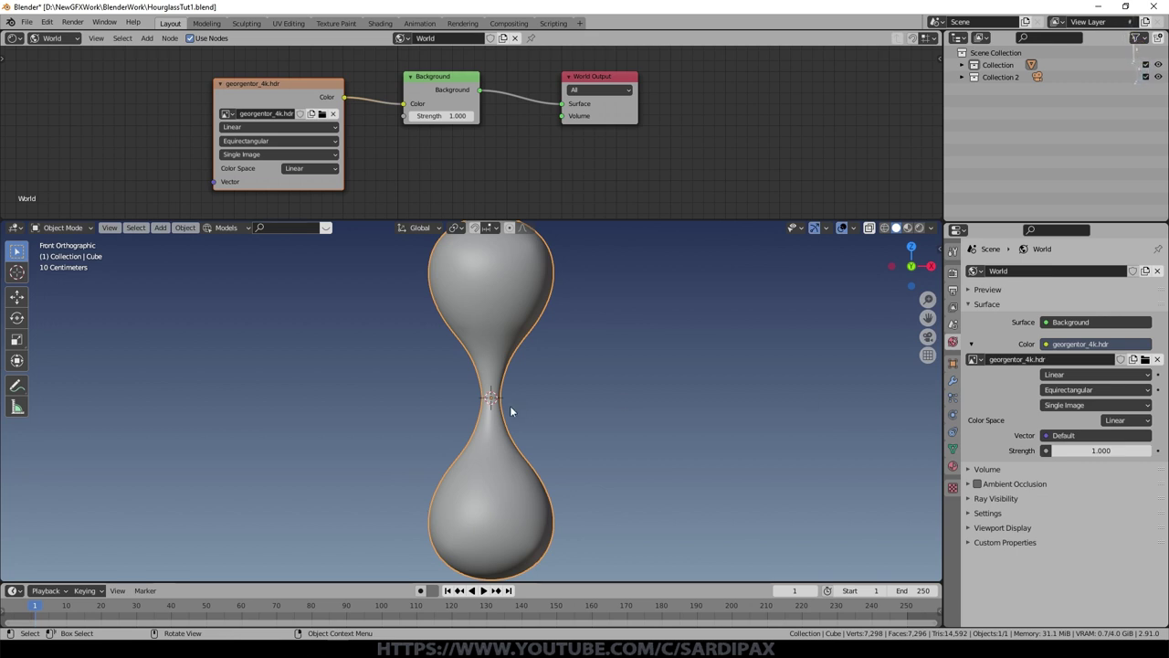
click(958, 388)
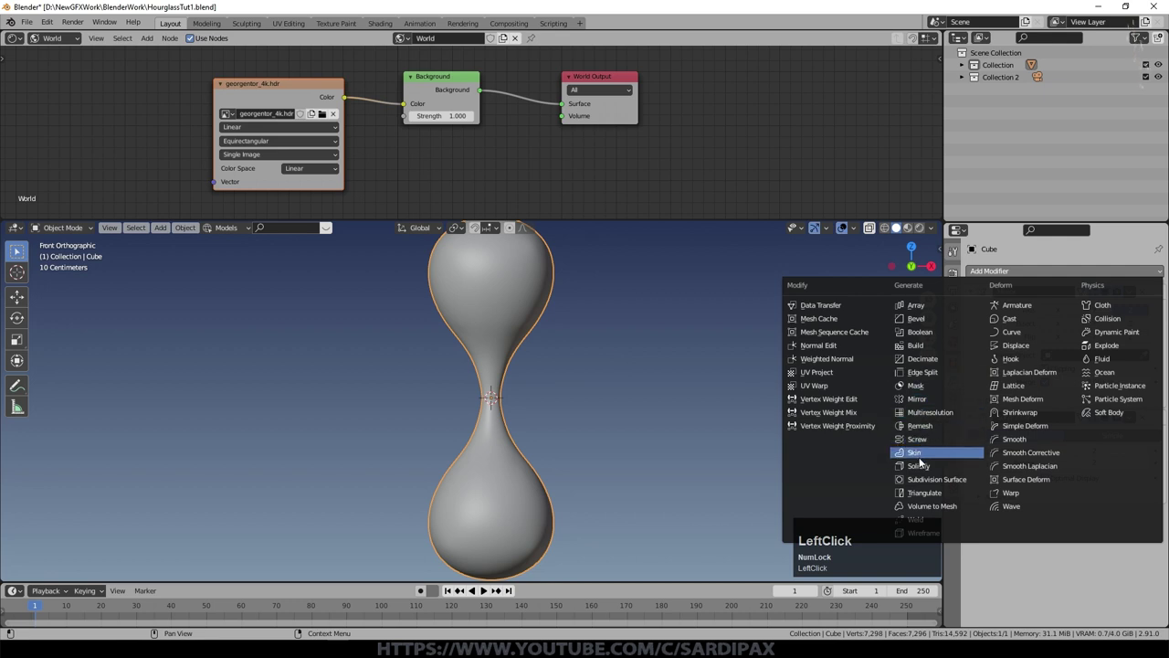
click(921, 465)
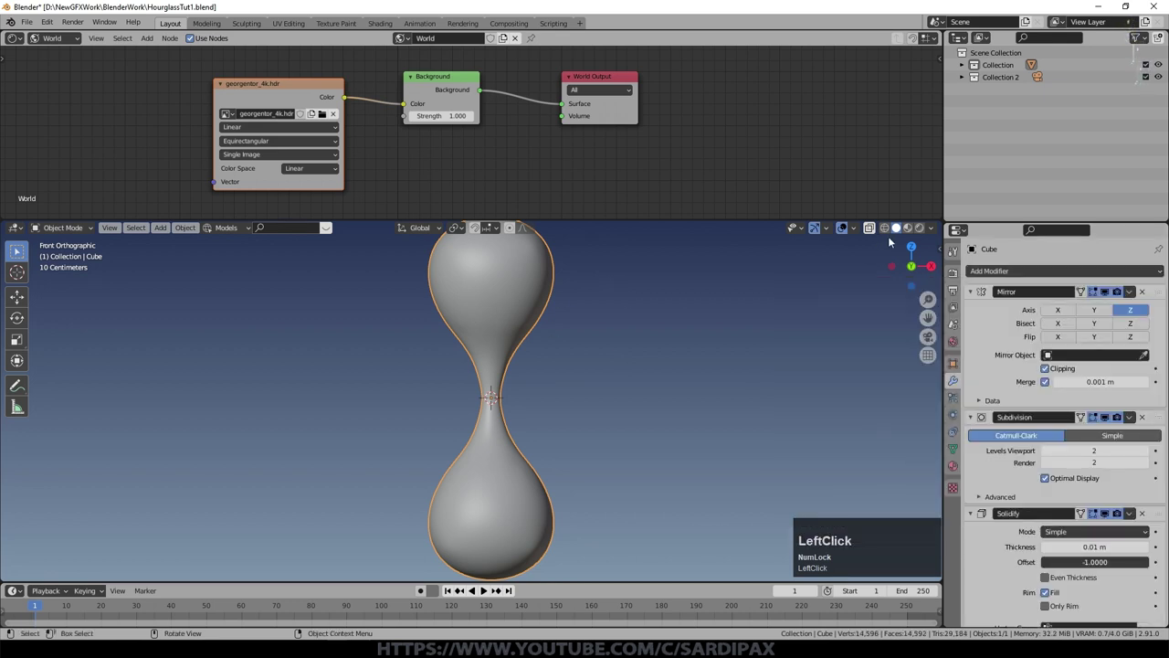
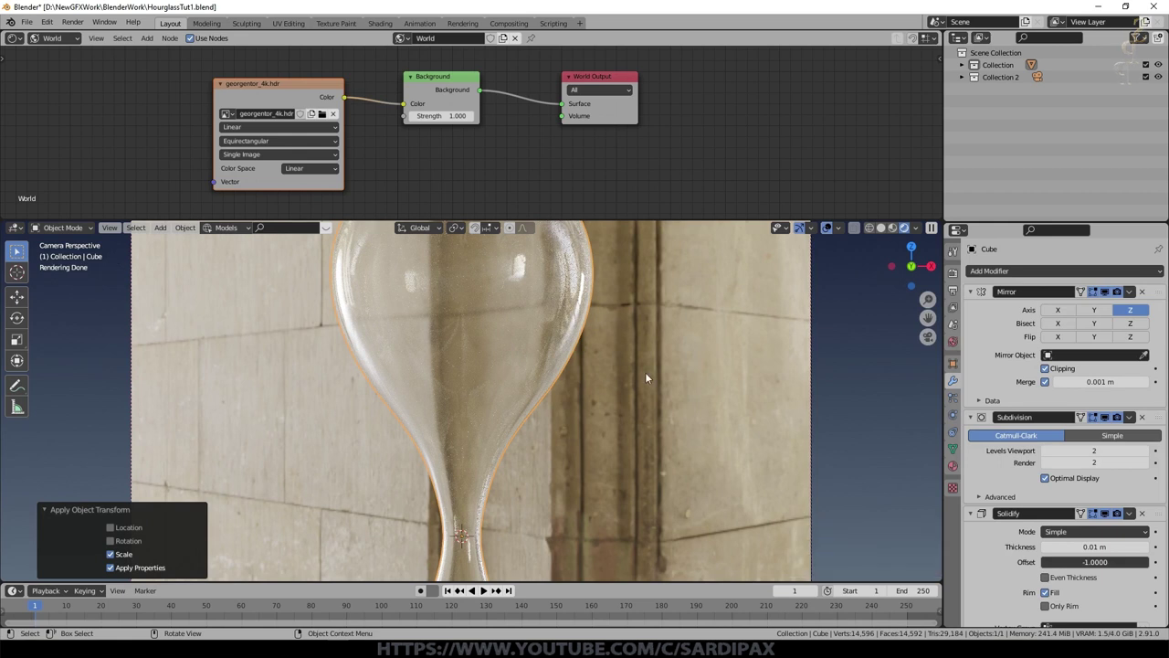
scroll(down, 3)
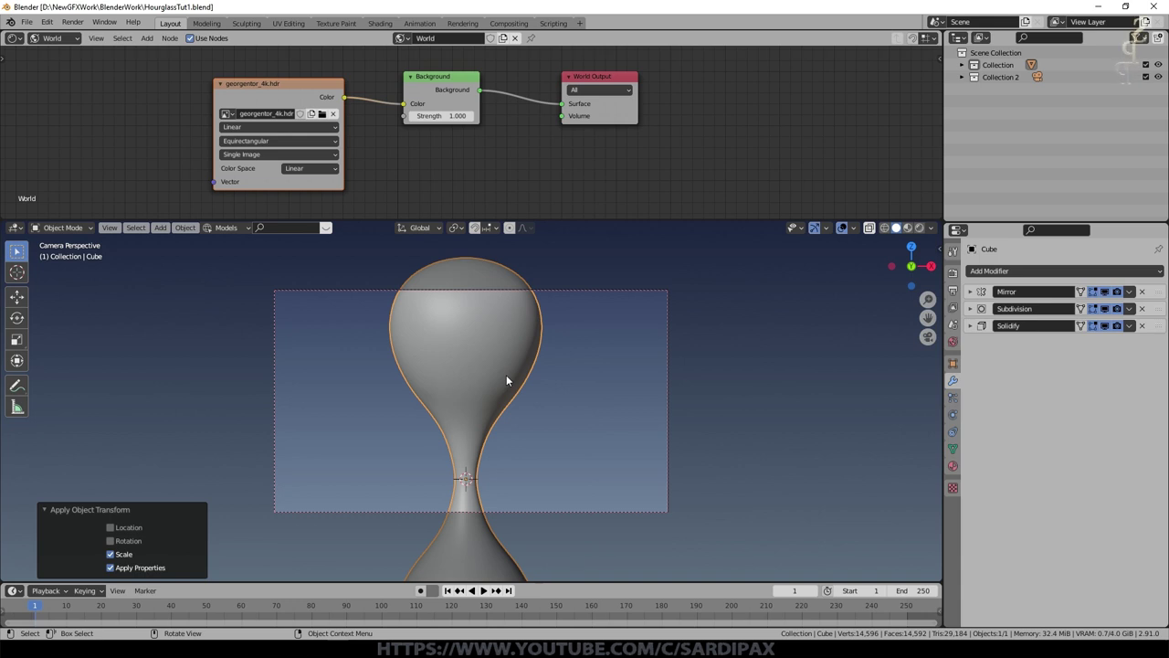
Step: Add a cube with the sand-coloured Sand material and scale it uniformly to about 1.21
key(shift+a)
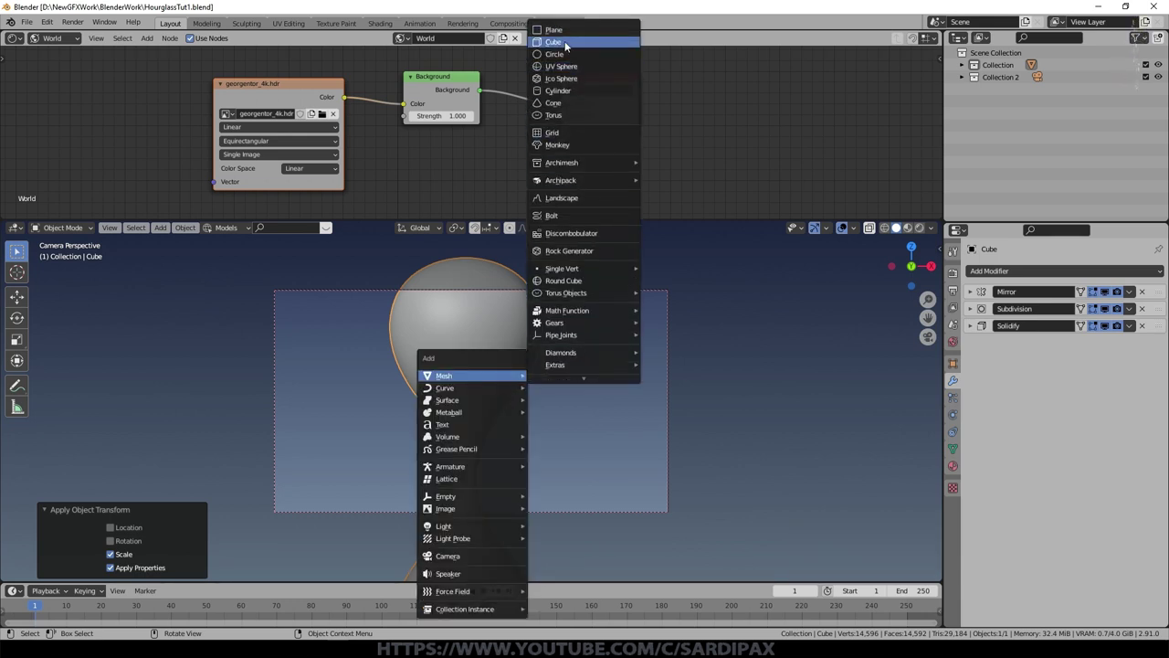
click(567, 45)
key(Tab)
scroll(up, 3)
scroll(down, 3)
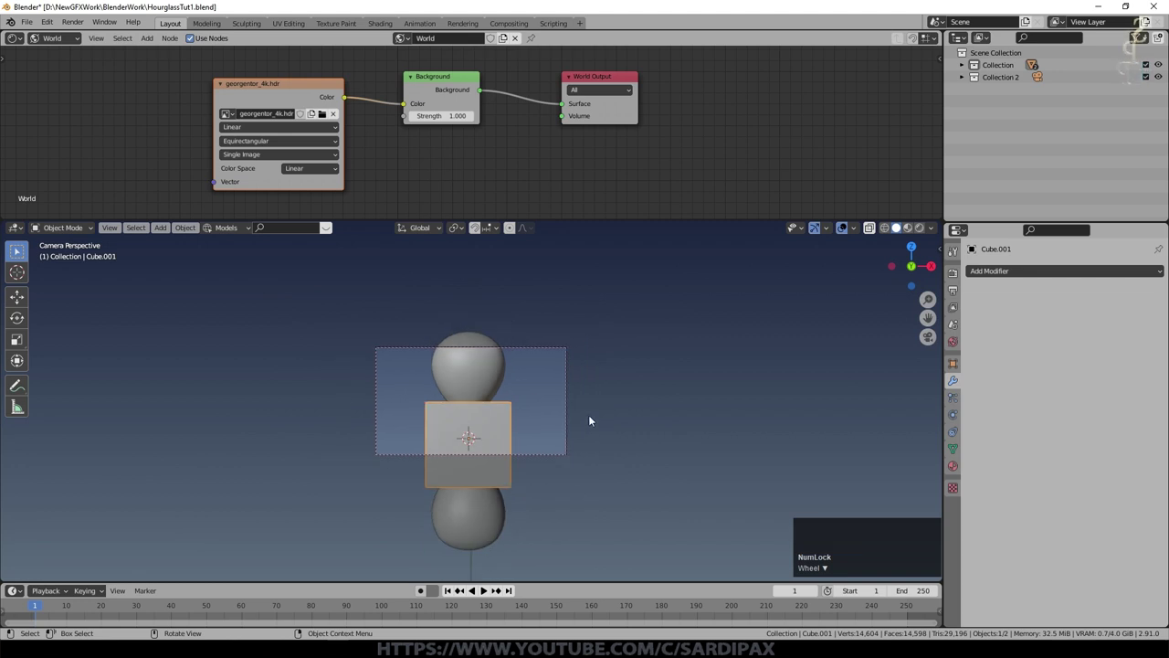
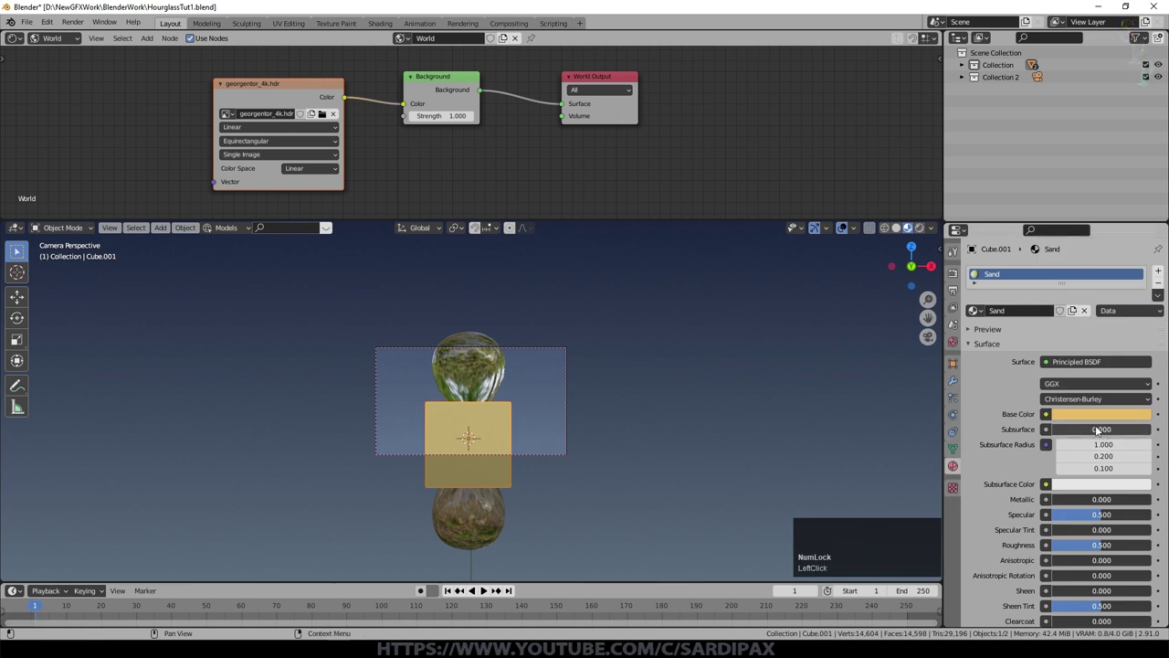
scroll(down, 3)
key(ctrl+v)
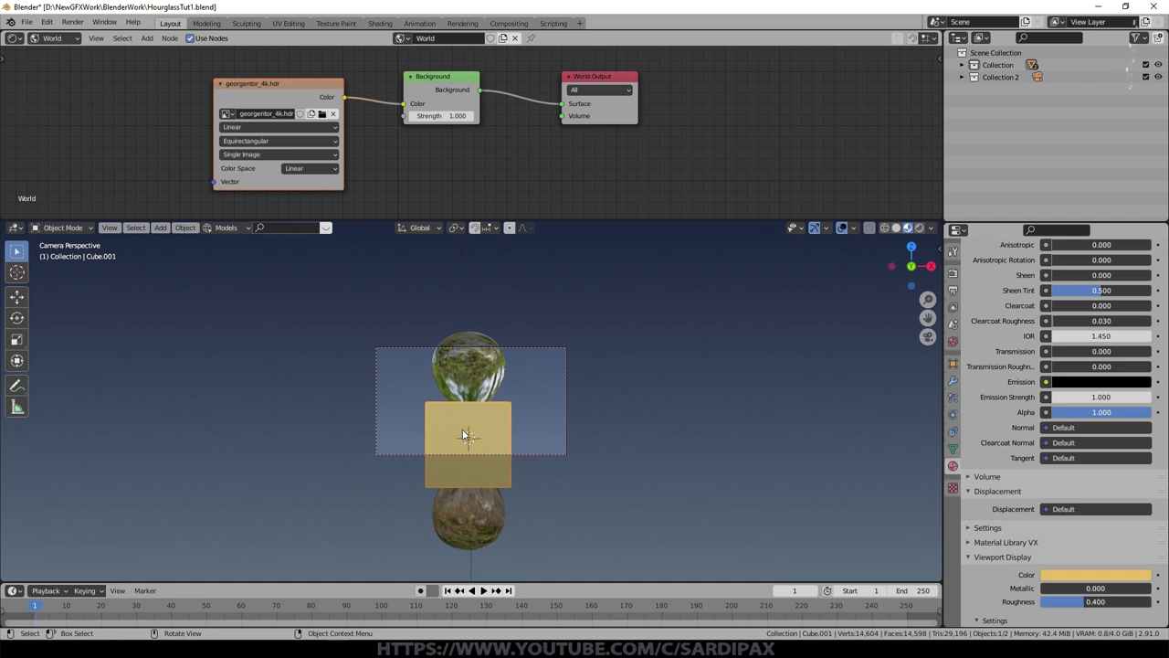
key(s)
click(547, 465)
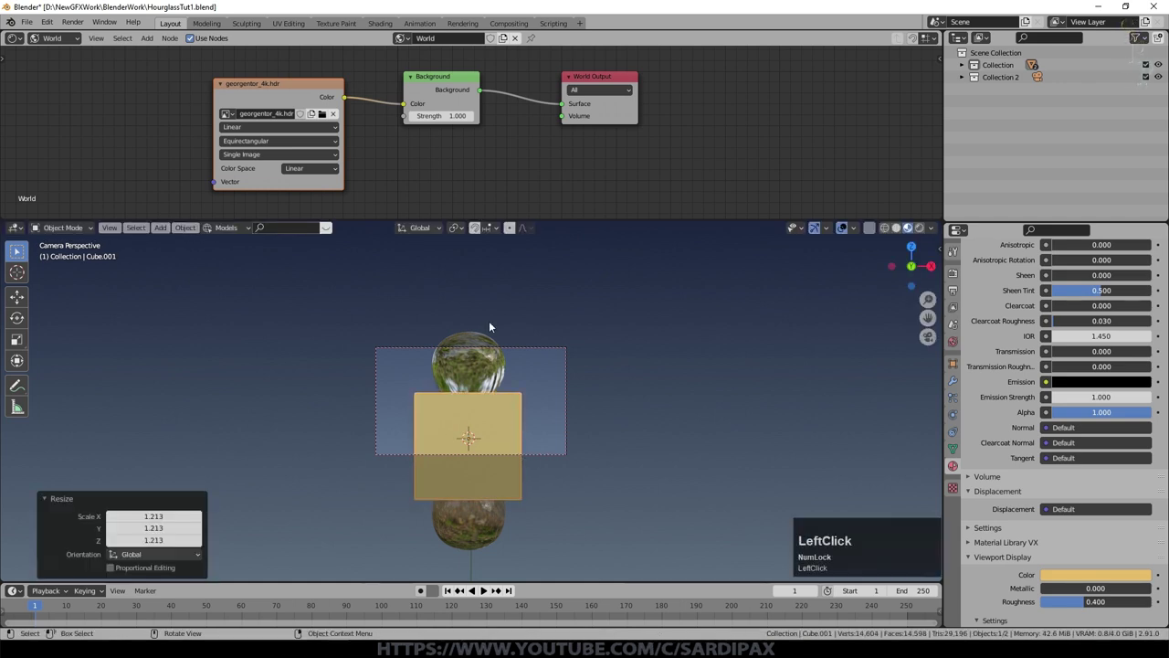
Step: Reshape the sand cube to fill the lower bulb, inspecting it from several angles
scroll(down, 3)
middle_click(598, 448)
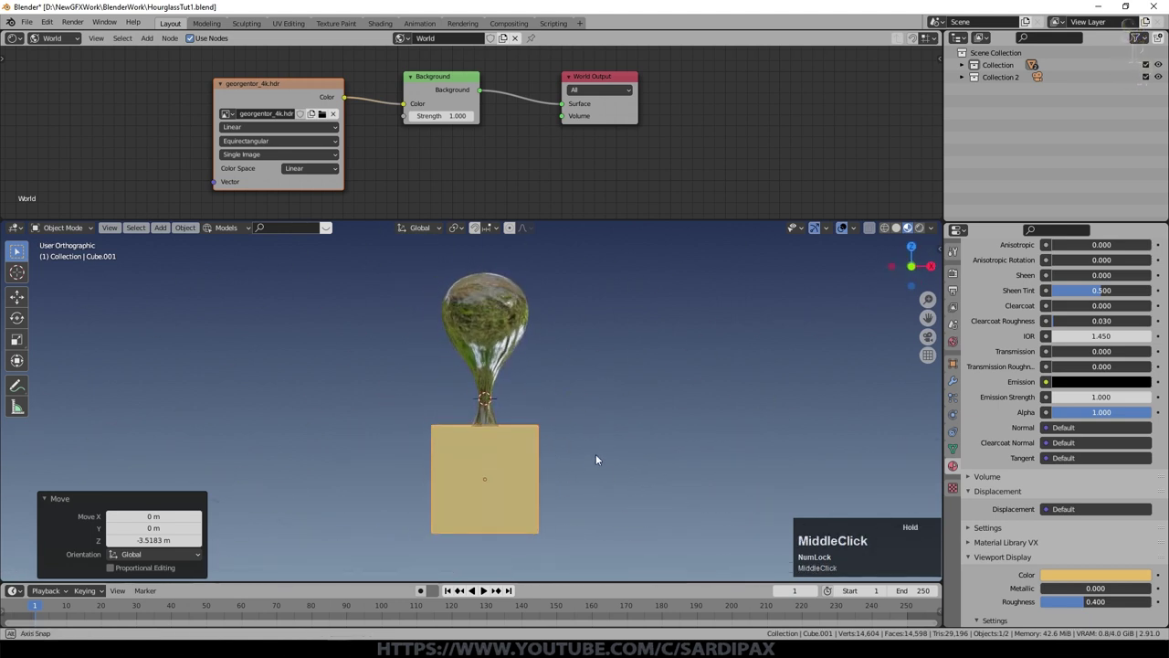
click(599, 461)
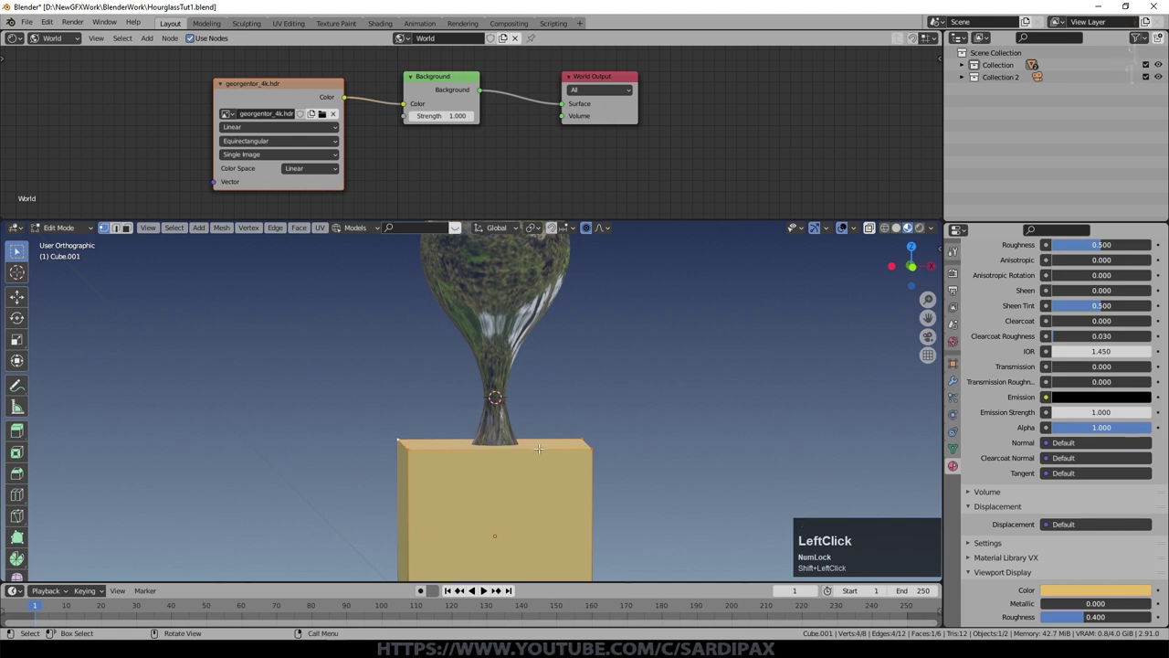
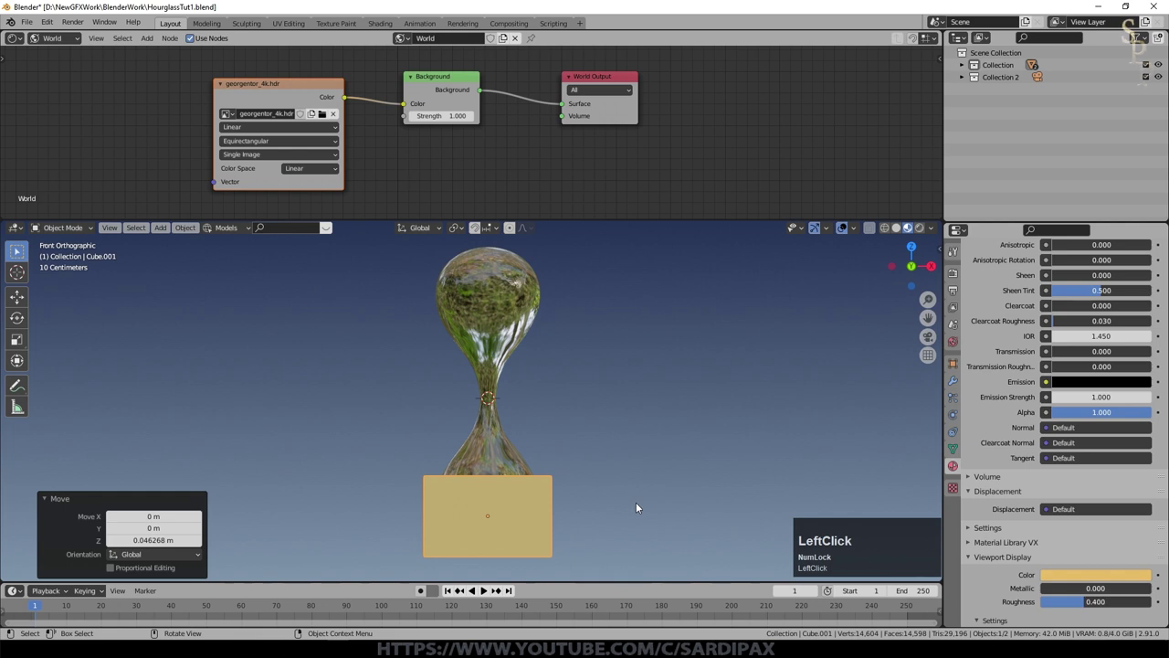
middle_click(635, 494)
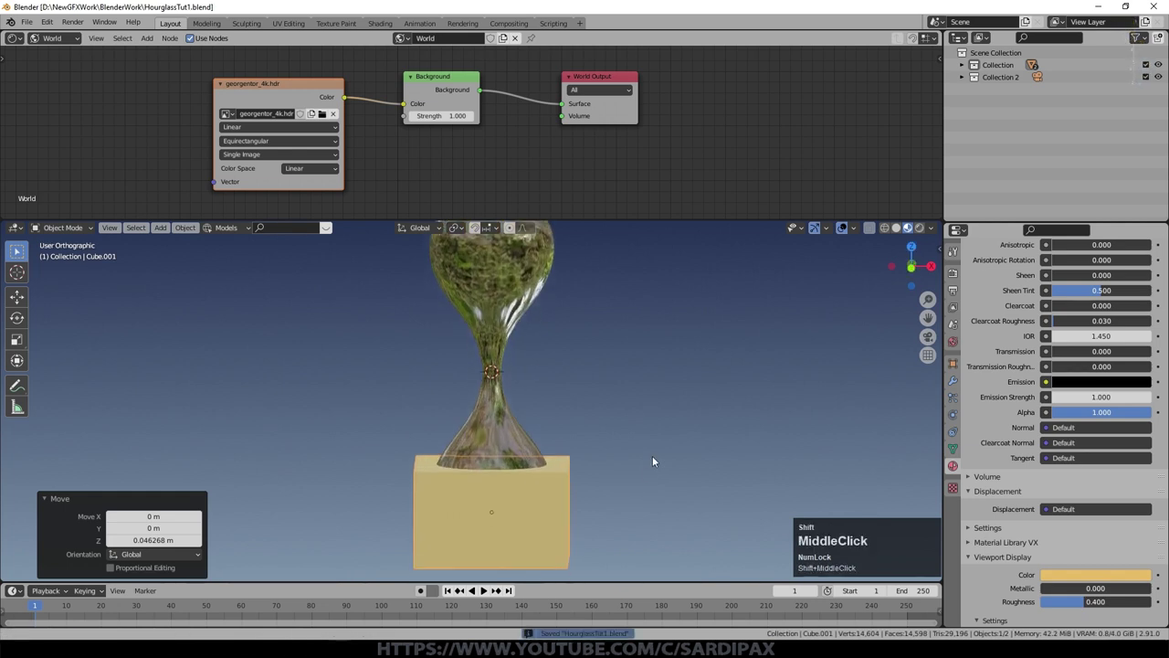
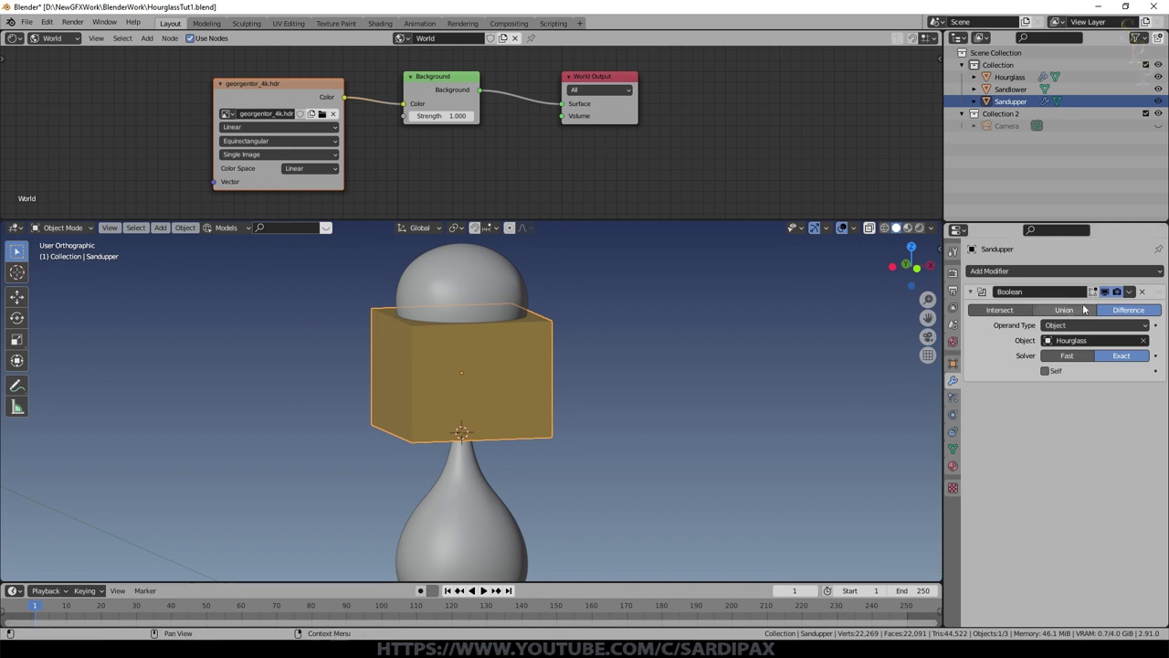
Step: Select the linked sand geometry, then hide the Hourglass glass to expose both sand pieces
click(1143, 297)
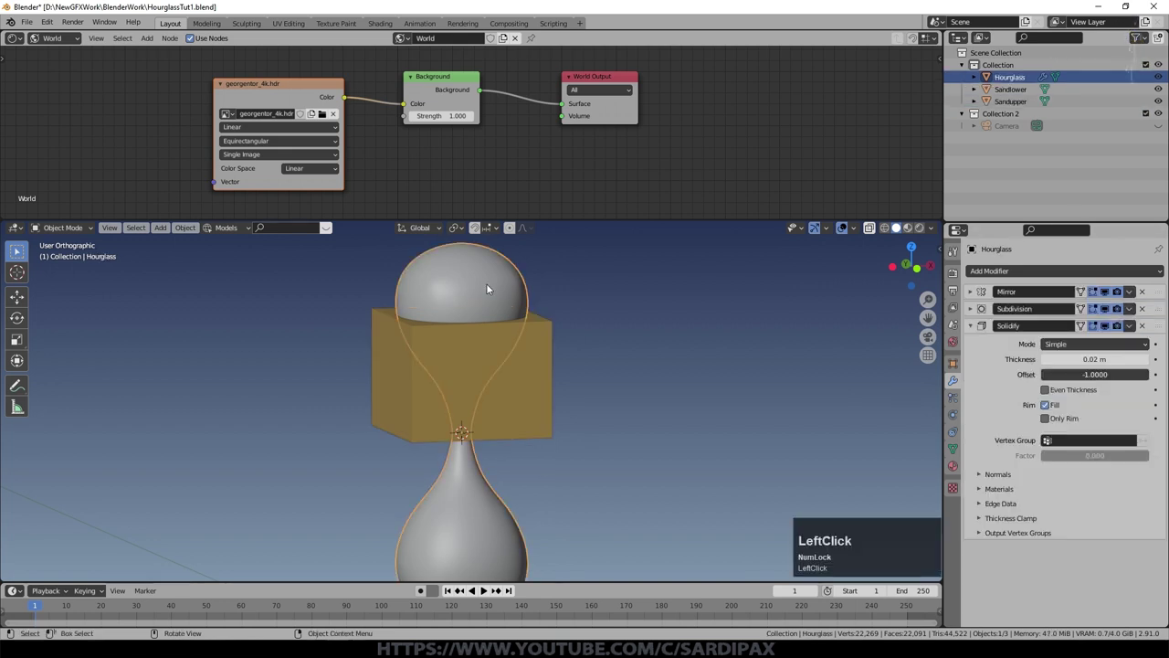
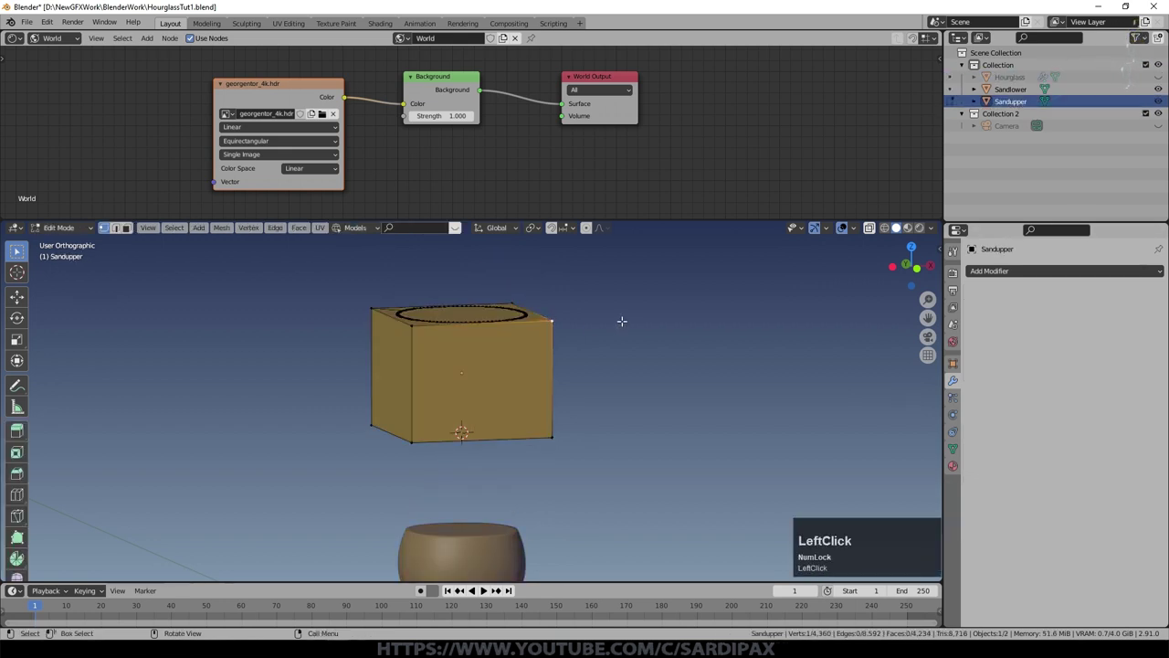
key(ctrl+l)
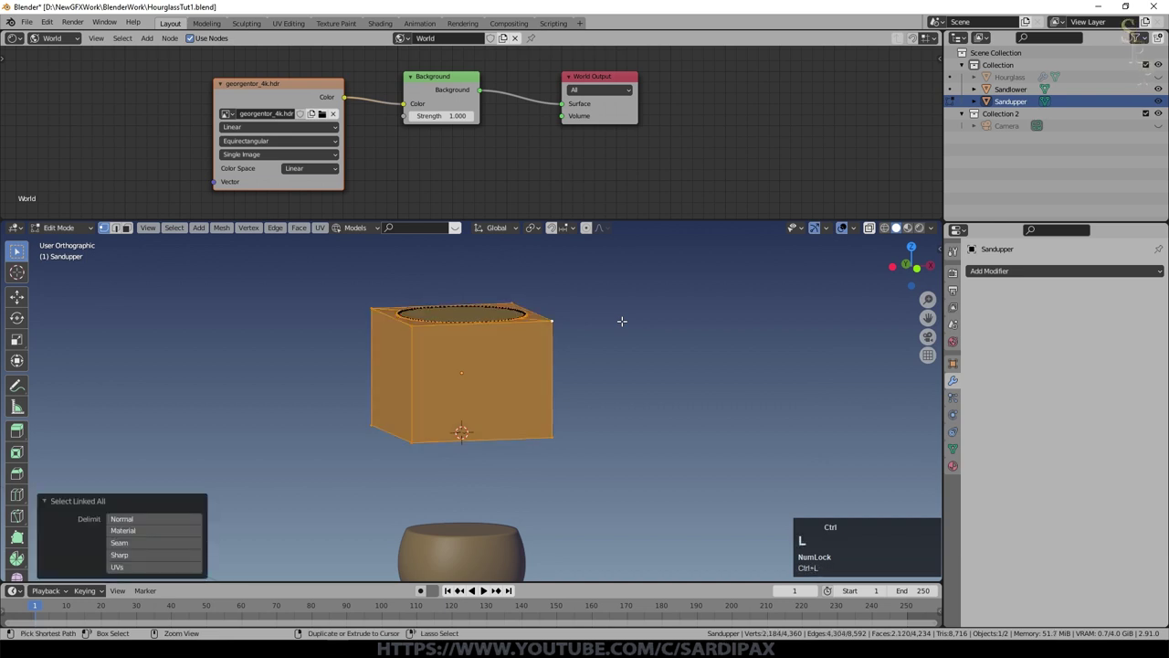
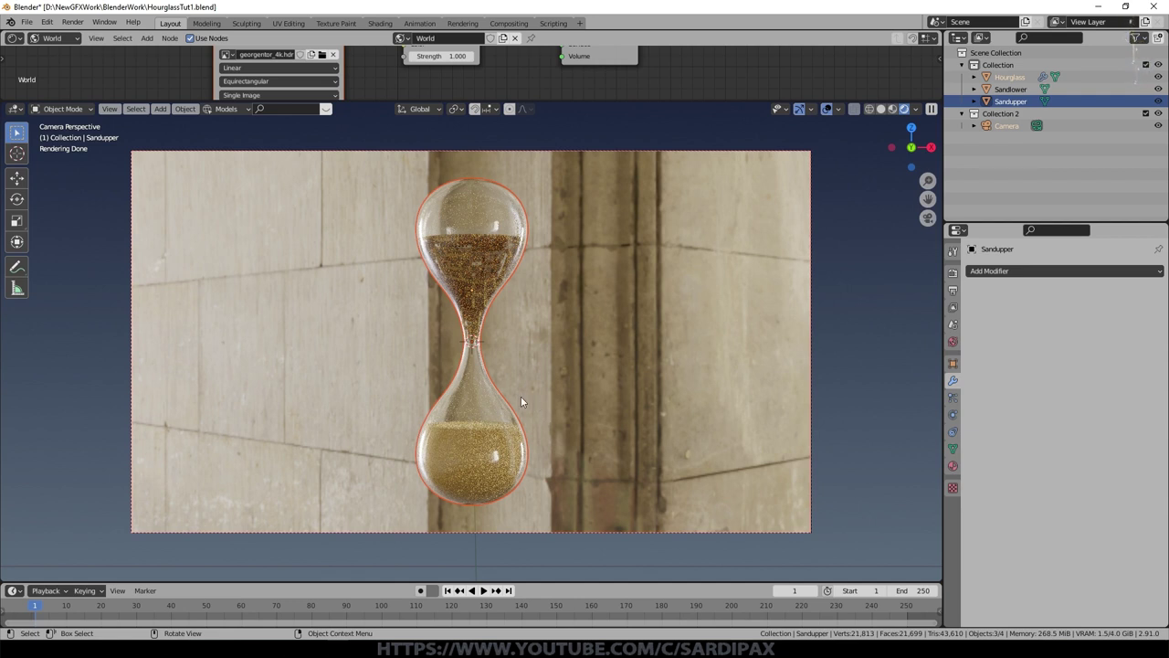
click(488, 233)
key(h)
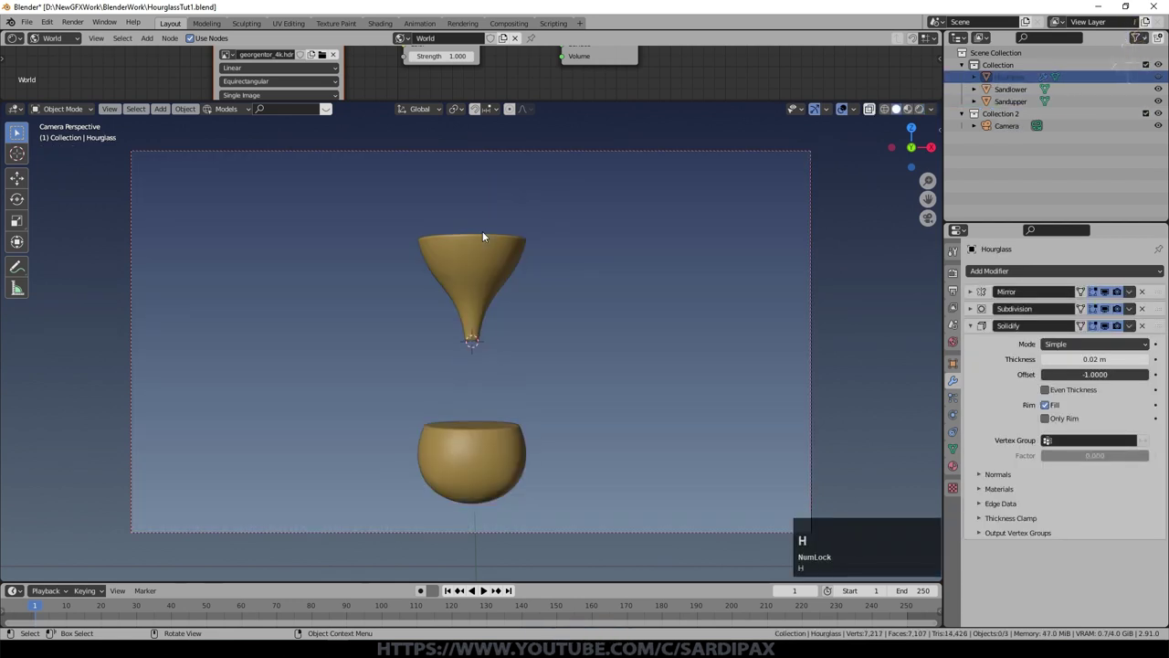
scroll(up, 3)
middle_click(584, 282)
Step: Add a new cube and scale it to about 1.083
key(shift+a)
click(630, 304)
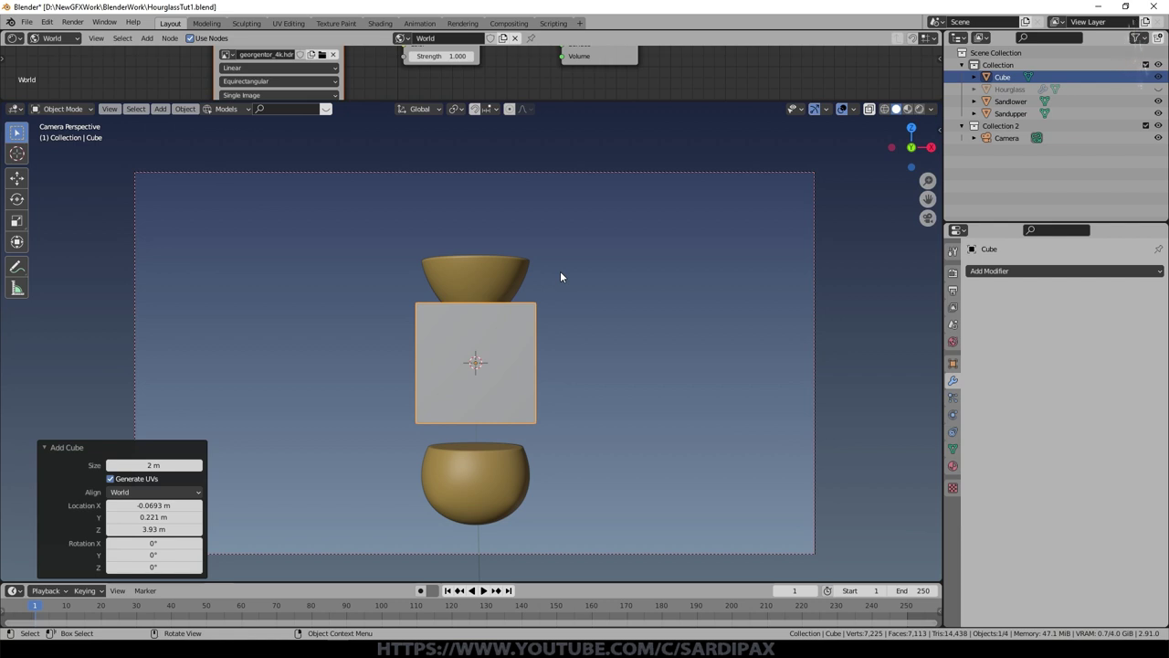
key(KP_5)
scroll(down, 3)
key(s)
scroll(down, 3)
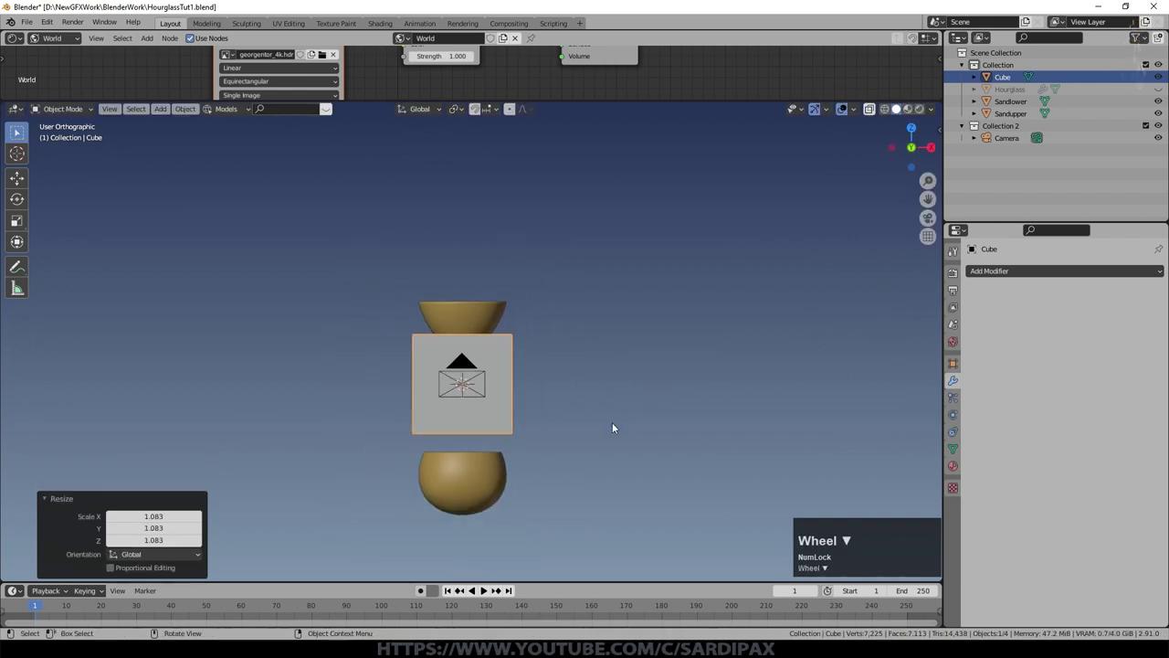
Step: Raise the cube along Z until it rests on the upper sand funnel's rim
key(g)
key(z)
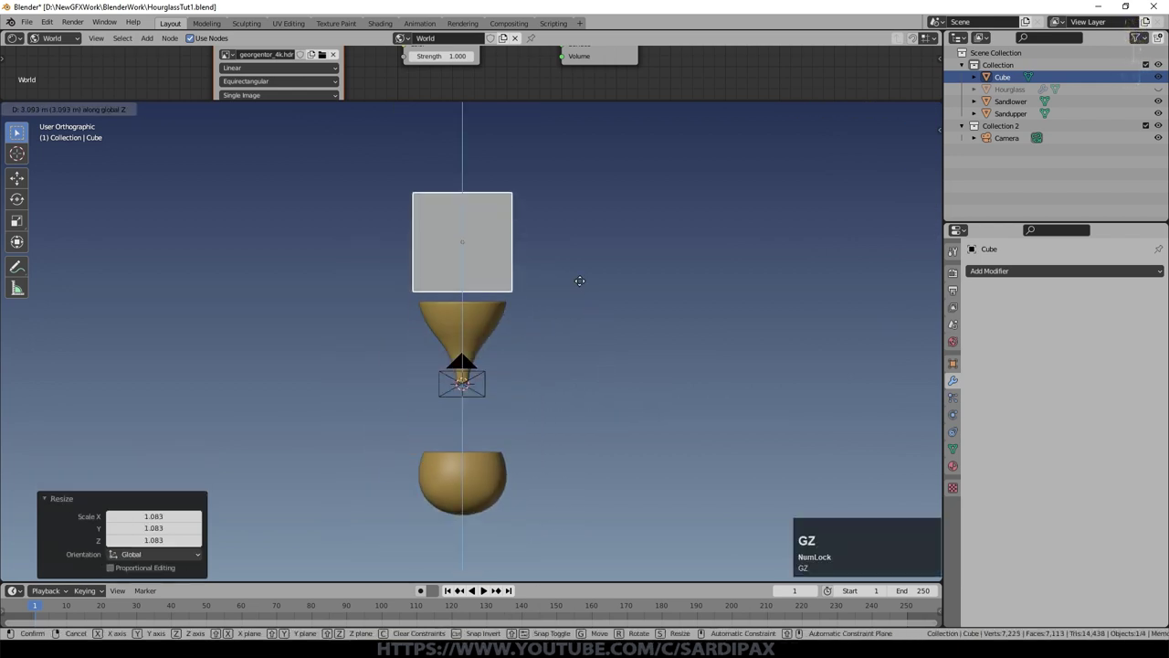
scroll(up, 3)
middle_click(650, 286)
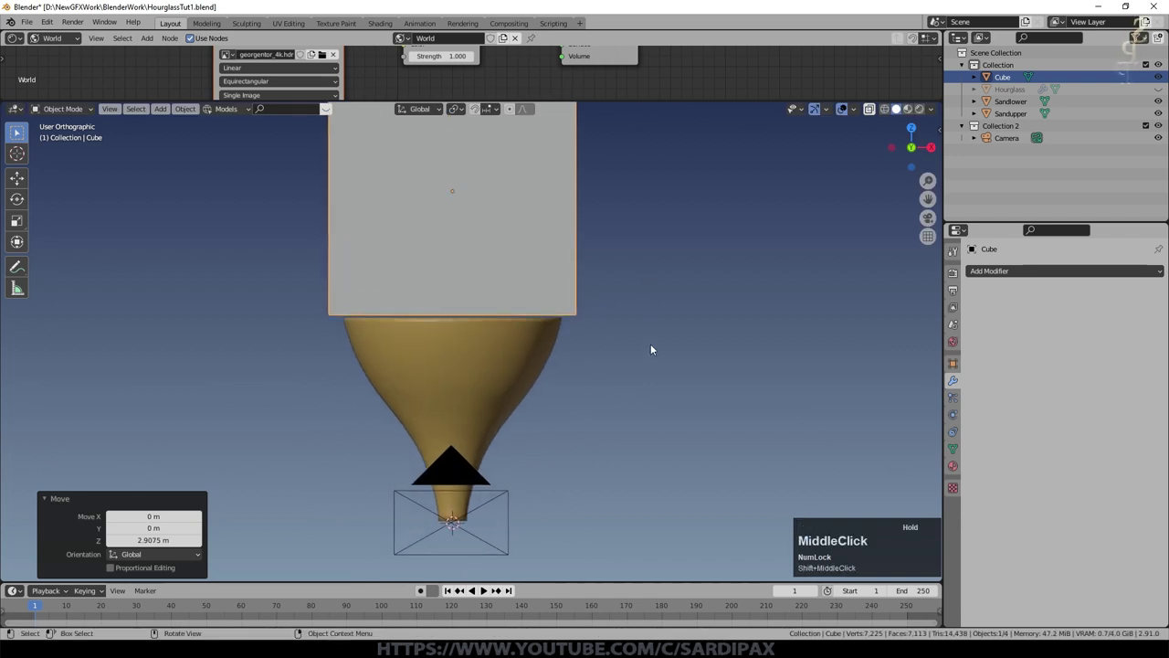
scroll(up, 3)
middle_click(532, 354)
middle_click(591, 369)
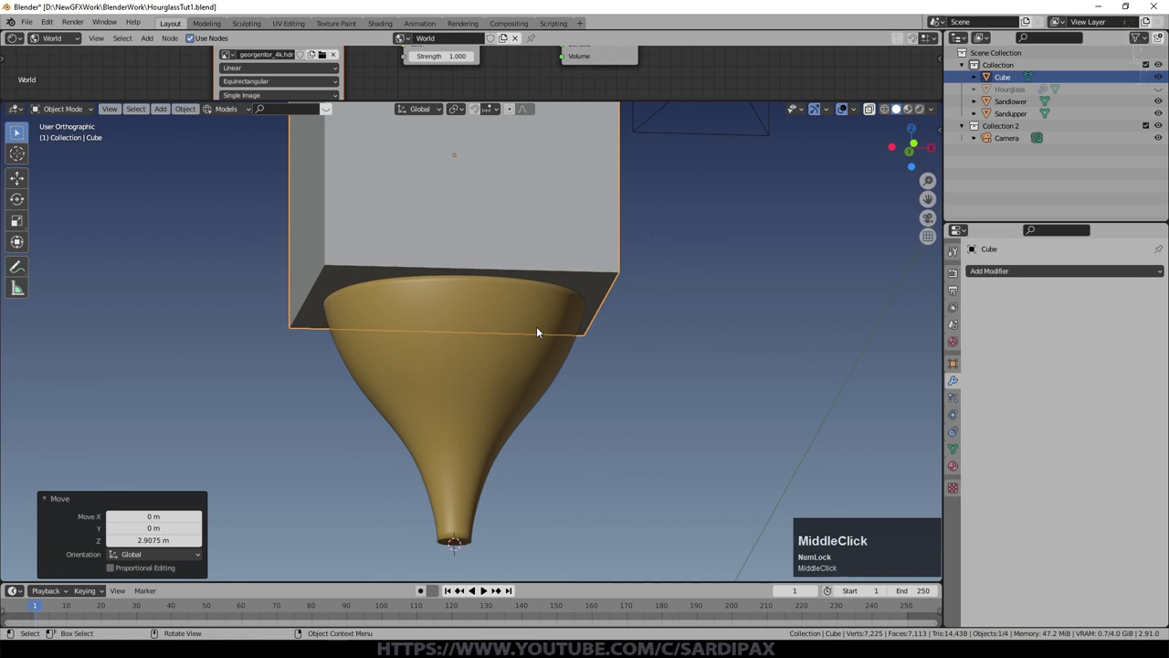
key(KP_1)
click(539, 330)
key(shift+a)
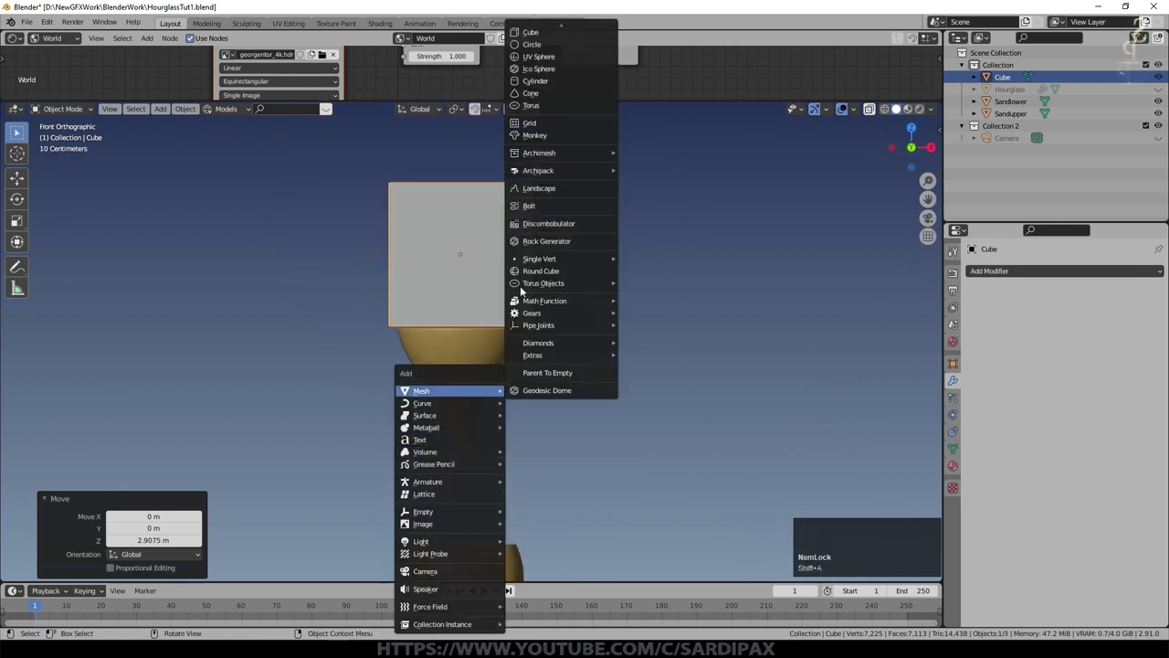
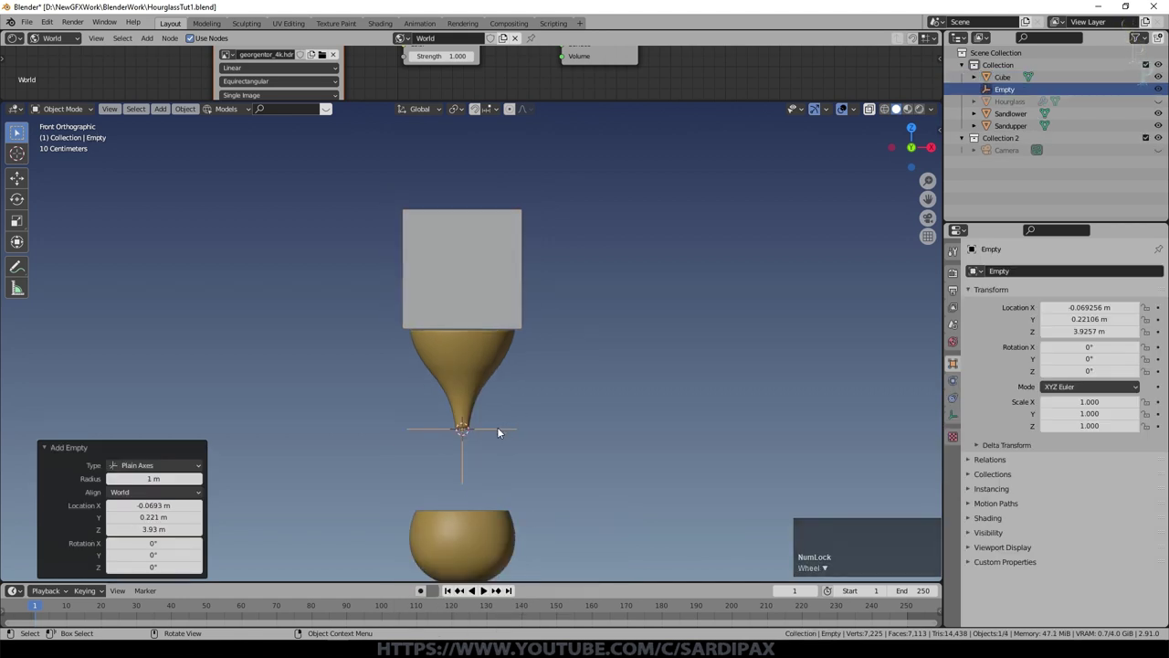
Step: Select the cube together with the new plain-axes Empty at the hourglass neck
click(494, 307)
click(493, 431)
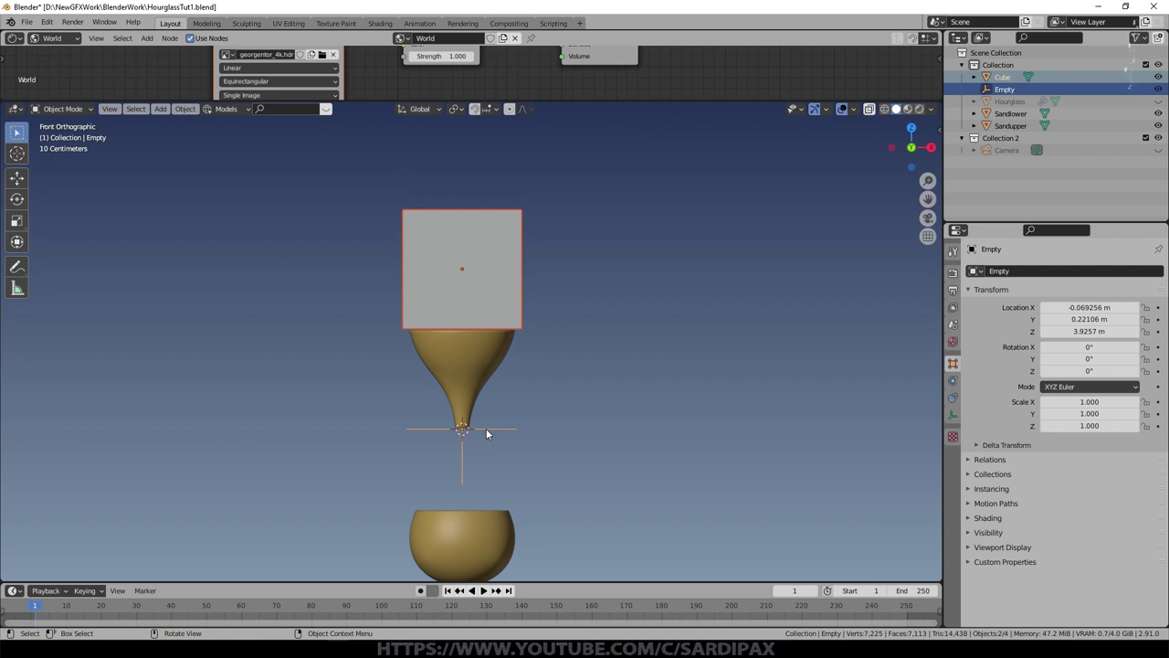
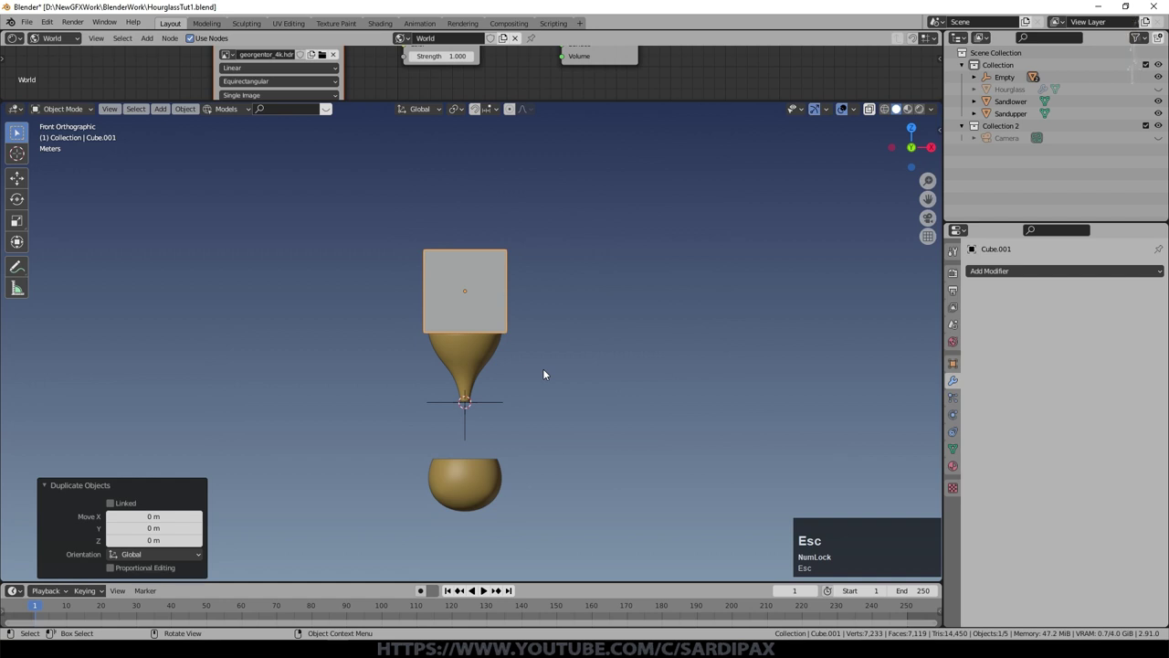
Step: Move Cube.001 straight down along Z to sit just below the neck, over the lower sand
key(g)
key(z)
key(KP_1)
scroll(up, 3)
scroll(down, 3)
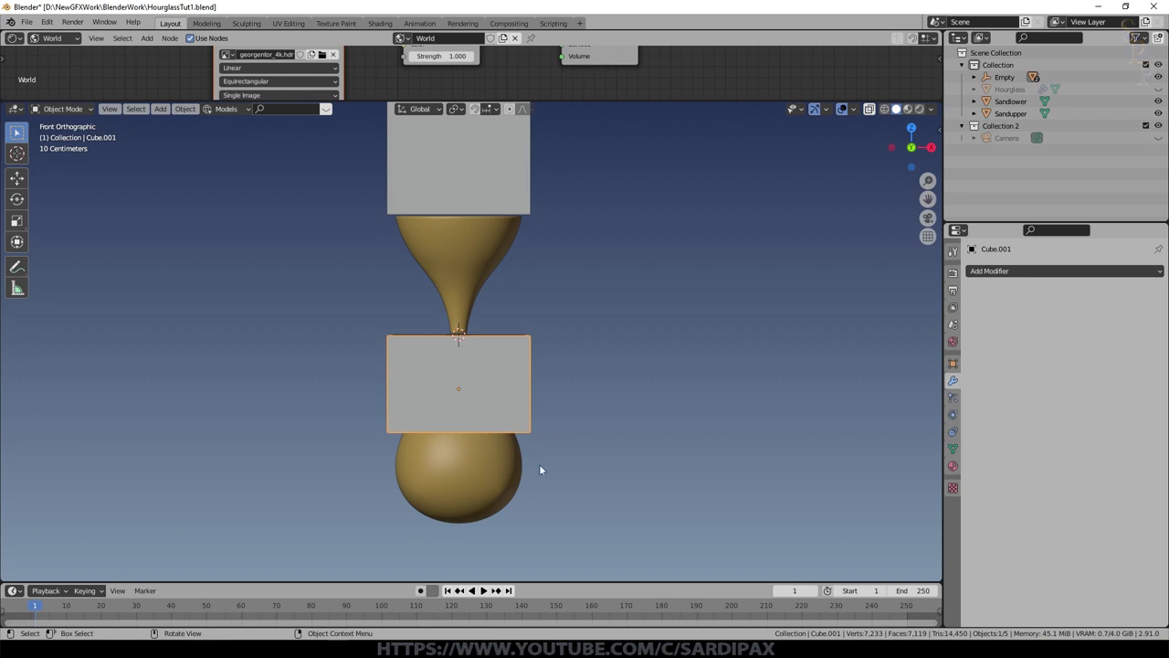
scroll(down, 3)
middle_click(569, 440)
Step: Check the two cubes from the front view, then select the upper sand object
click(523, 153)
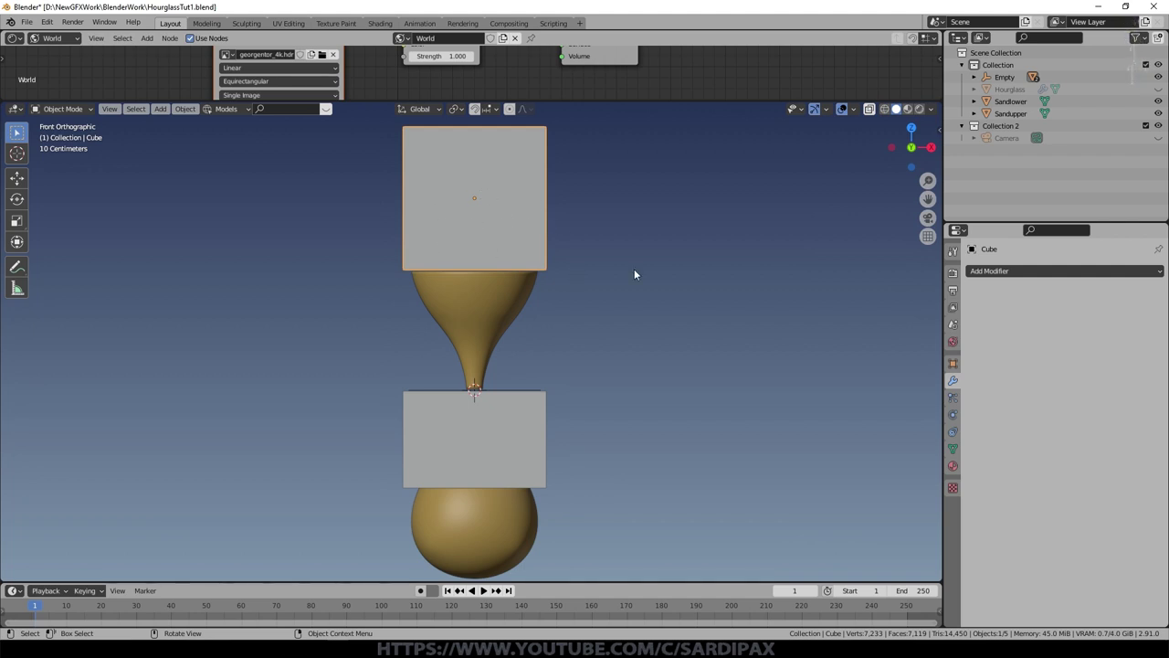
scroll(up, 3)
middle_click(556, 298)
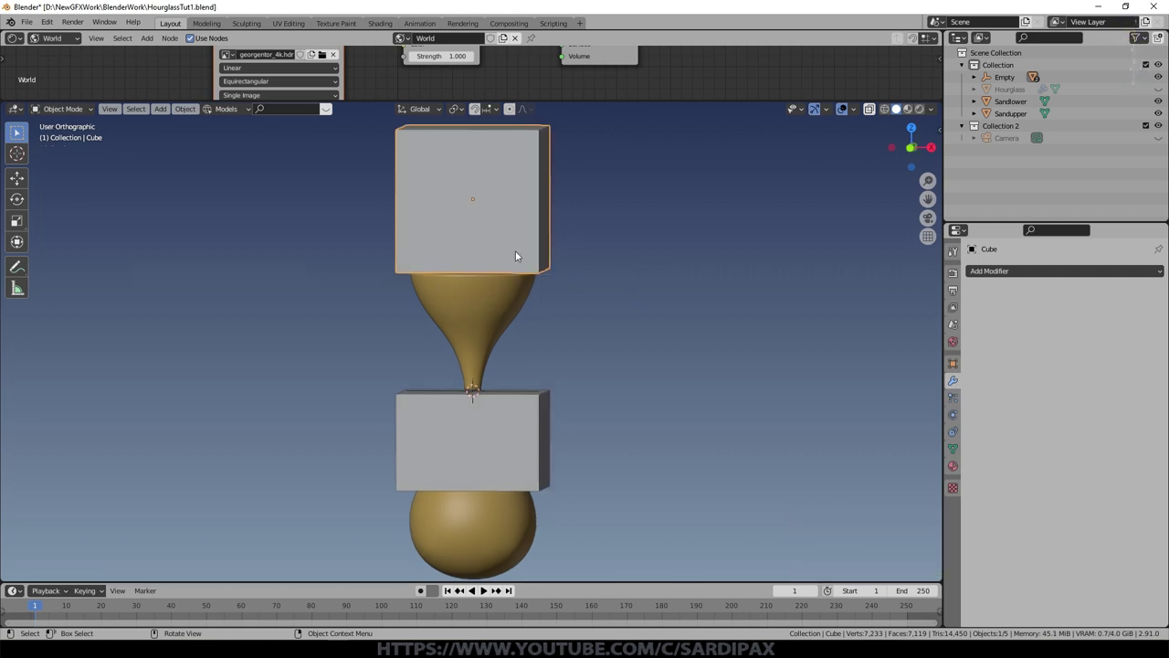
key(KP_1)
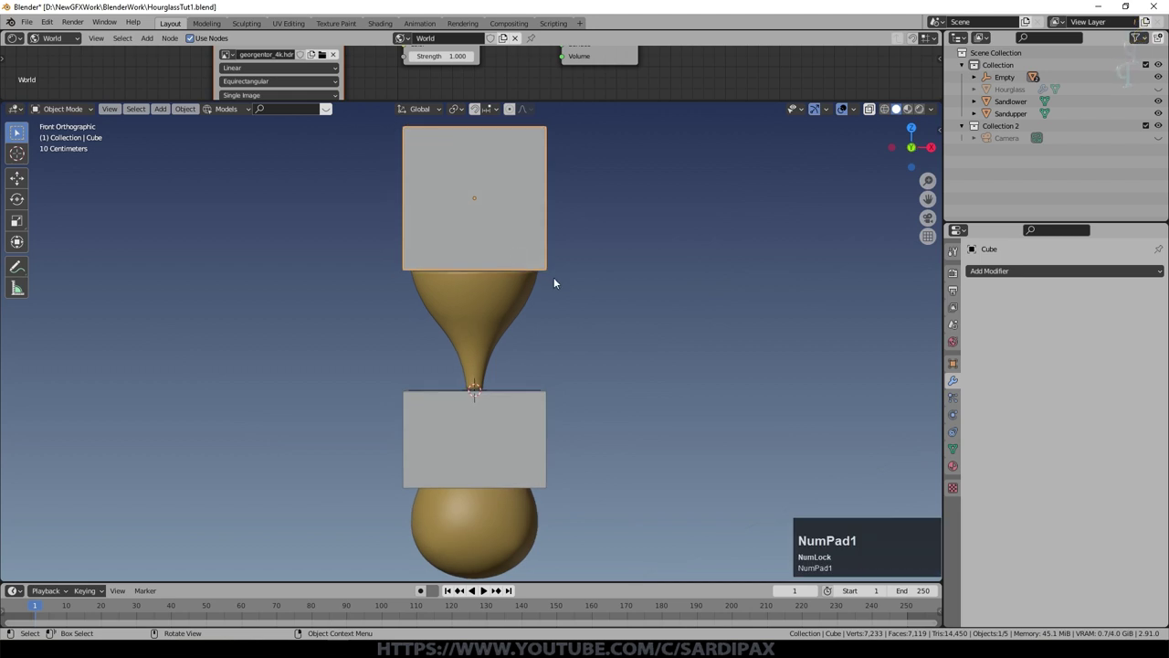
middle_click(557, 289)
middle_click(601, 318)
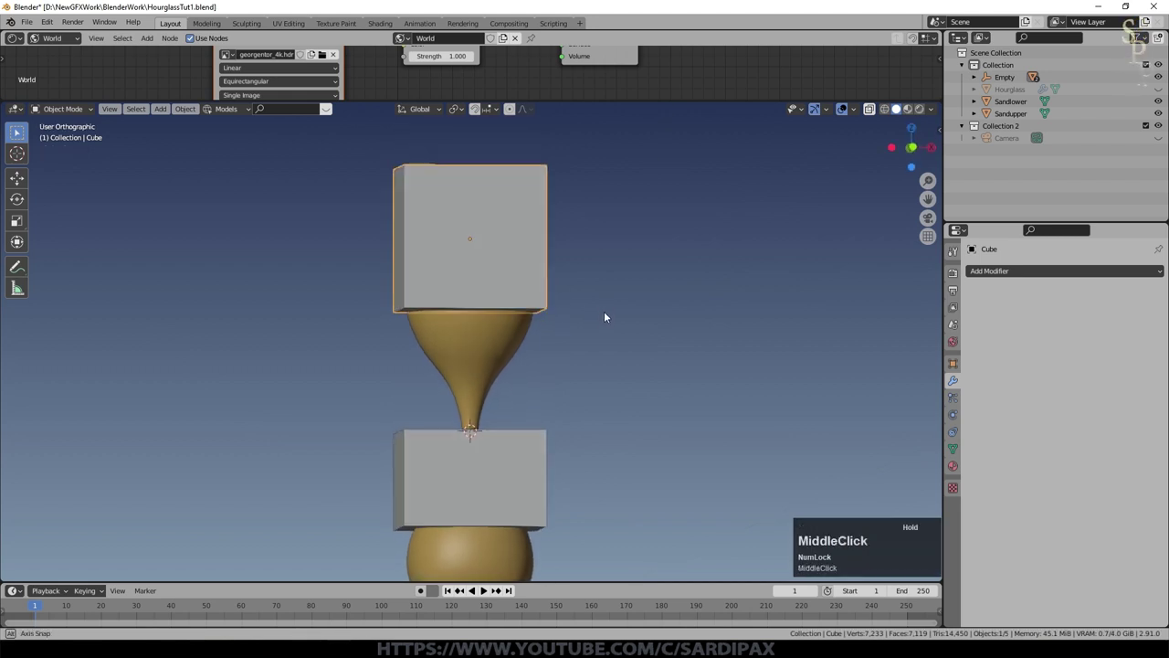
click(500, 343)
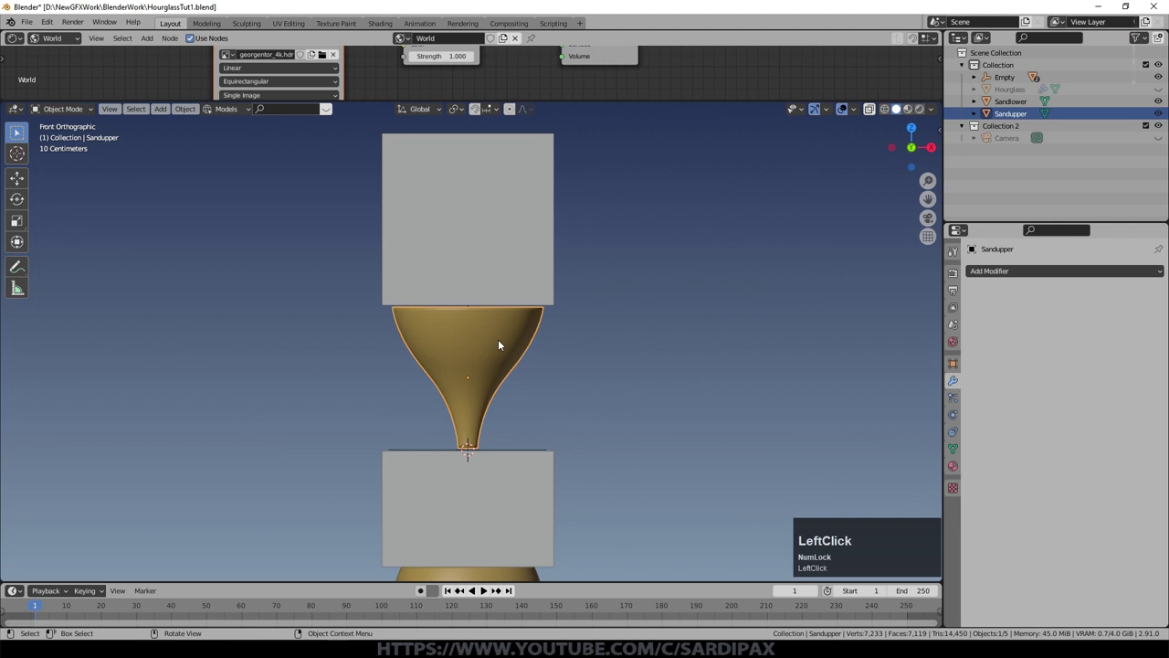
Step: Add a Boolean modifier to Sandupper and rename Cube to SandBoolUp
click(1007, 278)
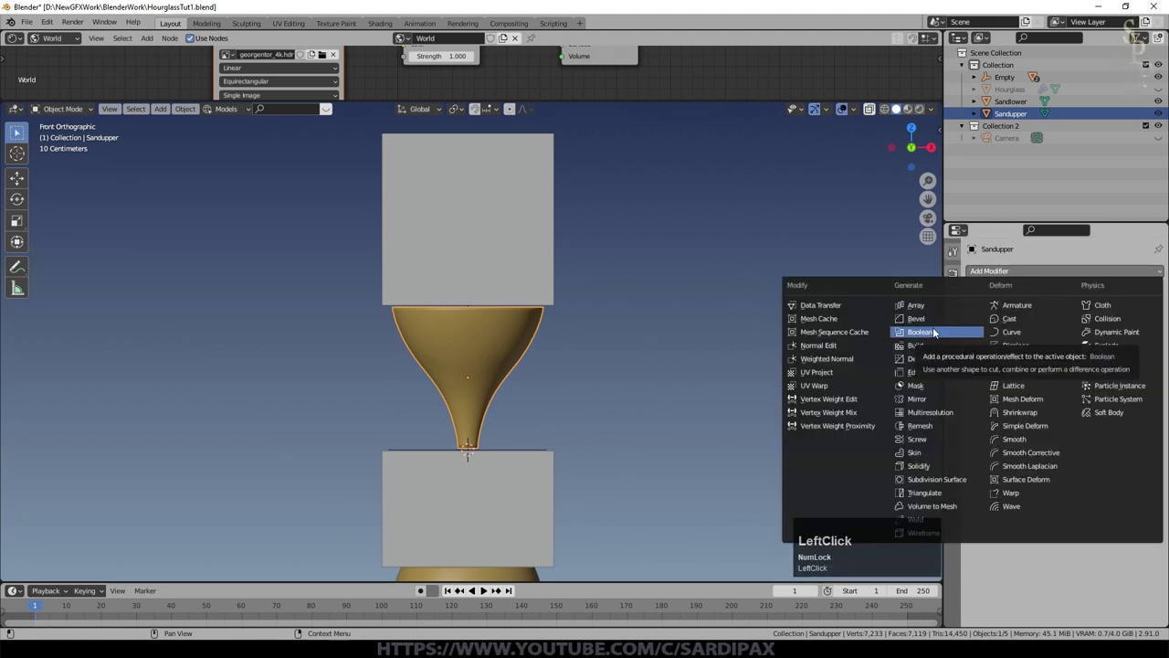
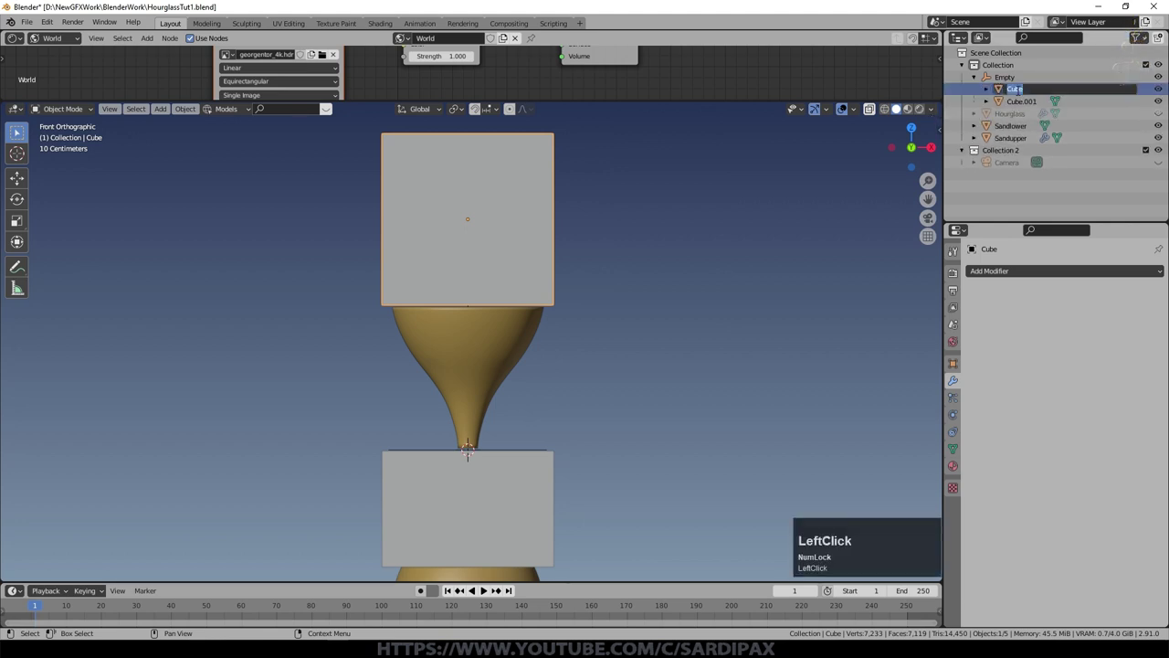
key(shift+s)
key(a)
text(and)
key(shift+b)
text(ool)
key(shift+u)
text(p)
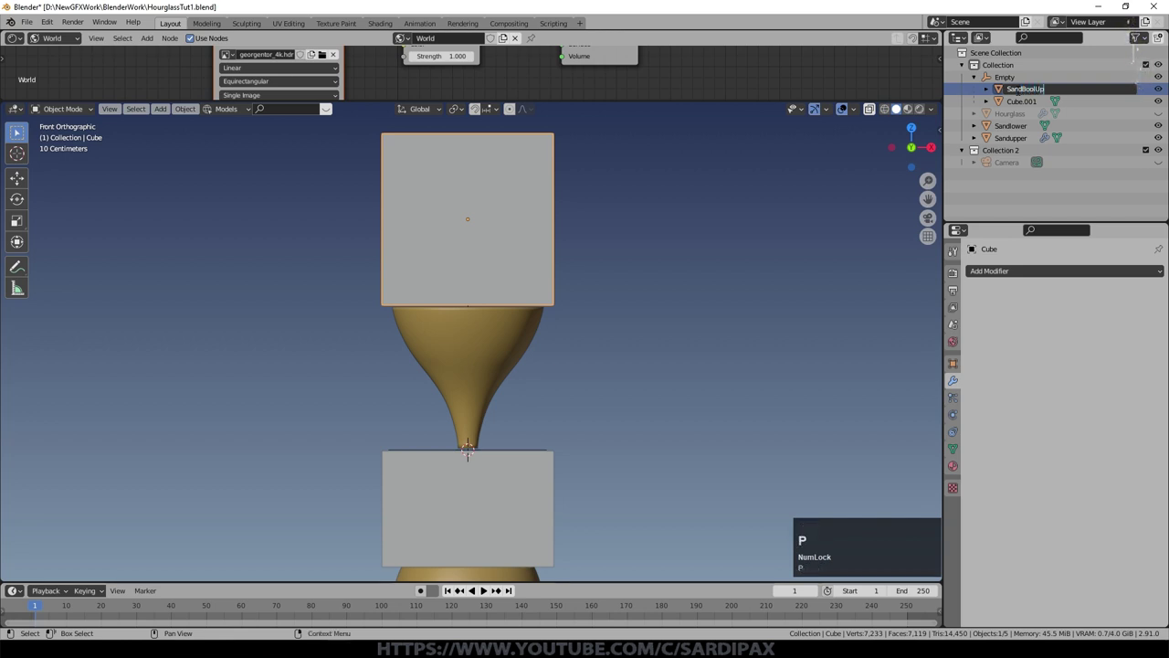
key(Return)
Step: Rename Cube.001 to SandBoolLow in the Outliner
click(531, 474)
key(shift+s)
key(a)
text(and)
key(shift+b)
key(o)
text(ool)
key(shift+l)
key(o)
text(ow)
key(Return)
key(Escape)
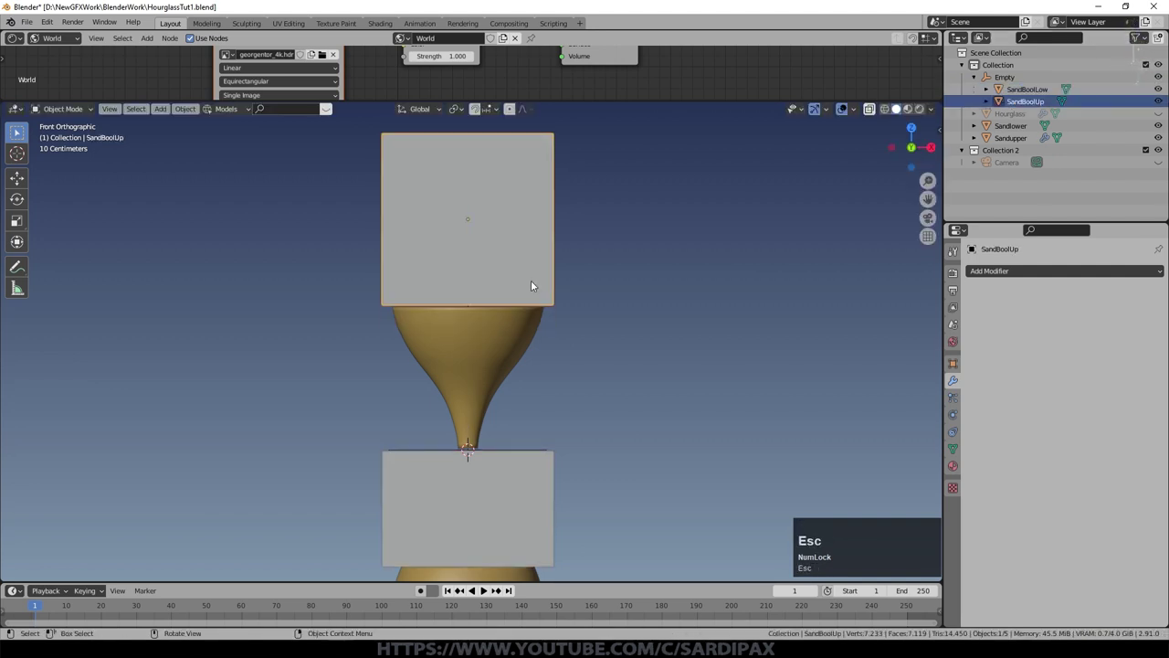
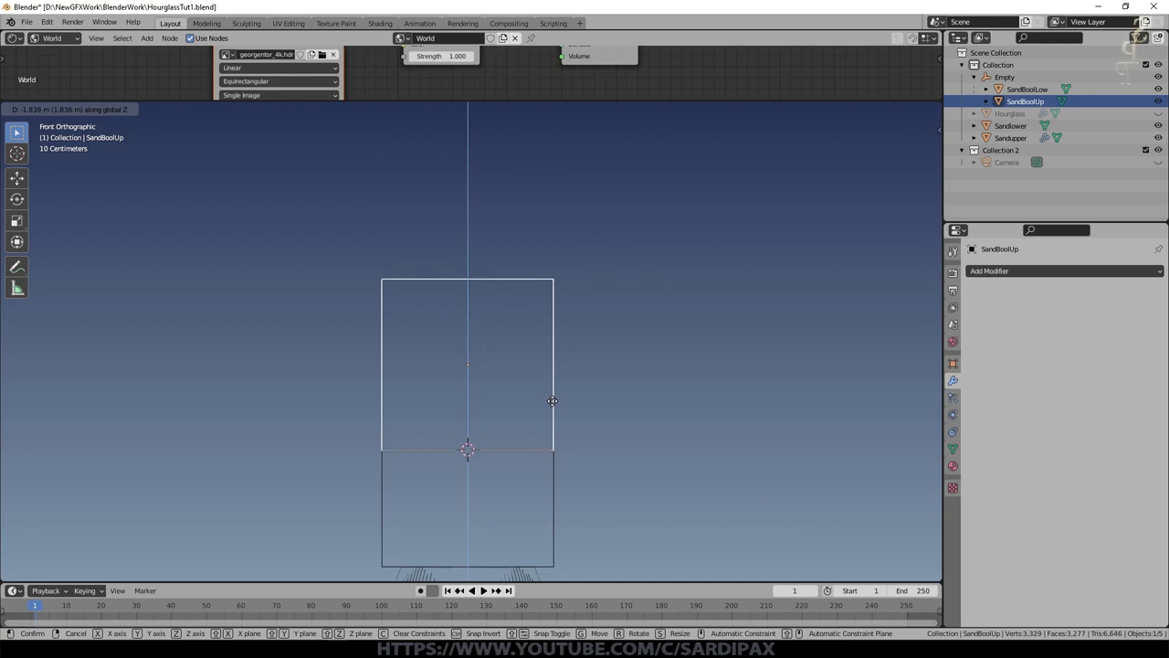
Step: Insert a Location keyframe for SandBoolUp at frame 10
key(Escape)
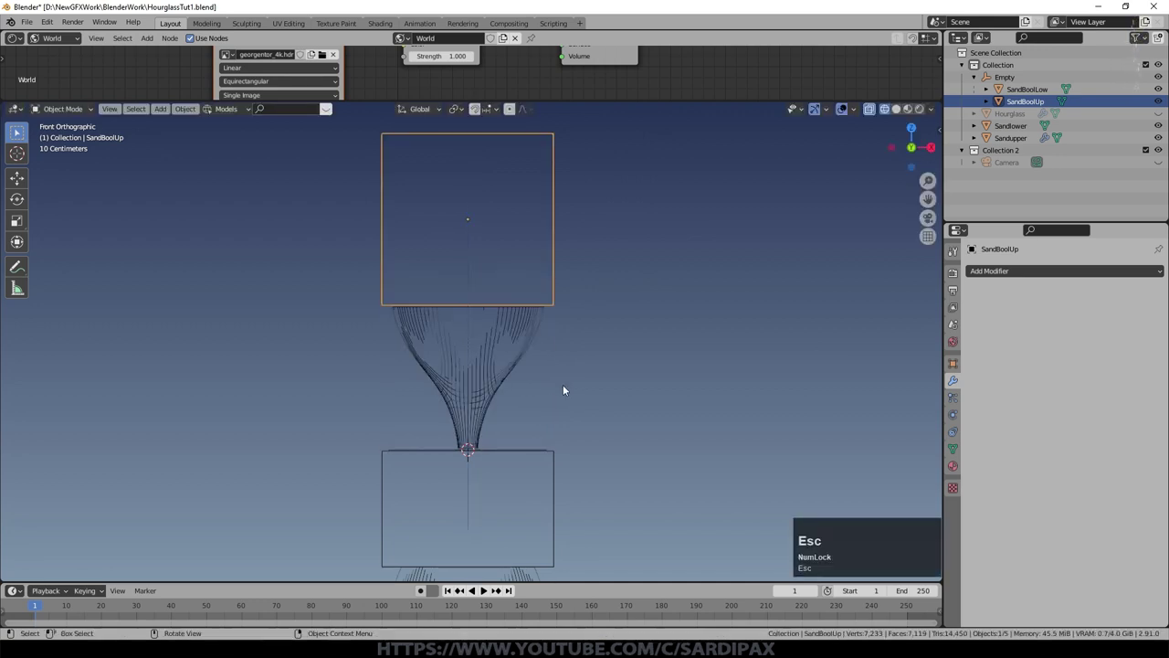
click(565, 388)
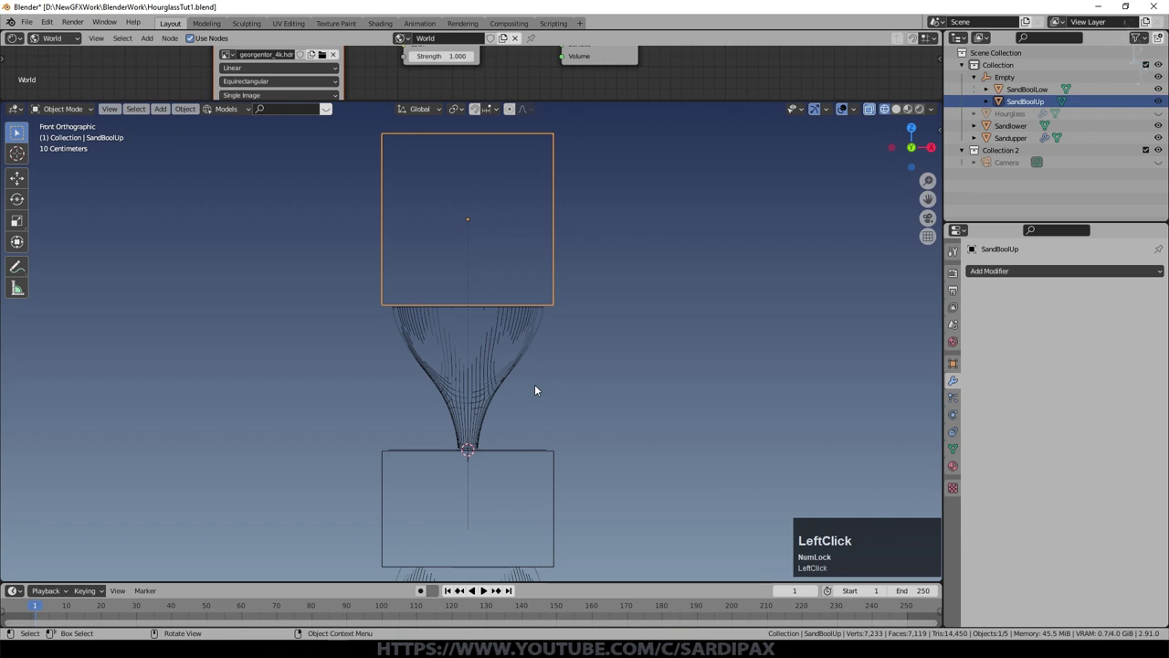
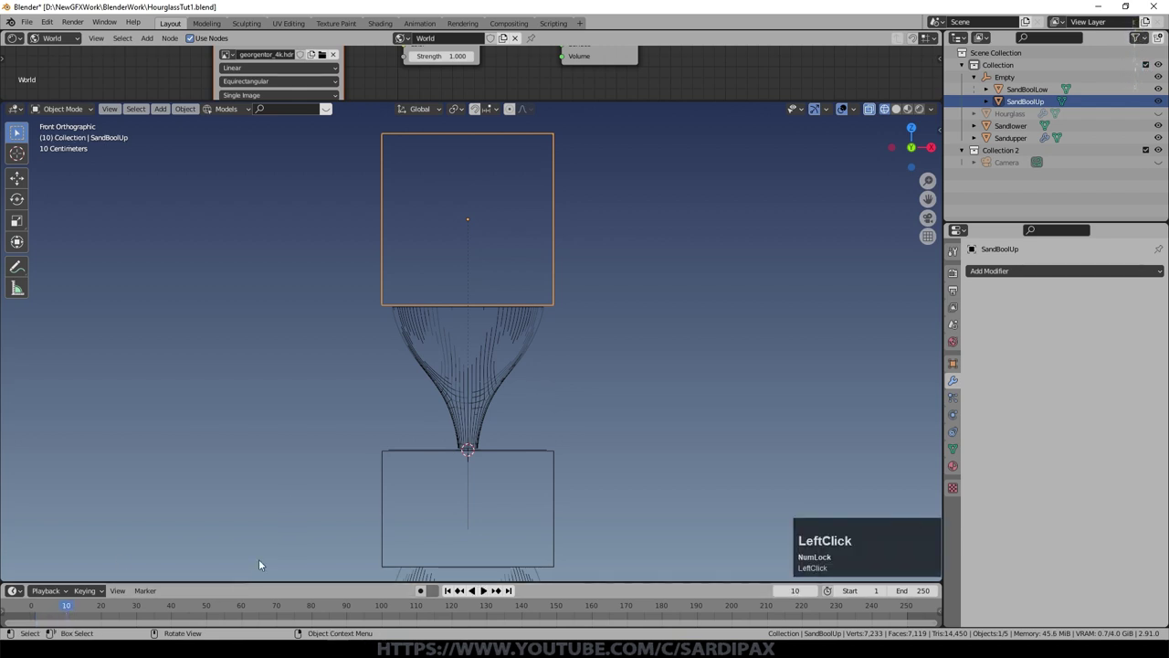
key(i)
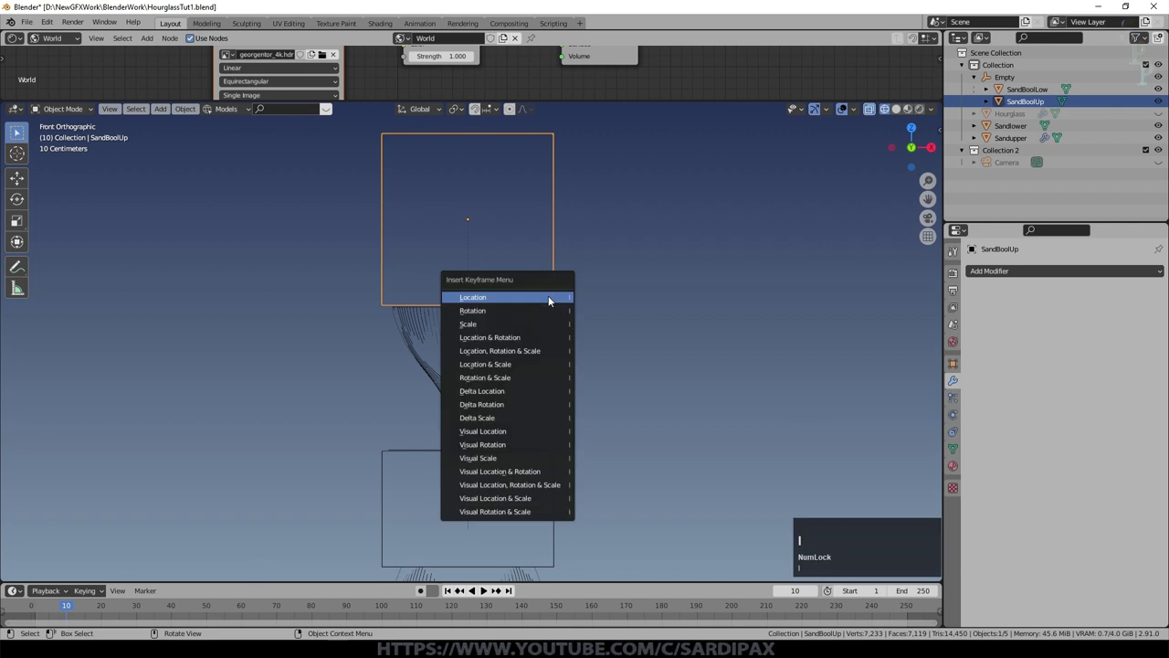
click(551, 300)
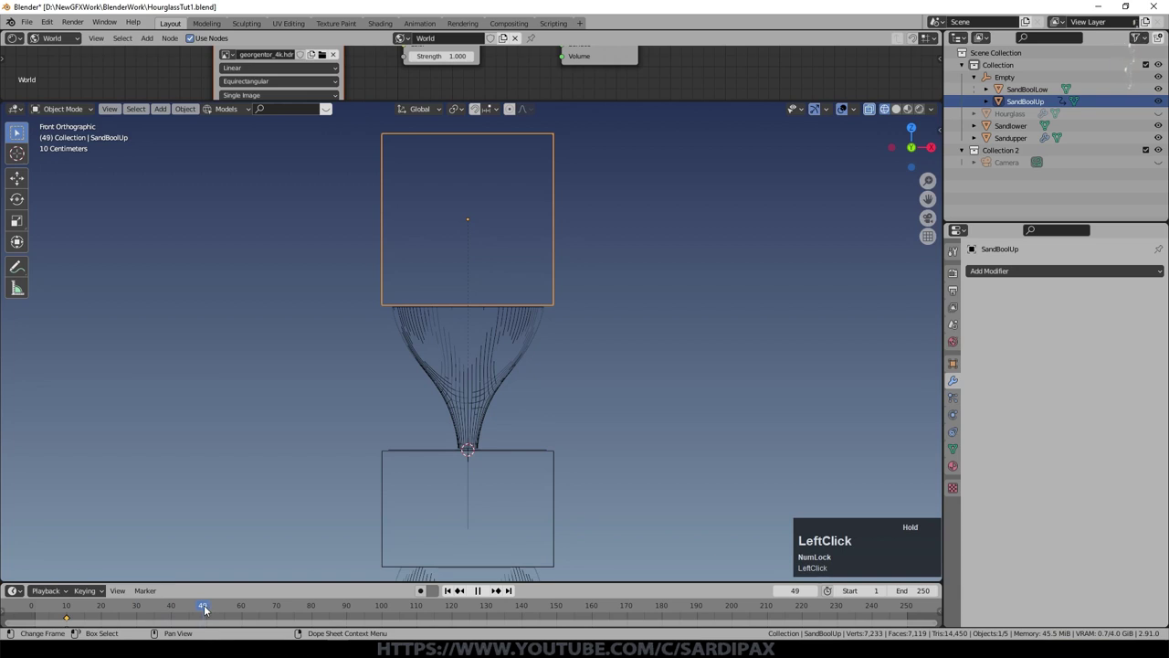
Step: At frame 110 lower SandBoolUp about 1.81 m along Z and key its Location
click(419, 610)
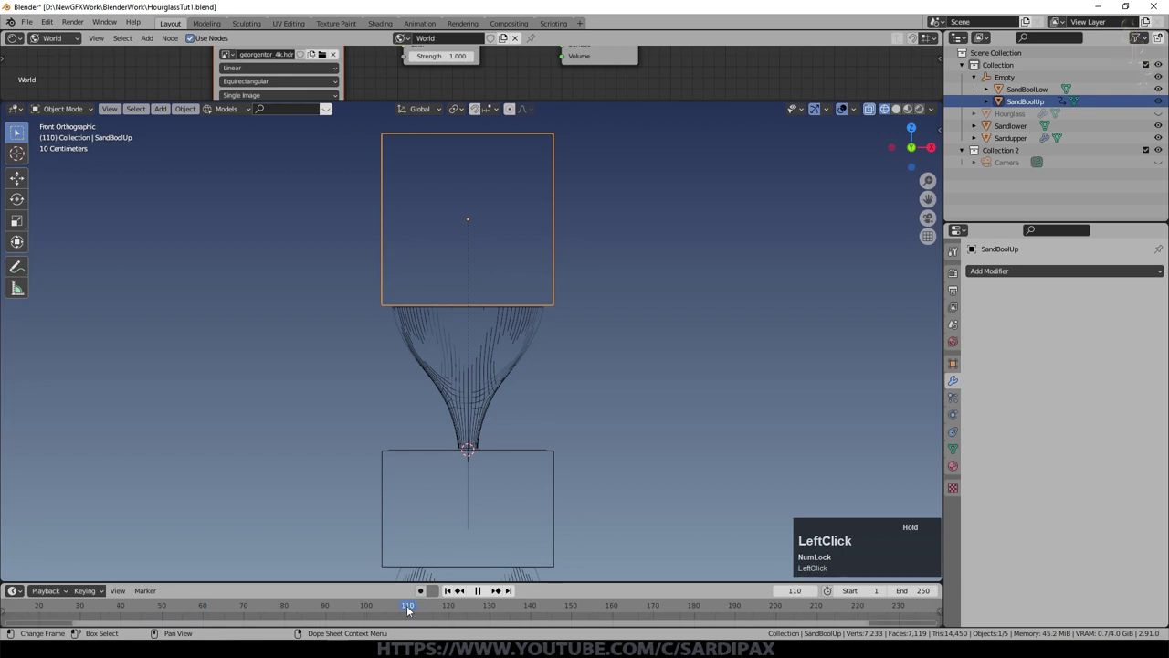
scroll(down, 3)
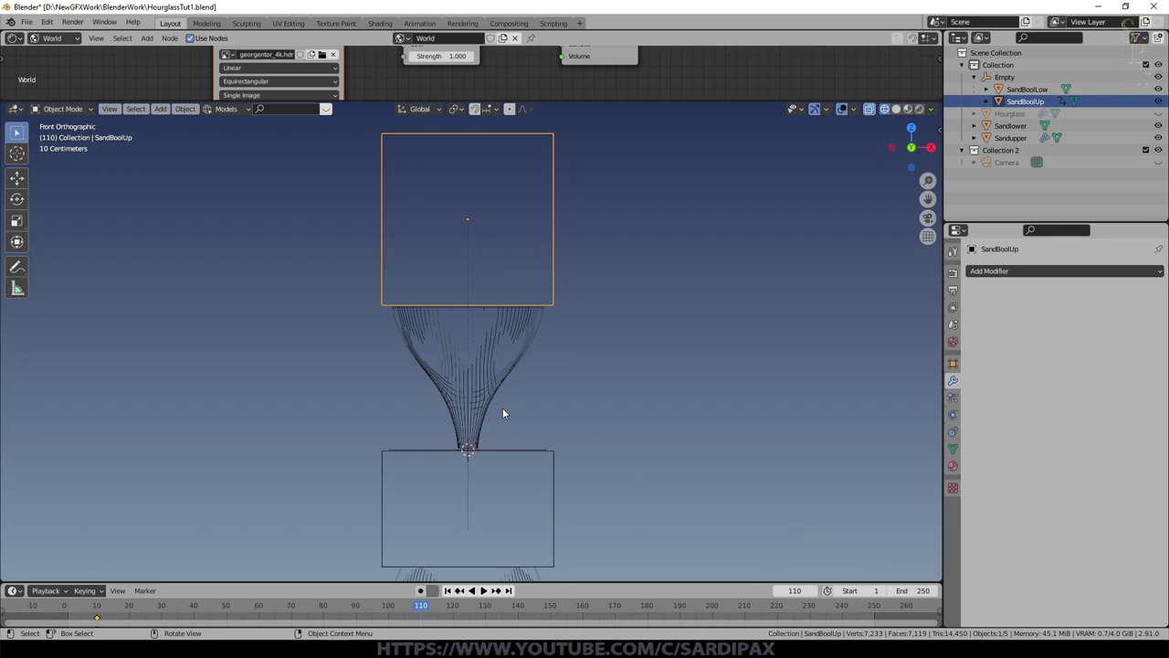
key(g)
key(z)
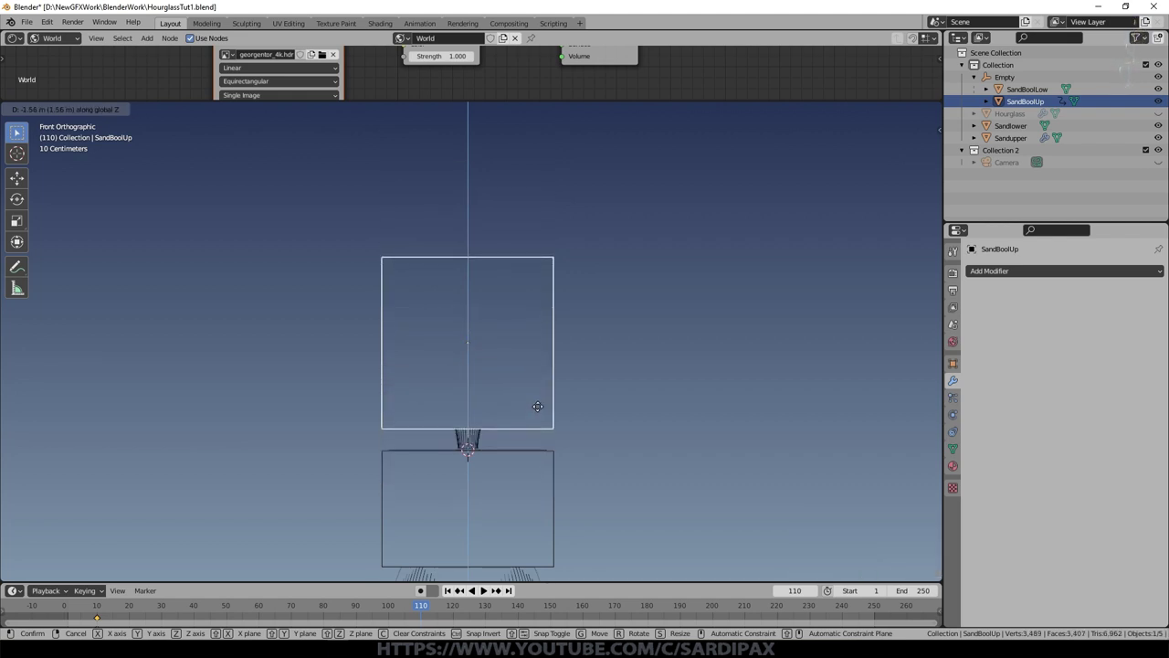
key(z)
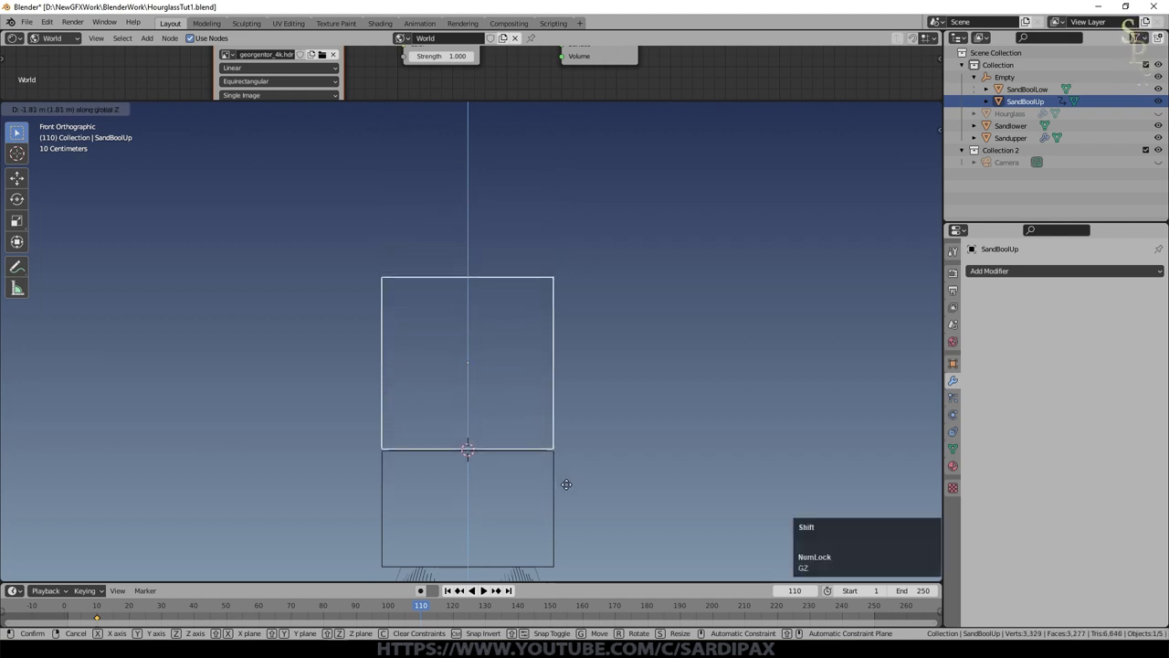
click(569, 488)
middle_click(621, 430)
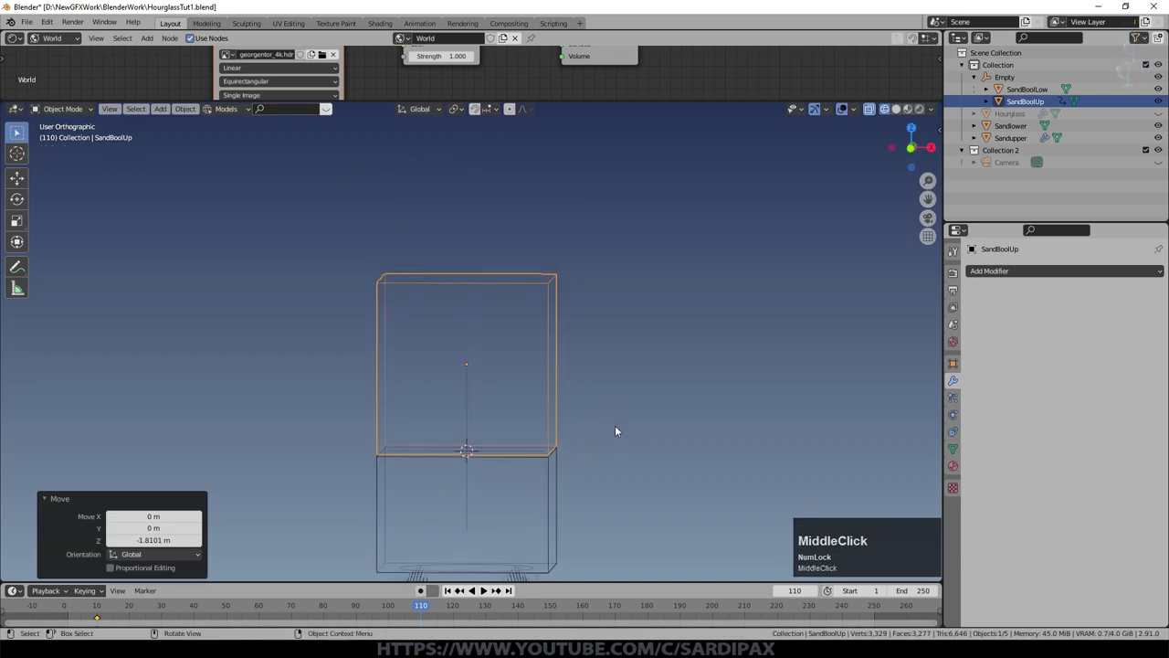
key(i)
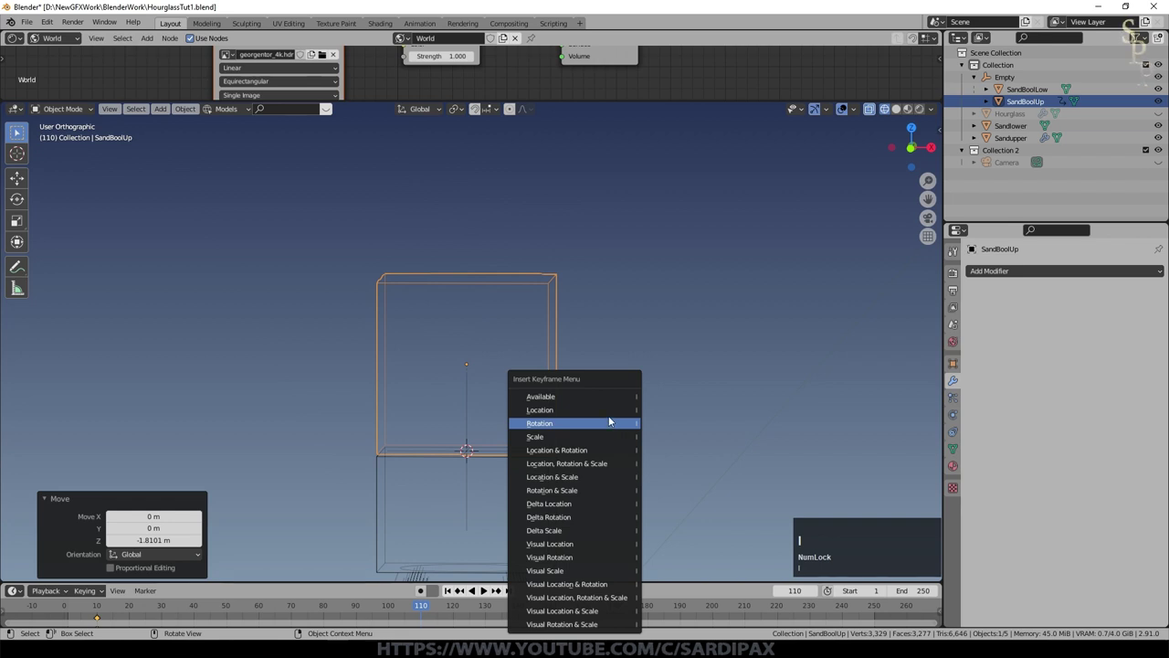
click(608, 414)
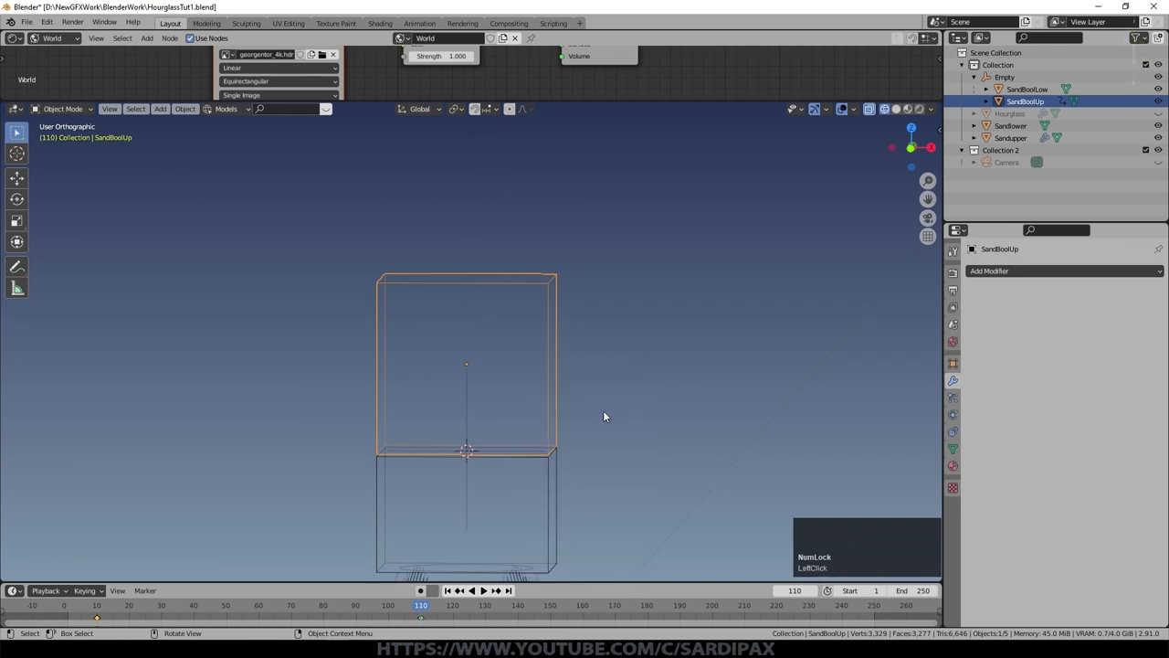
key(KP_1)
Step: Set the selected keyframes' Interpolation Mode to Linear in the Timeline
right_click(100, 621)
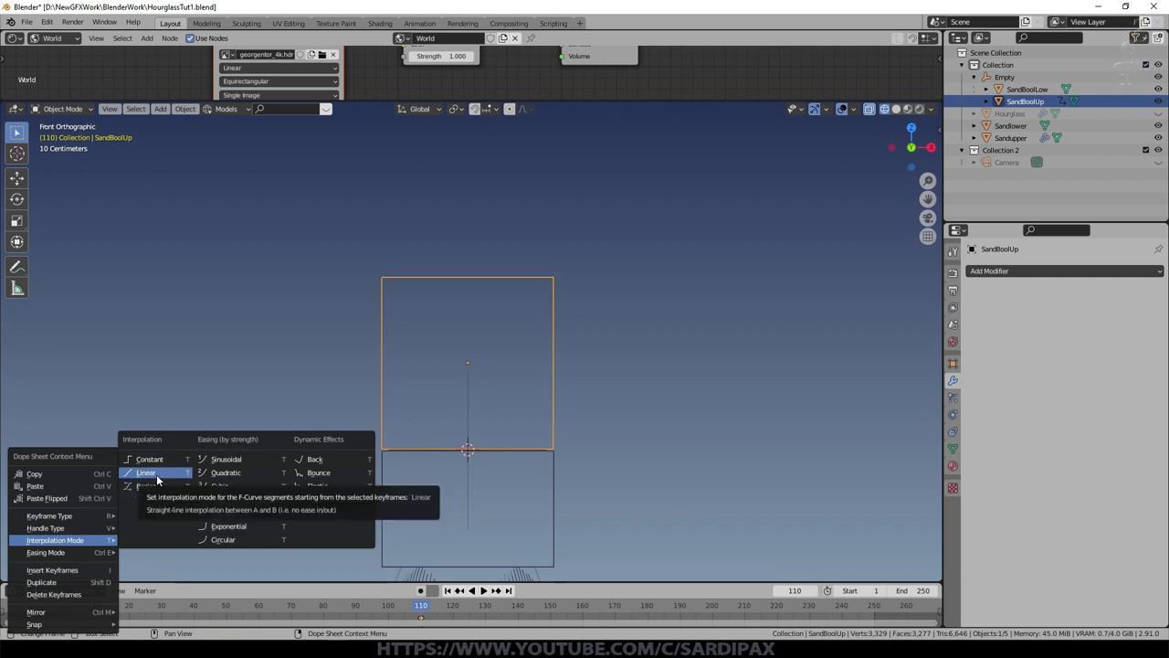
right_click(159, 479)
click(159, 478)
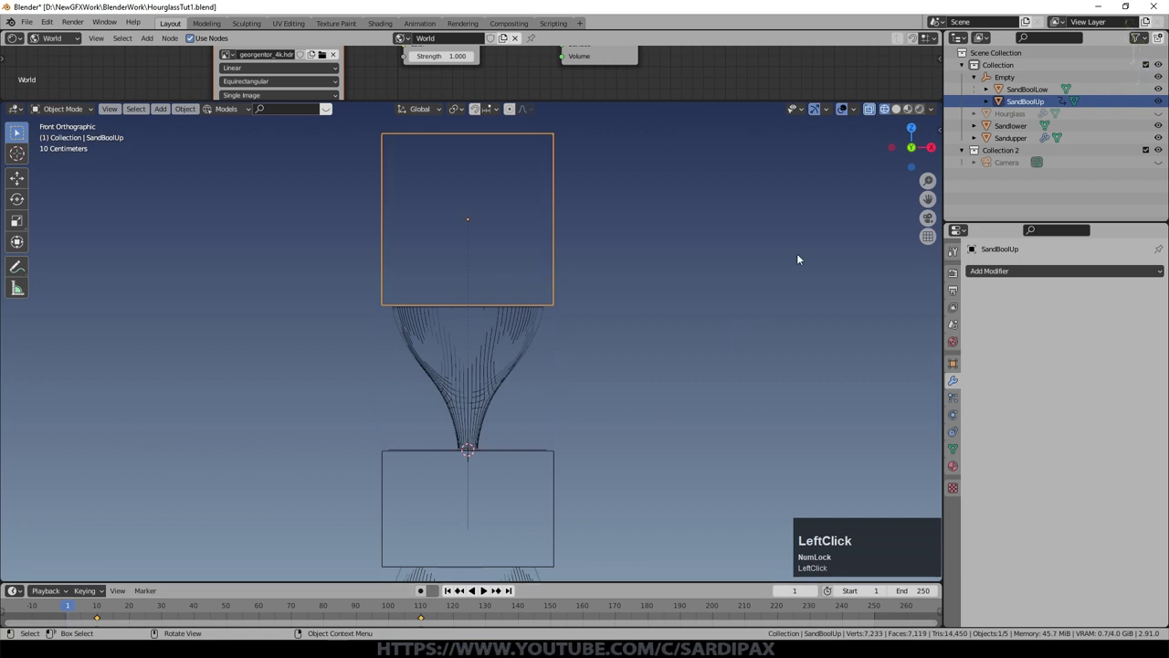
scroll(down, 3)
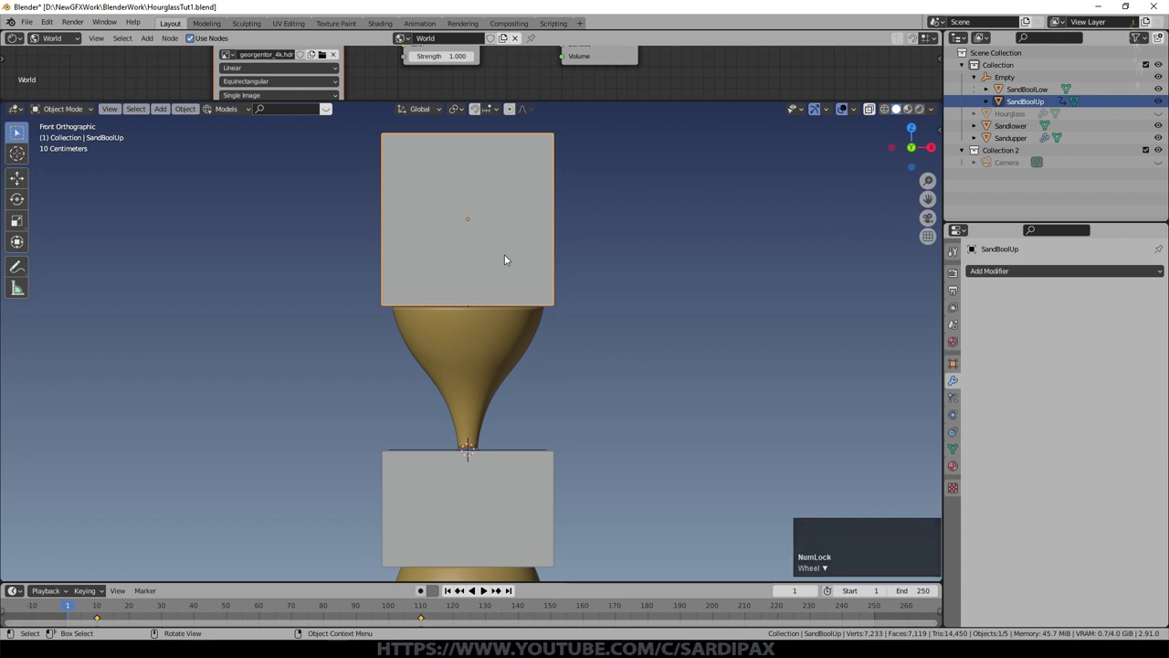
Step: Disable Renders visibility and set Viewport Display to Wire for SandBoolUp, then select the lower cutter
click(958, 402)
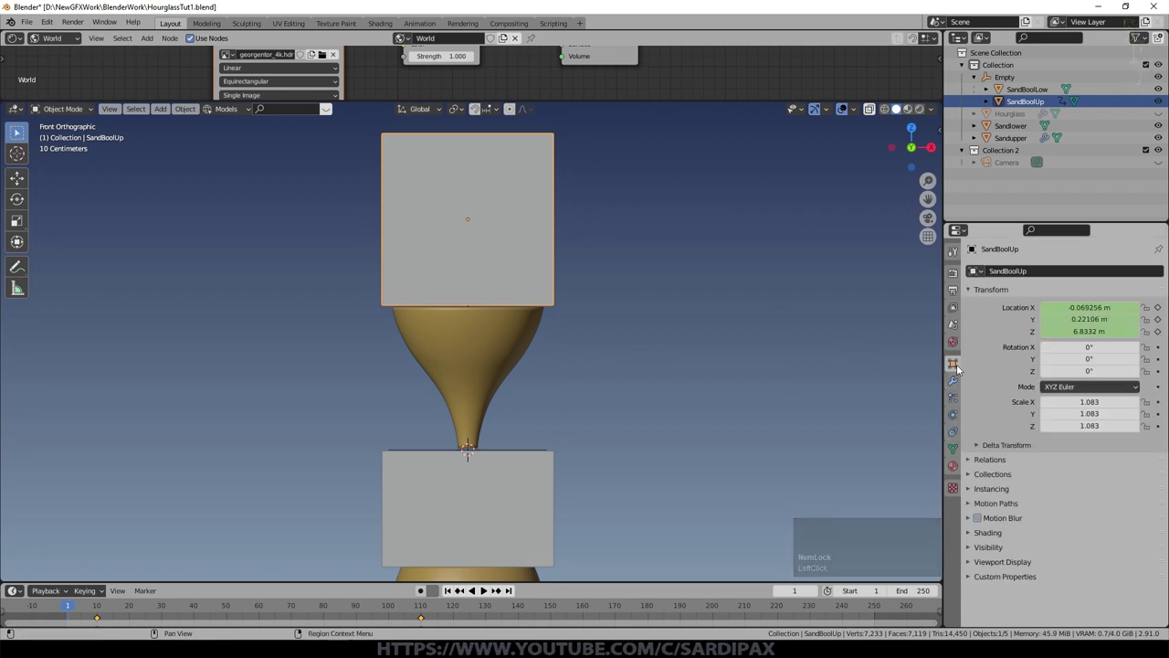
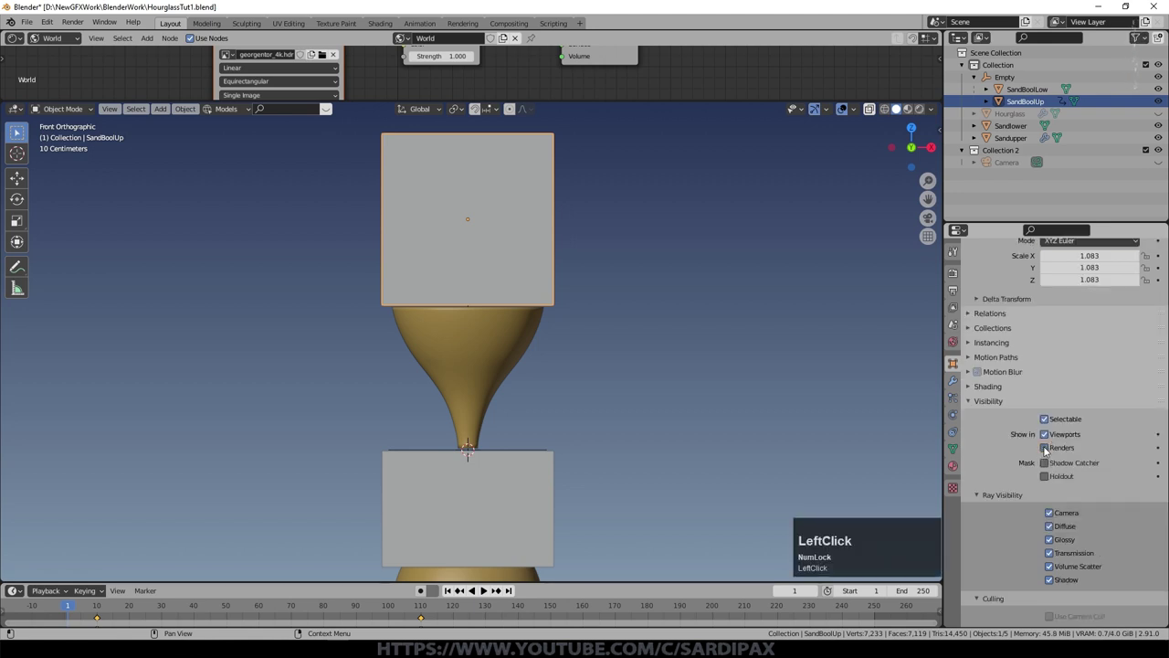
click(1056, 519)
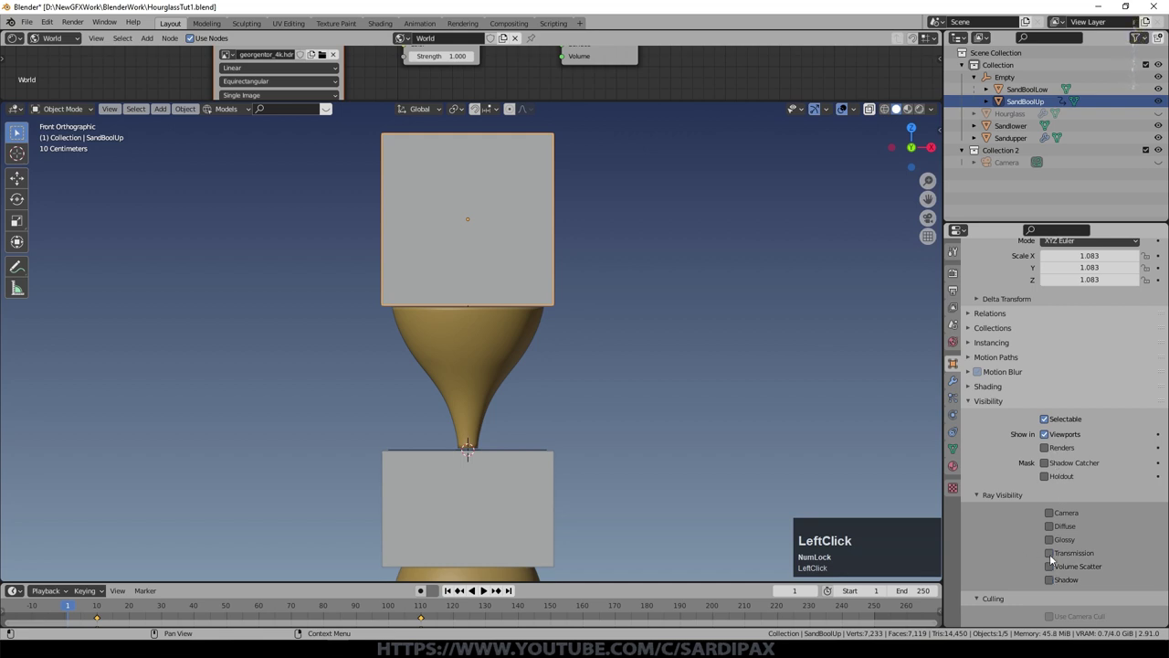
scroll(down, 3)
click(1060, 585)
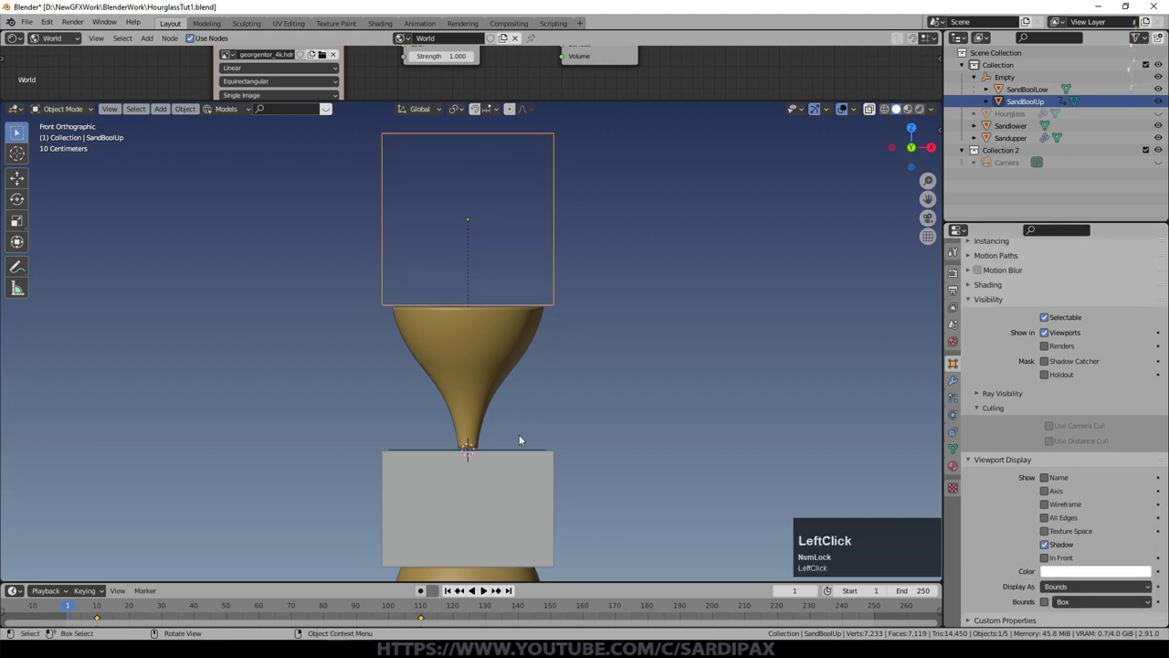
click(570, 505)
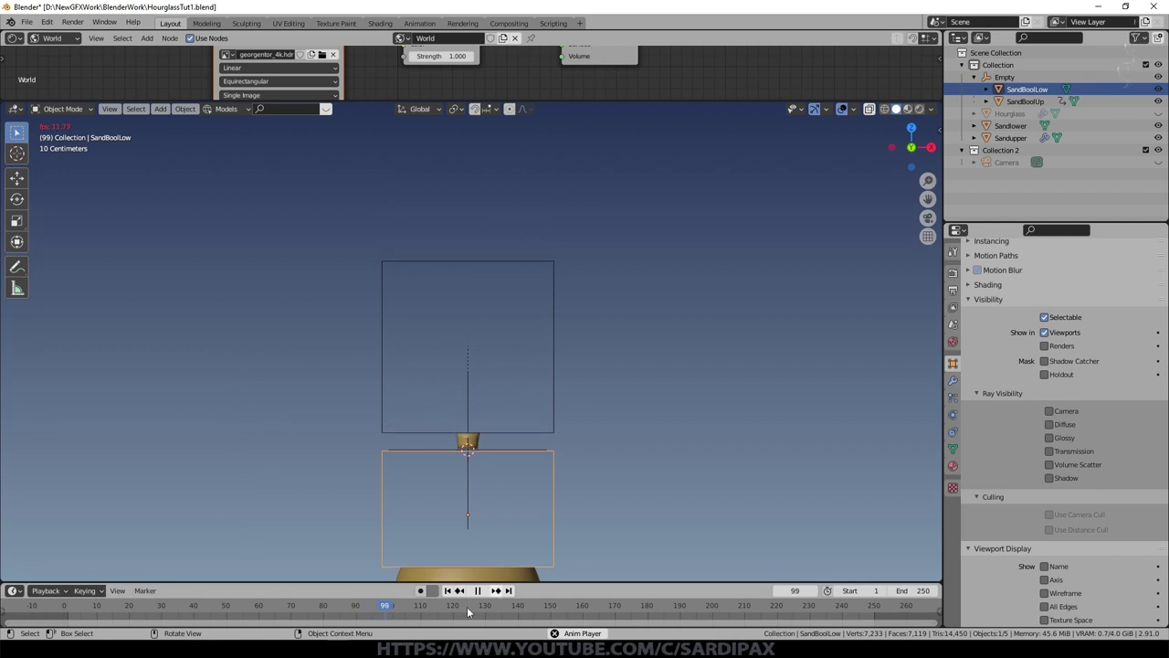
Step: Select SandBoolLow and reposition it vertically along Z
click(505, 562)
scroll(down, 3)
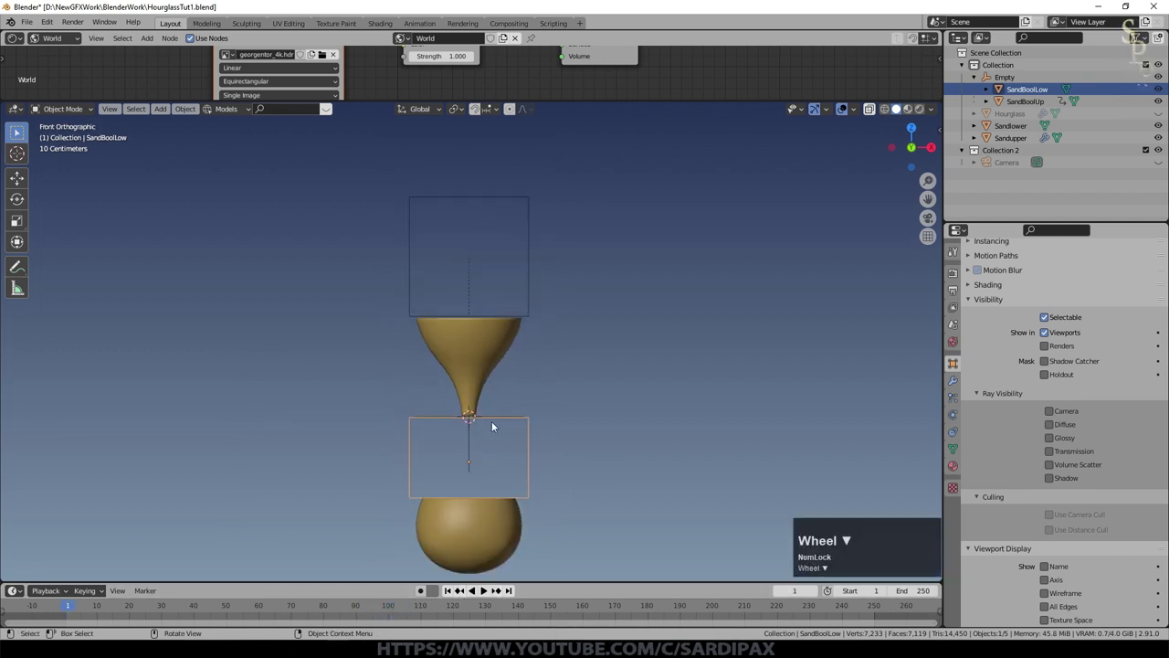
click(531, 450)
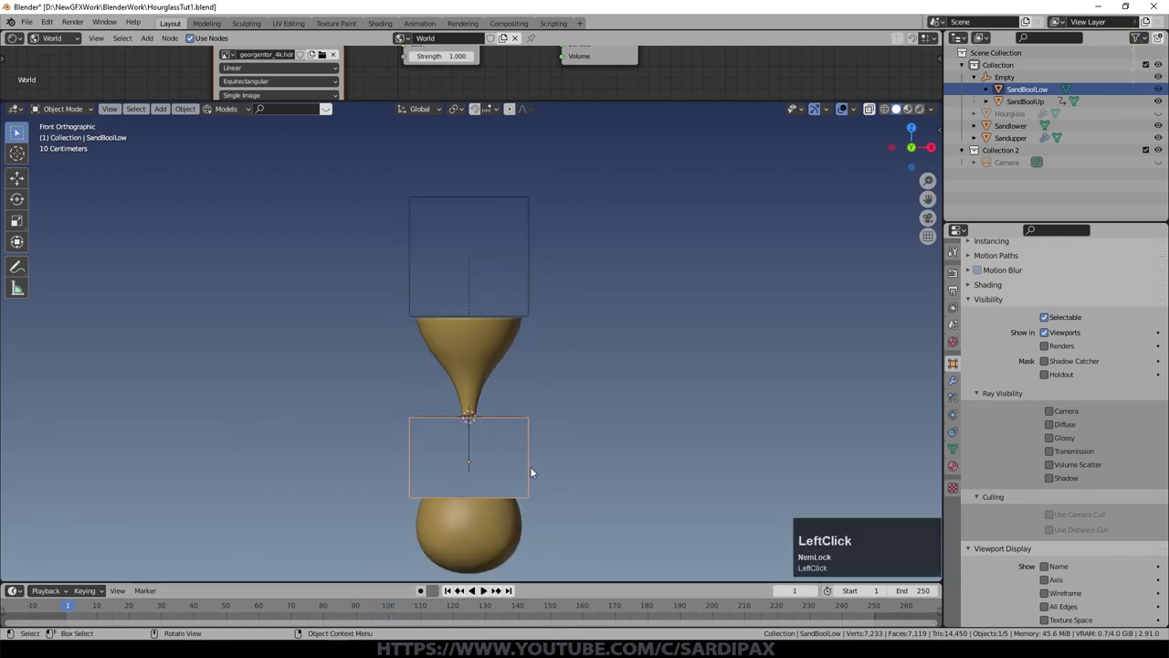
key(g)
key(z)
middle_click(592, 496)
scroll(up, 3)
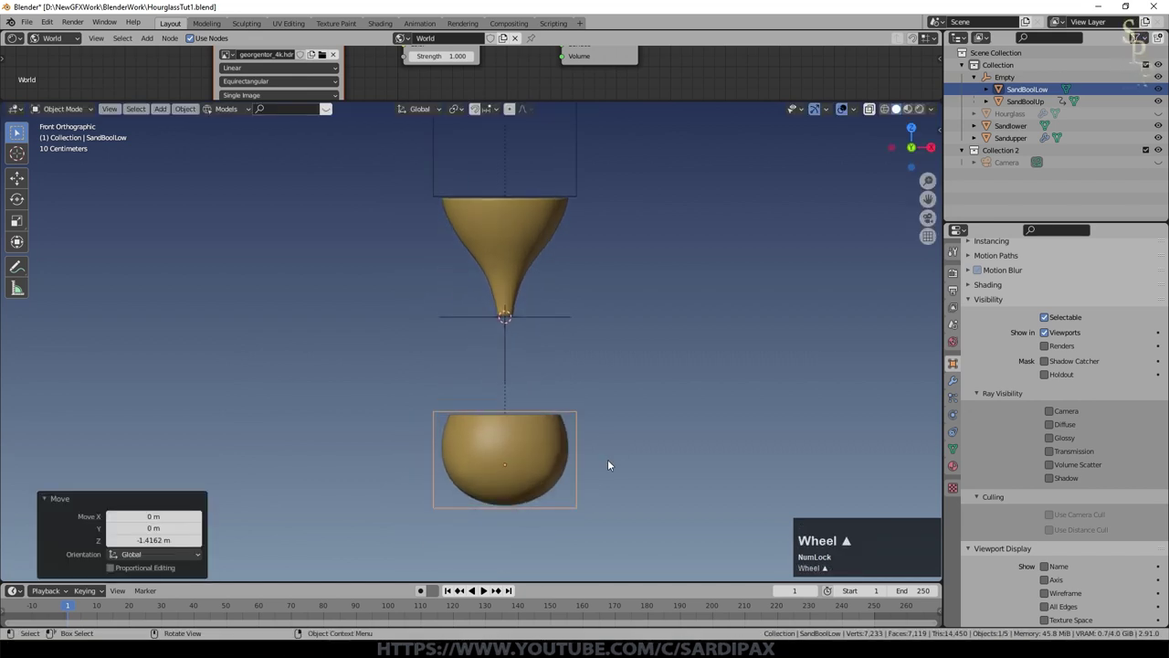
Step: Key SandBoolLow's Location at frame 10 and its raised position at frame 110, then select Sandlower
click(100, 608)
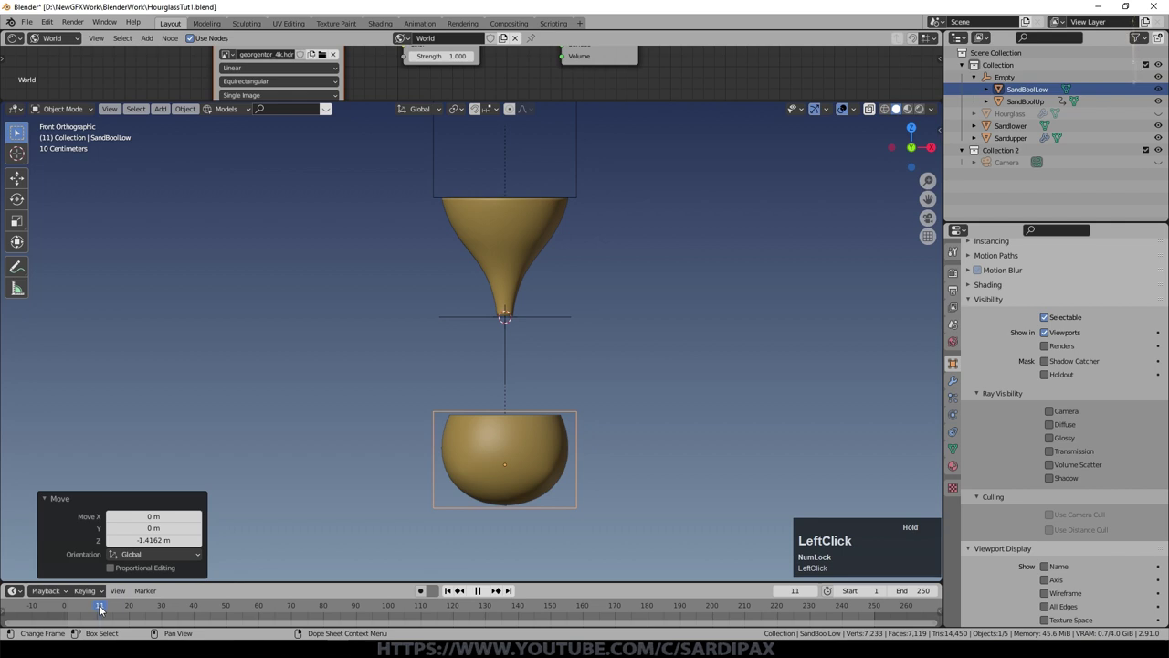
key(KP_1)
key(KP_0)
key(KP_Enter)
key(i)
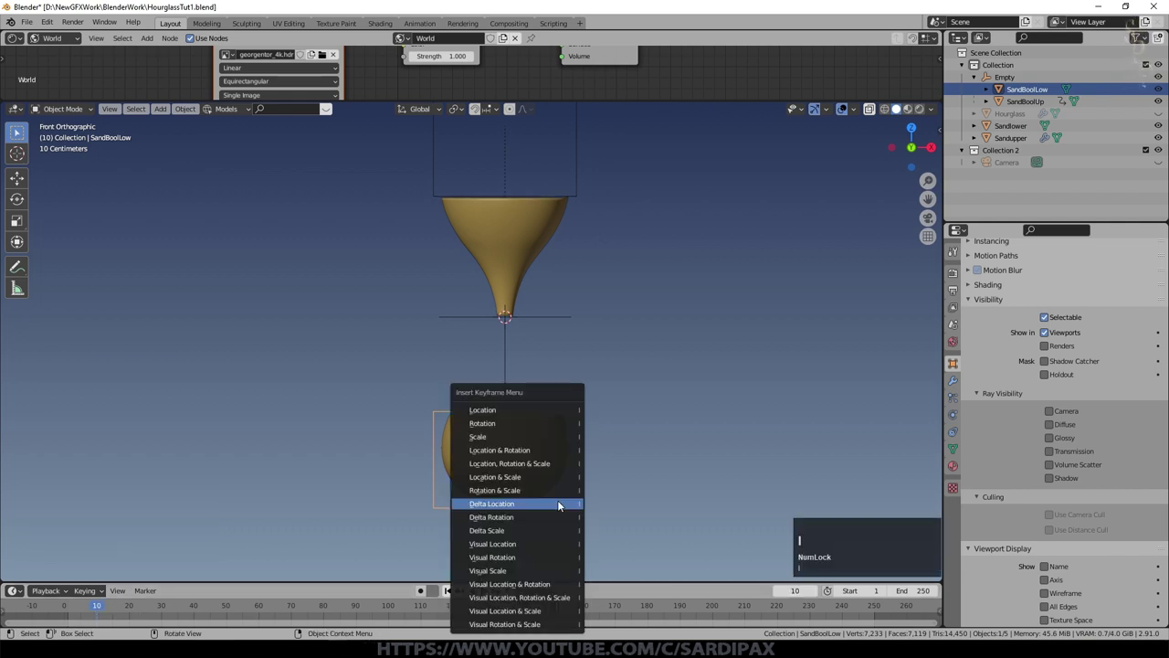
click(540, 418)
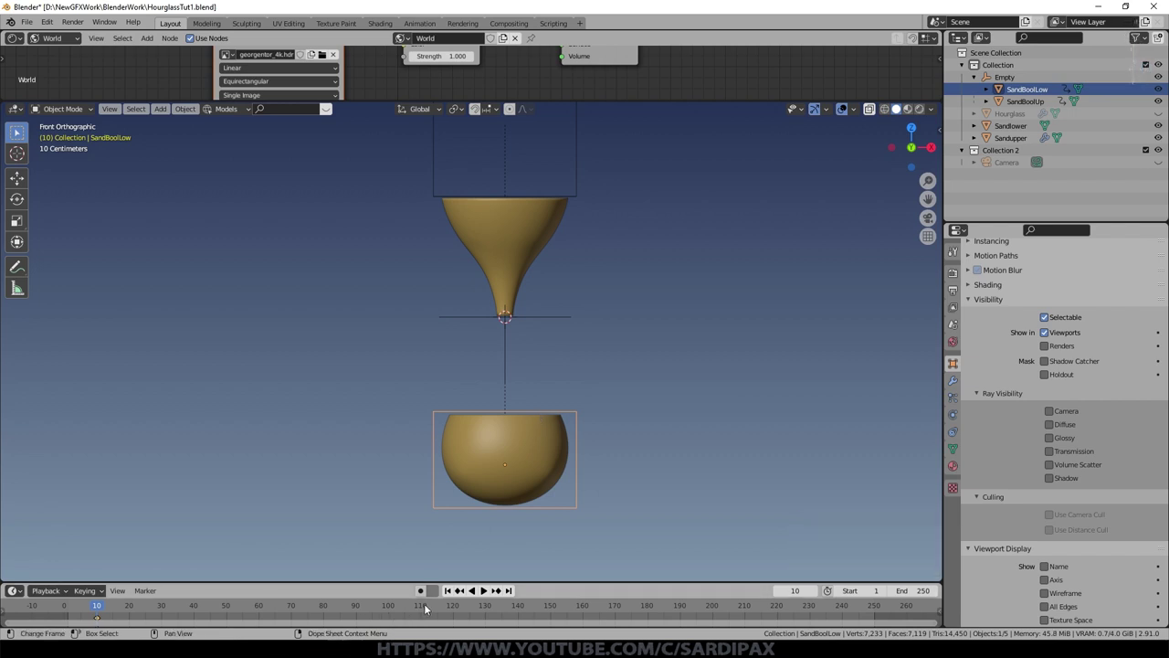
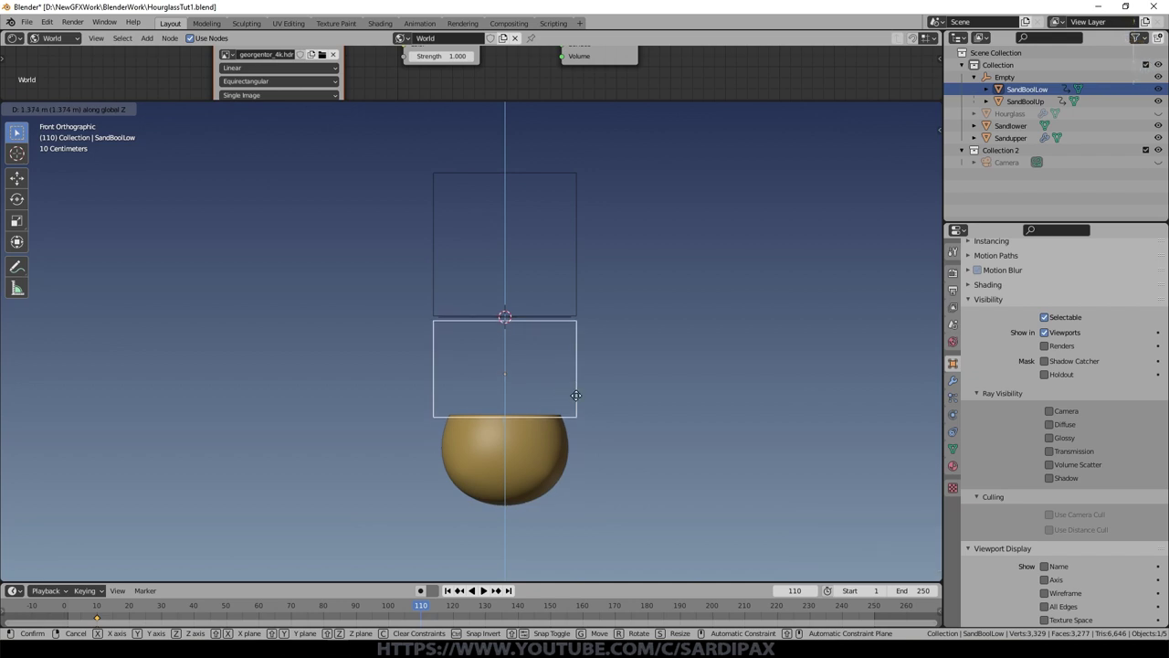
key(i)
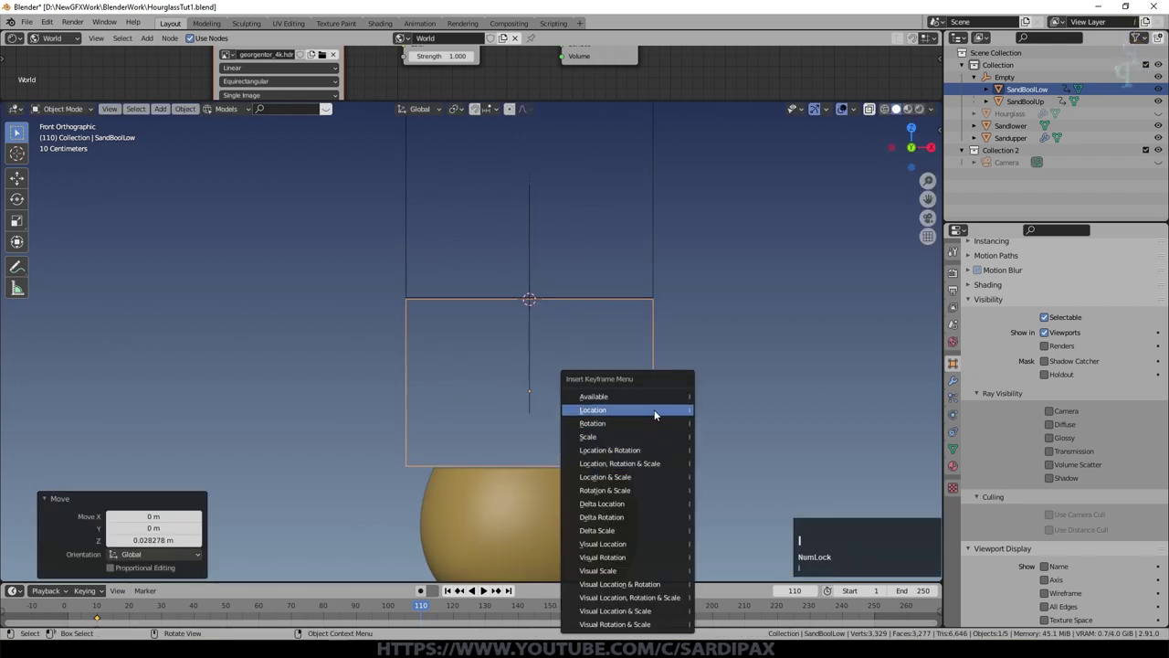
click(658, 414)
click(649, 501)
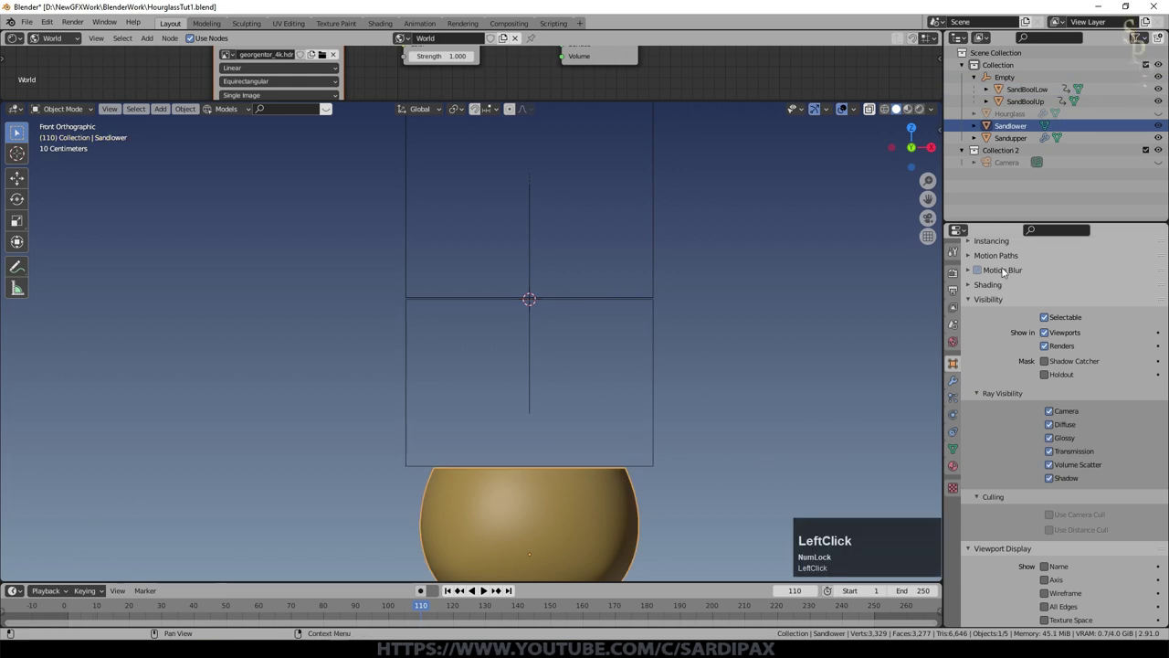
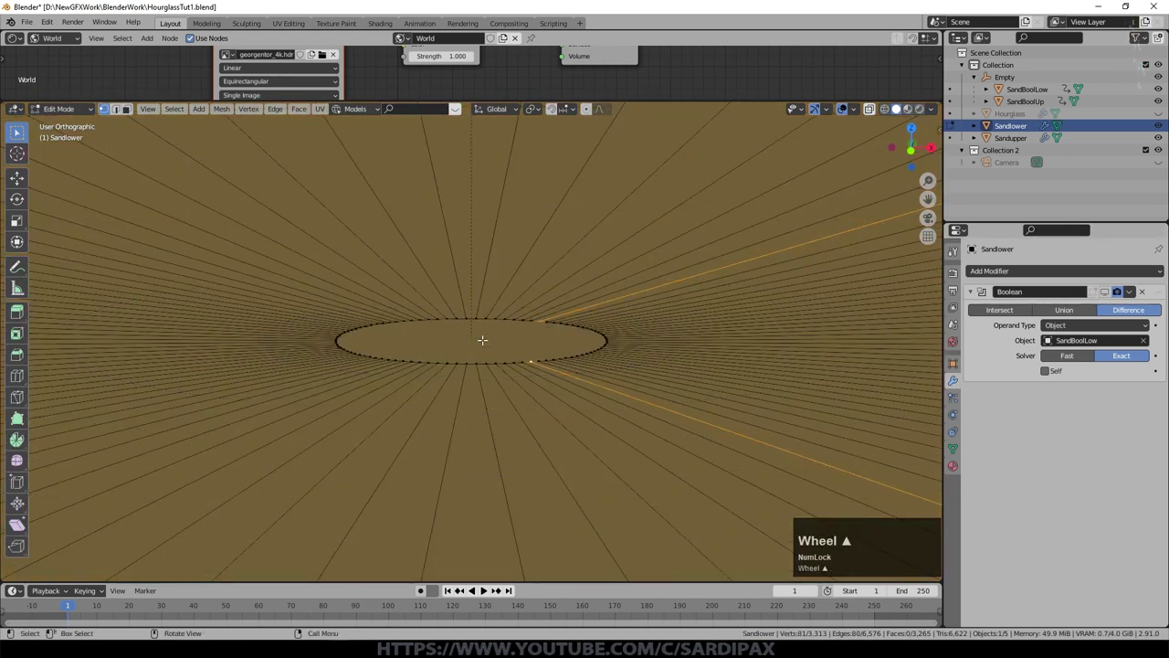
Step: Lift Sandlower's top-centre vertices along Z with Smooth proportional falloff into a rounded mound
key(a)
key(a)
key(c)
key(o)
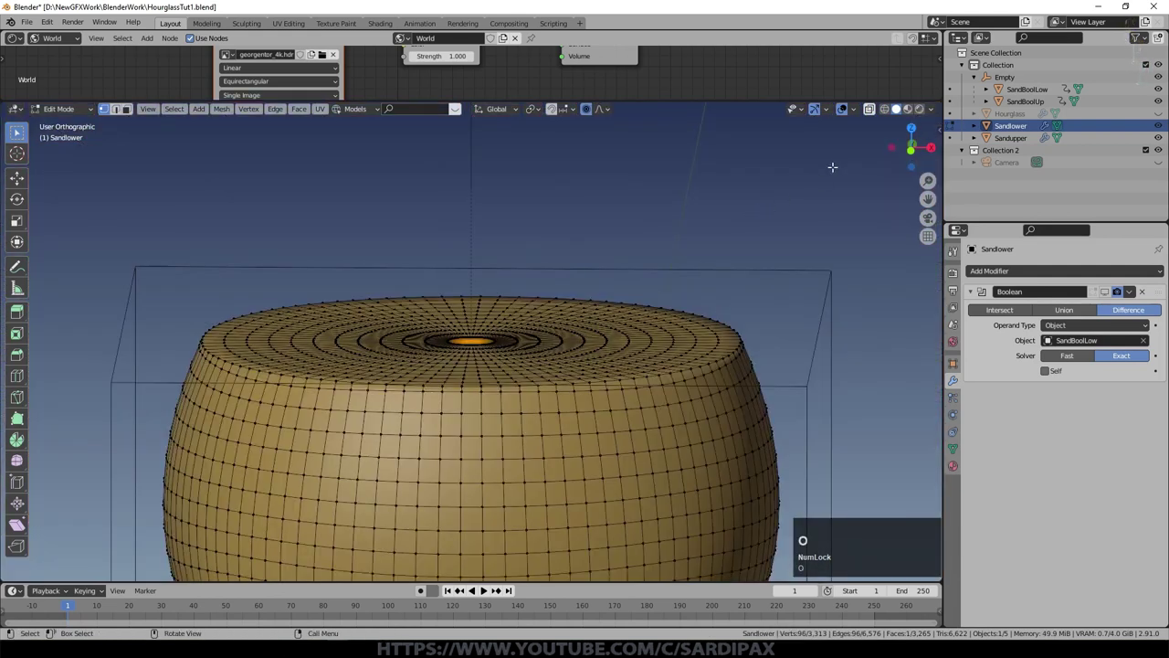
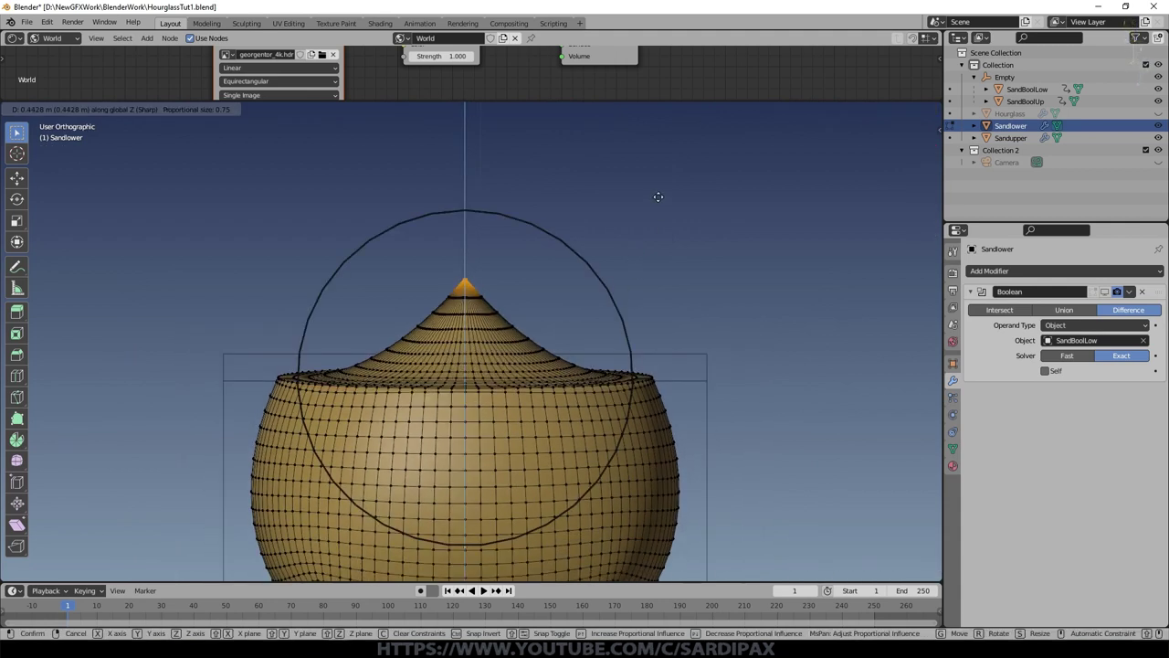
key(Escape)
click(616, 113)
click(594, 171)
key(g)
key(z)
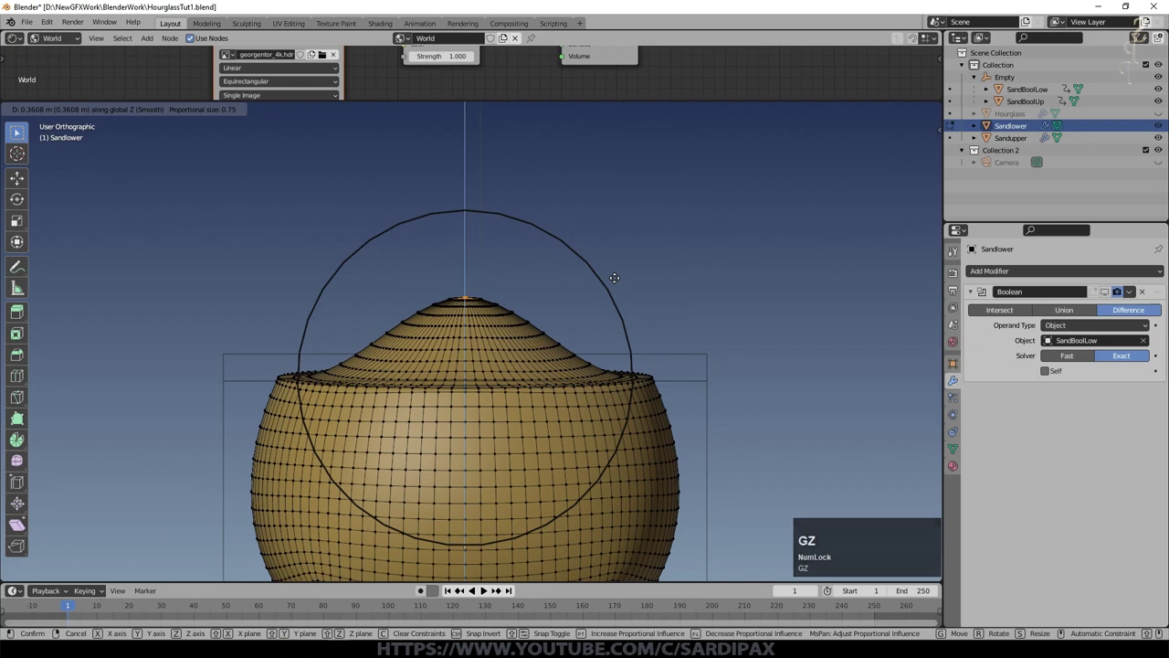
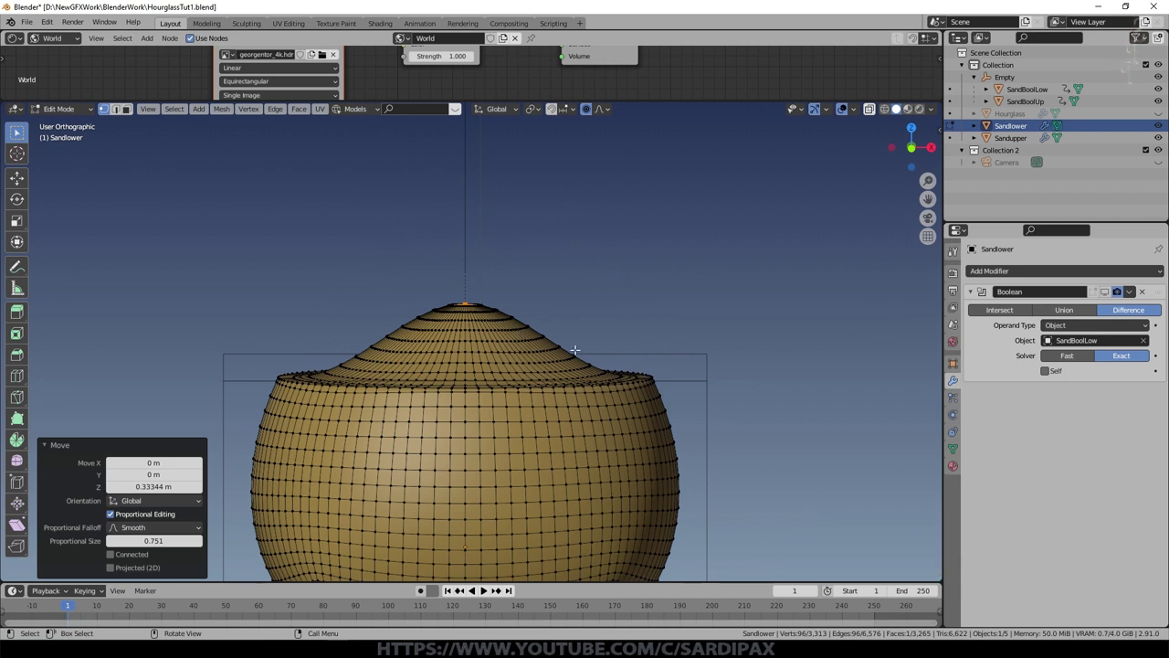
scroll(down, 3)
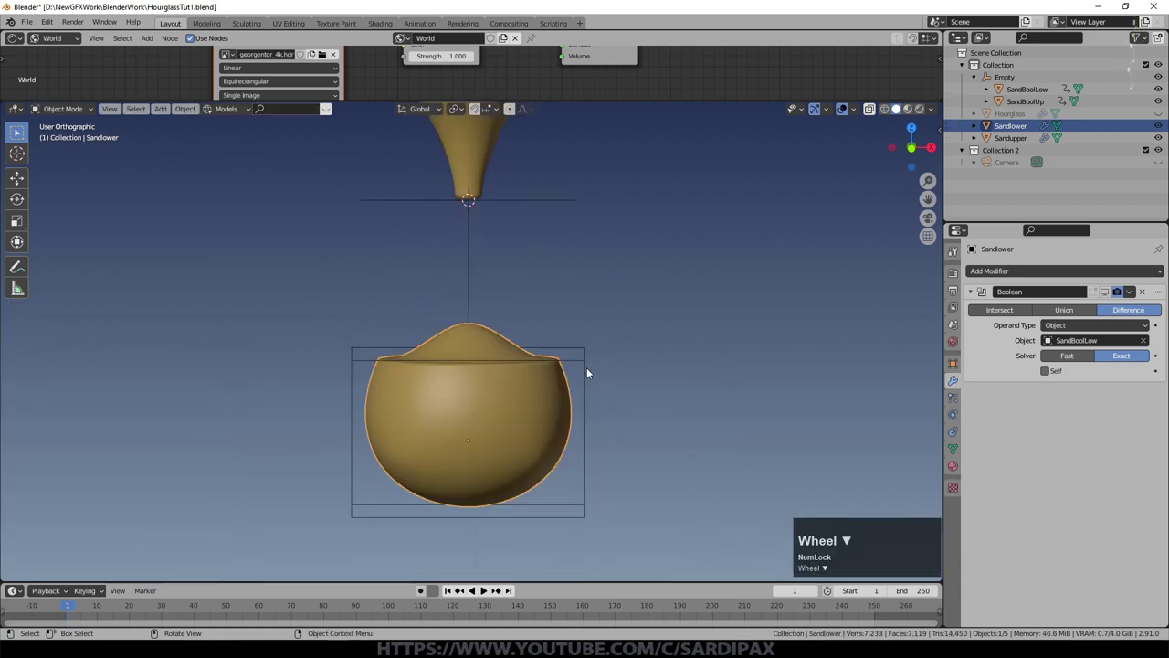
Step: Jump to frame 110 and frame the lower sand from the front view
click(588, 372)
key(KP_1)
key(KP_0)
key(KP_Enter)
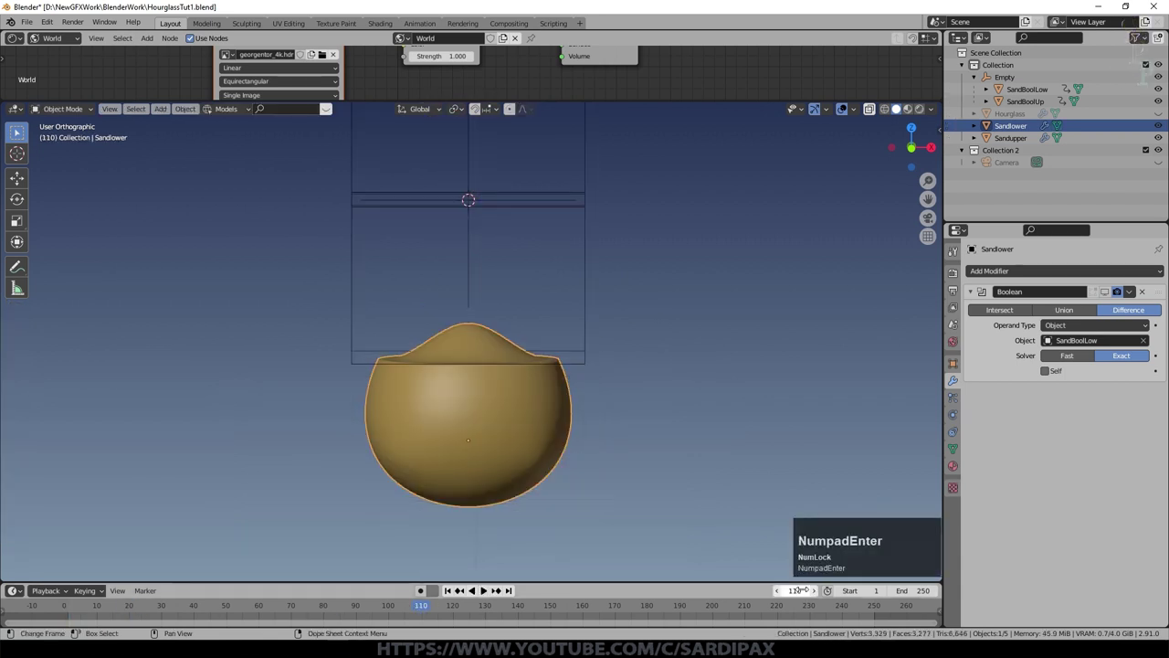
middle_click(623, 478)
scroll(up, 3)
middle_click(688, 483)
key(KP_1)
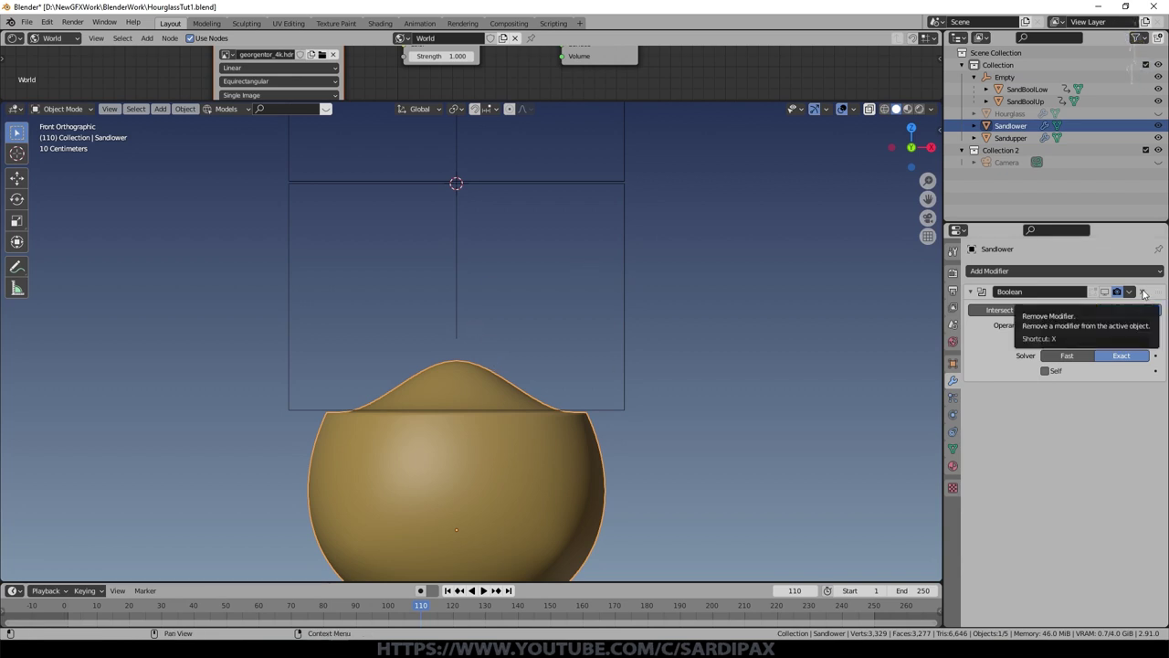
Step: Remove Sandlower's Boolean, add and apply a Boolean on SandBoolLow against Sandlower, then select Sandlower
click(1145, 293)
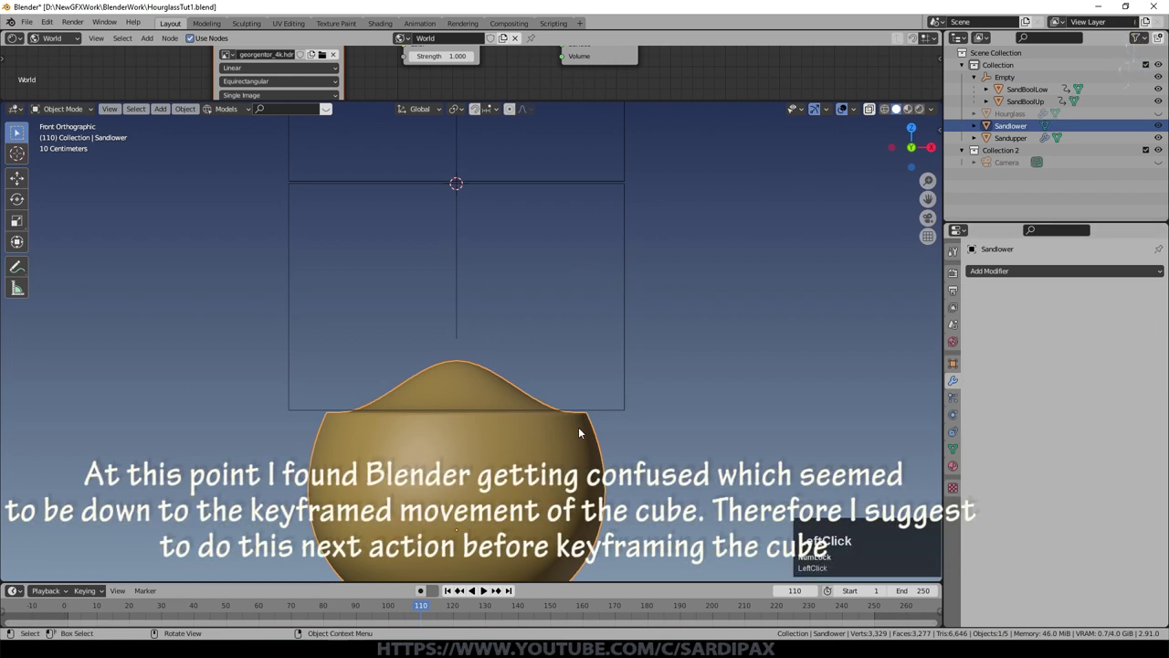
click(628, 407)
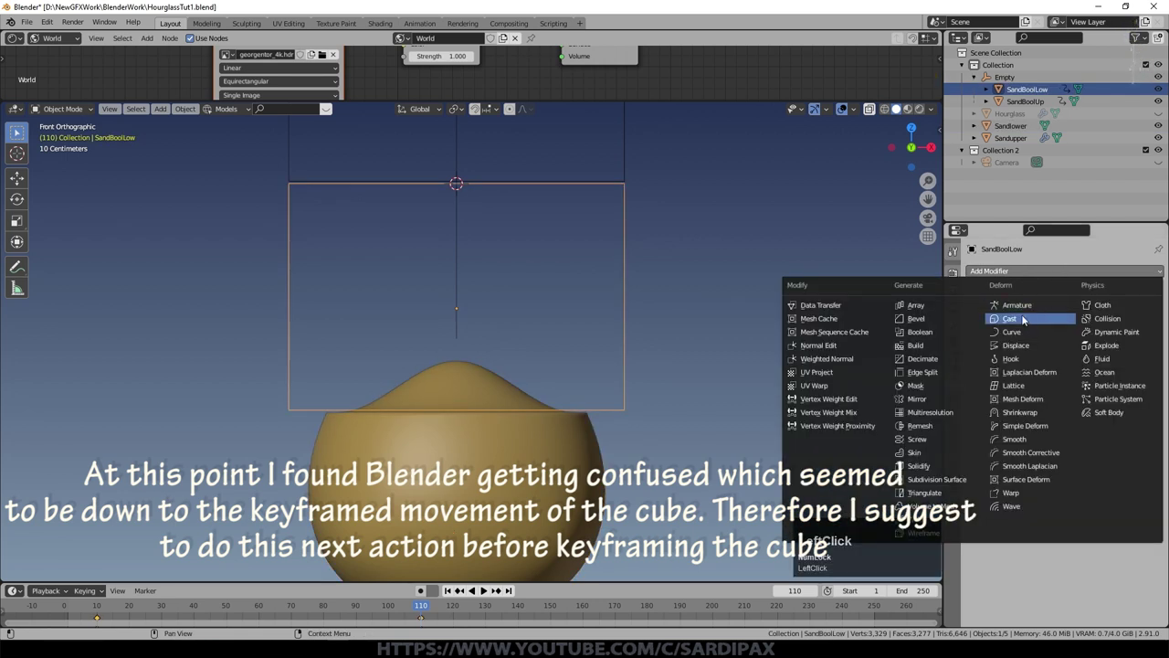
click(708, 516)
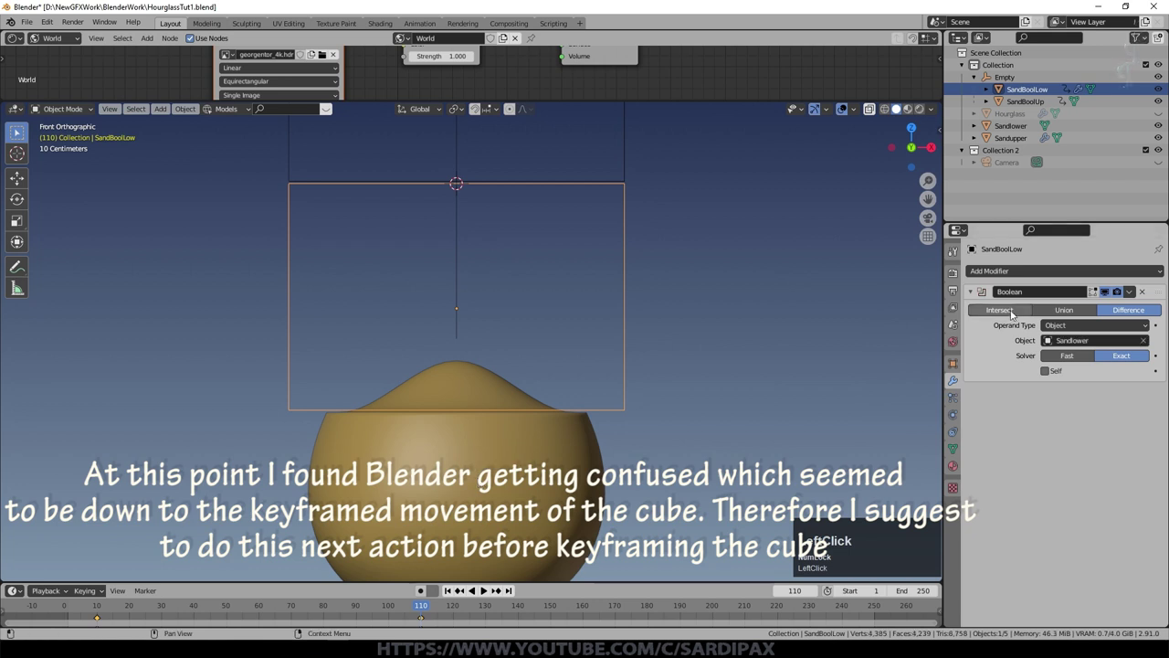
click(708, 515)
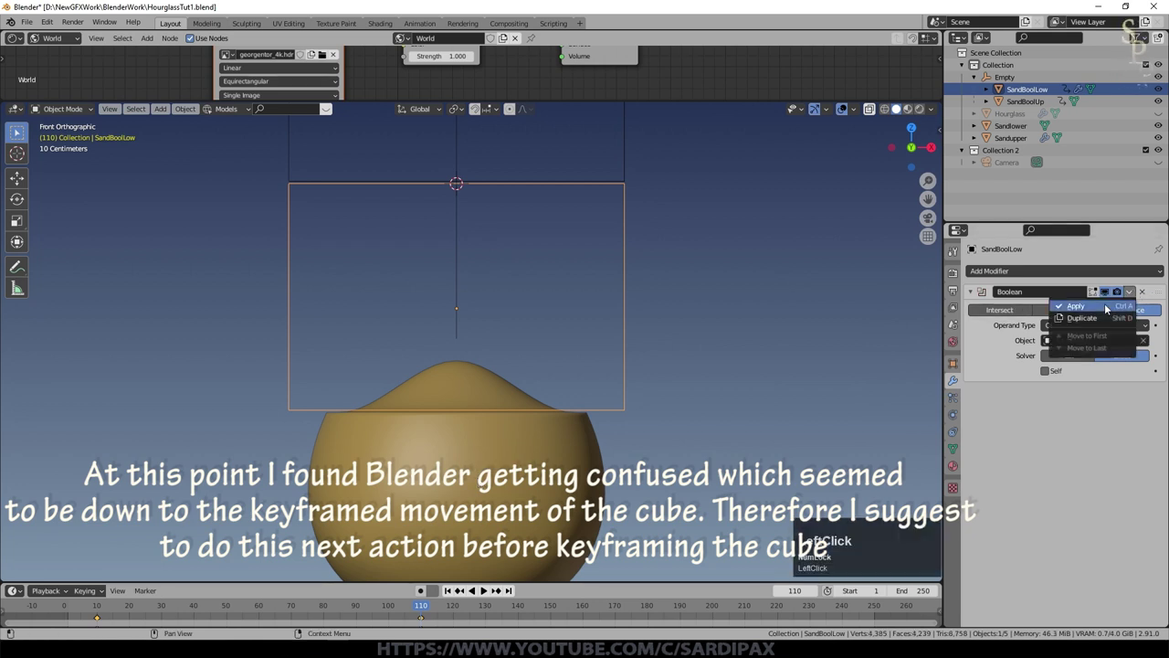
scroll(up, 3)
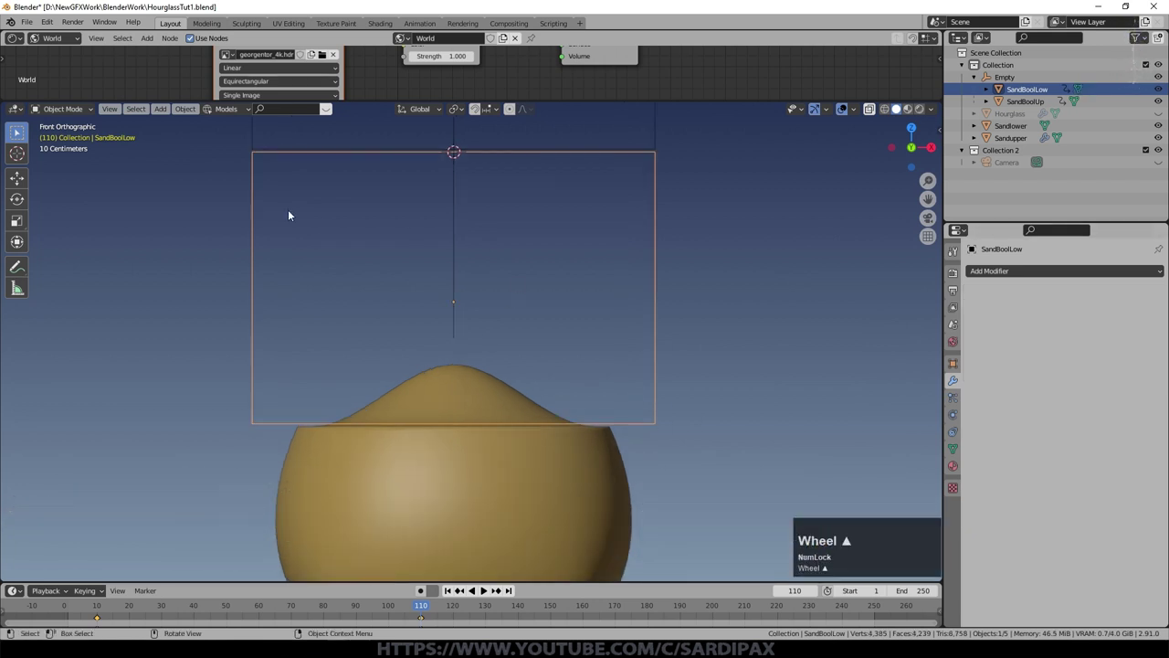
click(571, 497)
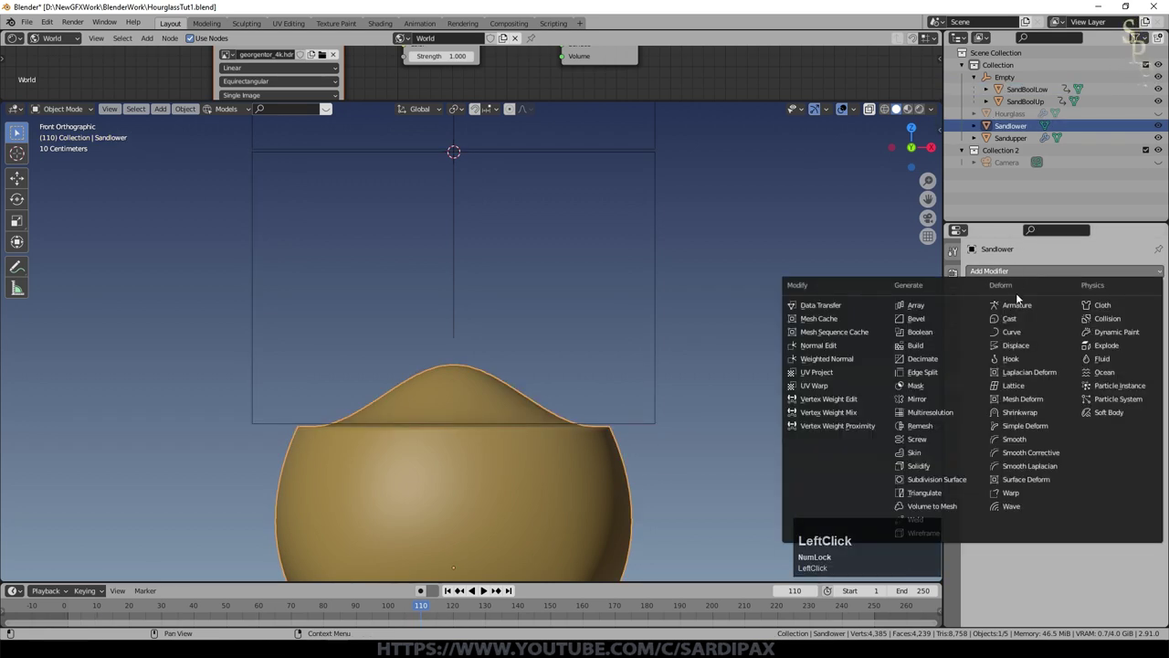
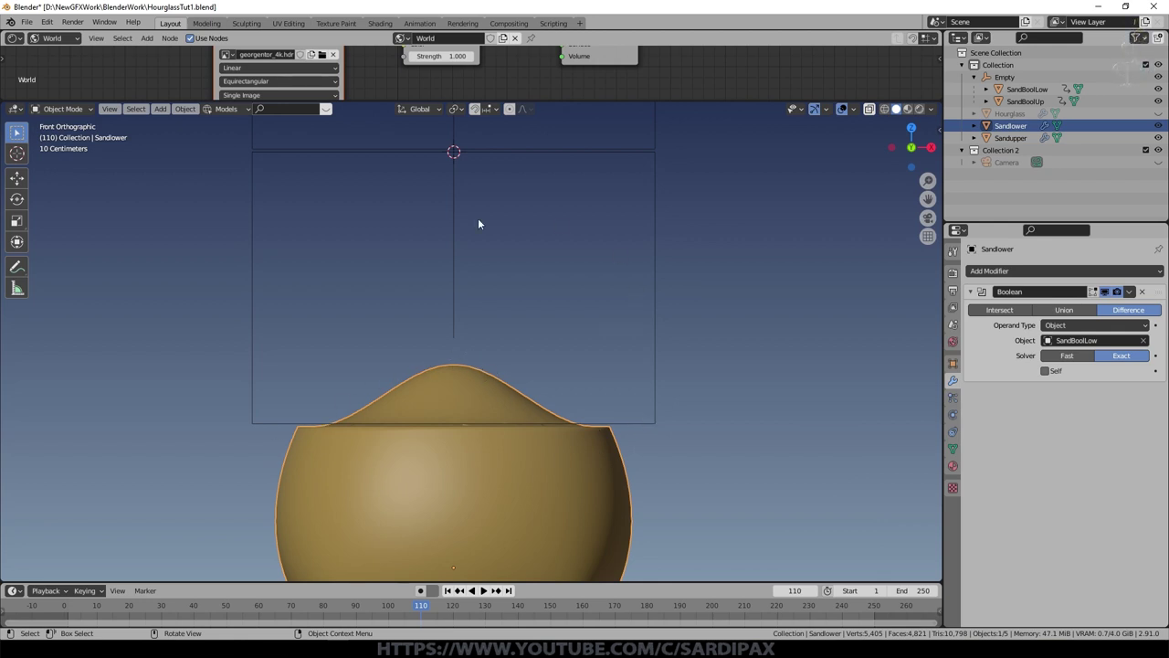
Step: Edit SandBoolLow's mesh, moving its top and bottom vertices along Z (bottom about 0.12 m lower)
click(452, 594)
scroll(down, 3)
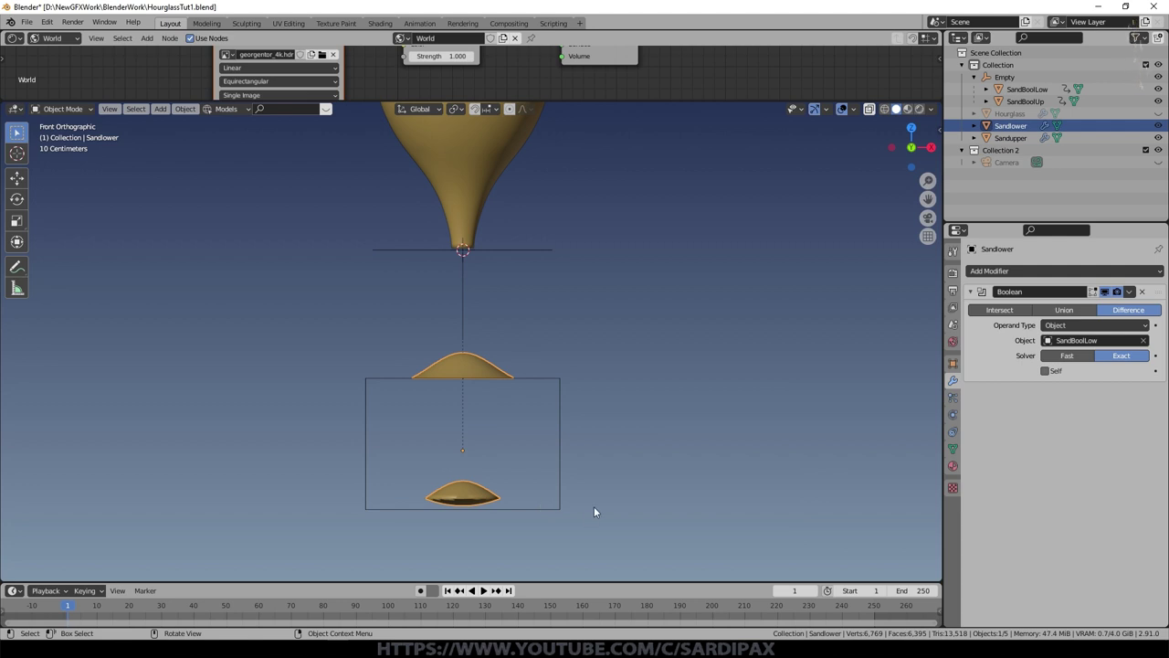
middle_click(596, 510)
key(Tab)
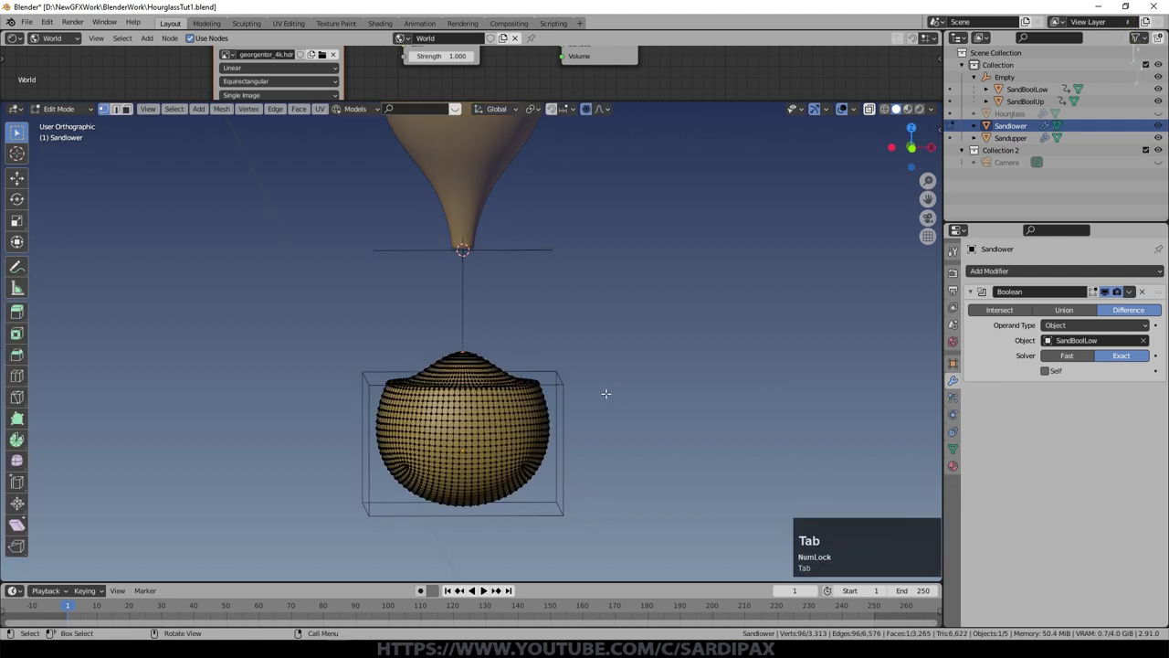
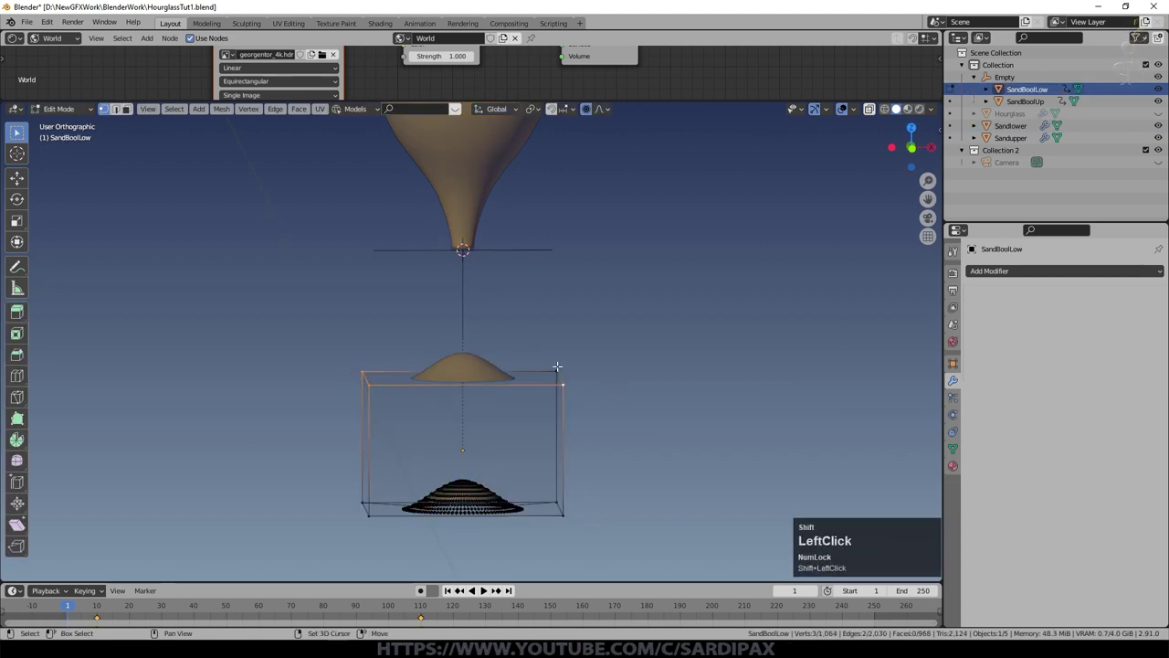
key(g)
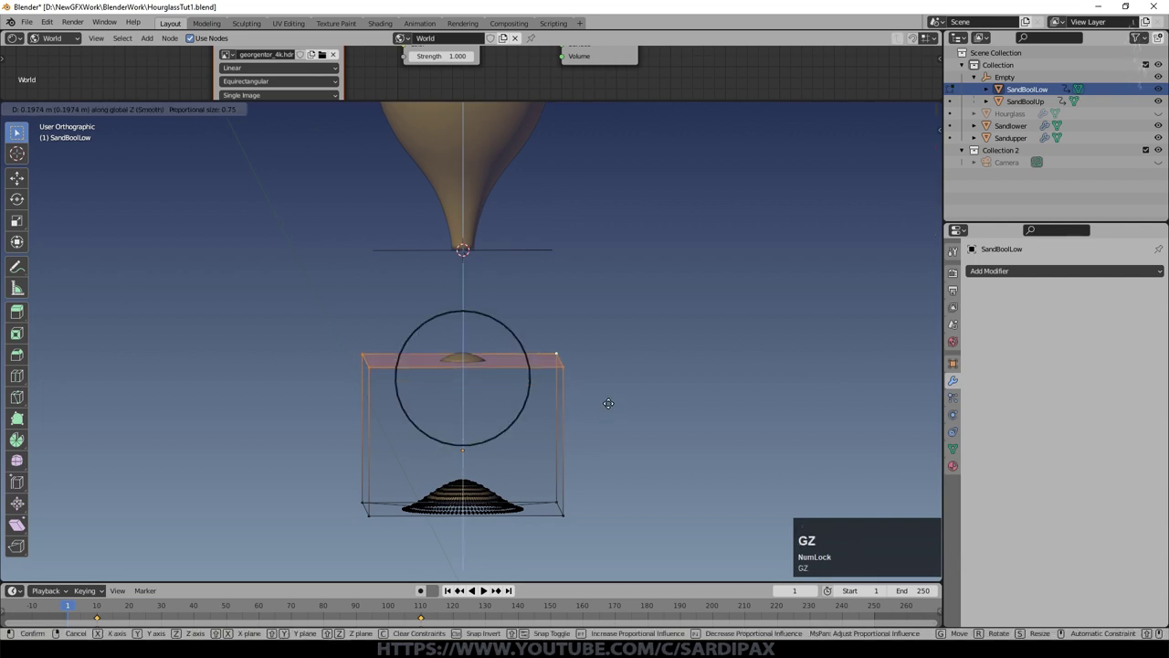
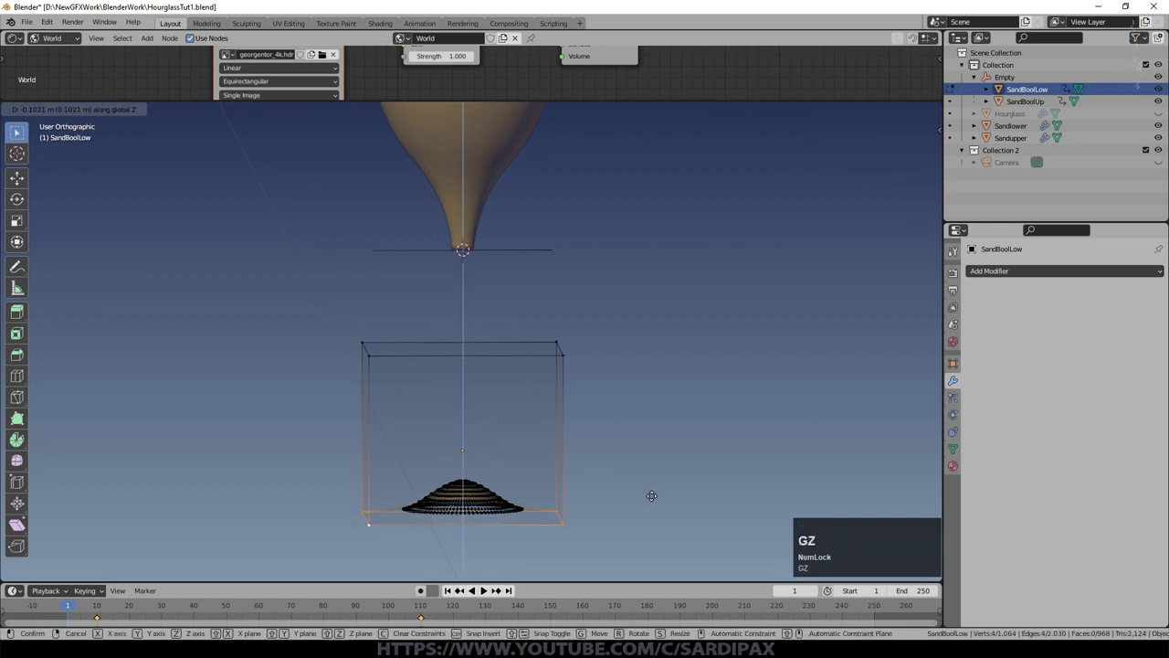
key(Escape)
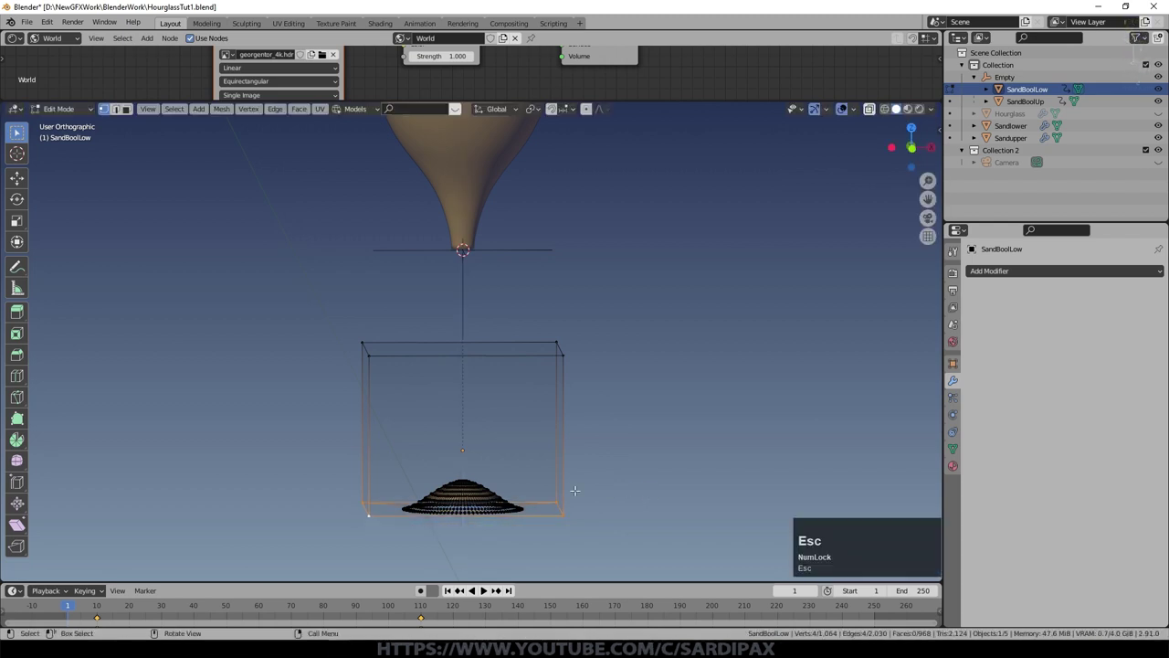
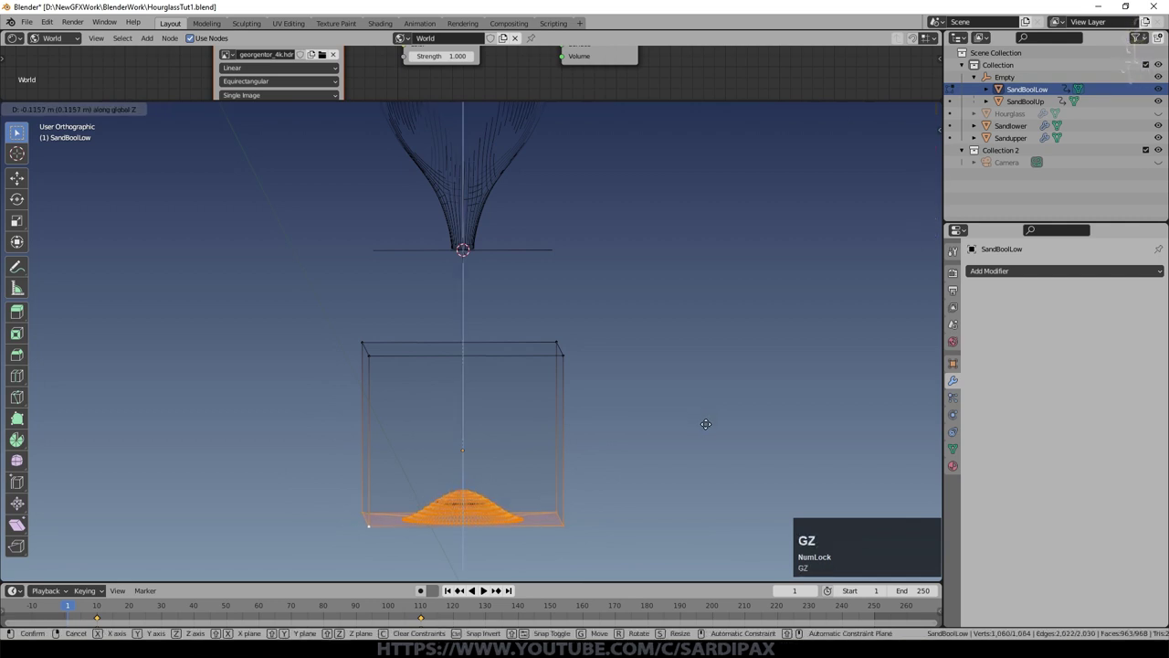
key(KP_1)
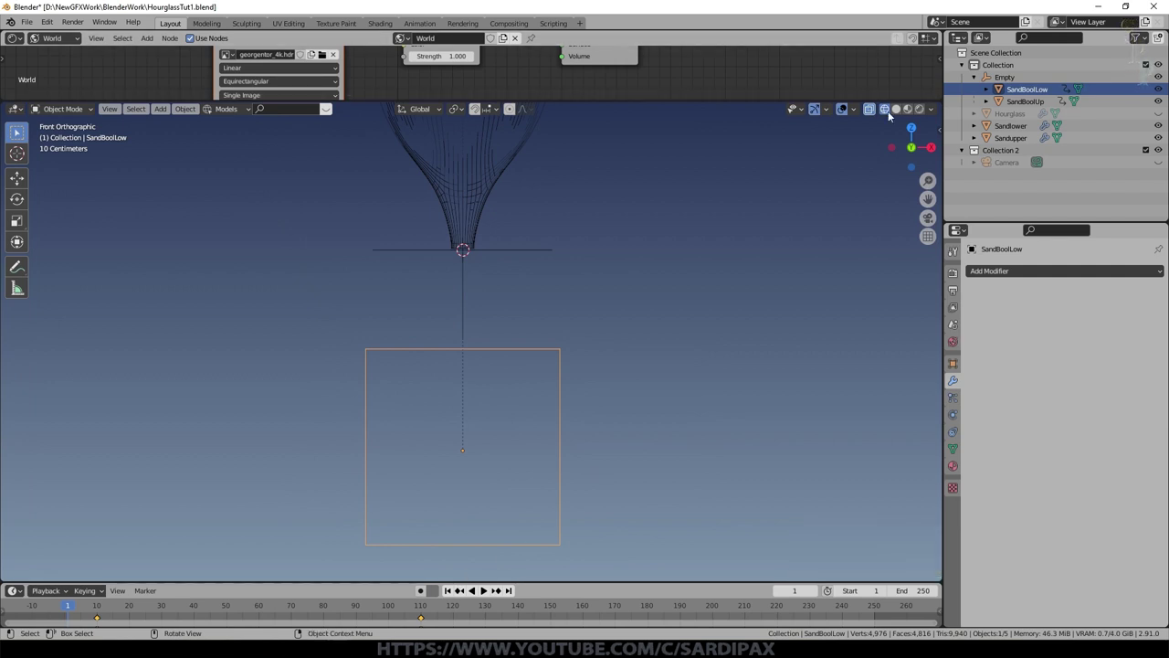
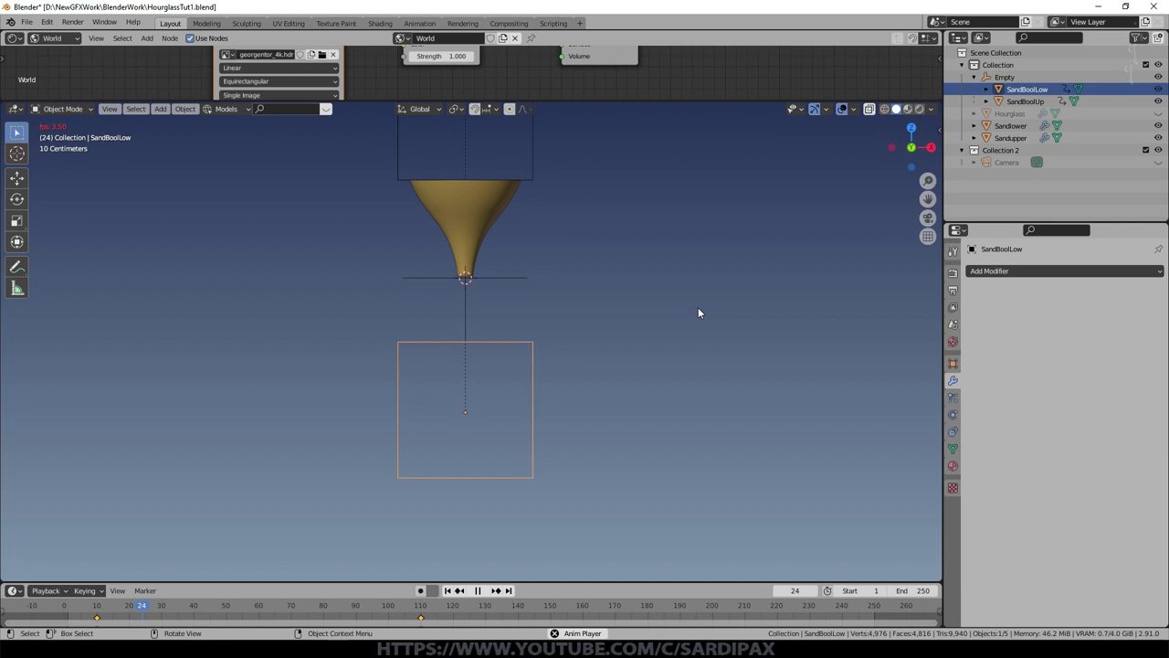
Step: Nudge selected SandBoolLow vertices along Z in Edit Mode from front view, then review in perspective
key(space)
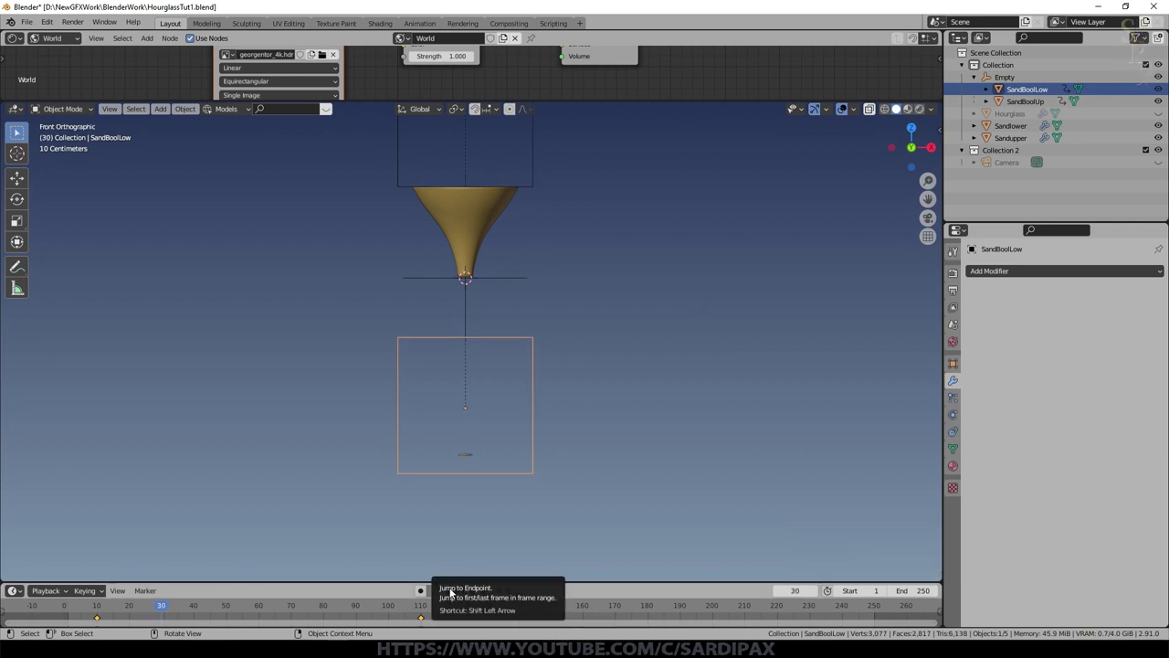
key(Tab)
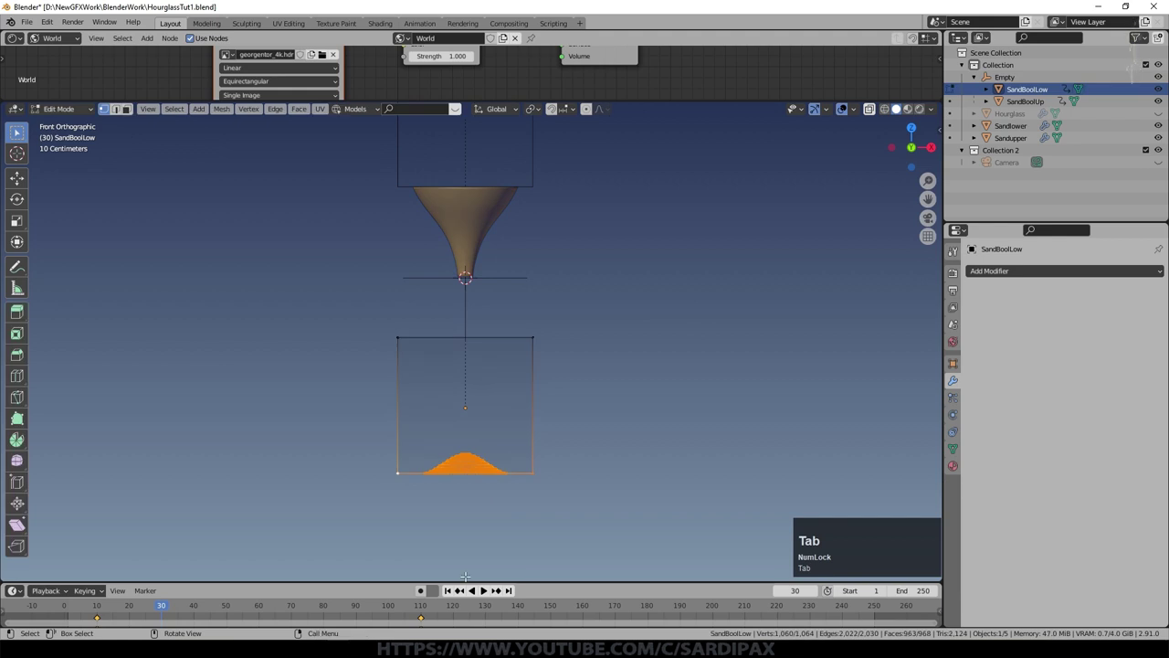
key(Left)
key(Right)
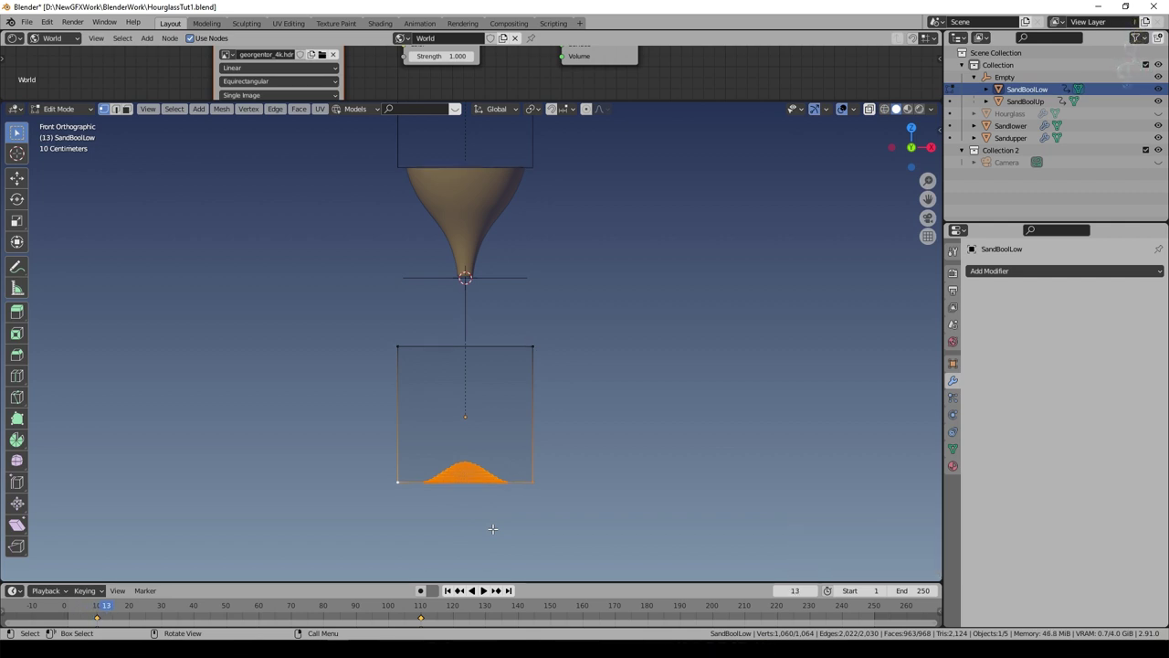
key(g)
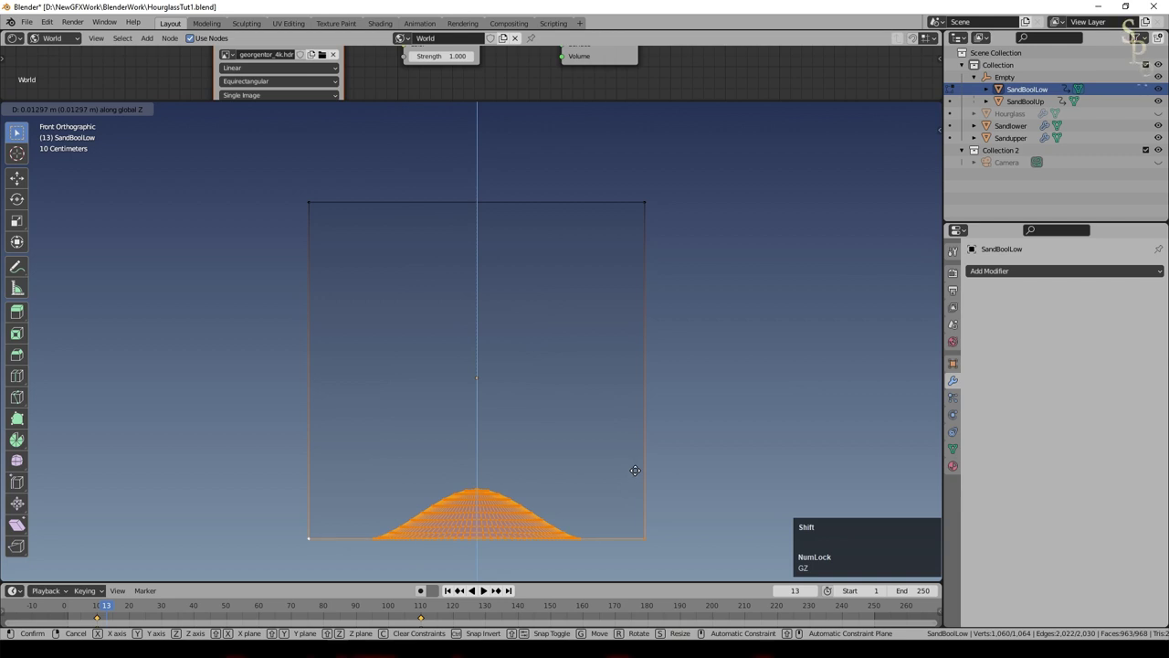
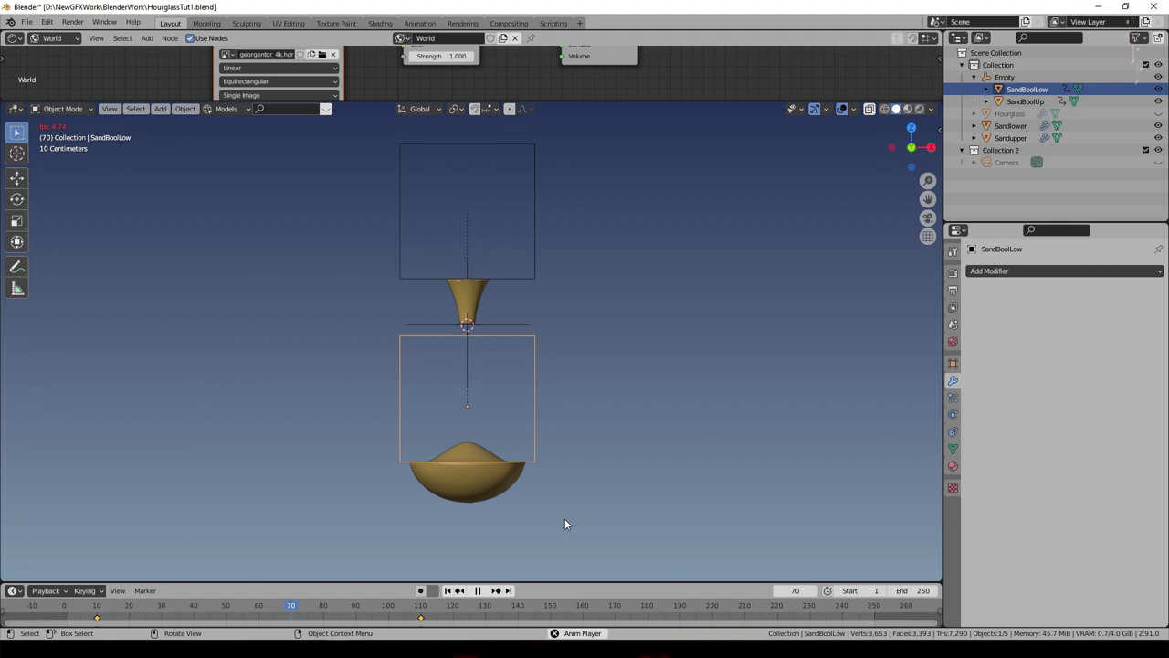
scroll(up, 3)
middle_click(666, 453)
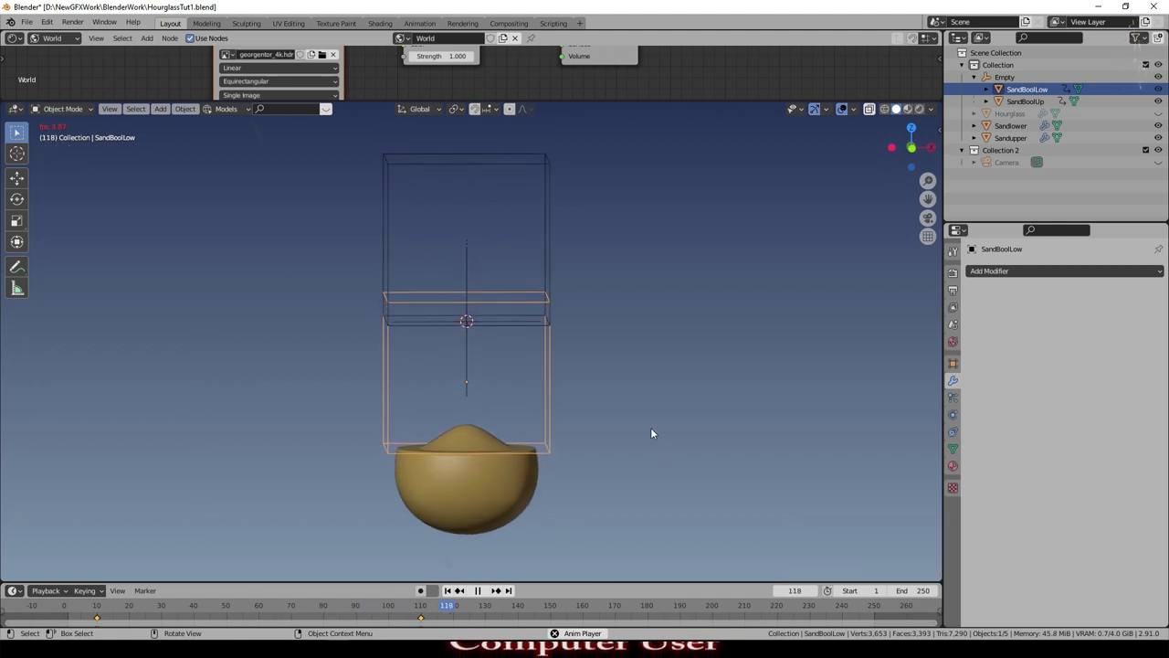
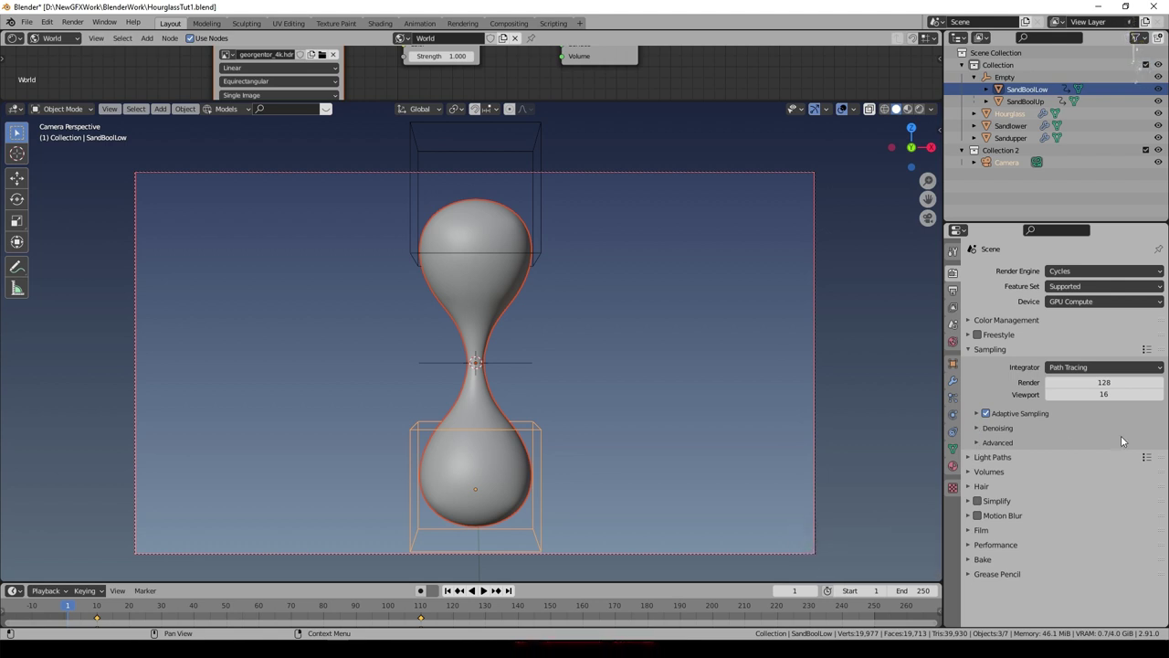
Step: Enable the animated (per-frame) noise seed under Sampling > Advanced and save the file
click(1027, 432)
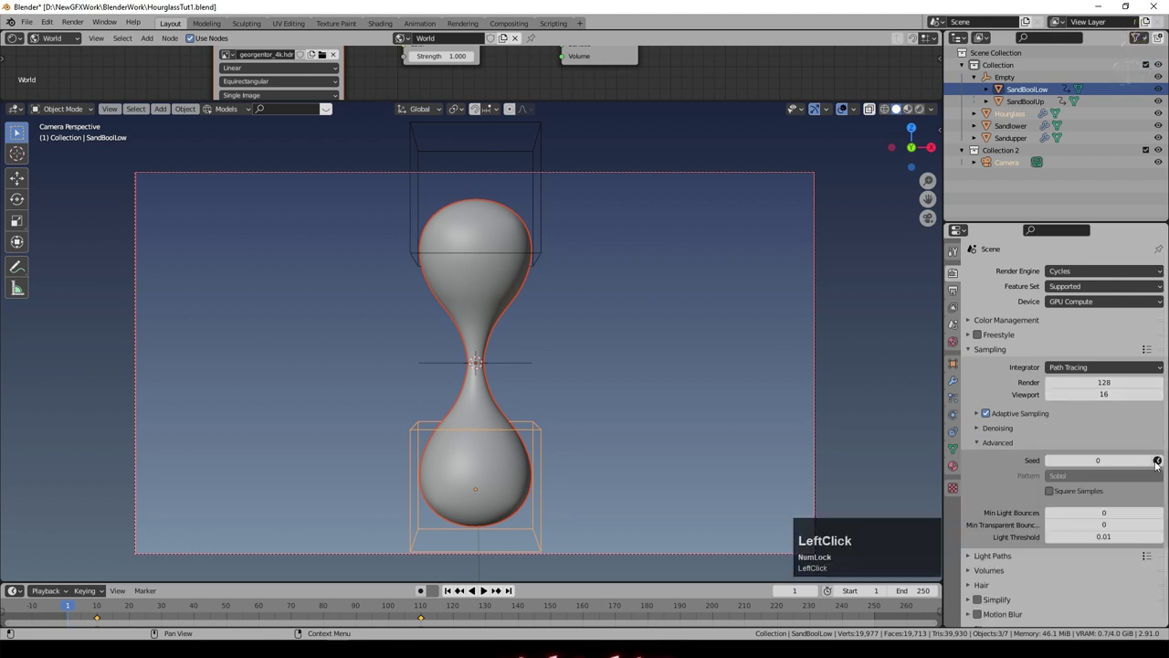
click(1163, 462)
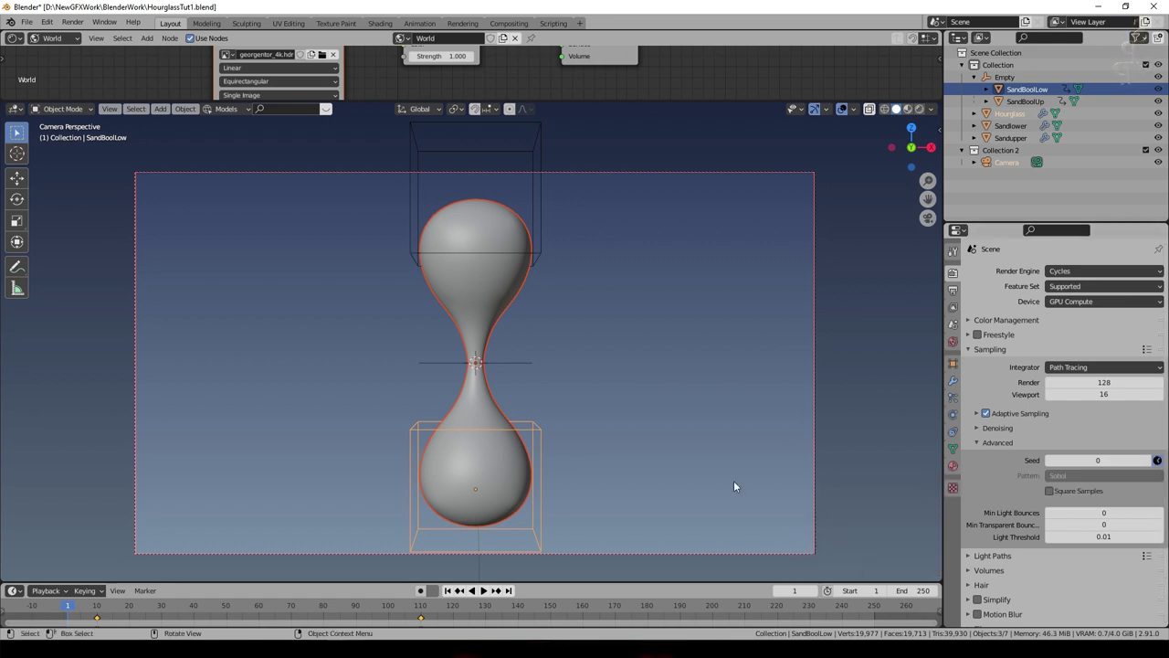
key(ctrl+s)
click(926, 110)
Step: Scrub playback to frame 61 and check the hourglass through the camera view
key(space)
key(space)
middle_click(836, 367)
key(KP_0)
scroll(up, 3)
key(space)
key(space)
key(space)
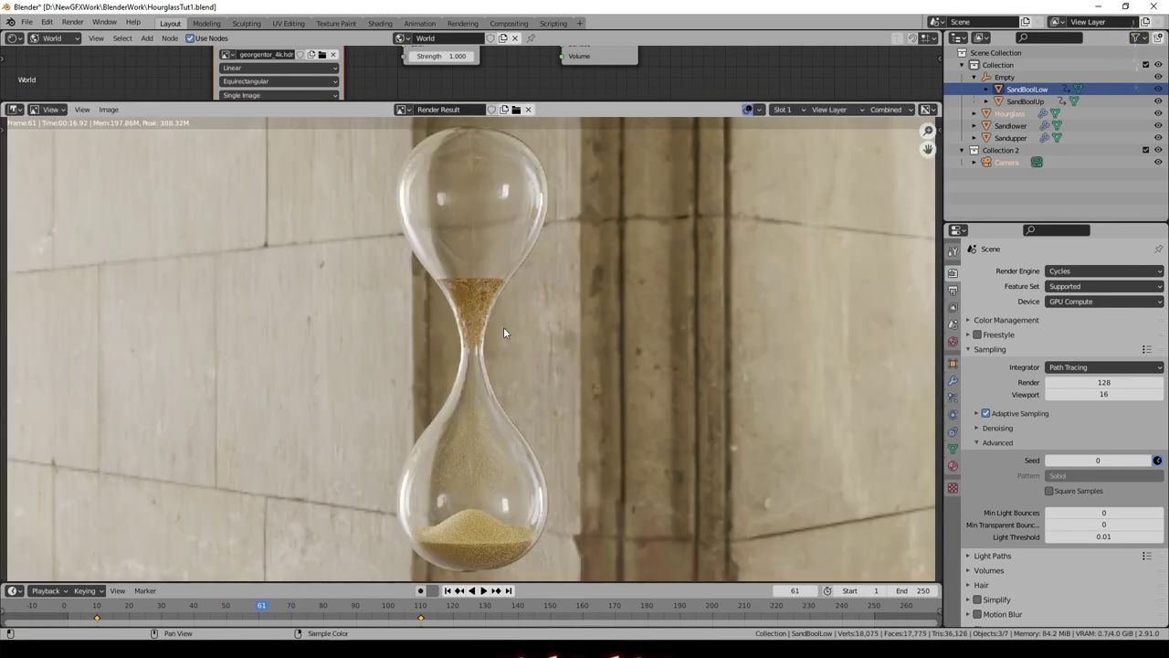
Step: Return from the render to the 3D scene and hide the glass hourglass, exposing Sandupper
key(Escape)
click(540, 416)
key(h)
click(480, 333)
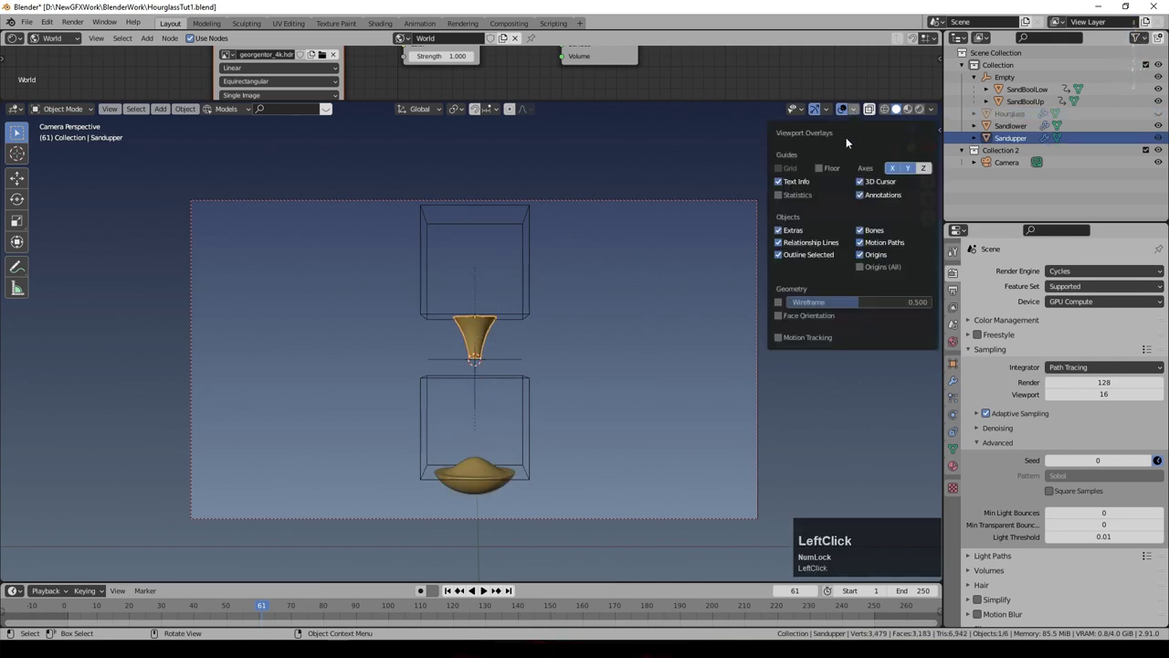
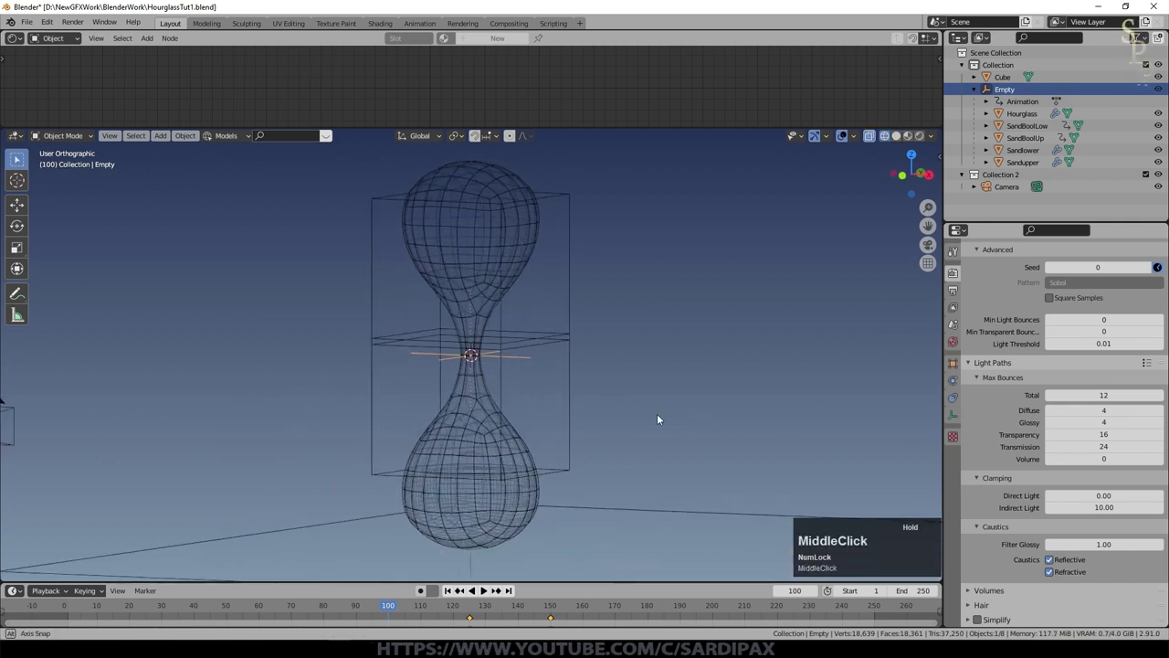
Step: Jump to frame 165, switch to Solid shading and hide the glass hourglass
click(486, 596)
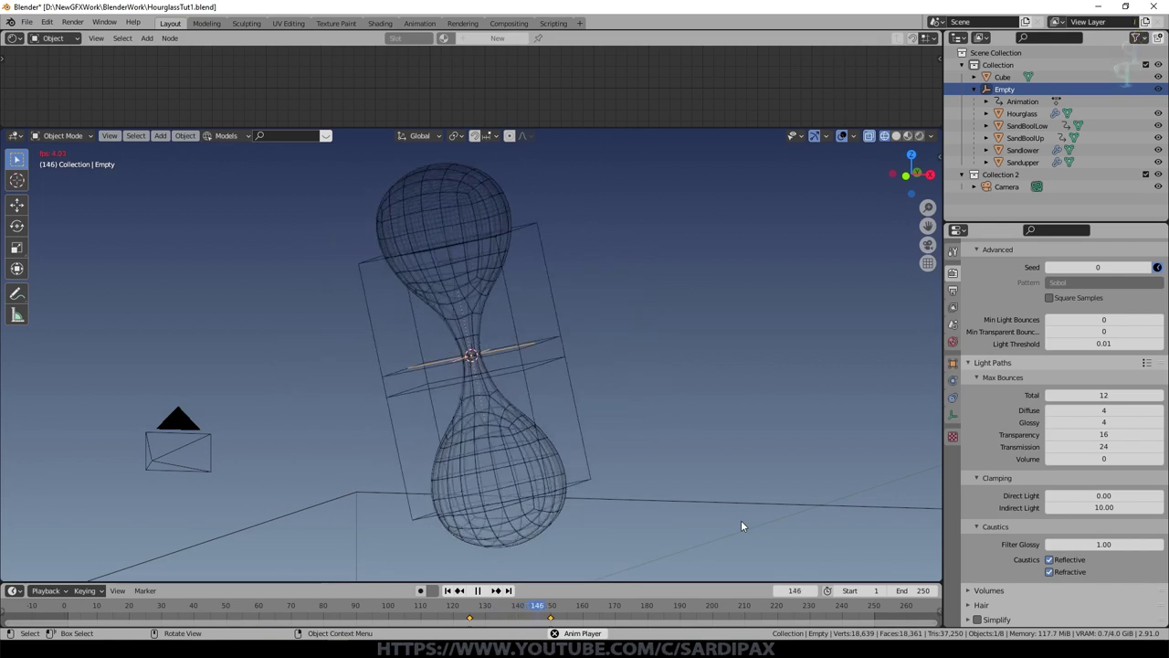
click(482, 595)
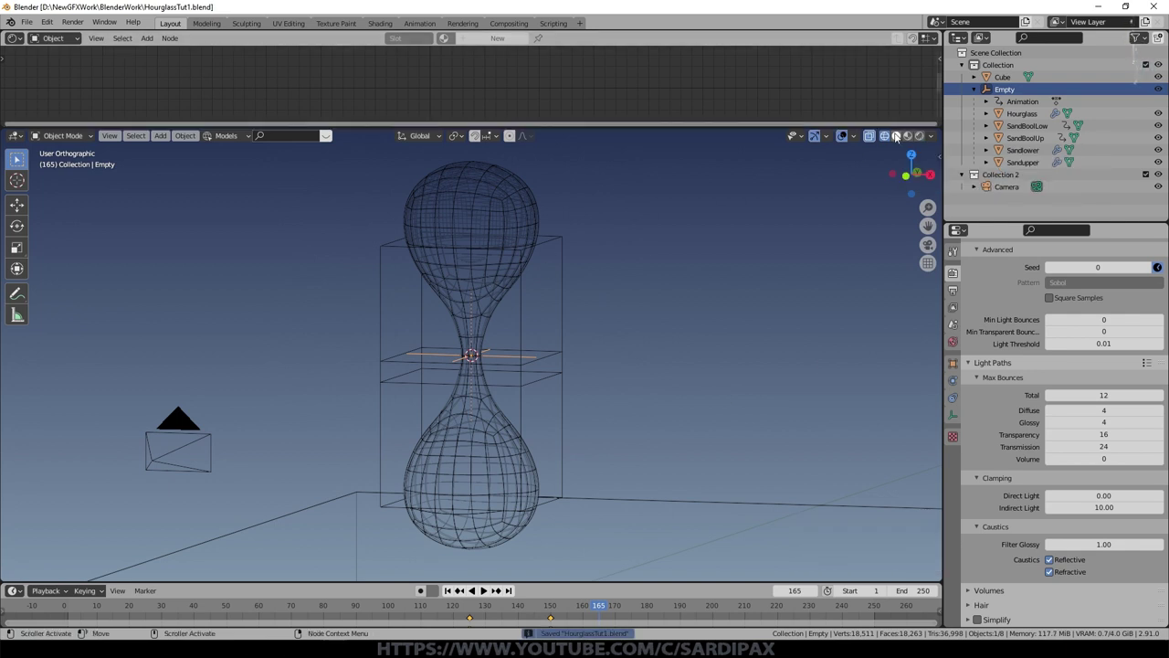
click(912, 143)
key(h)
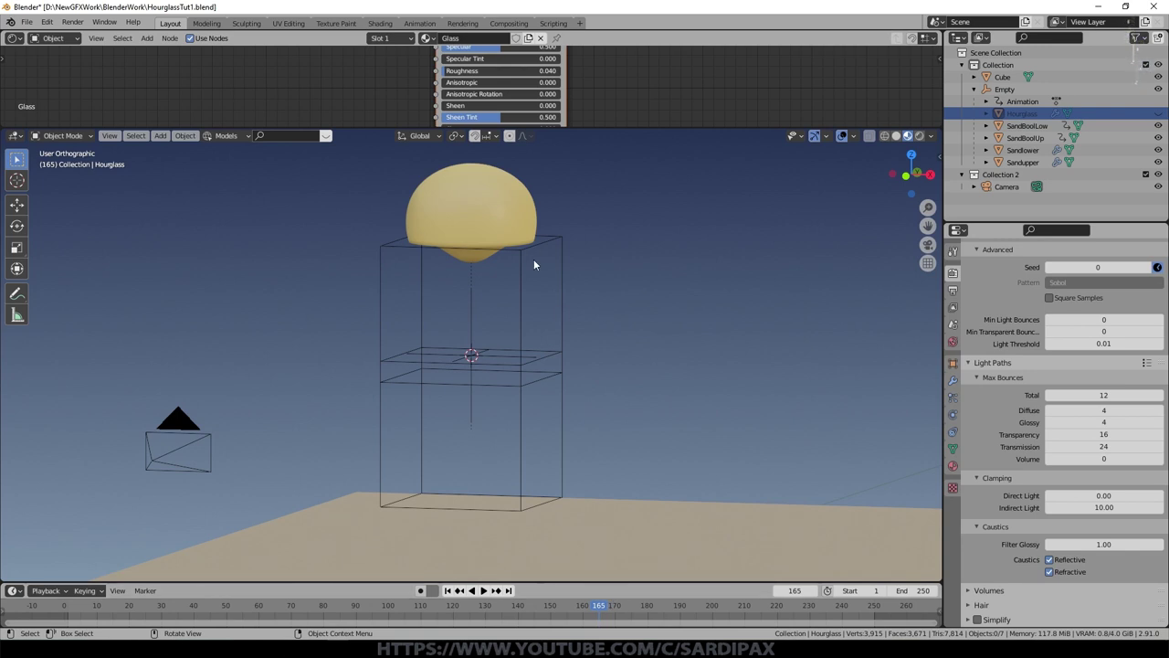
click(769, 356)
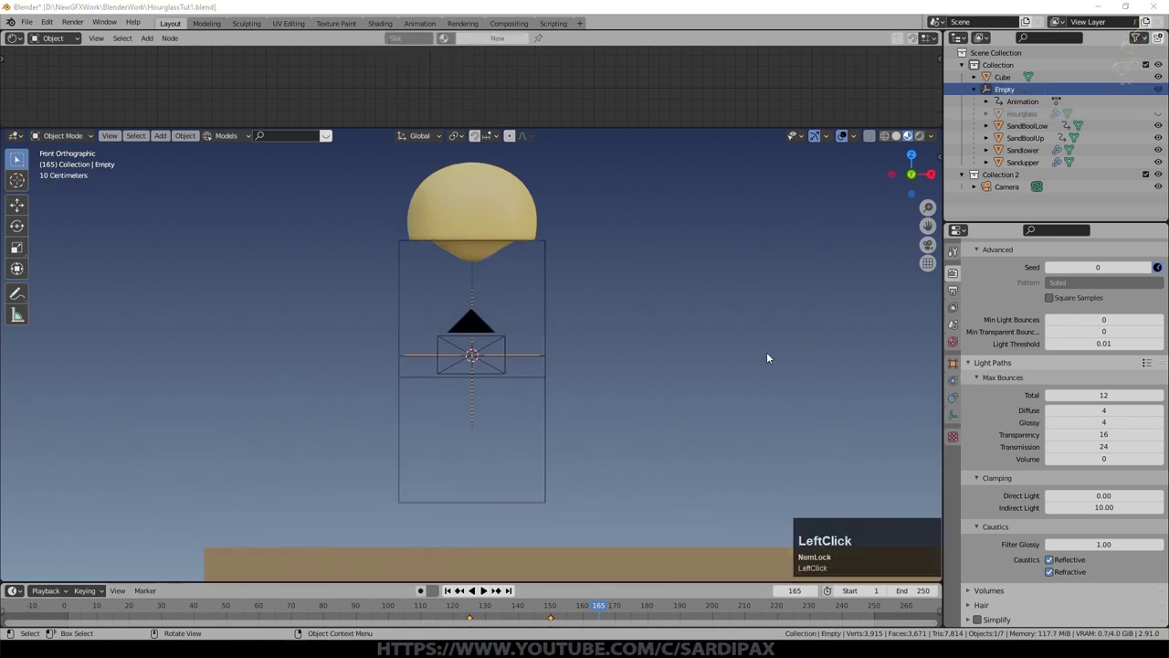
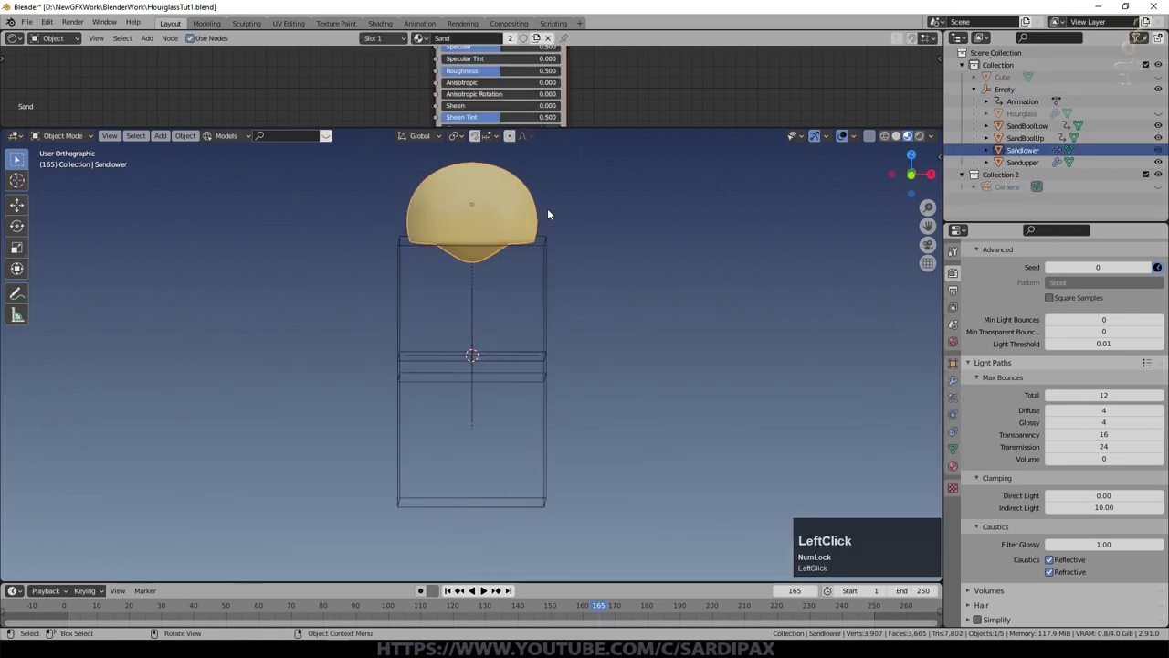
Step: View the remaining sand shapes from straight in front
key(KP_1)
key(KP_1)
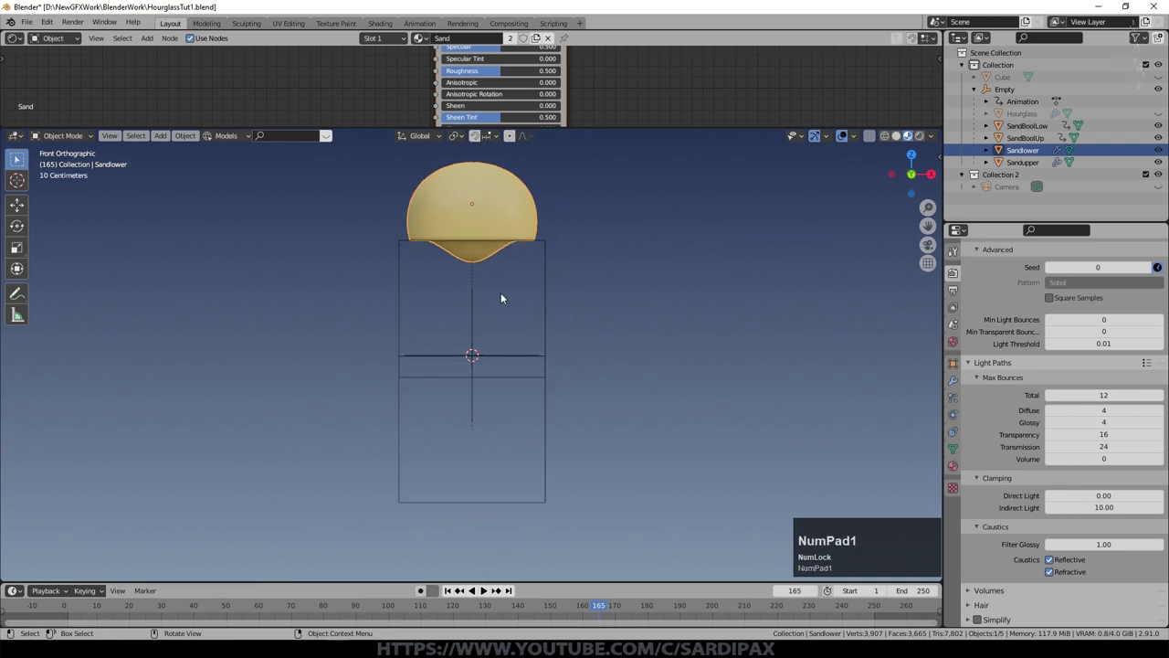
scroll(up, 3)
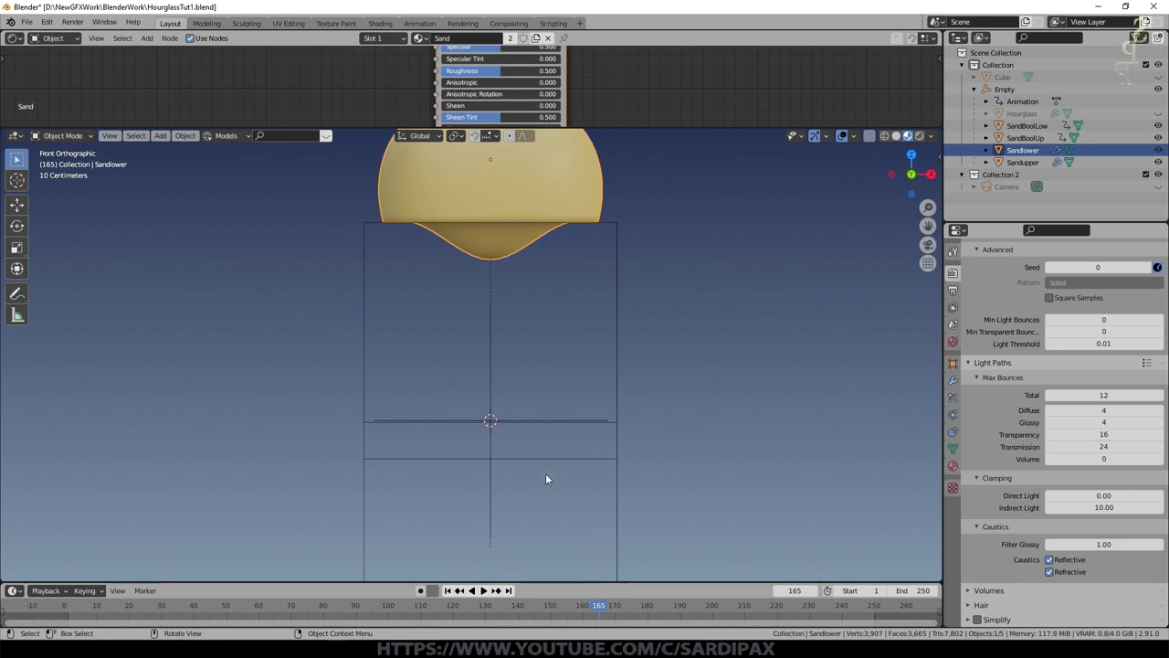
scroll(down, 3)
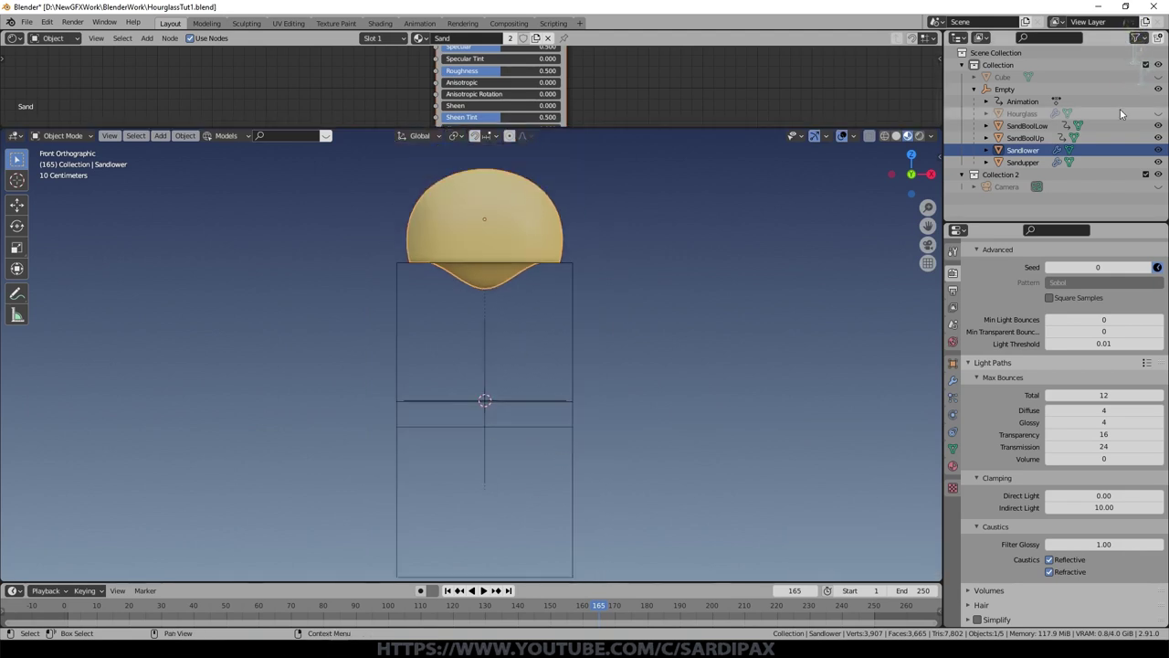
Step: Unhide the glass hourglass and display the scene as wireframe
click(1165, 114)
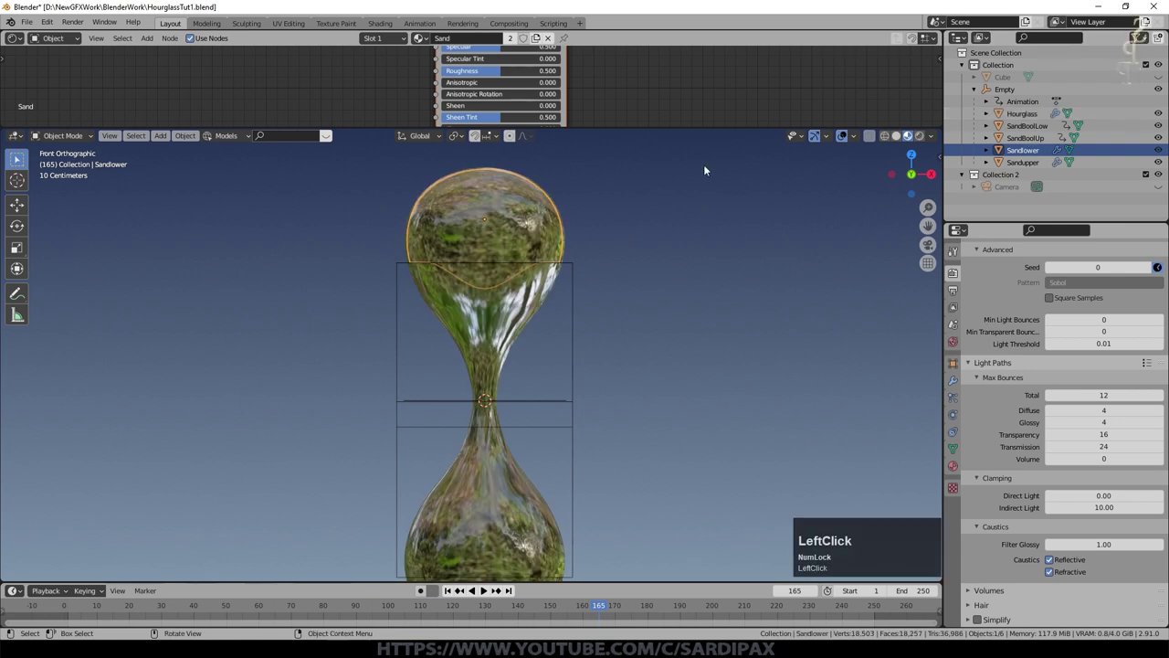
key(z)
click(705, 199)
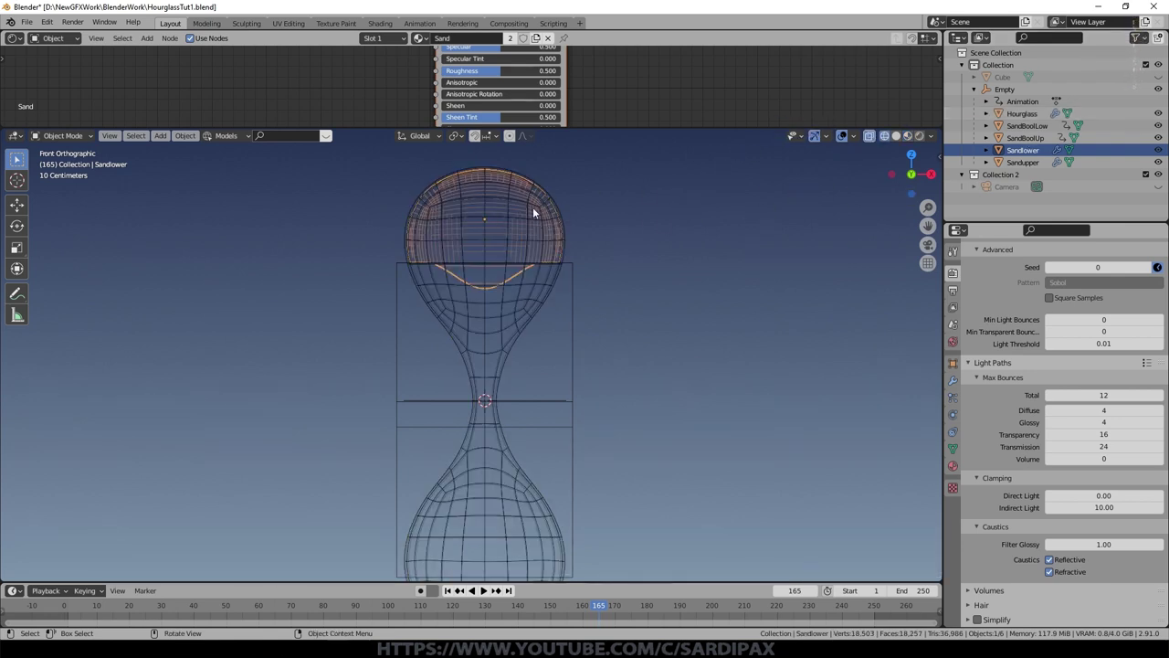
Step: Start and cancel a move of the lower sand, select the Empty, and go to frame 150
key(g)
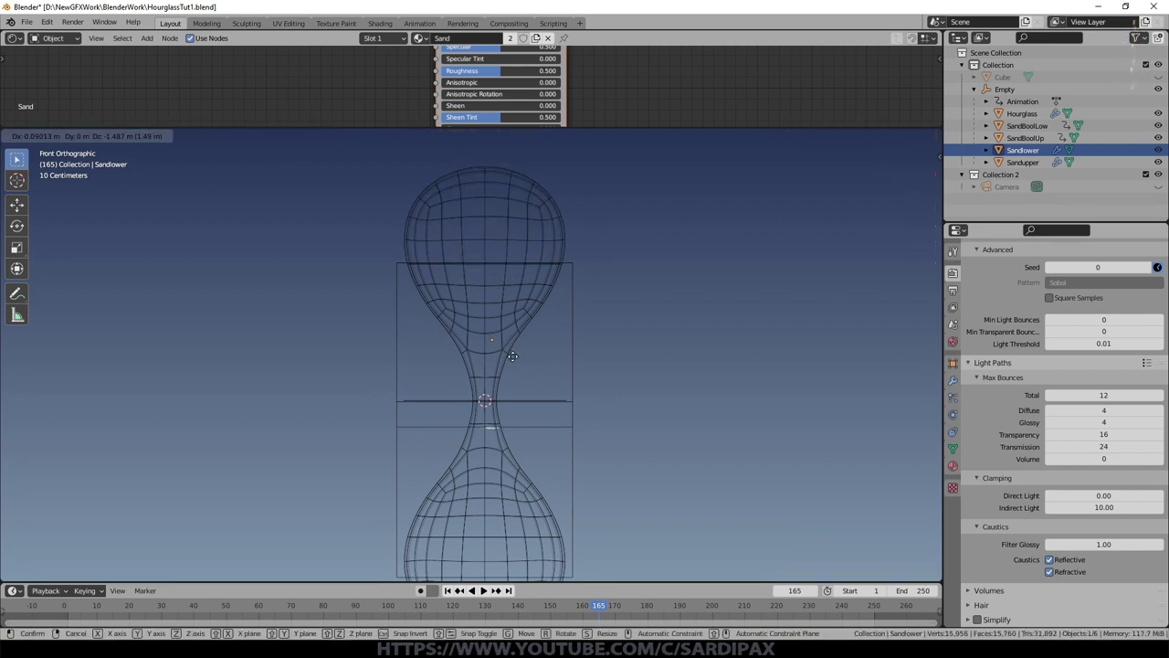
key(Escape)
click(574, 309)
click(544, 601)
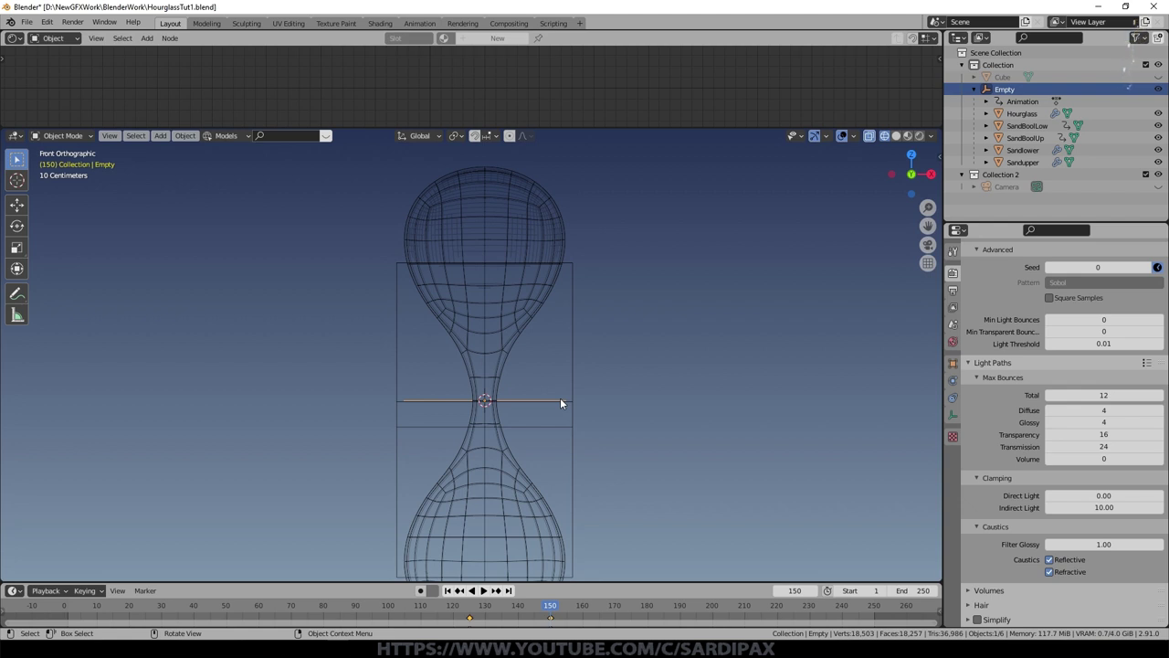
Step: Keyframe SandBoolLow's location, then at frame 151 raise it about 2.02 m along Z above the upper bulb
click(579, 370)
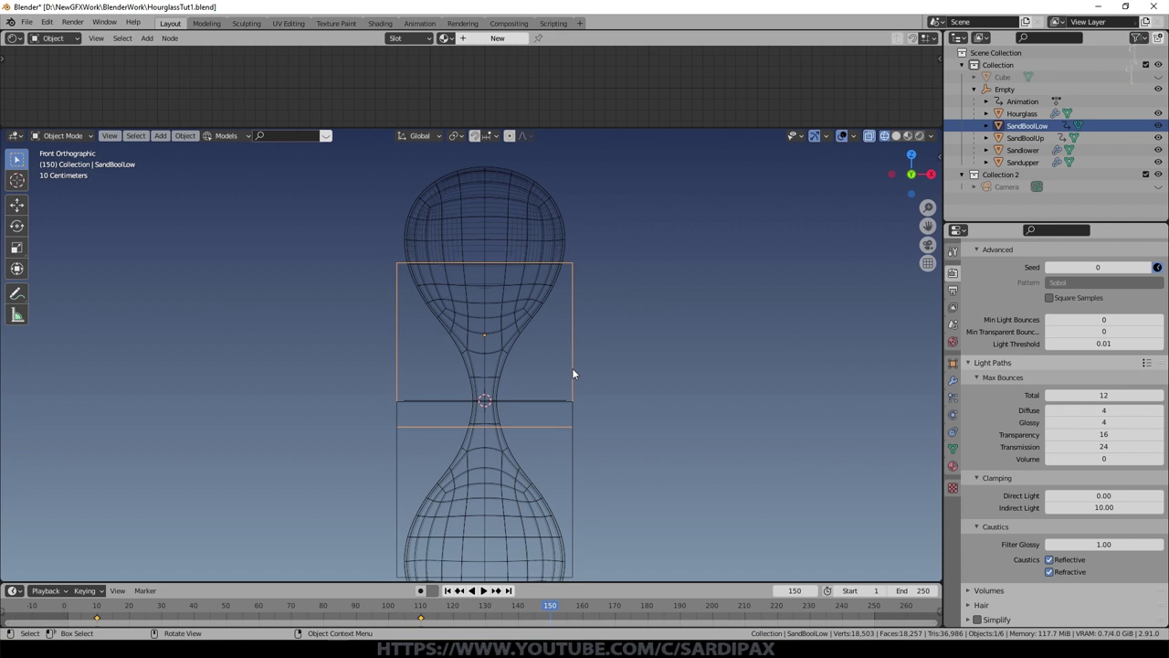
key(i)
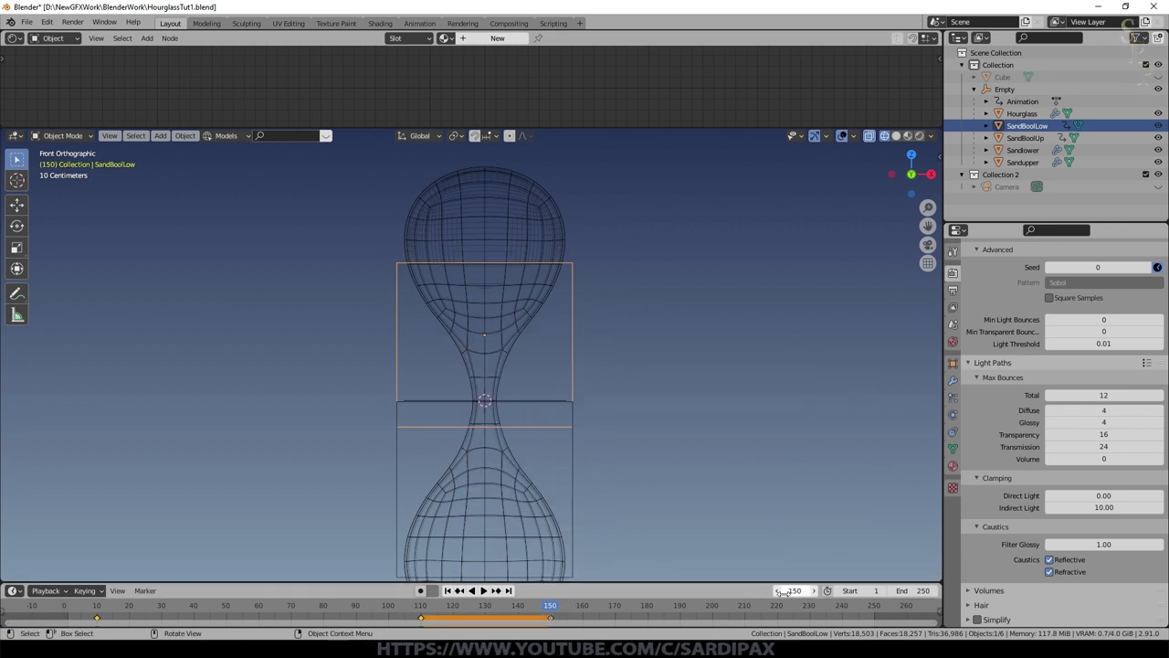
click(608, 528)
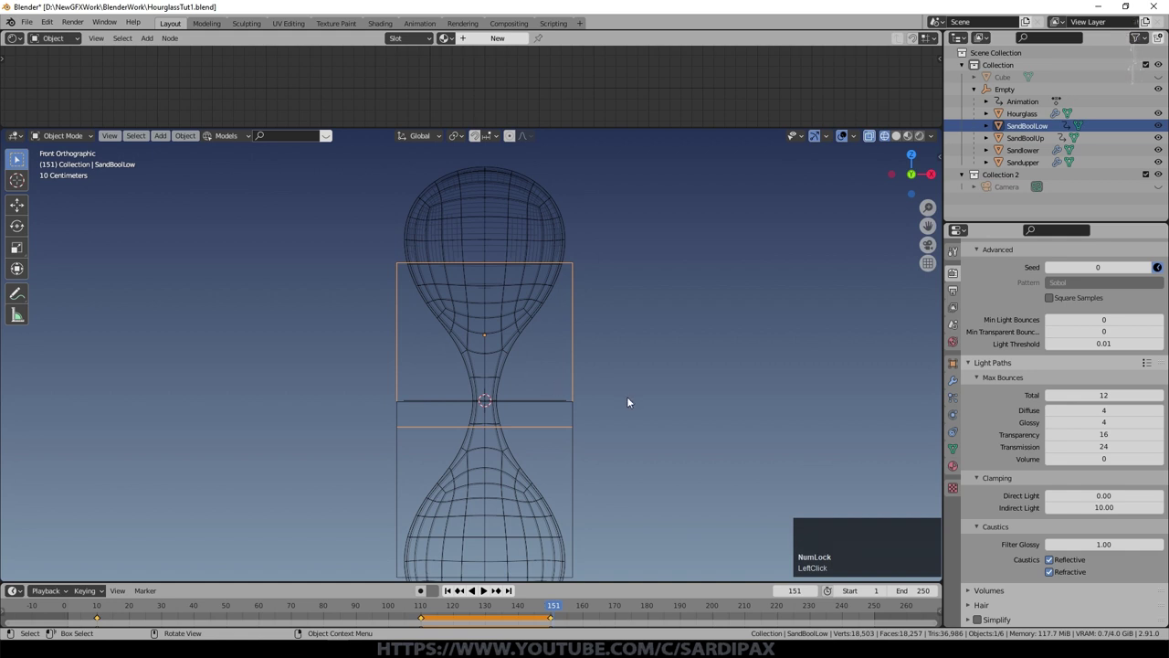
key(g)
key(z)
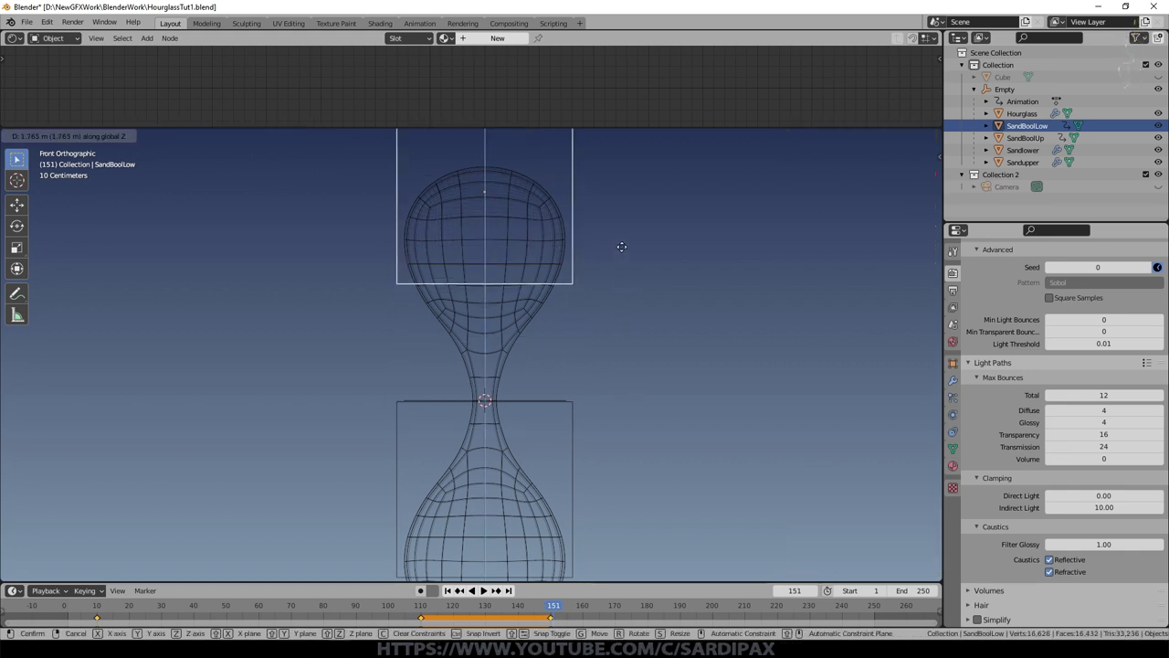
click(630, 240)
Step: Play the animation forward to about frame 178 to preview the cutter
middle_click(666, 335)
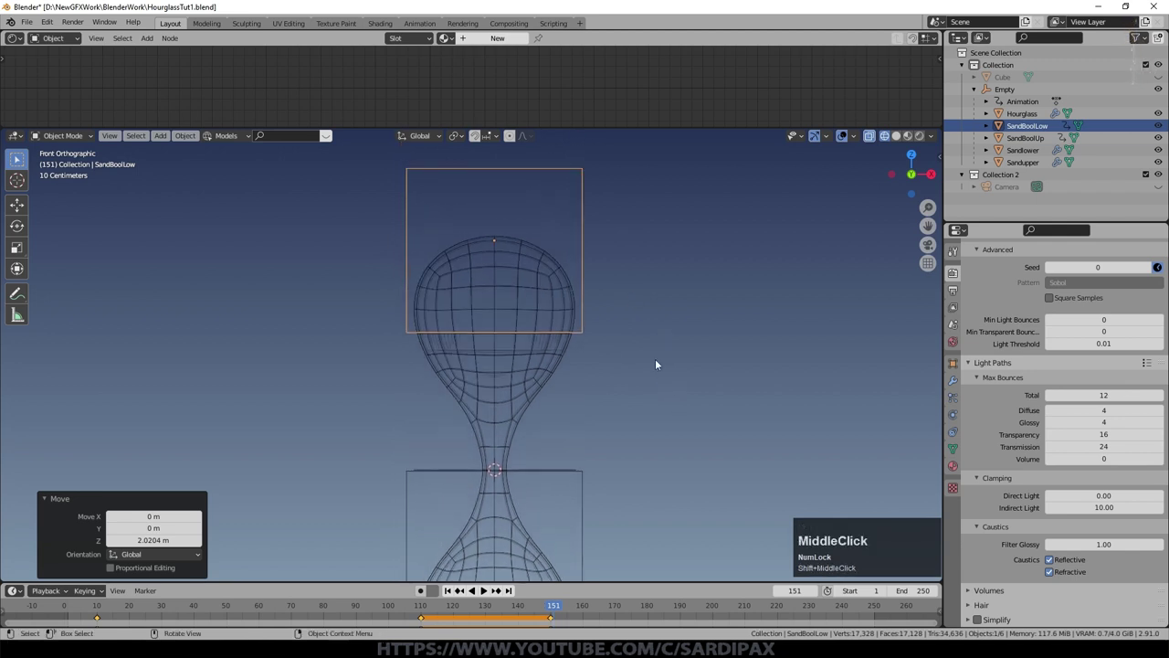
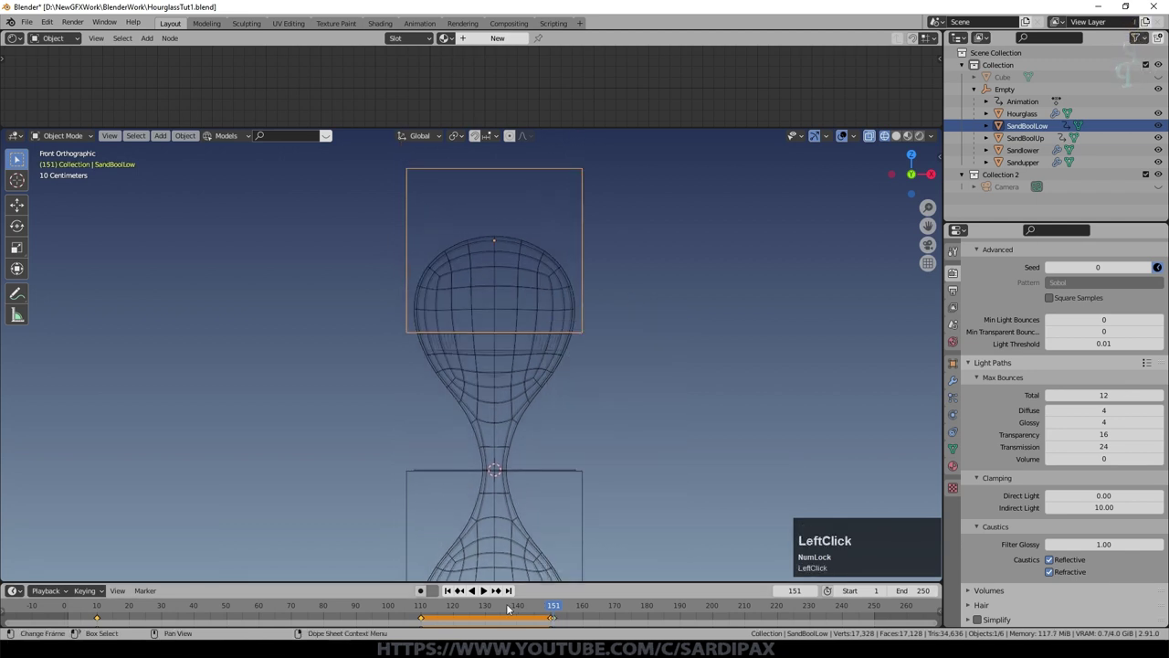
key(space)
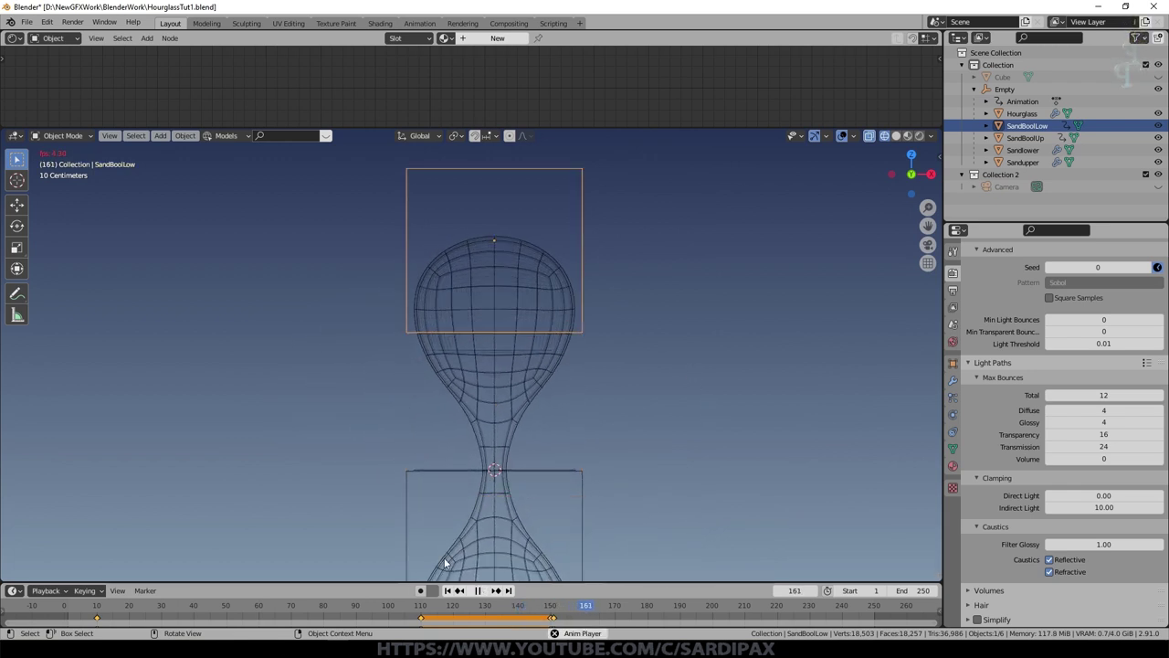
click(487, 593)
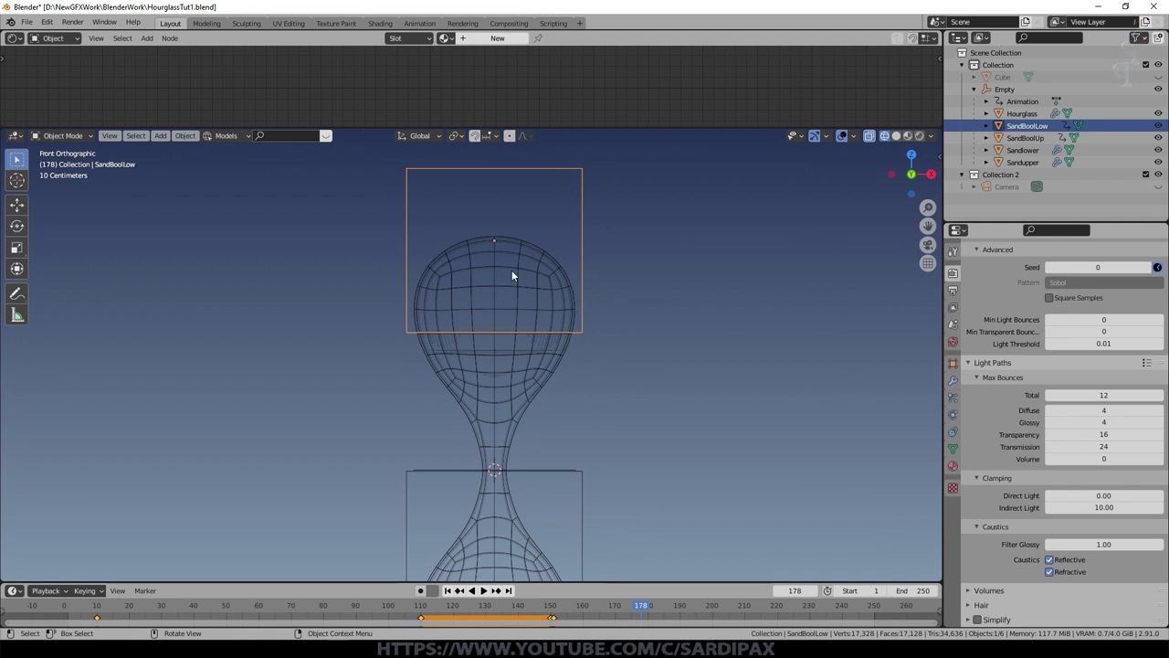
Step: Try a proportional G Z reshape of Sandlower's vertices in Edit Mode and leave it unchanged
click(545, 348)
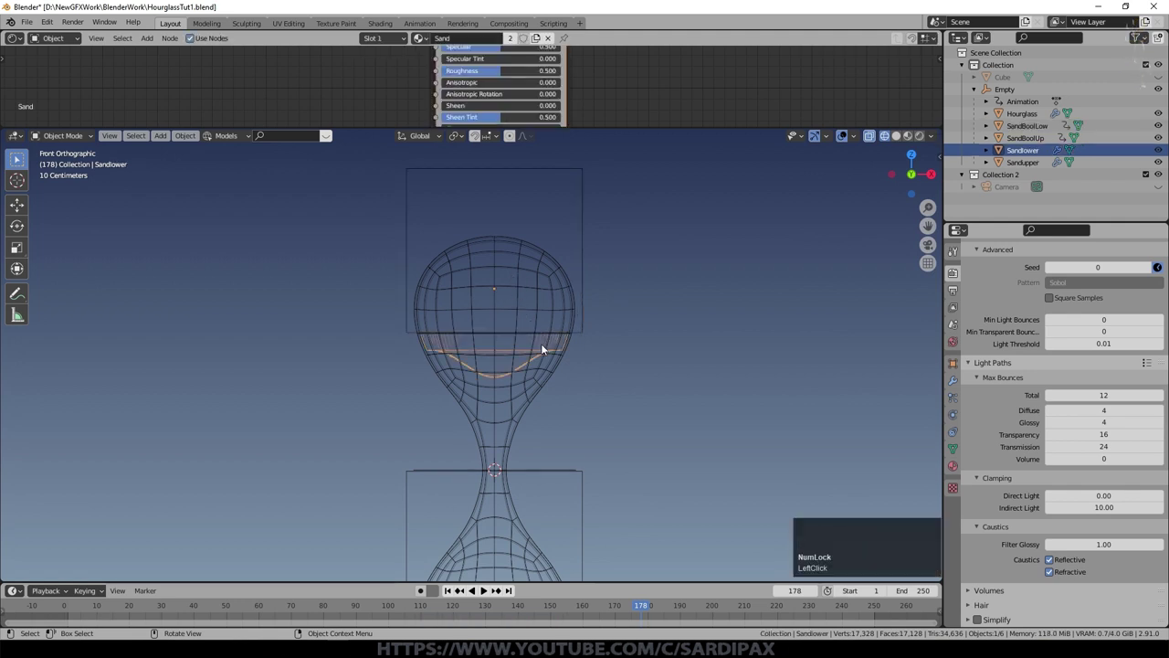
scroll(up, 3)
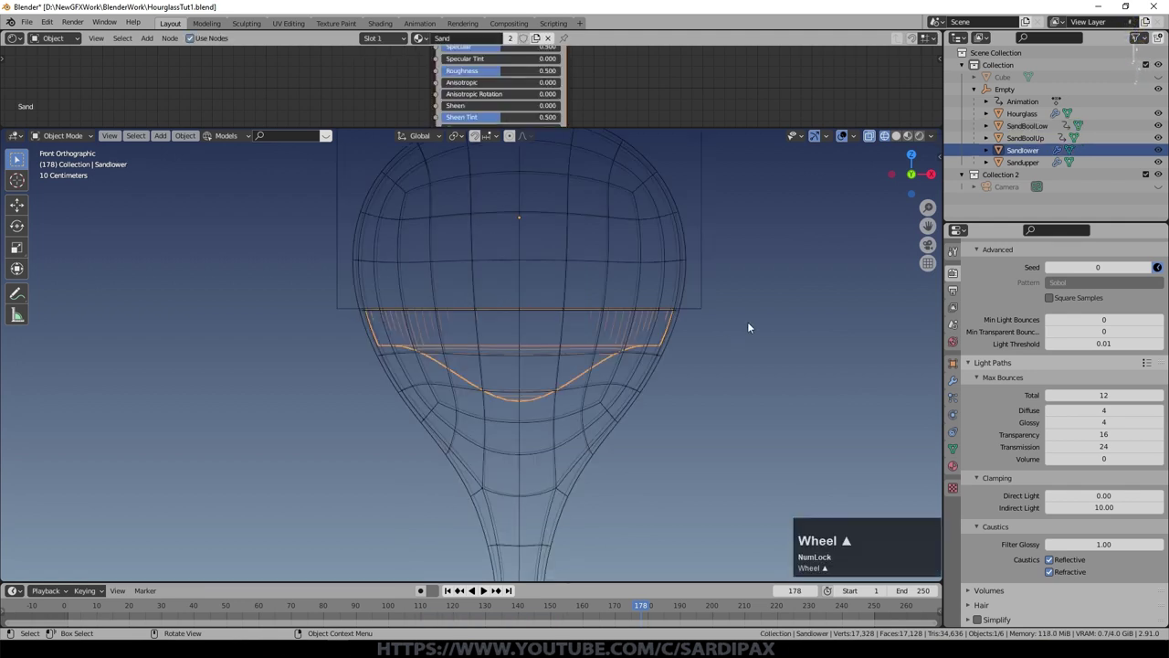
key(Tab)
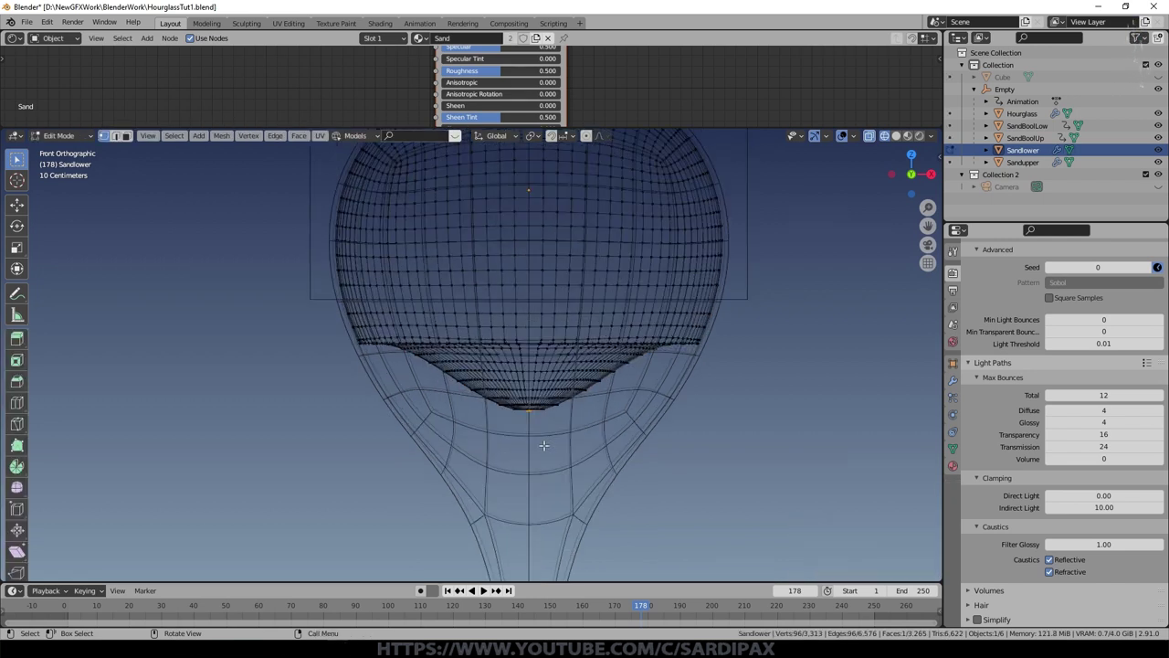
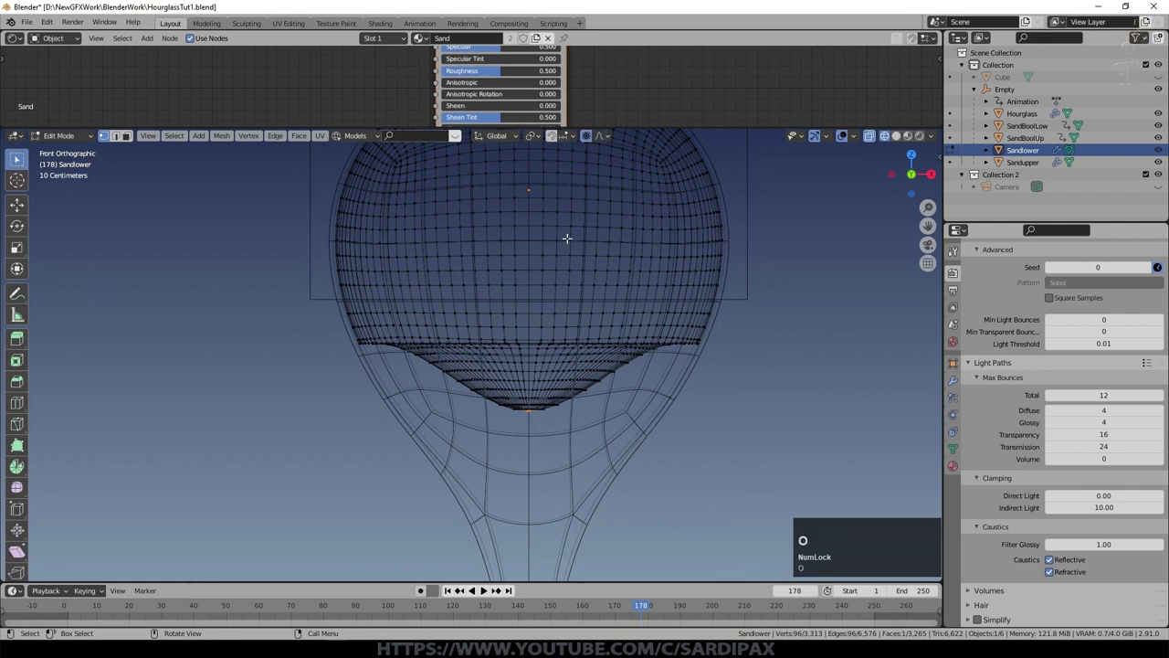
key(g)
key(z)
scroll(down, 3)
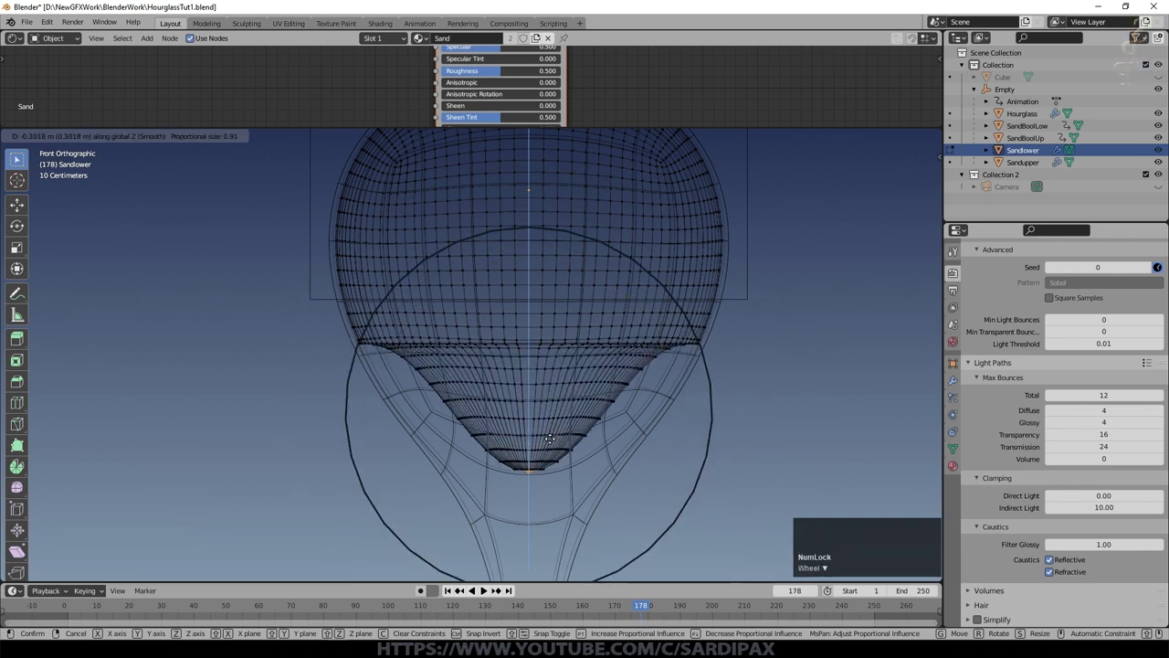
scroll(down, 3)
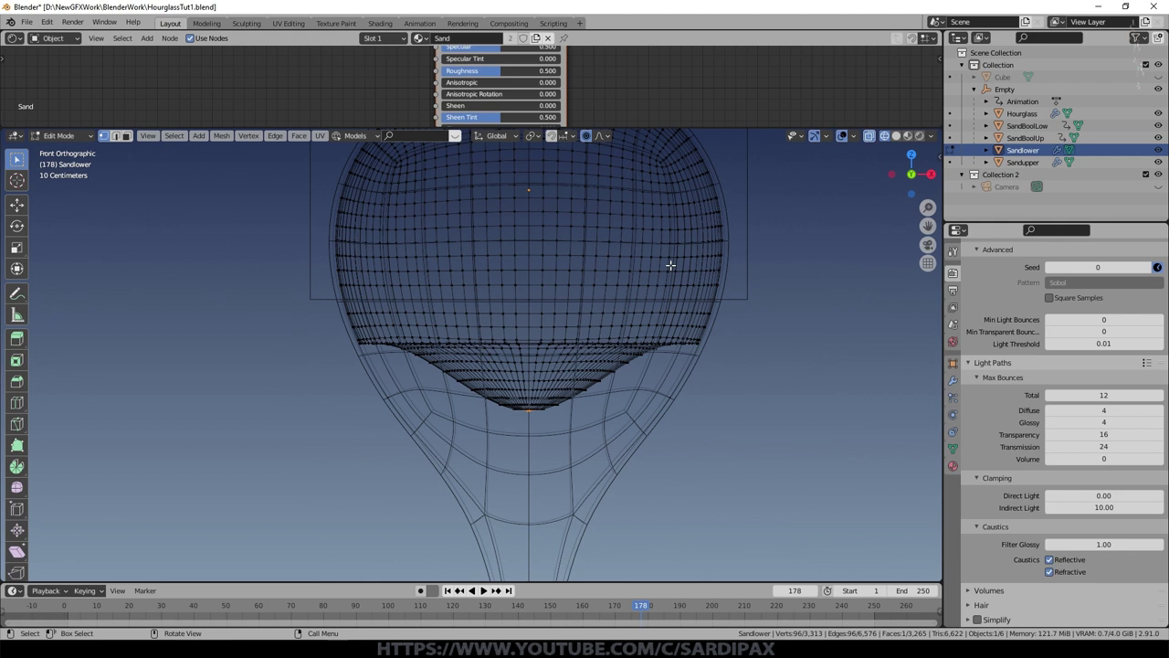
key(Tab)
Step: Add Basis and Key 1 shape keys to the Sandlower mesh
click(959, 450)
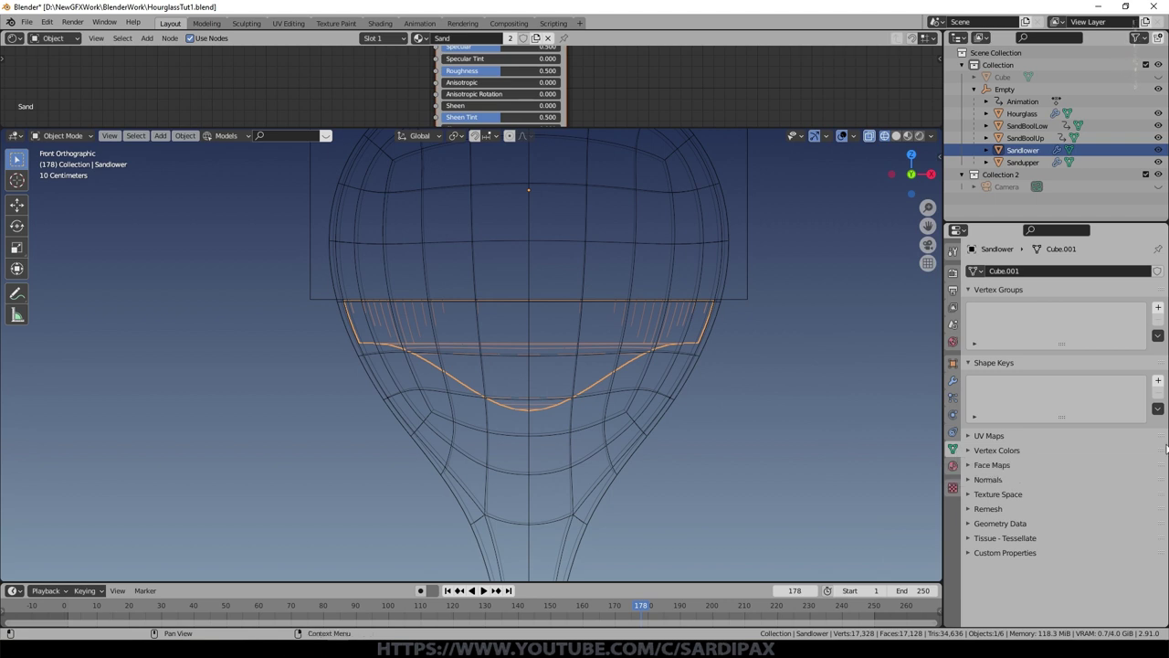
click(1167, 383)
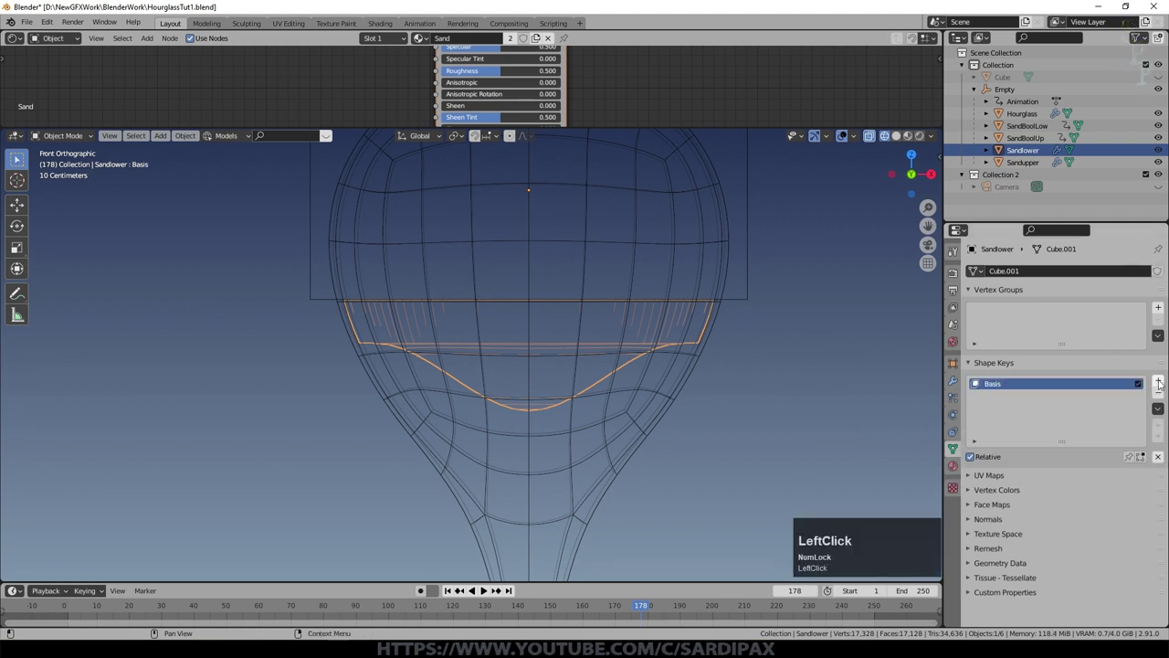
click(1167, 383)
Step: On Key 1, proportionally pull the sand vertices down along Z into a funnel shape
key(Tab)
key(g)
key(z)
scroll(up, 3)
scroll(down, 3)
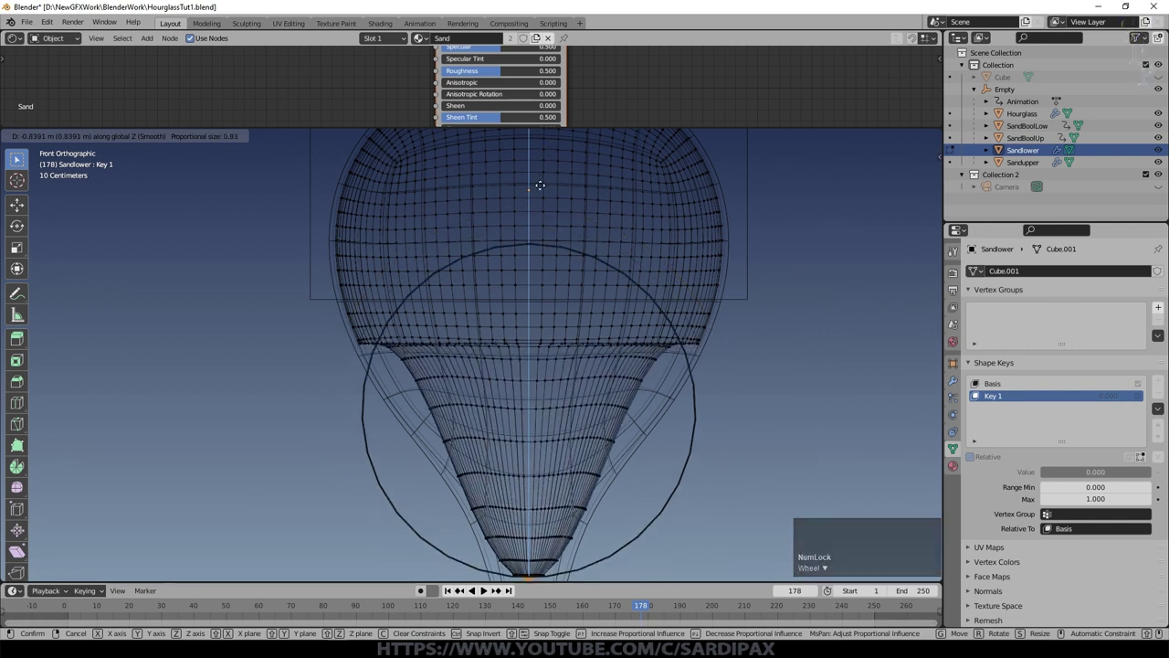
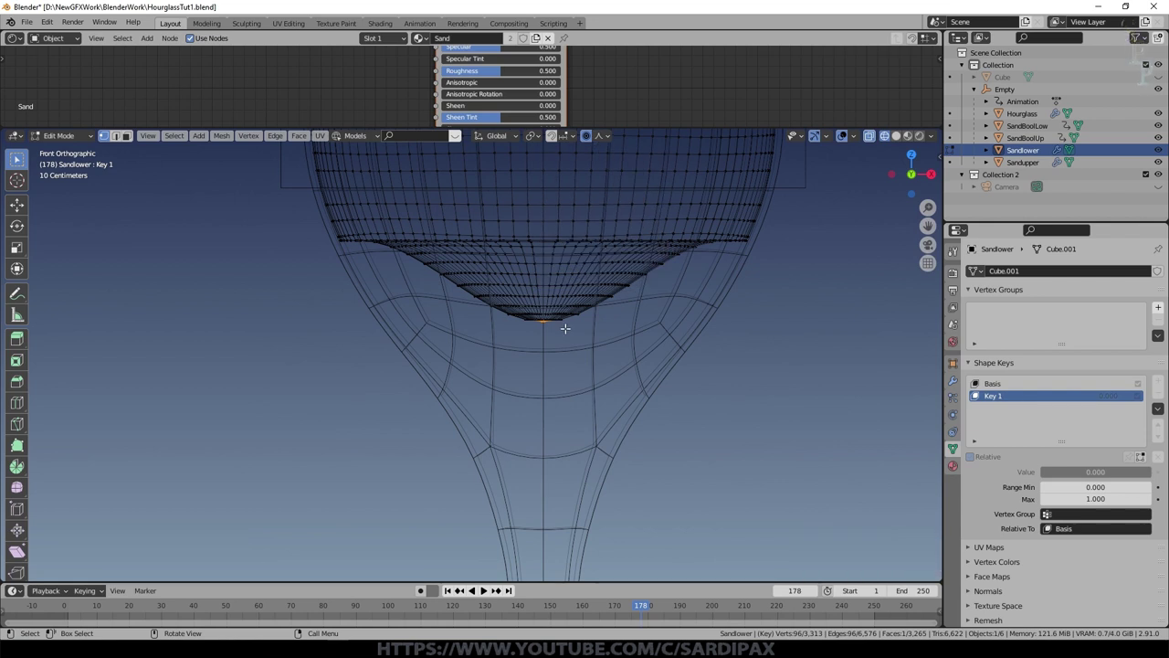
scroll(up, 3)
scroll(down, 3)
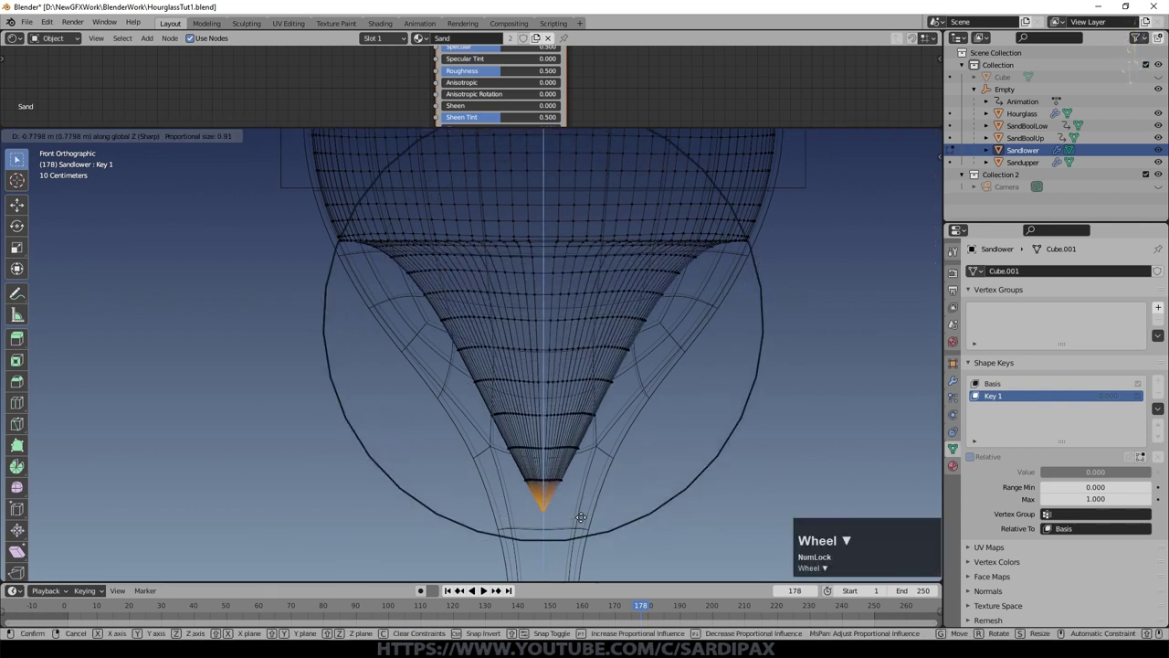
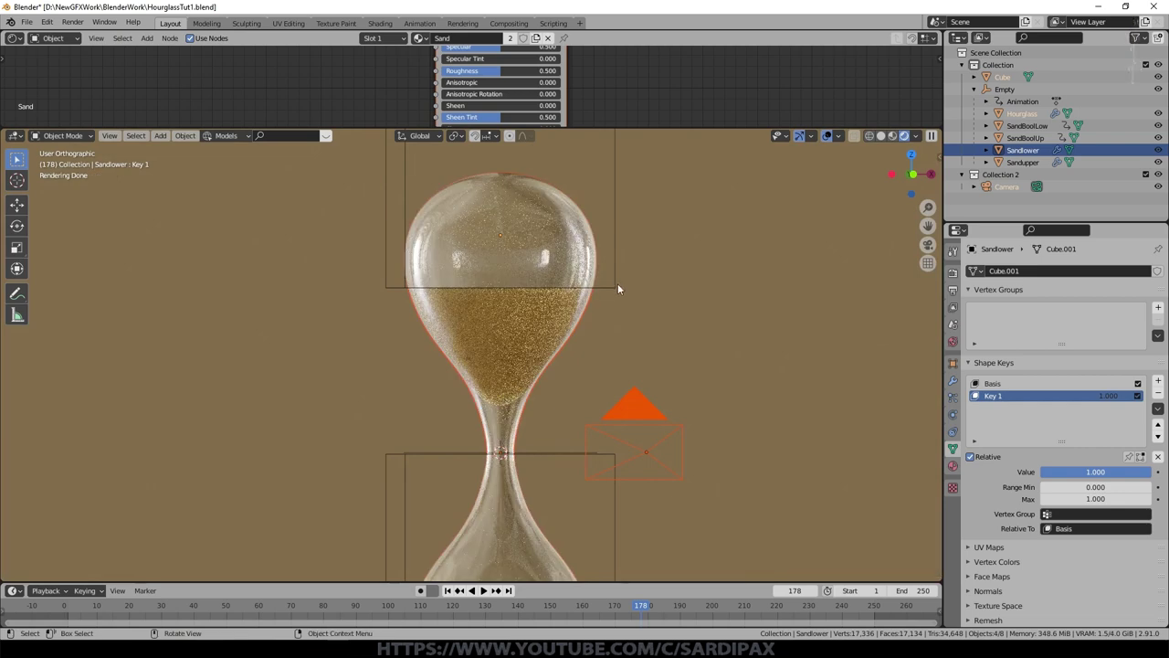
Step: Leave Edit Mode so Key 1's funnel shape shows fully applied on Sandlower
key(Tab)
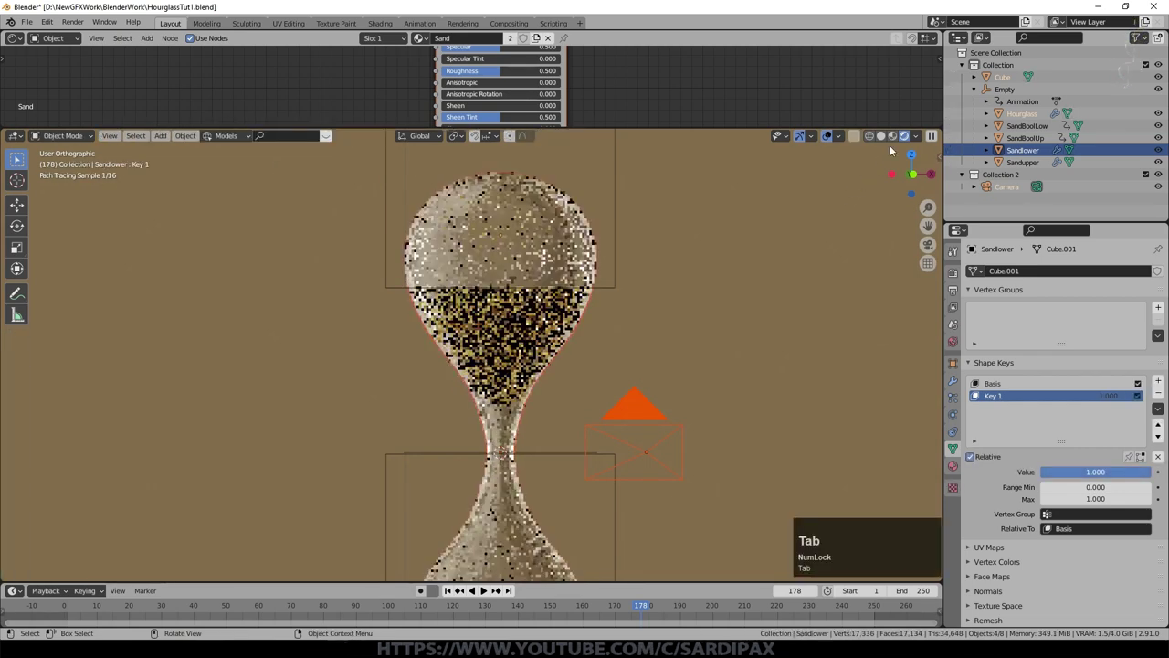
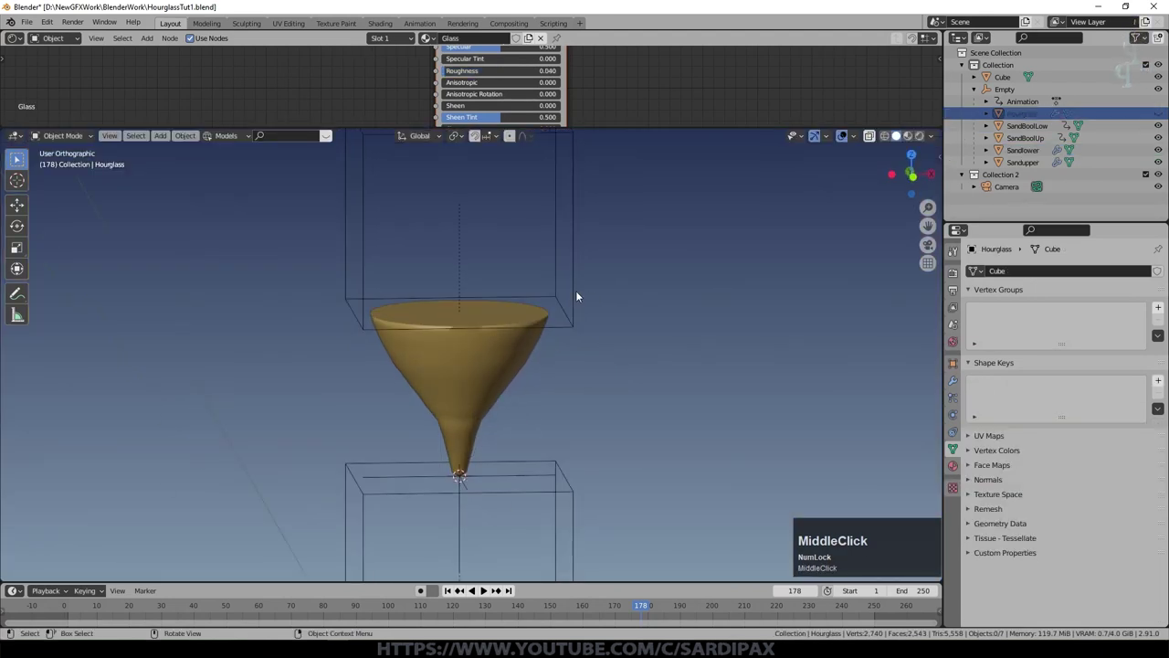
Step: Select SandBoolLow, scrub the timeline near frame 152, then reselect Sandlower to compare its dome shape
scroll(up, 3)
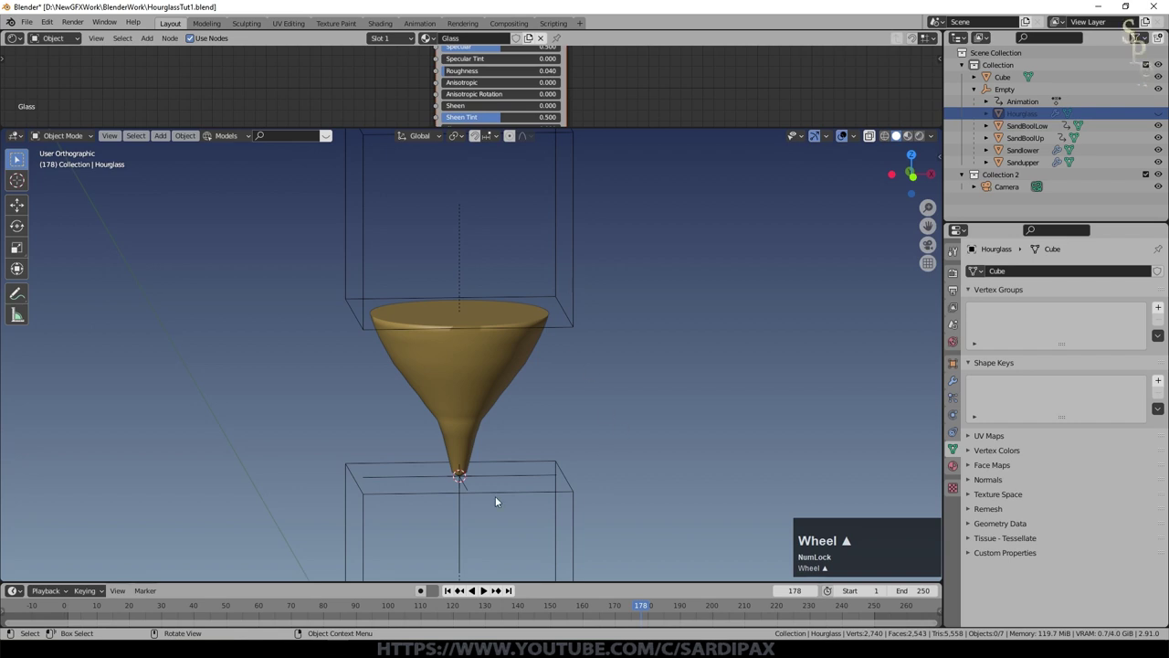
click(571, 327)
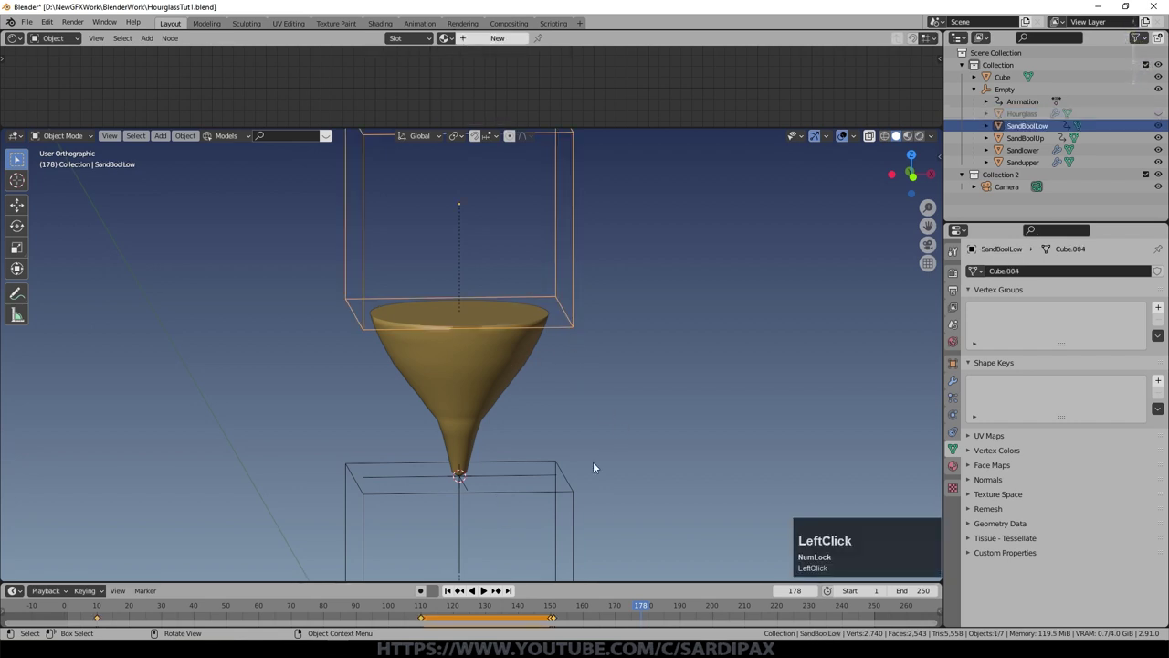
click(562, 605)
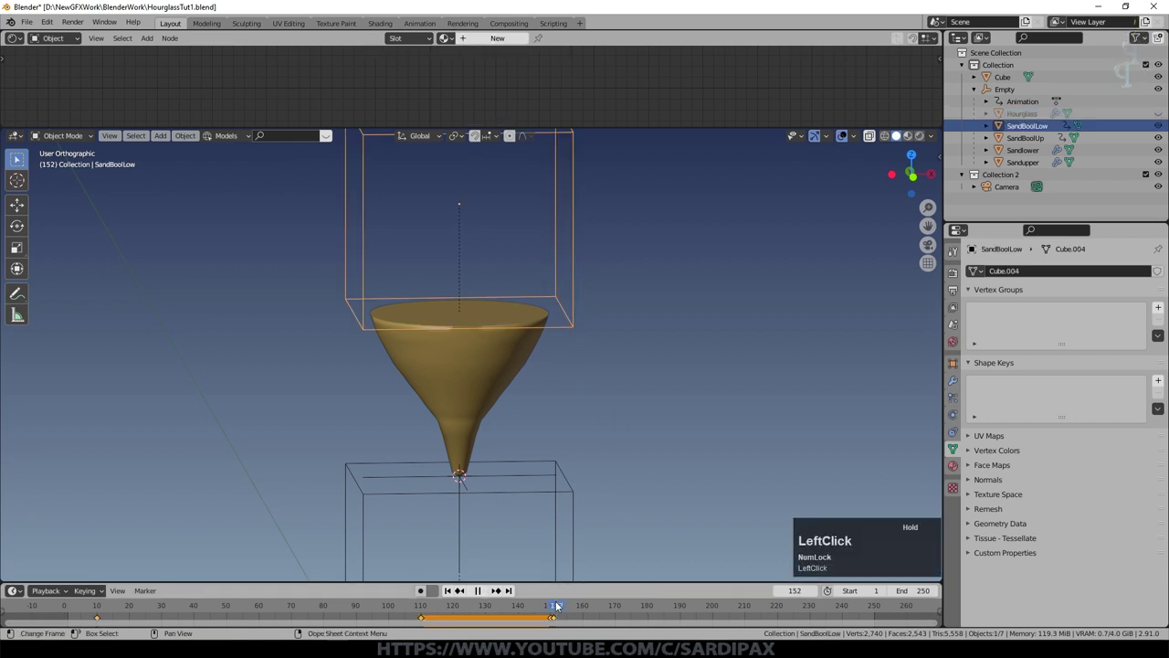
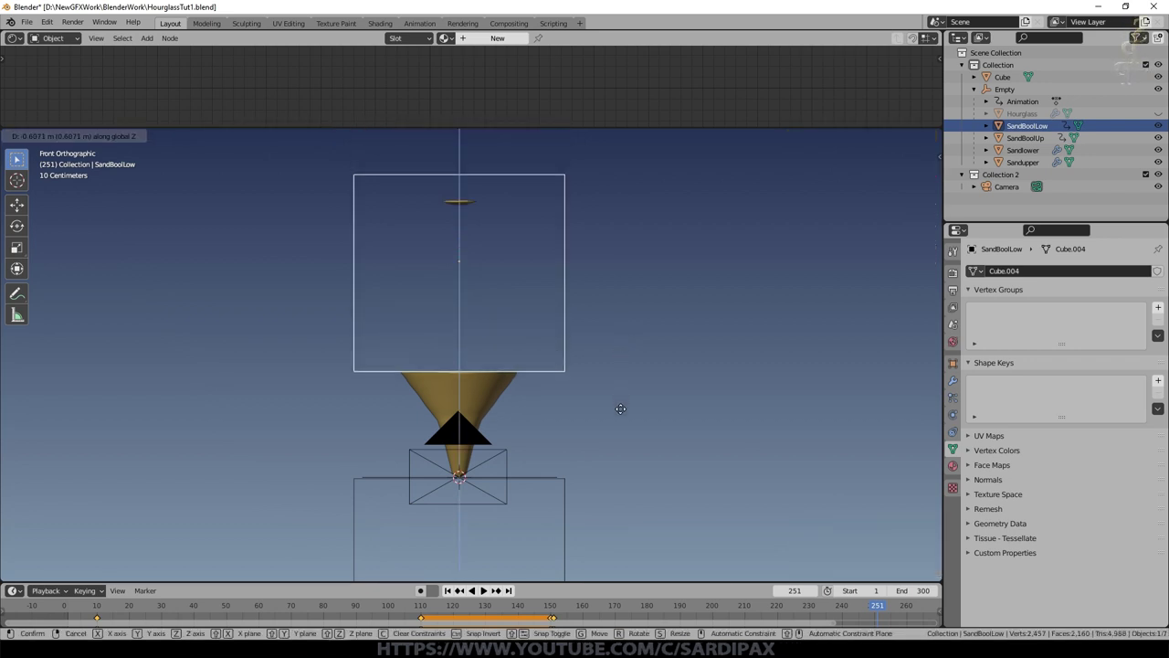
scroll(up, 3)
scroll(down, 3)
click(668, 357)
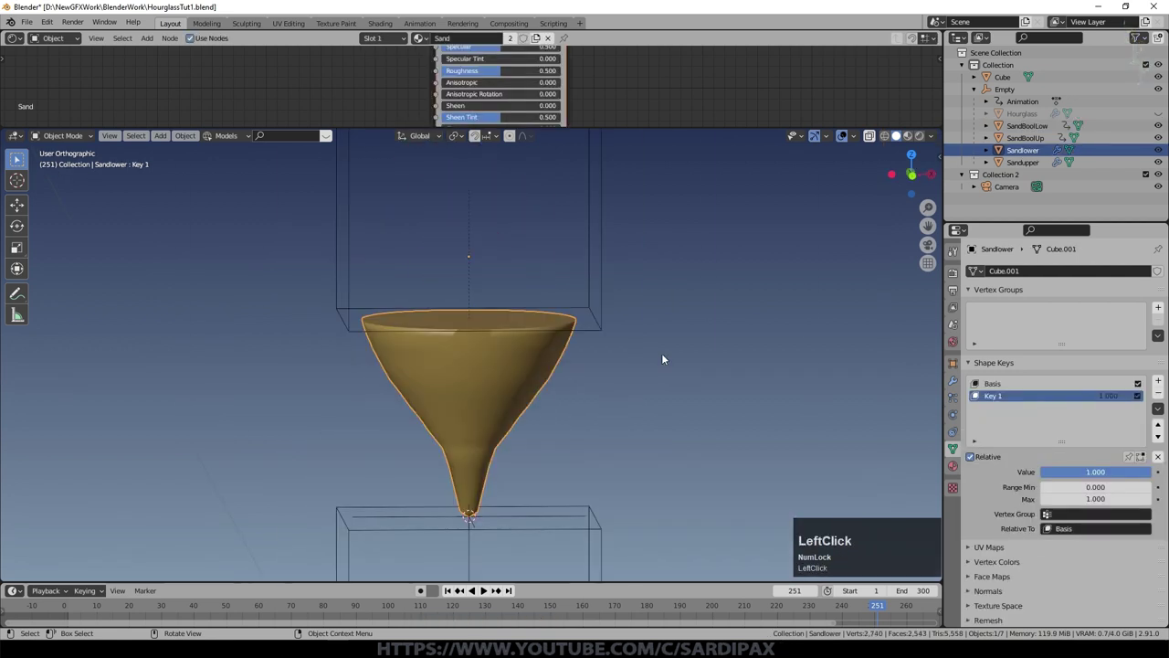
middle_click(624, 402)
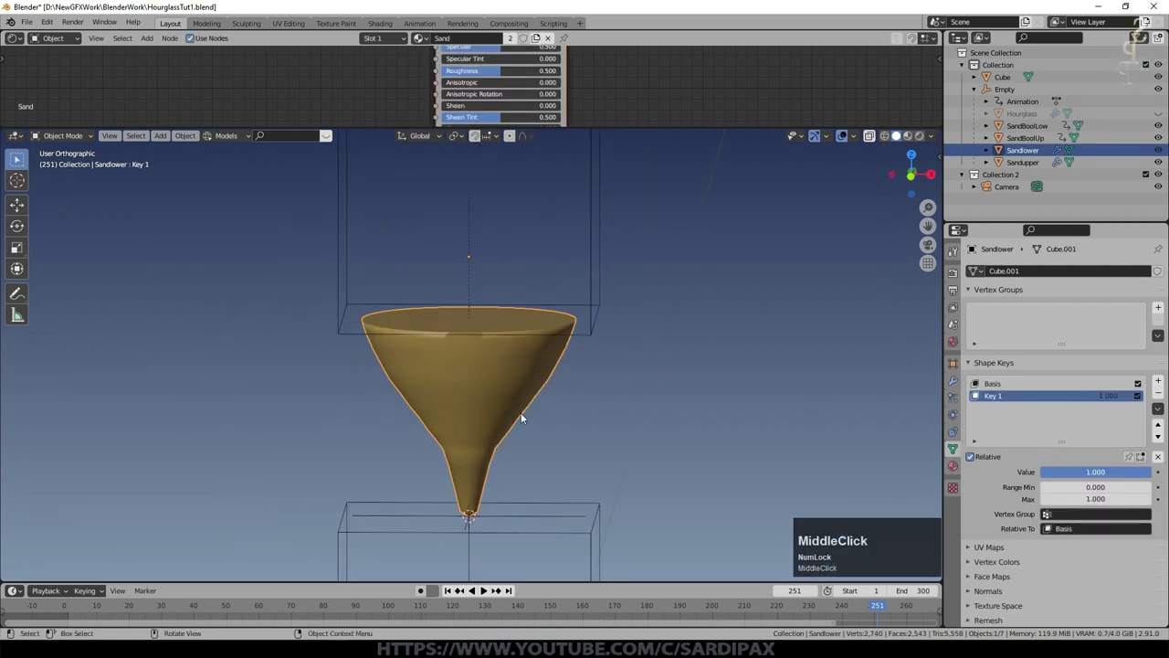
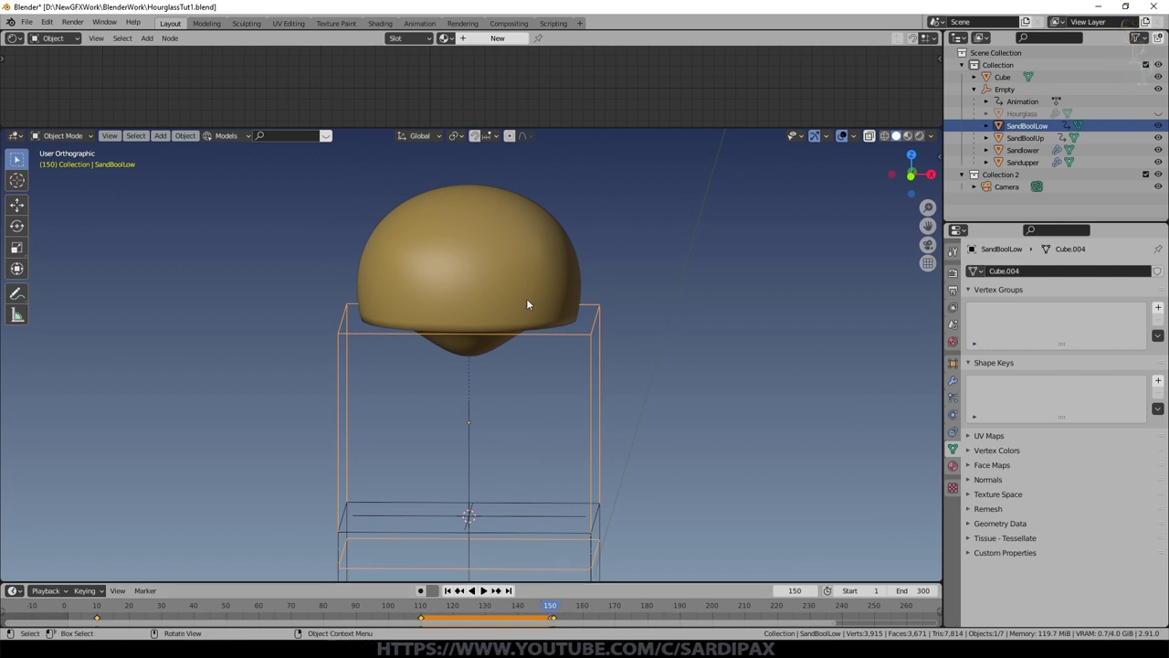
Step: Keyframe Sandlower's Key 1 at 0 then at 1.000, step through frames to check the flip, and save
click(527, 290)
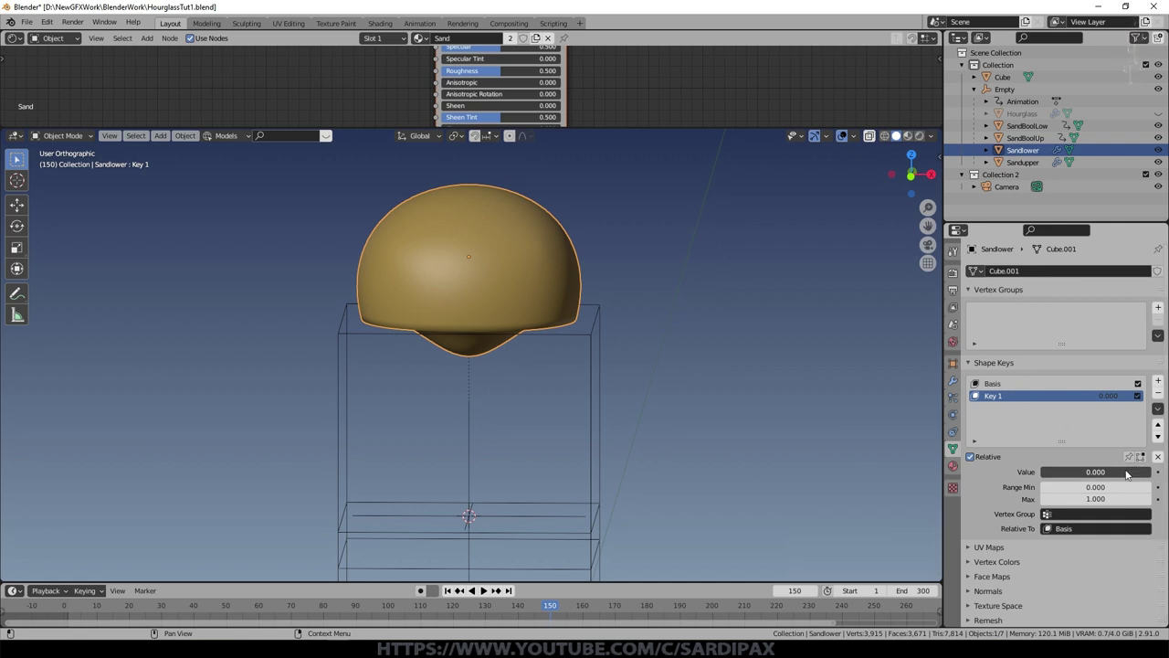
key(i)
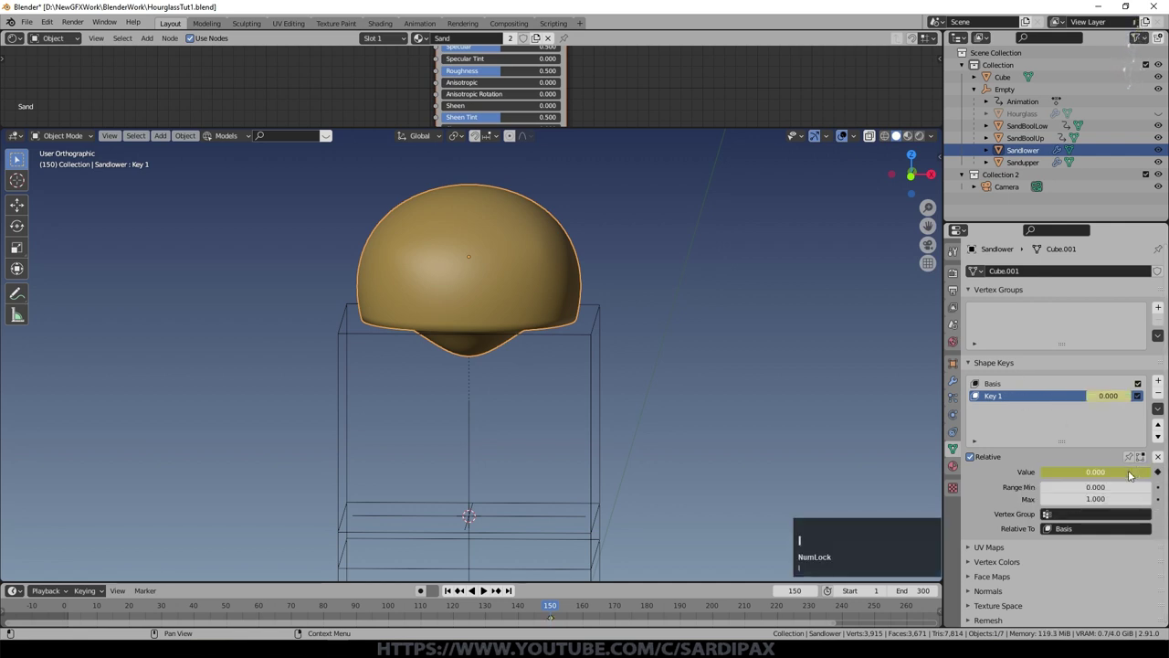
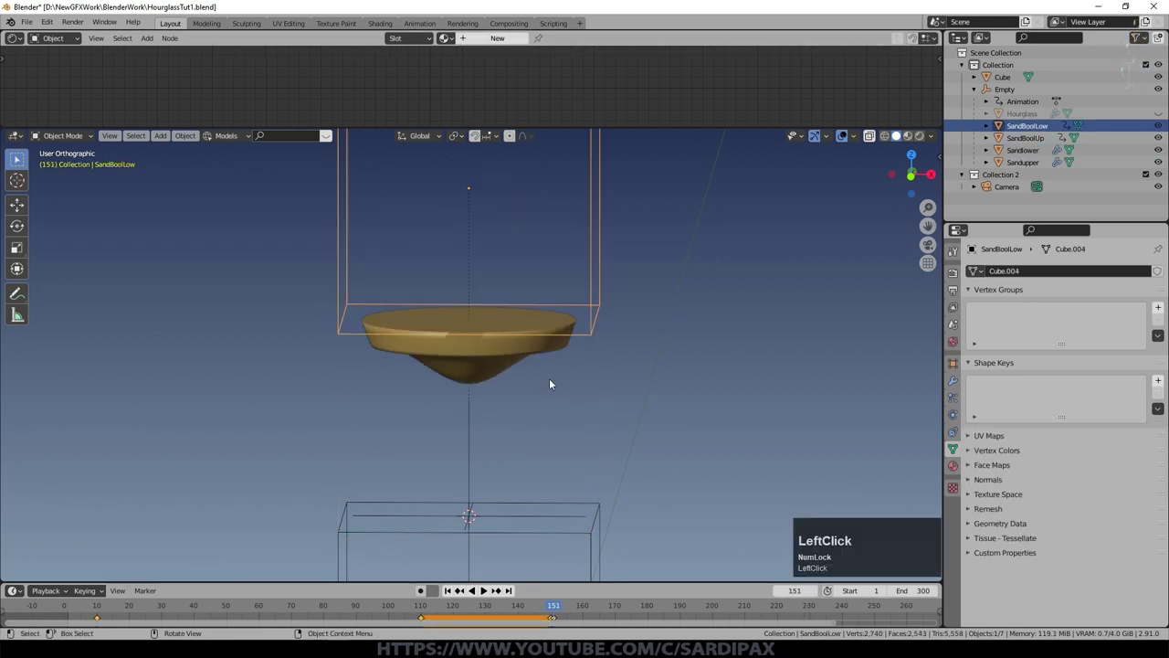
click(694, 480)
key(KP_1)
key(KP_Enter)
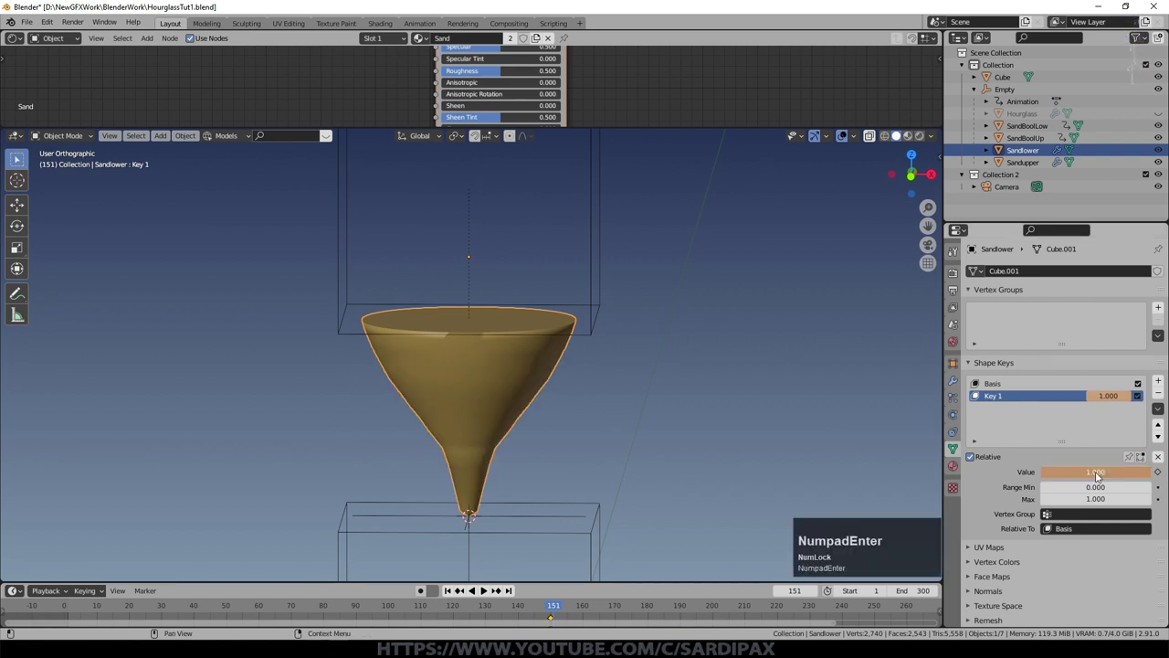
key(i)
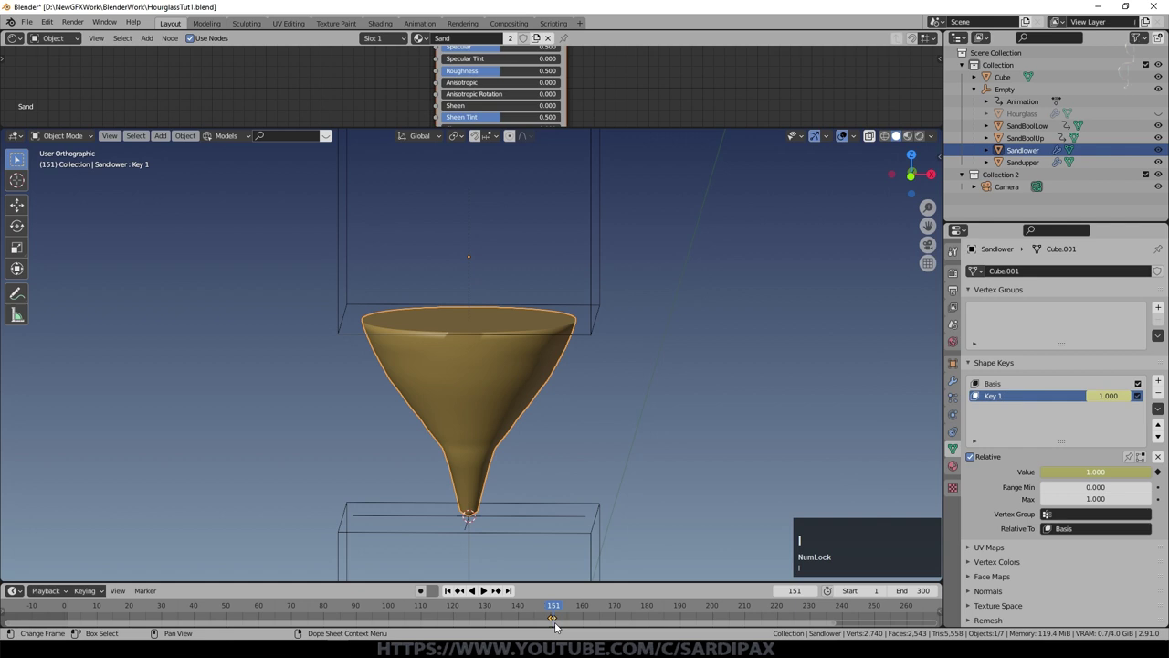
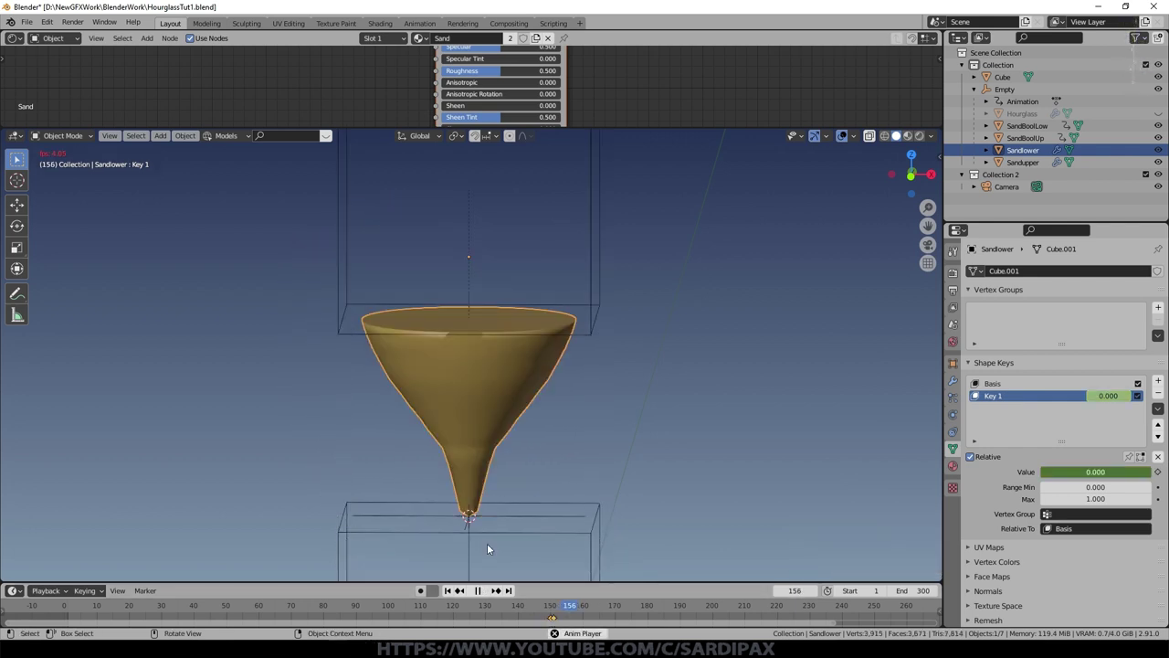
key(ctrl+s)
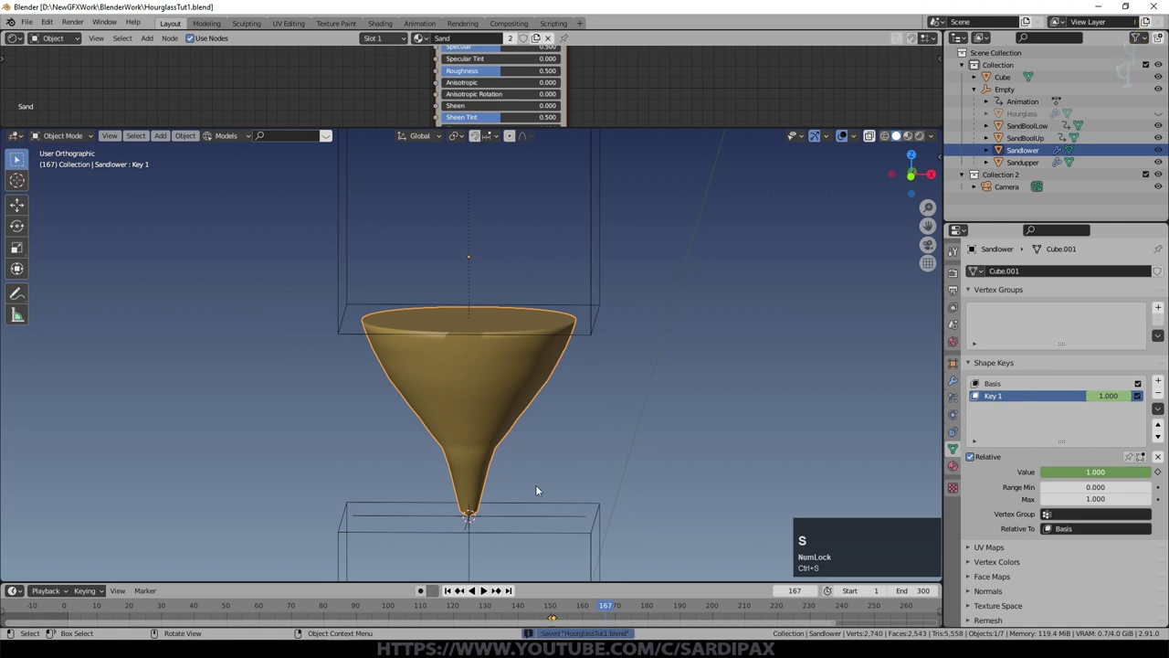
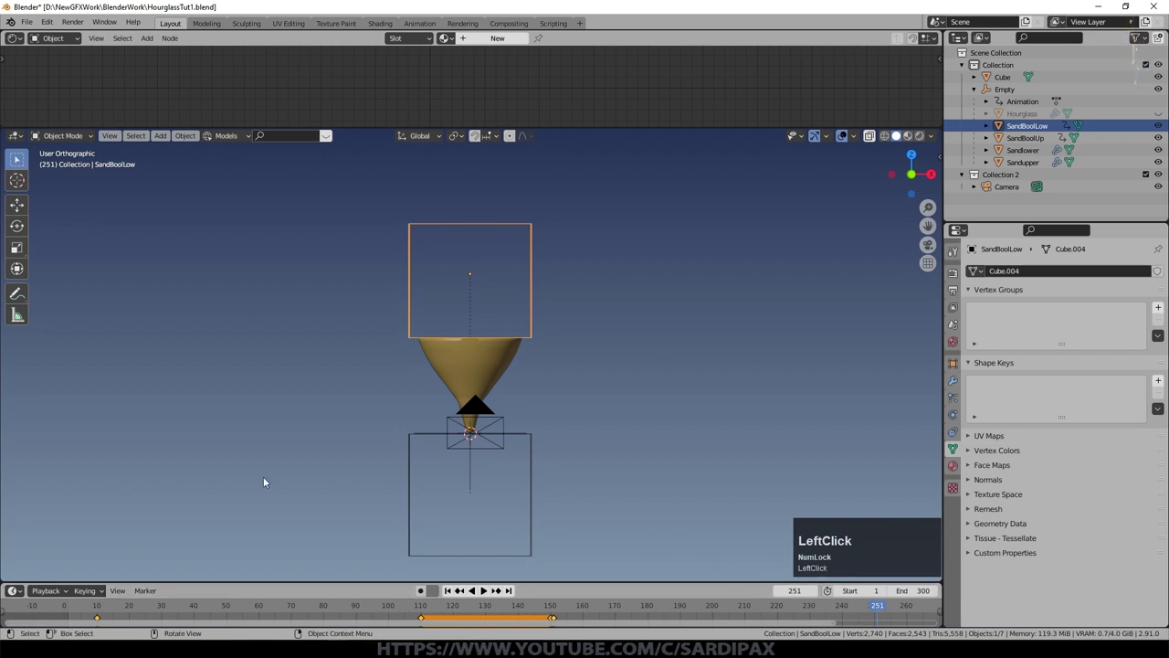
Step: Move the SandBoolLow cutter box down along Z beneath the lower sand
key(g)
key(z)
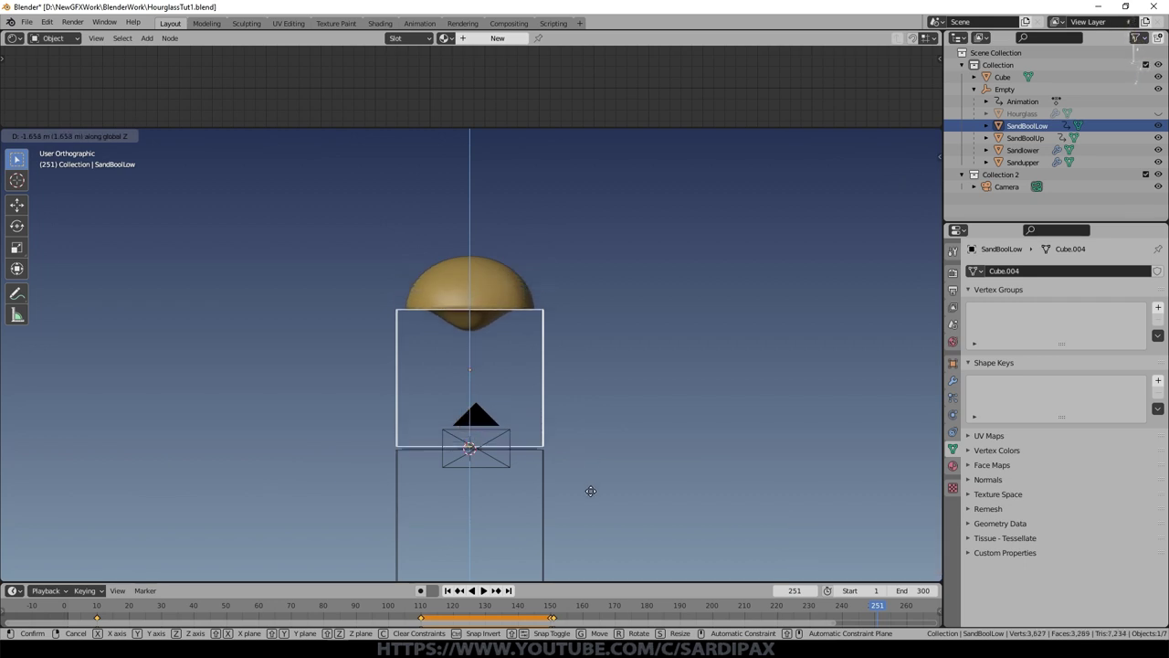
click(594, 495)
scroll(up, 3)
middle_click(497, 483)
middle_click(511, 484)
scroll(up, 3)
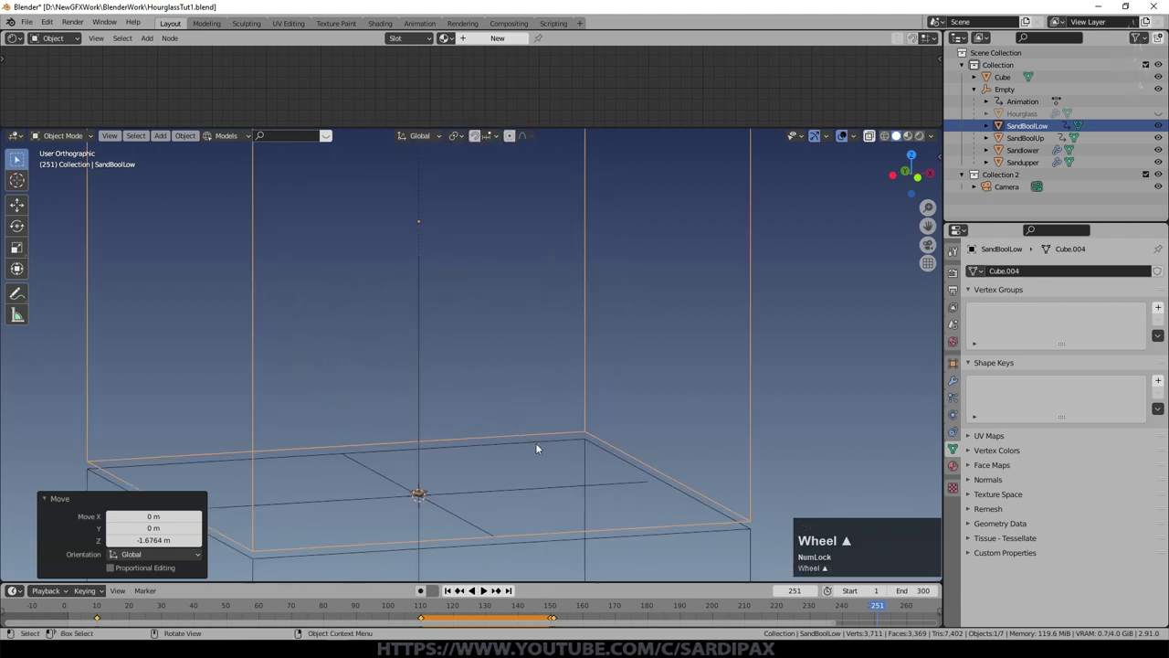
Step: Fine-tune the cutter to about -0.02 m on Z at frame 251, key its Location, and show the full timeline range
key(g)
key(z)
key(g)
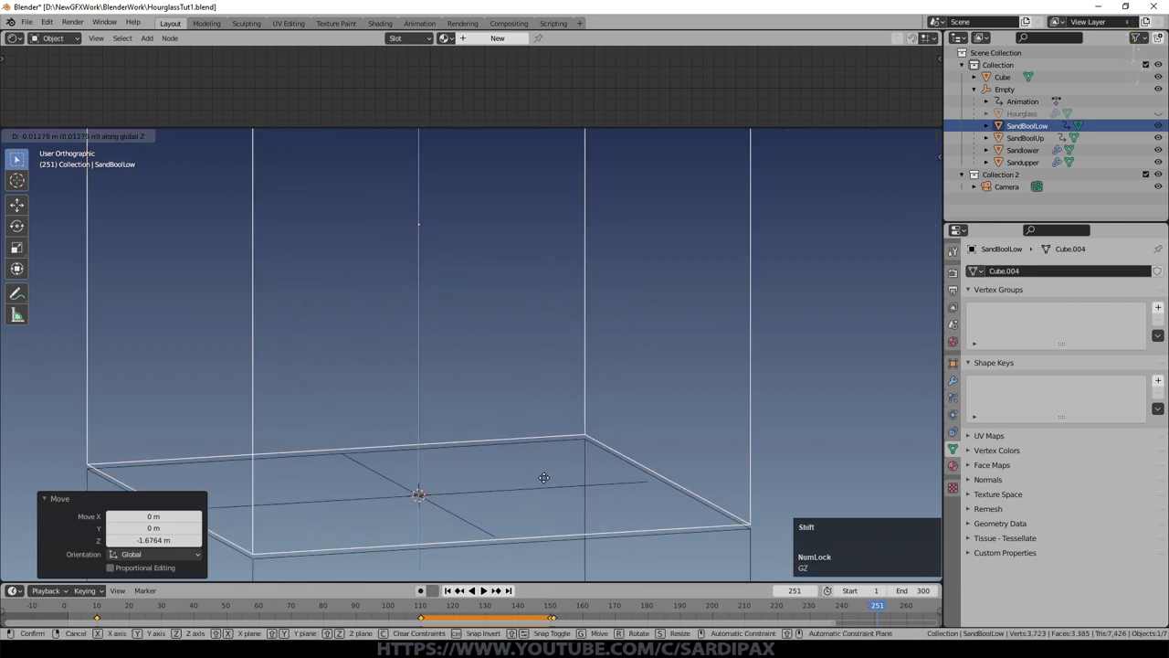
scroll(down, 3)
key(i)
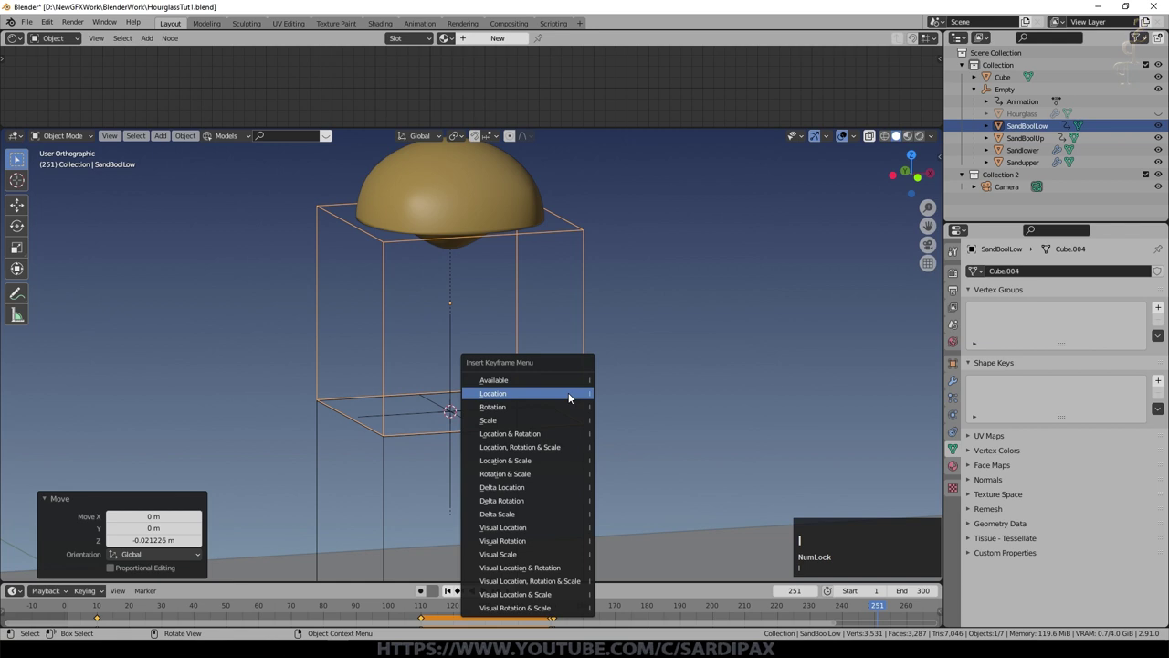
scroll(down, 3)
right_click(886, 619)
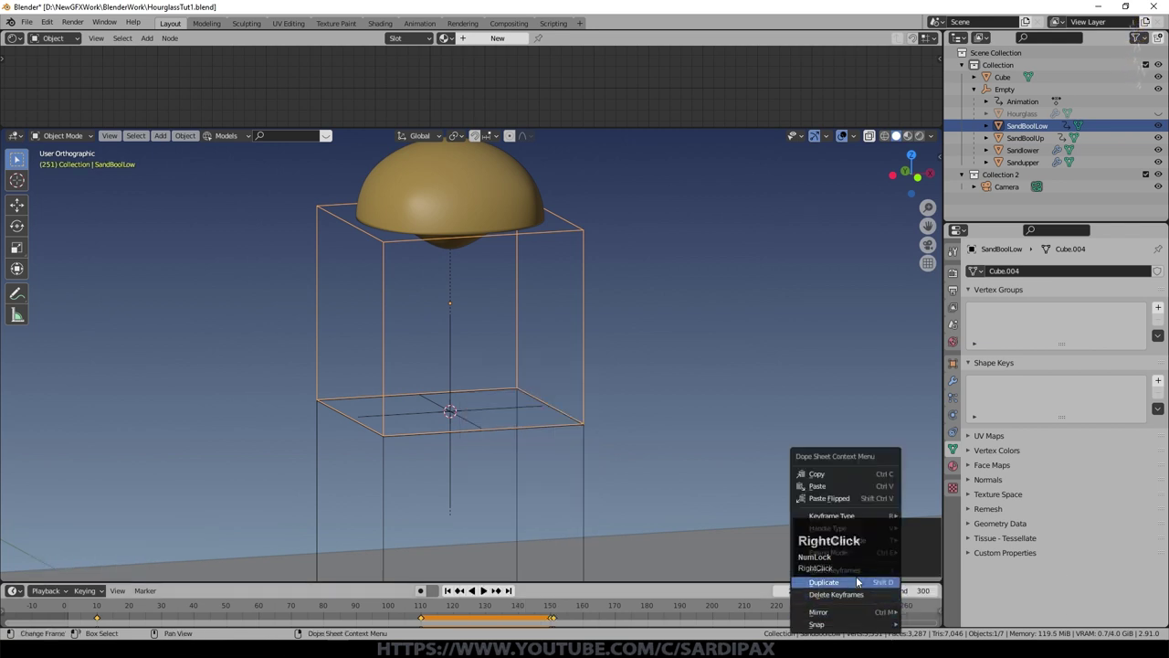
key(Tab)
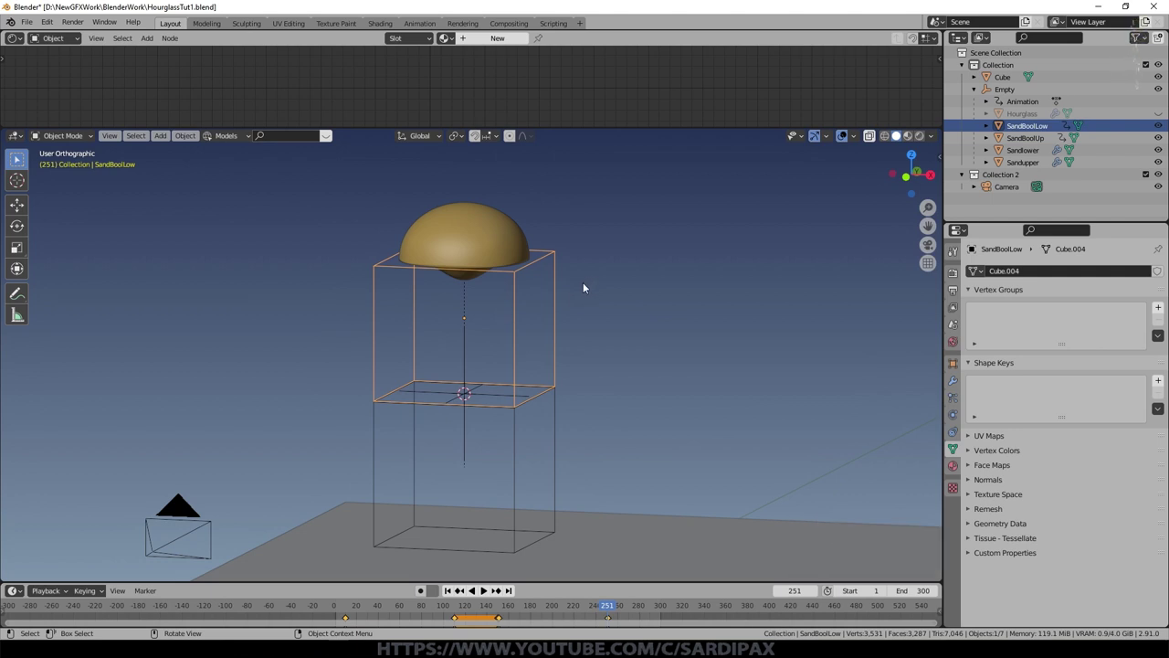
Step: Add Basis and Key 1 shape keys to SandBoolLow and key Key 1 at 0 on frame 150
click(771, 340)
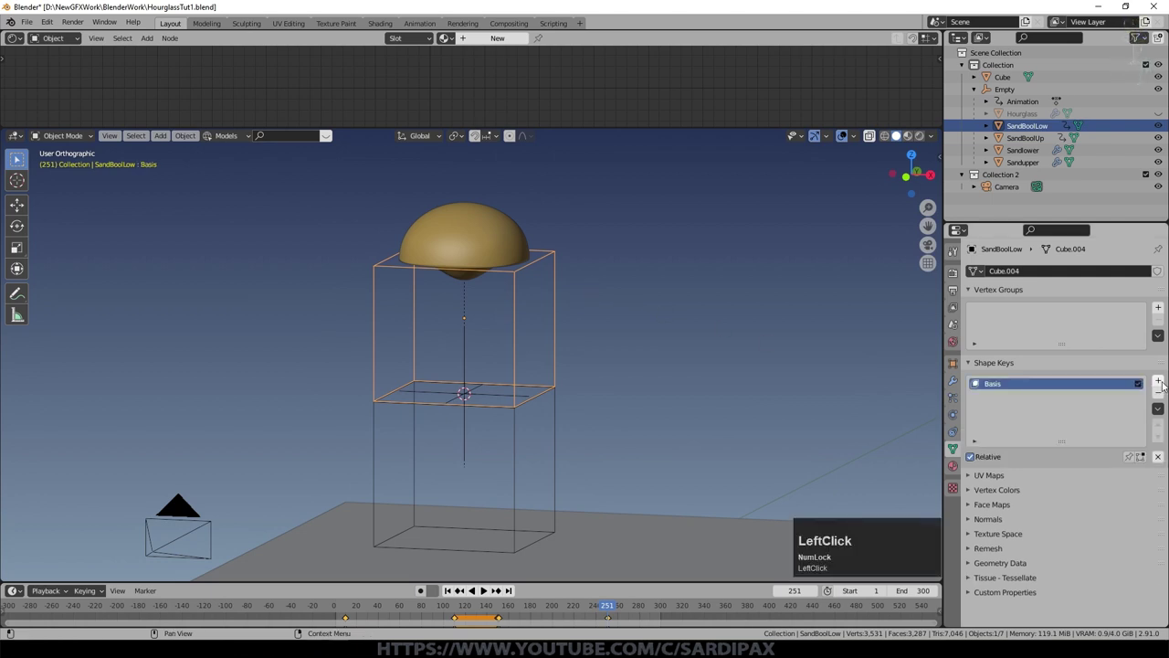
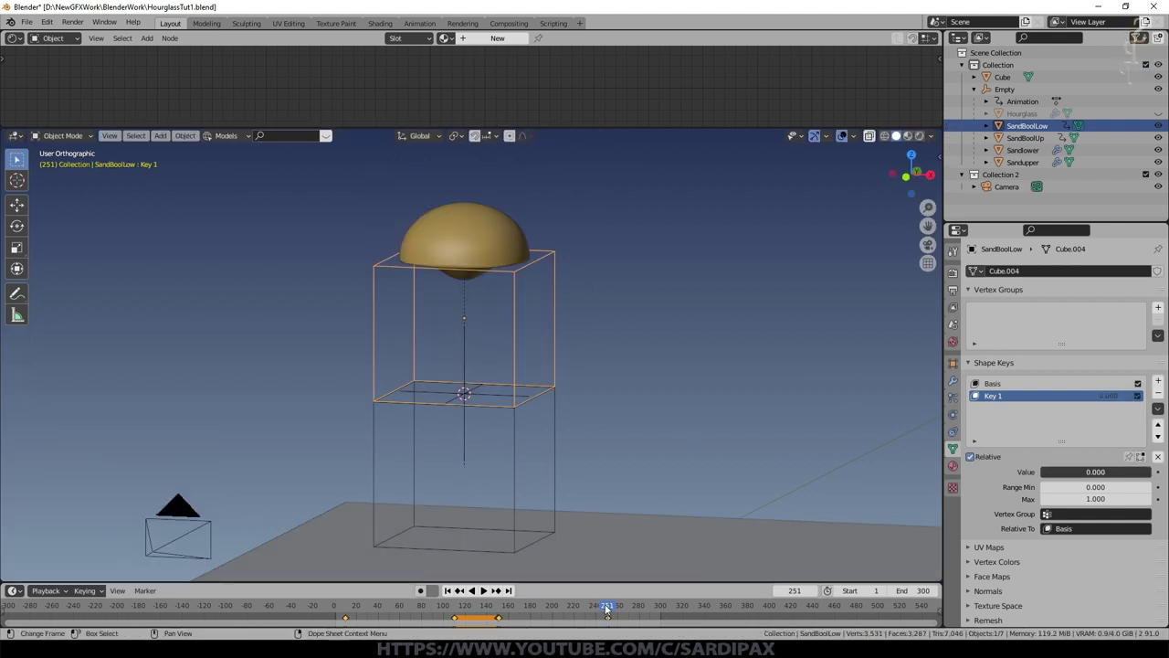
click(605, 607)
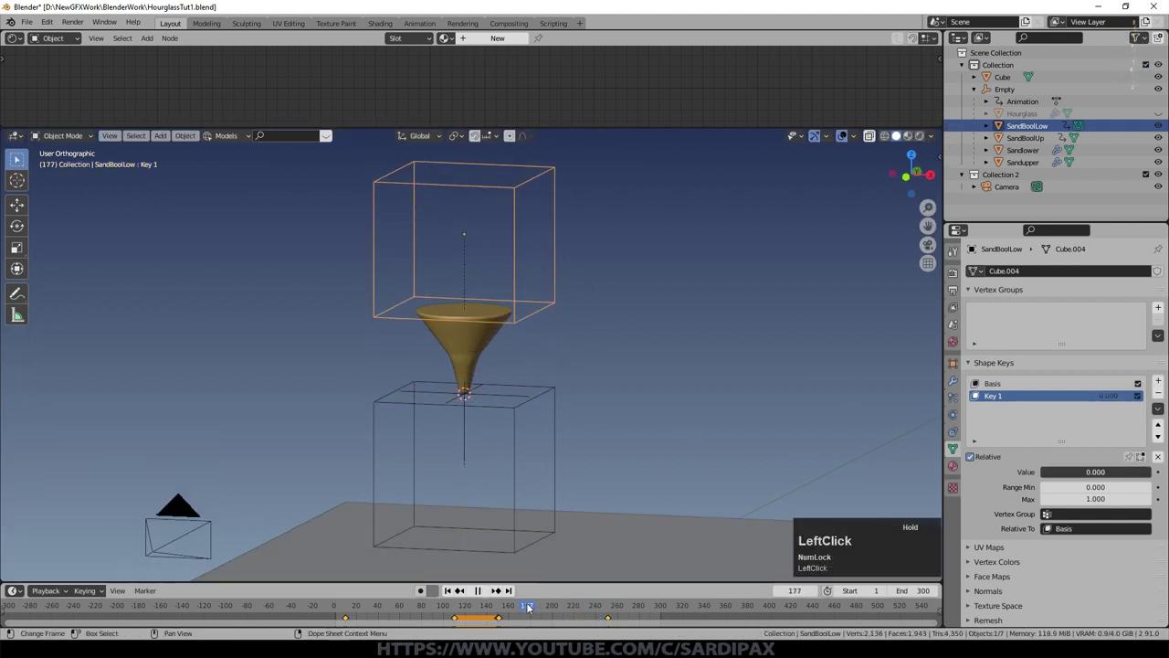
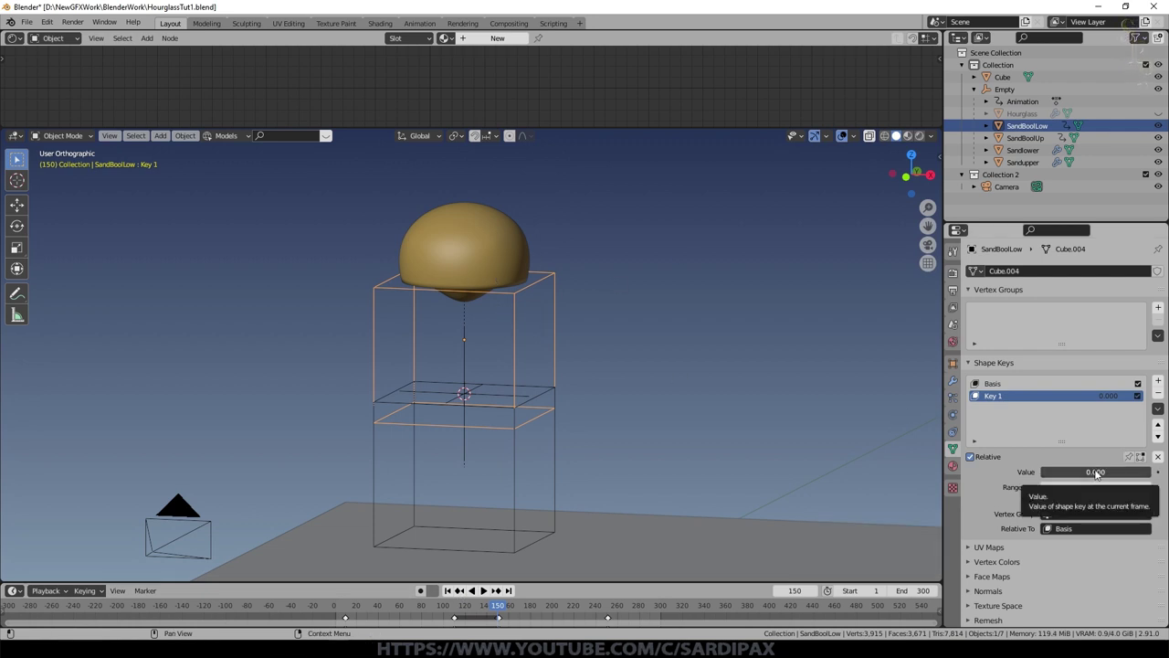
key(i)
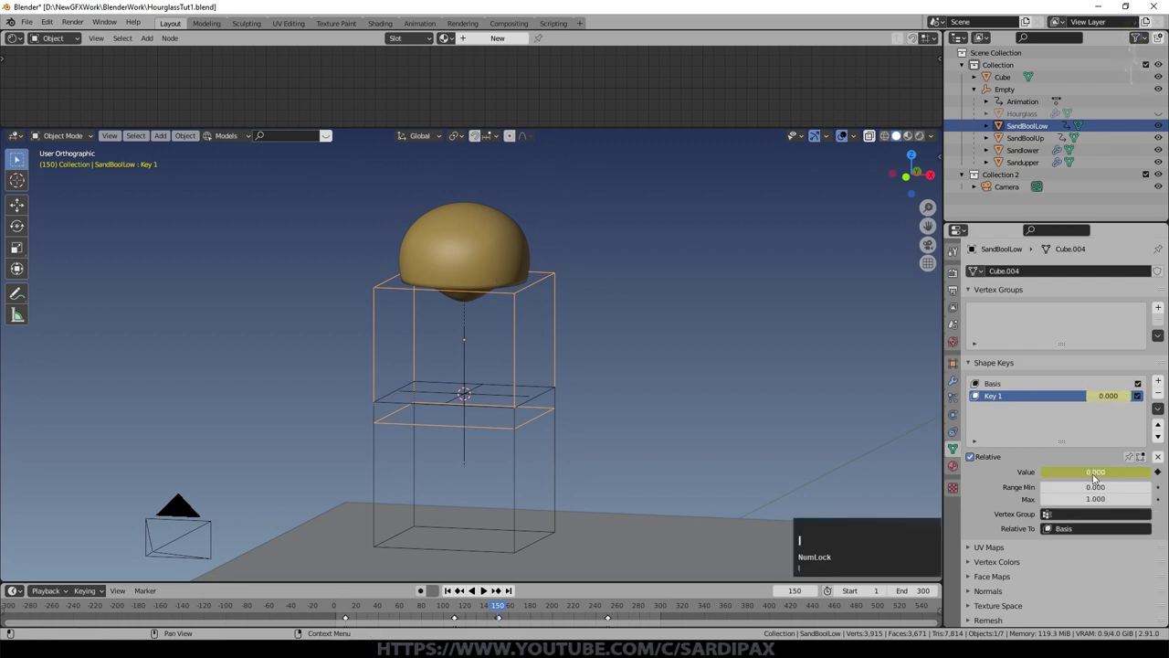
Step: Key Key 1 at 1.000 on frame 151, then scrub back to frame 148 to confirm it reads 0
click(496, 594)
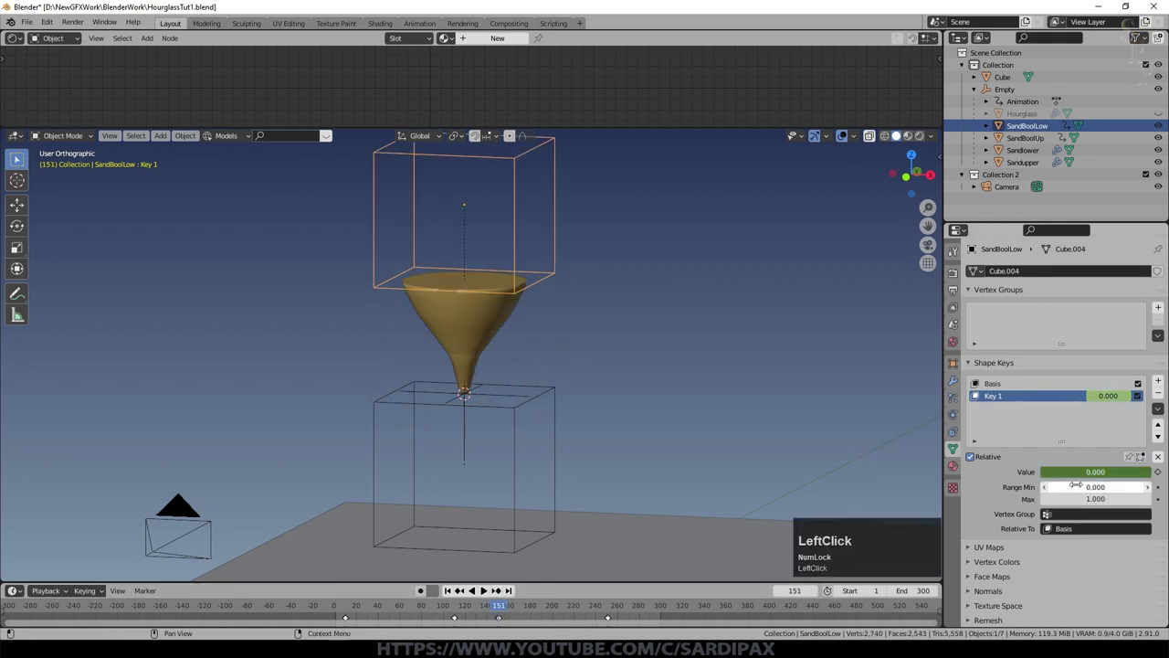
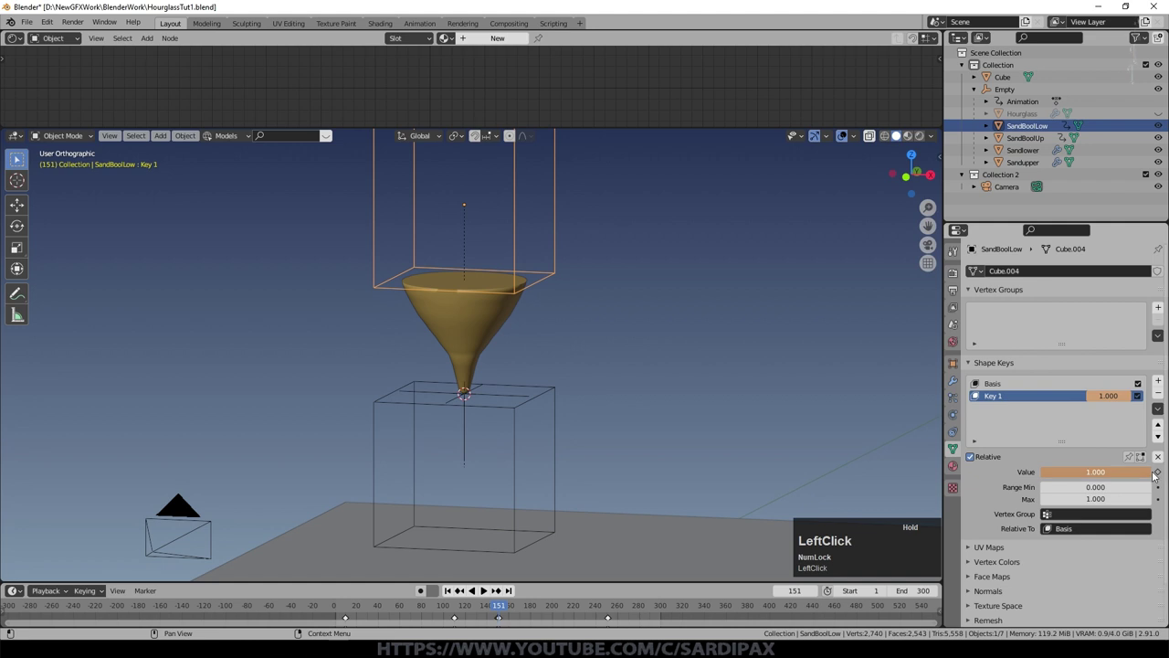
key(i)
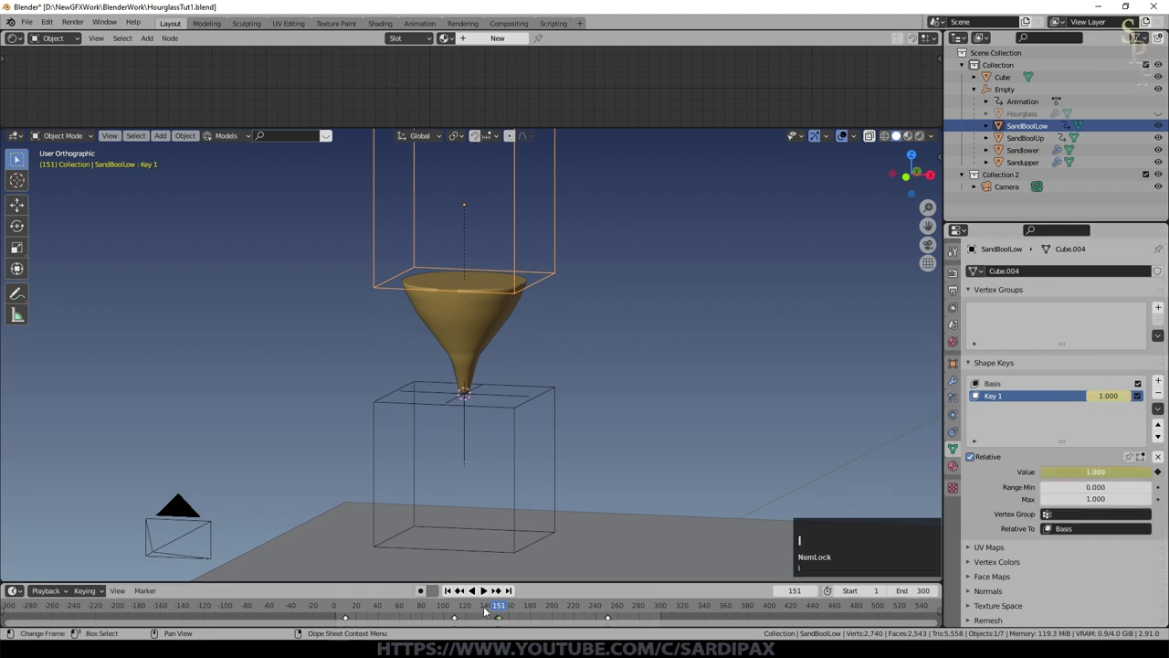
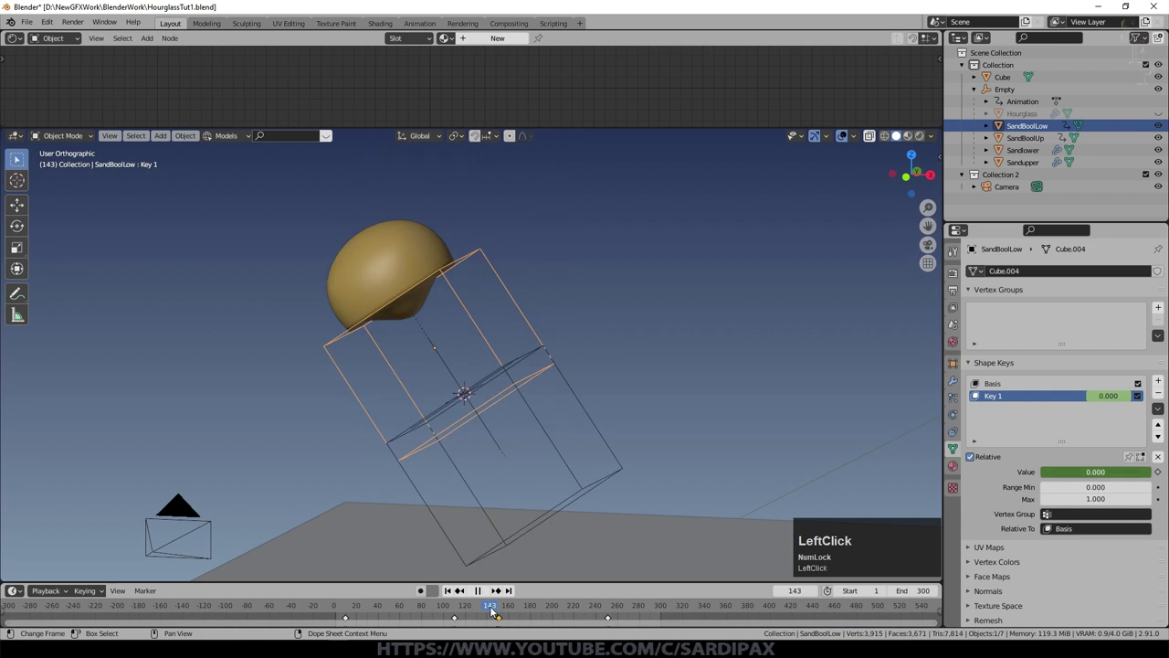
scroll(down, 3)
click(503, 606)
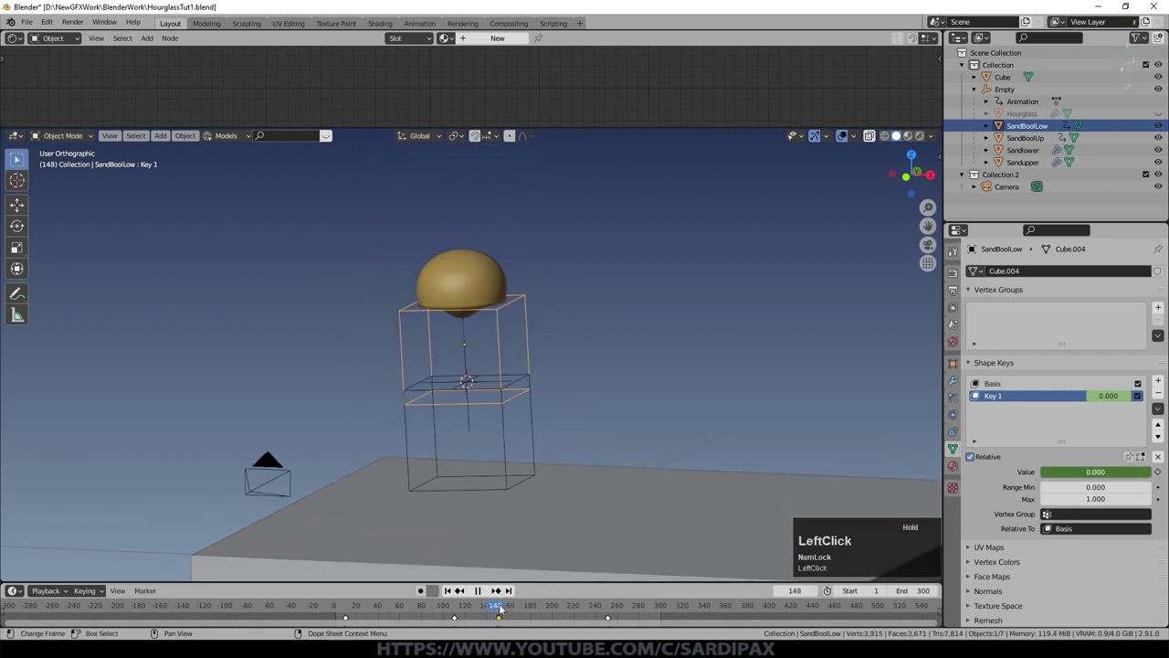
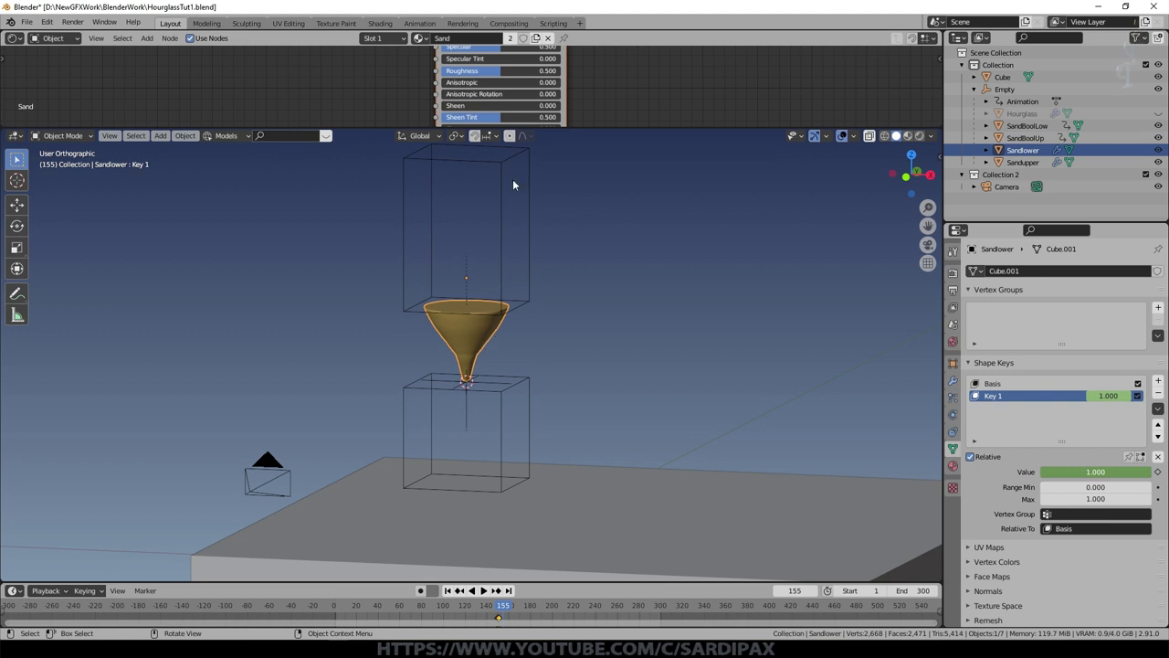
click(504, 186)
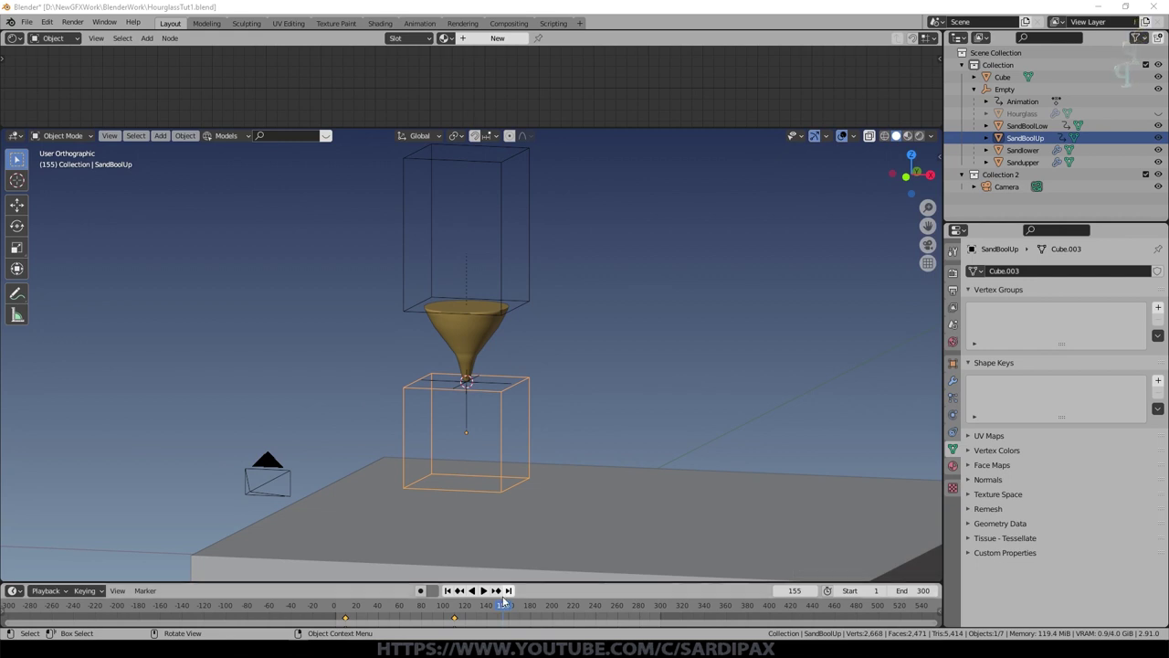
click(501, 607)
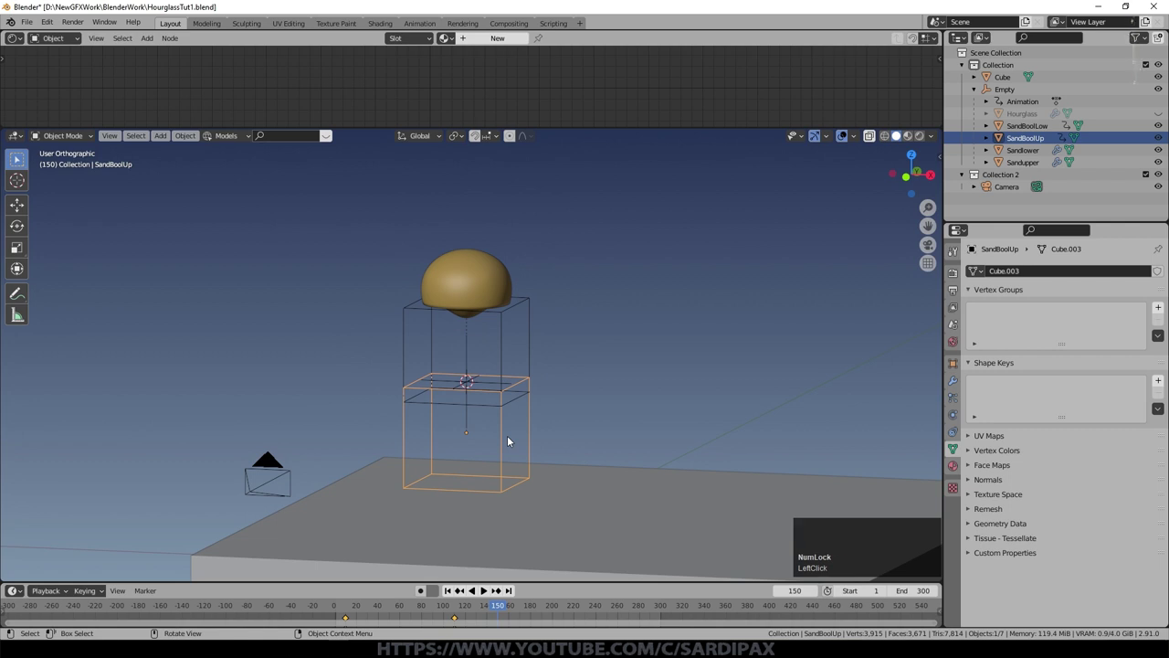
click(502, 605)
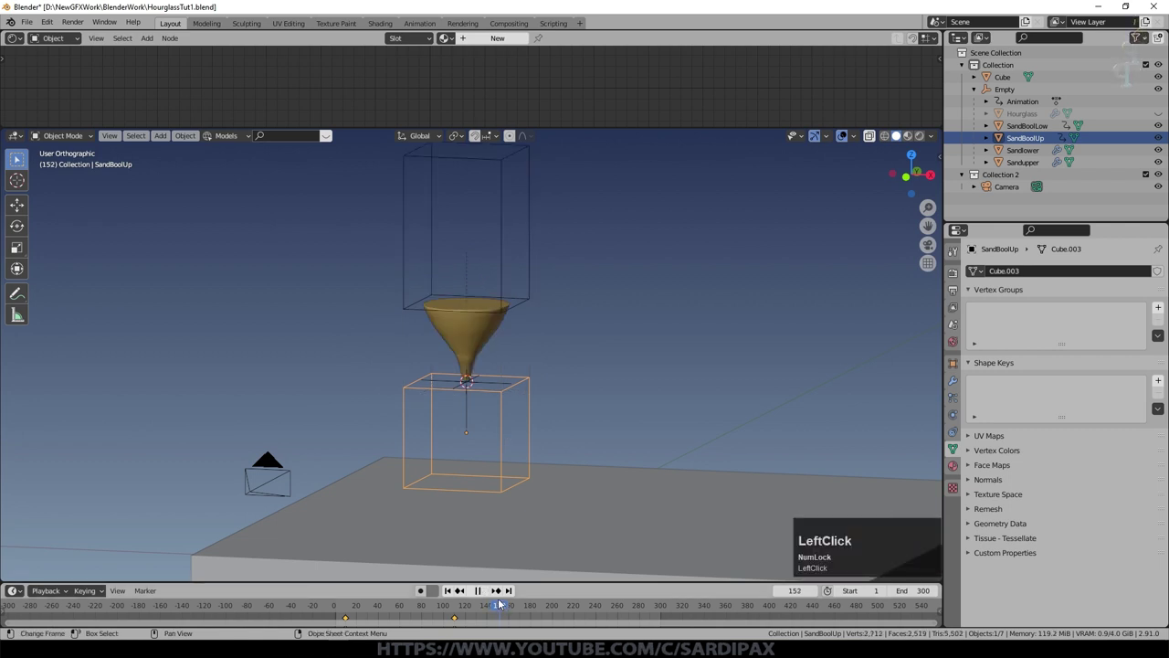
click(464, 596)
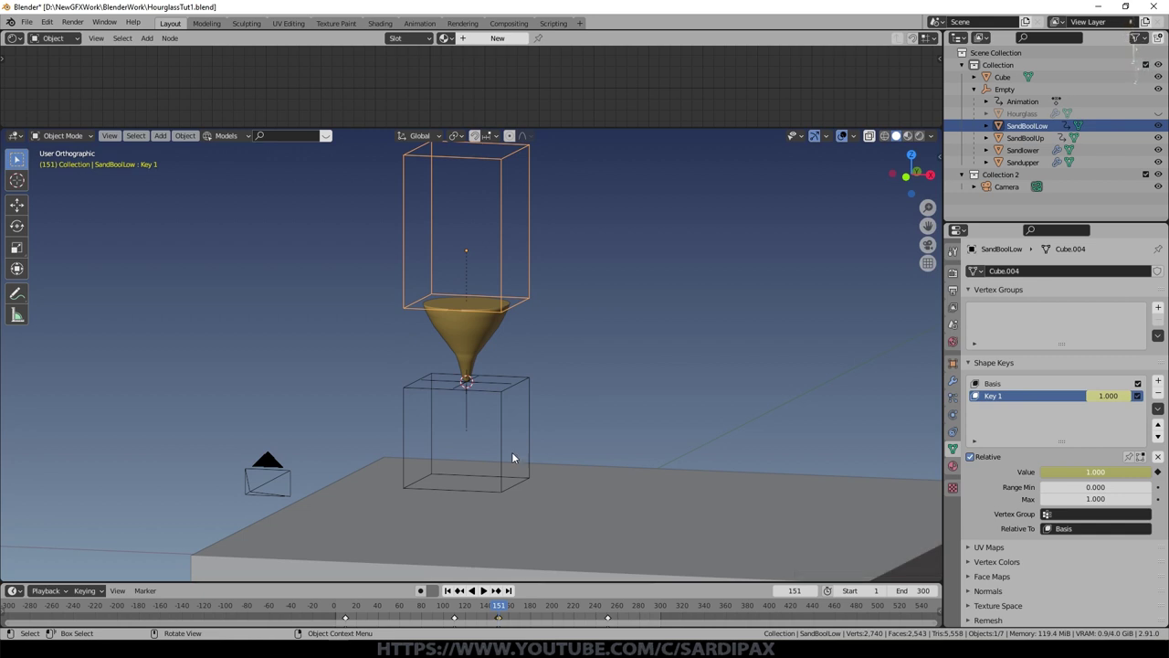
click(506, 416)
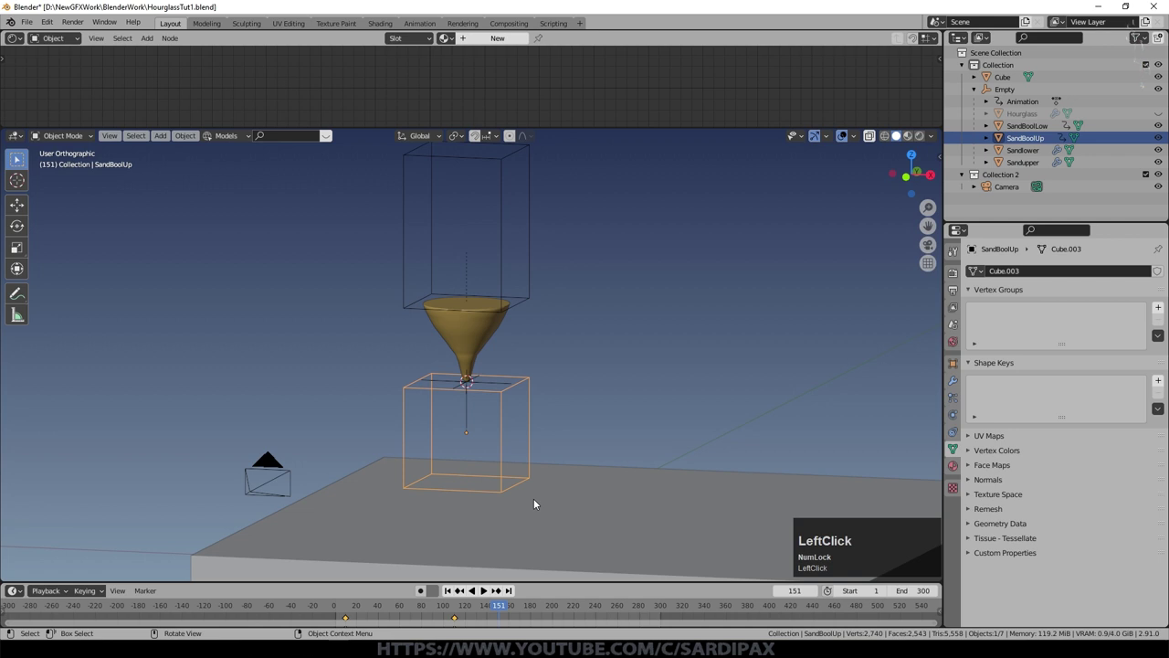
key(g)
key(z)
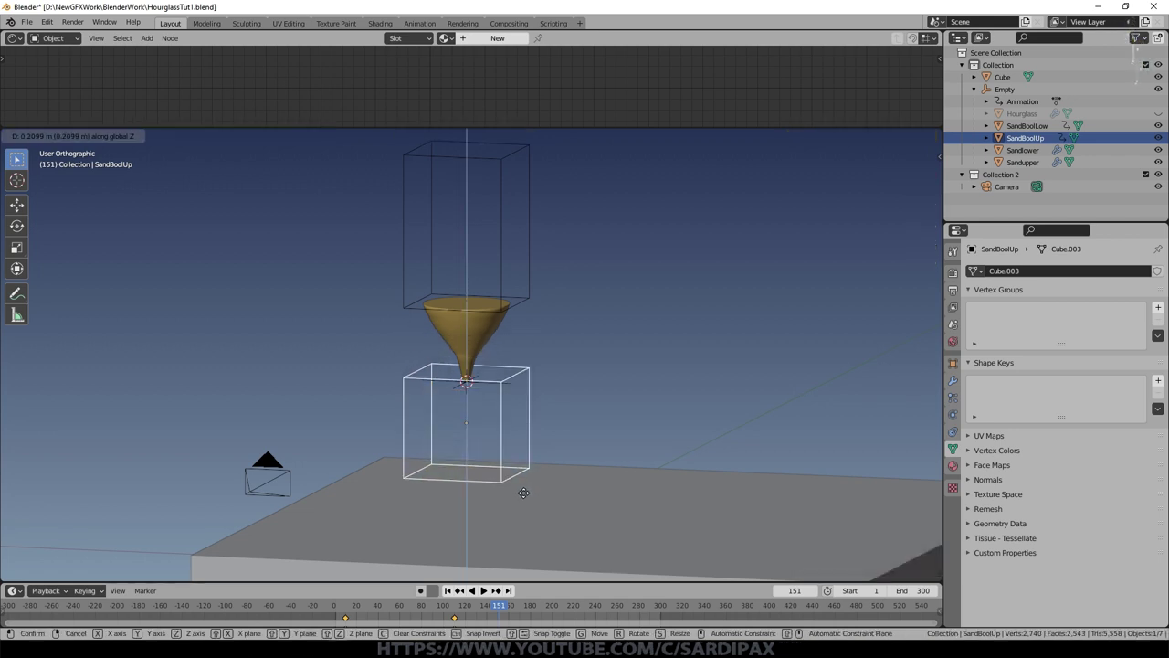
key(Escape)
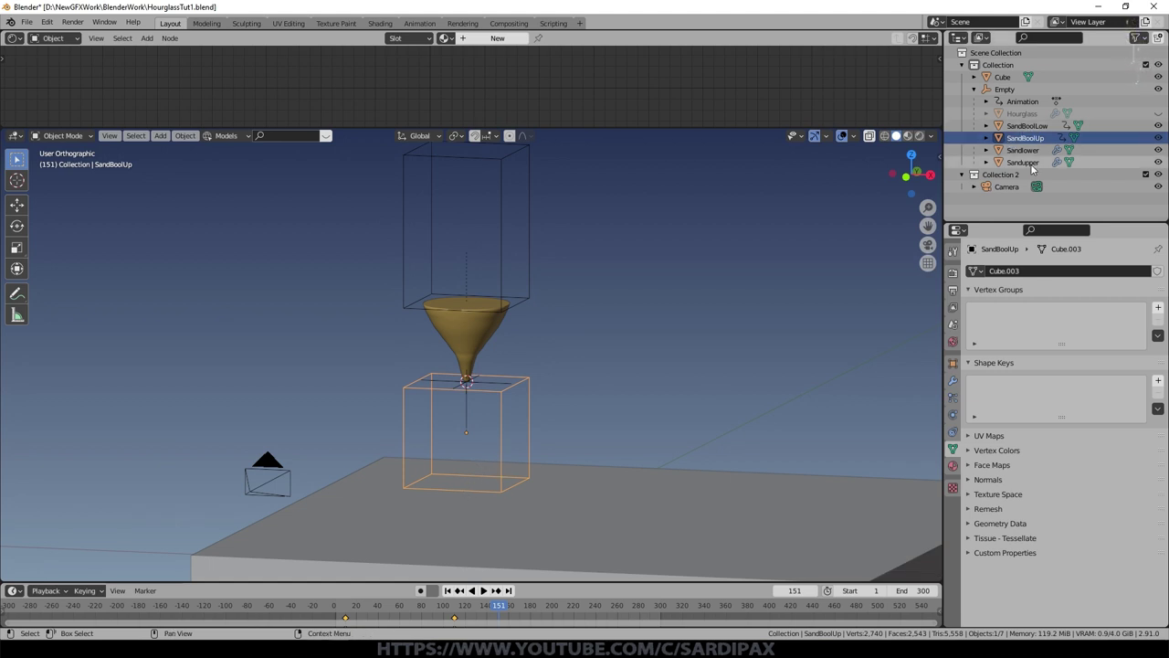
click(1037, 167)
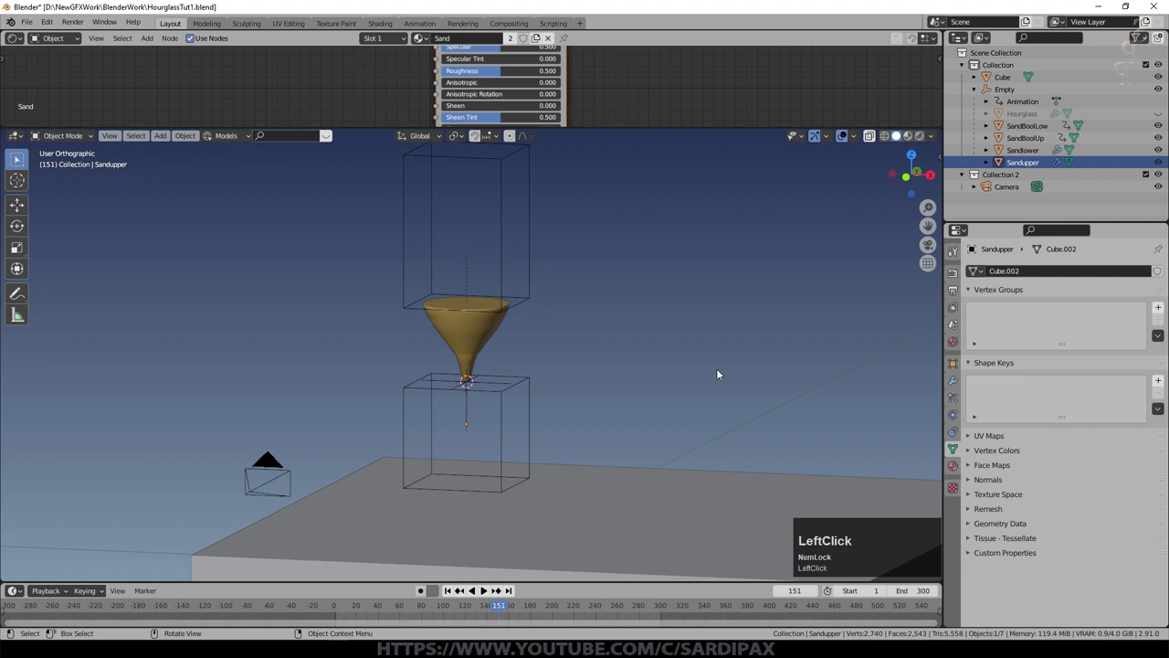
Step: Hide Sandupper's Boolean cut in the viewport and bring up its Object Data settings in front wireframe view
click(957, 386)
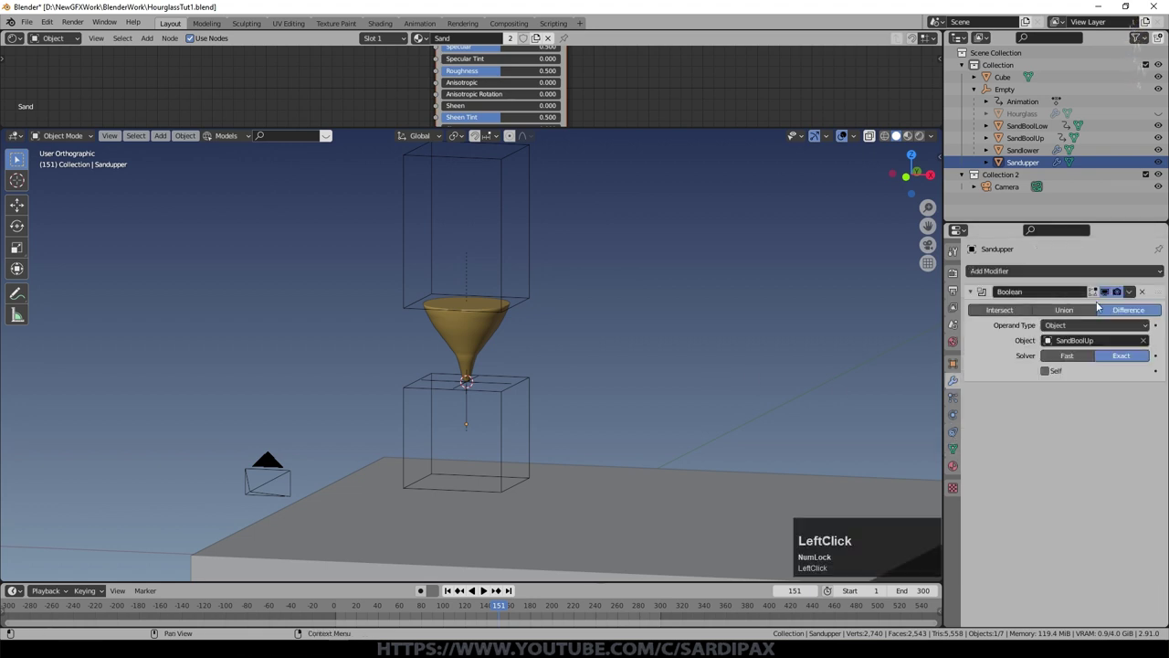
click(1111, 298)
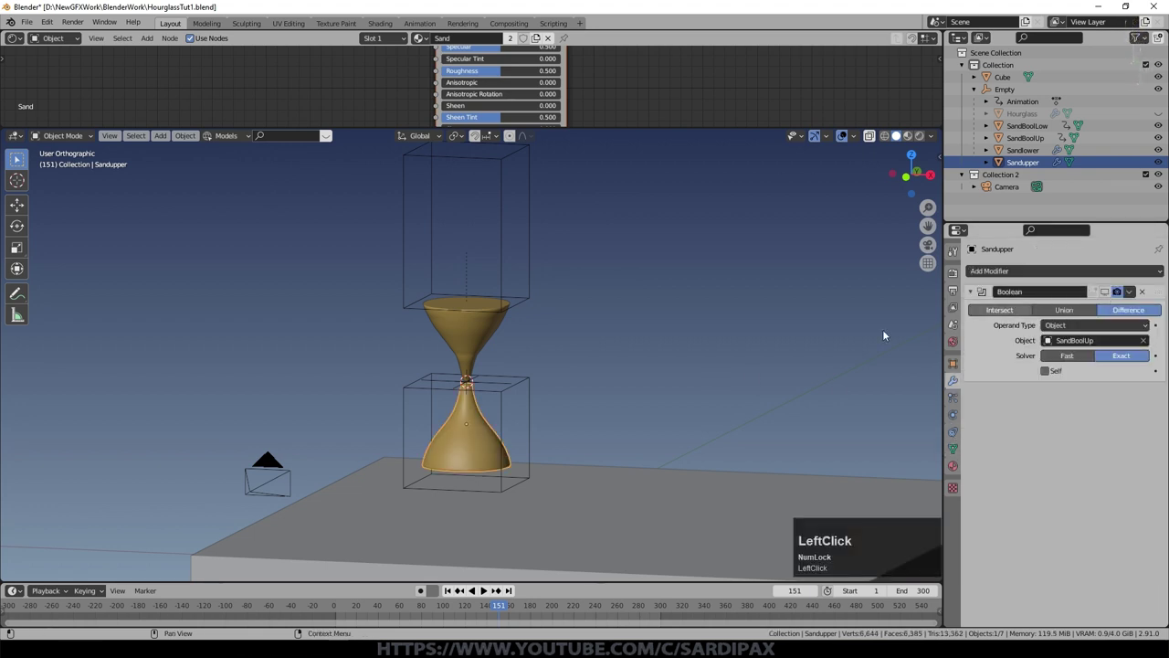
scroll(up, 3)
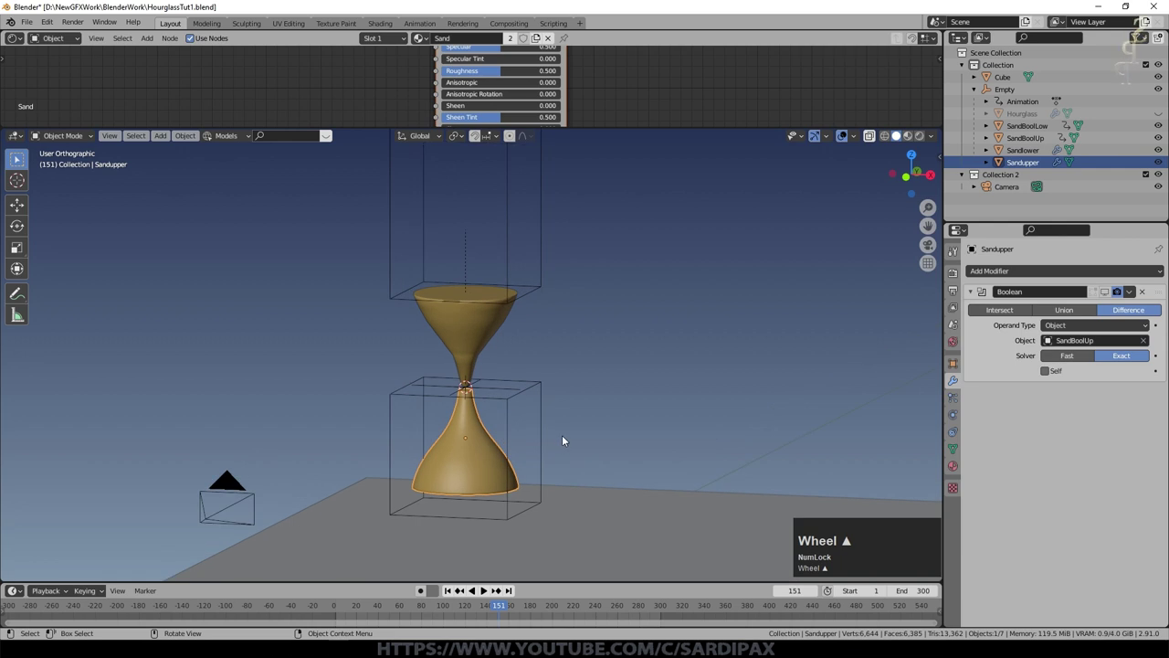
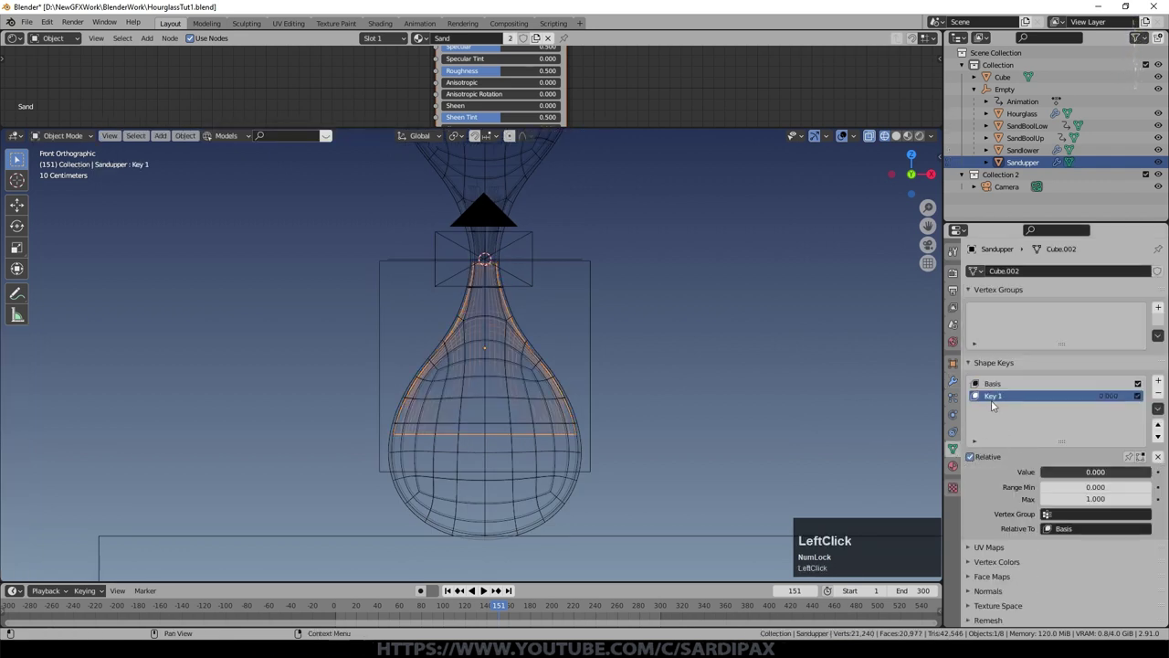
Step: In Edit Mode with proportional editing, shift the upper sand vertices down along Z for Key 1
key(Tab)
key(o)
key(g)
key(z)
scroll(down, 3)
Step: Scale the selected sand vertices by -1 on Z to flip them into a bowl, then shrink the selection one ring
key(a)
key(s)
key(z)
key(KP_Subtract)
key(KP_1)
key(KP_Enter)
scroll(down, 3)
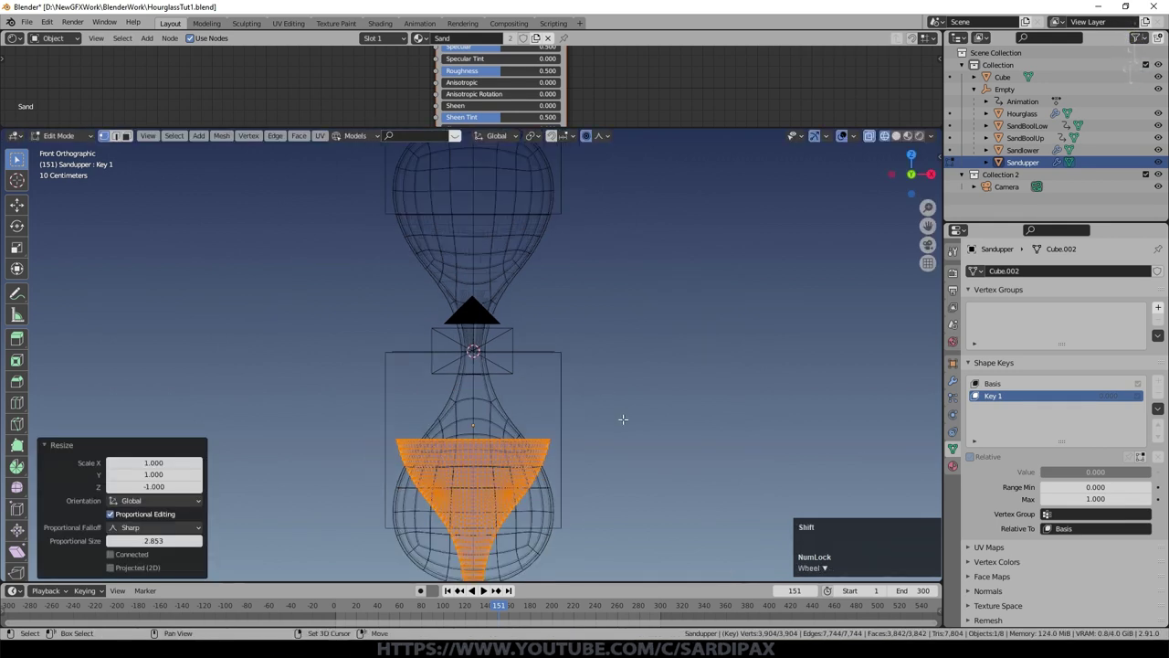
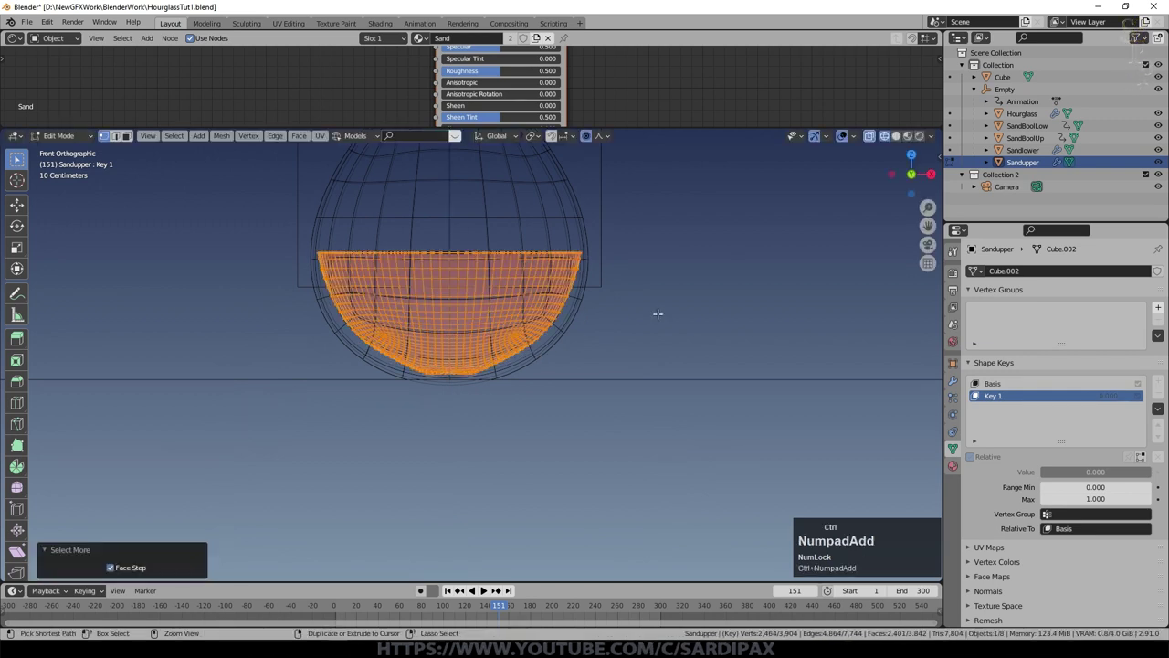
key(ctrl+KP_Subtract)
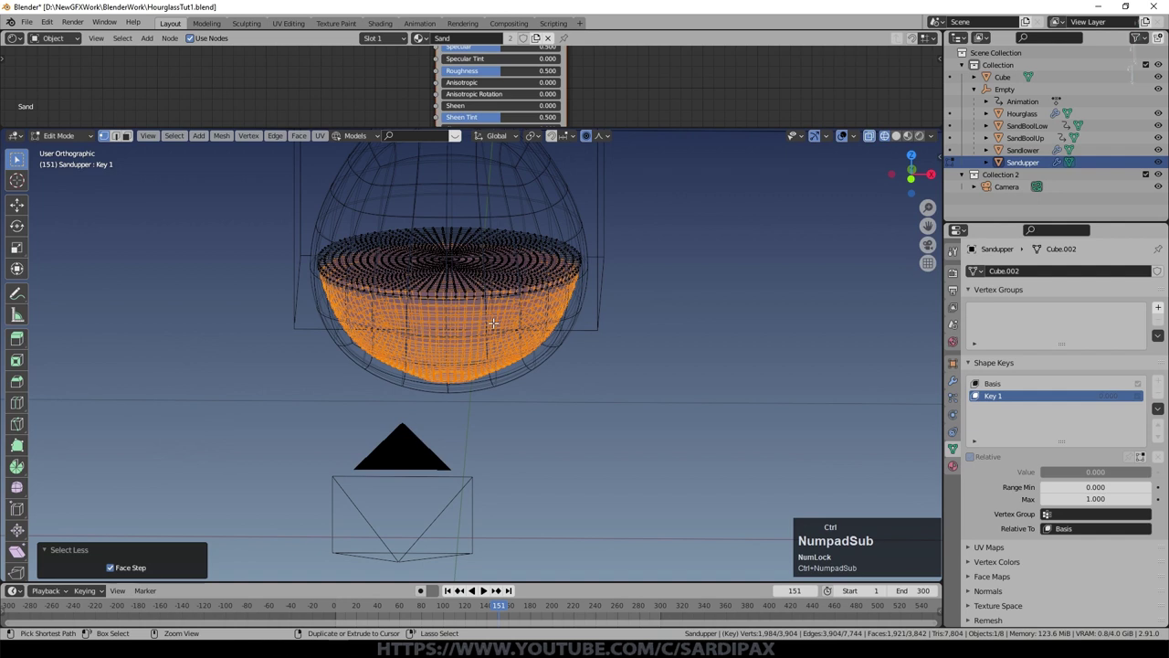
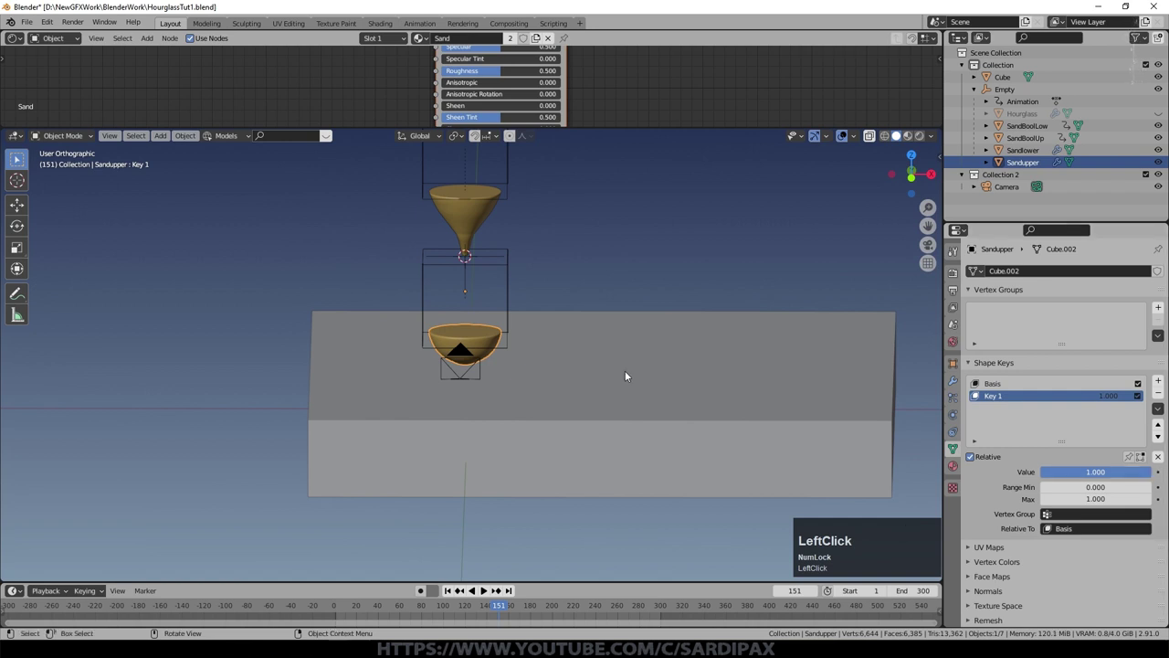
Step: Zoom onto the sand bowl in the lower bulb and inspect its flat top in Edit Mode
middle_click(592, 375)
scroll(up, 3)
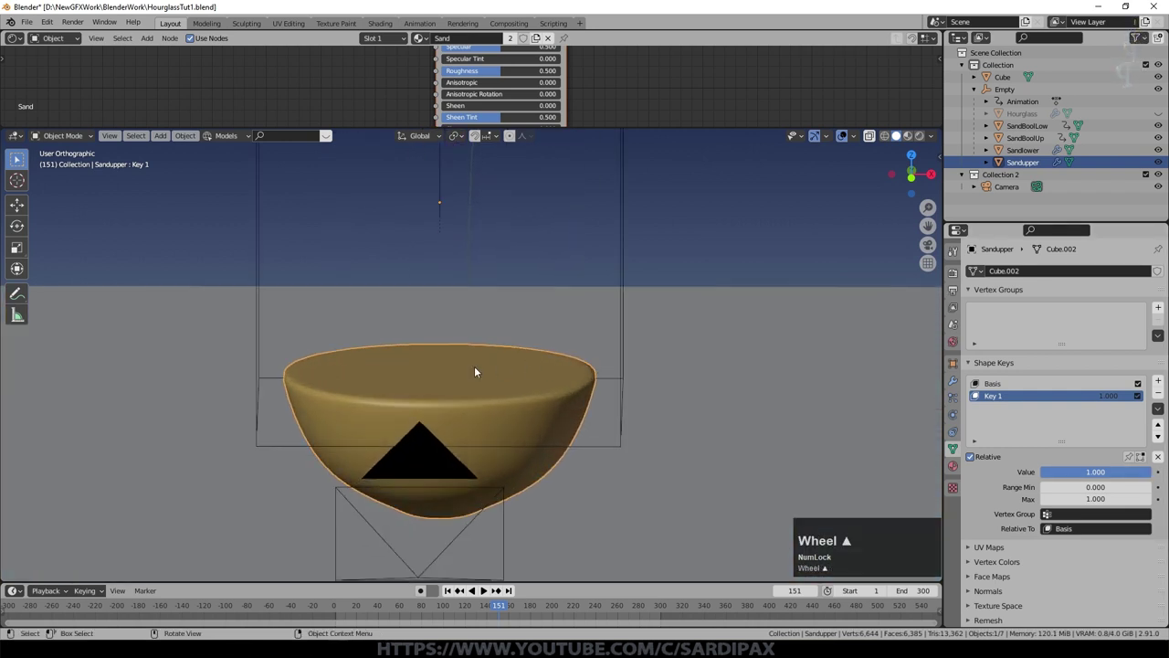
scroll(down, 3)
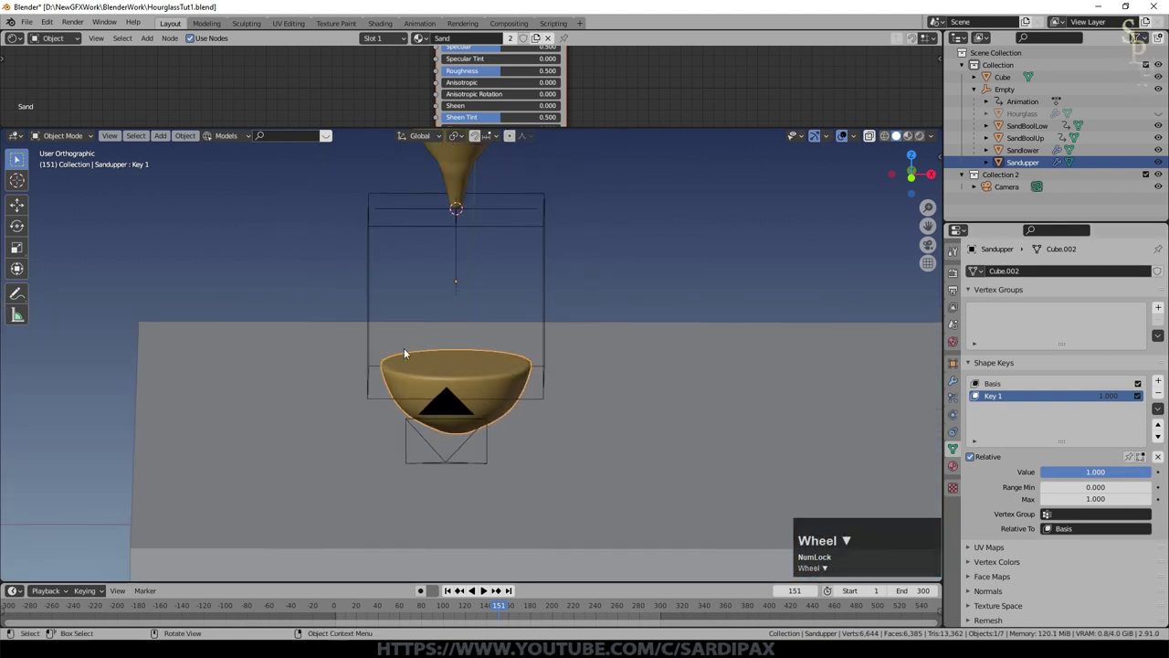
key(Tab)
scroll(up, 3)
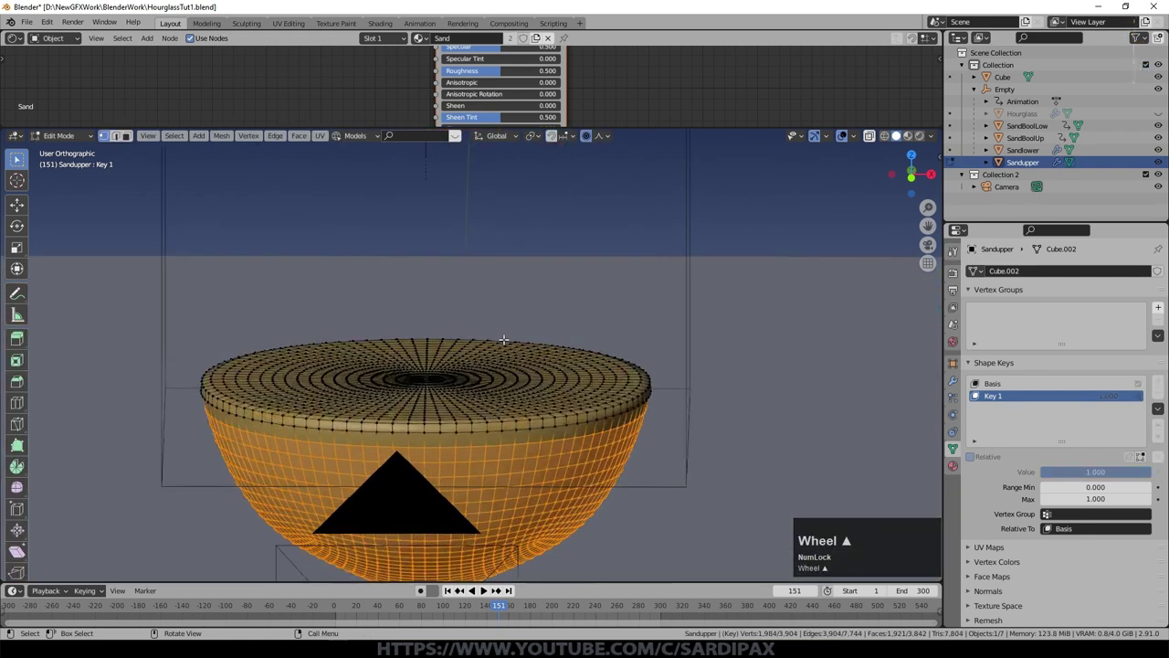
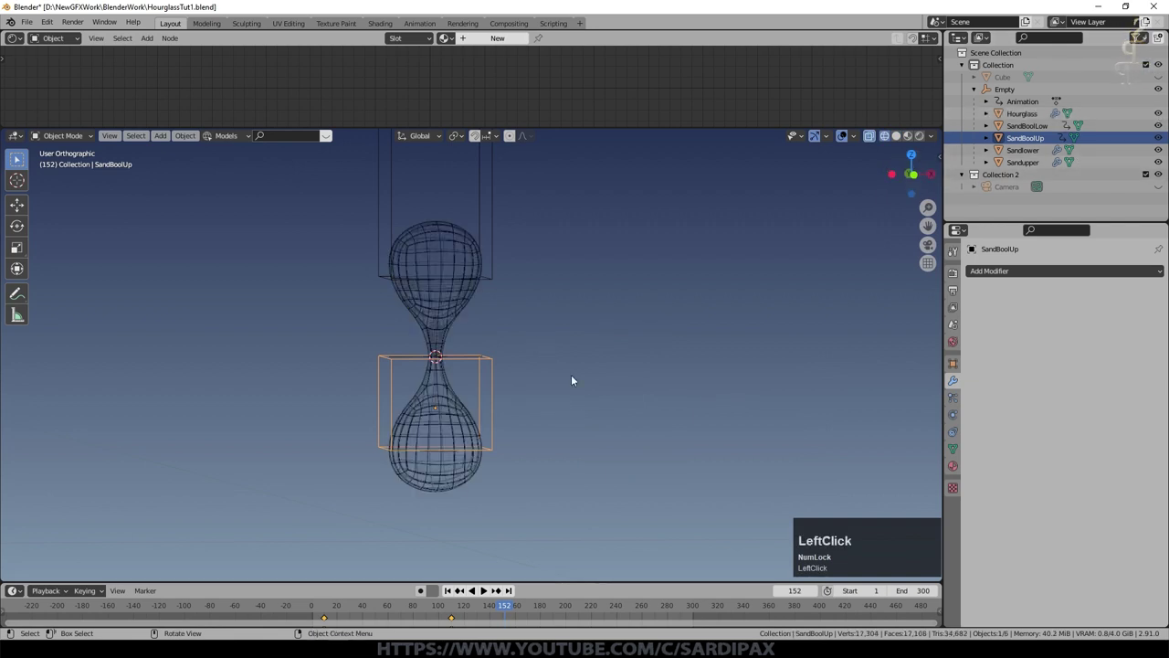
Step: From front view, key SandBoolUp's Location at frame 150, then lower it about 0.96 m on Z at frame 151
key(KP_1)
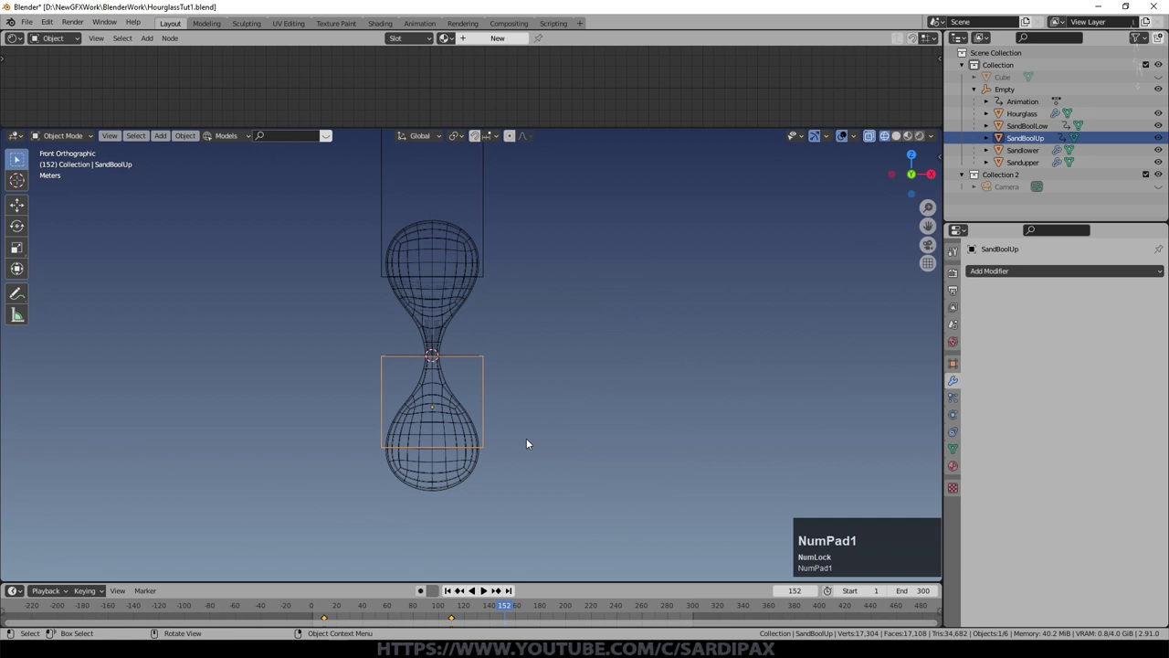
middle_click(530, 442)
scroll(up, 3)
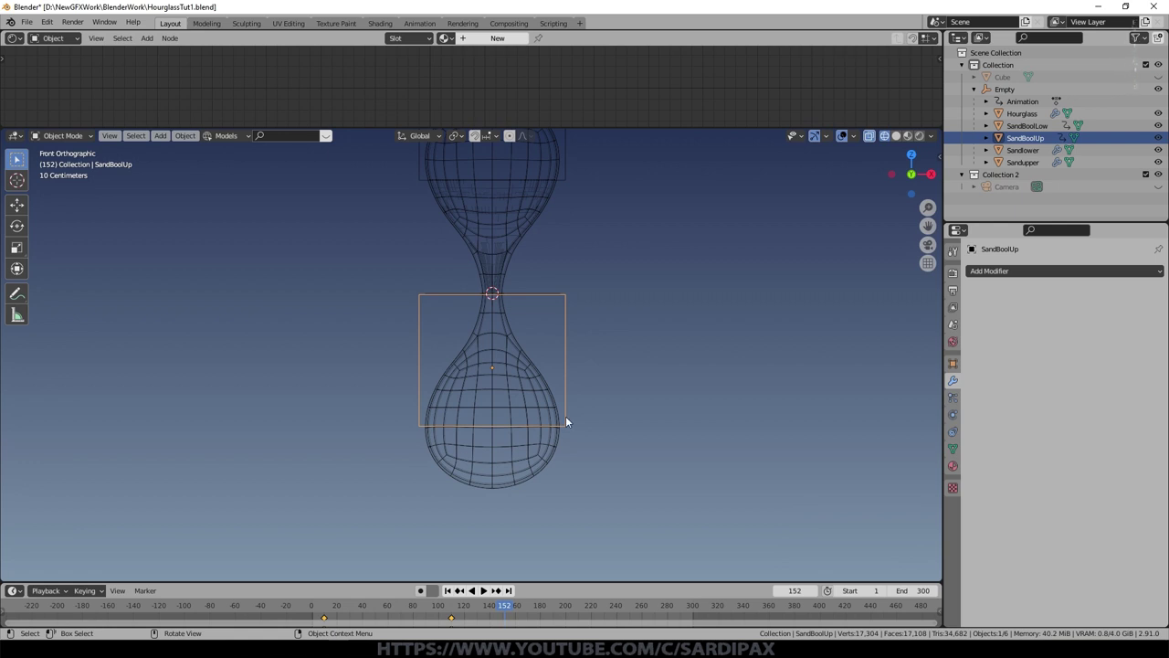
double_click(788, 596)
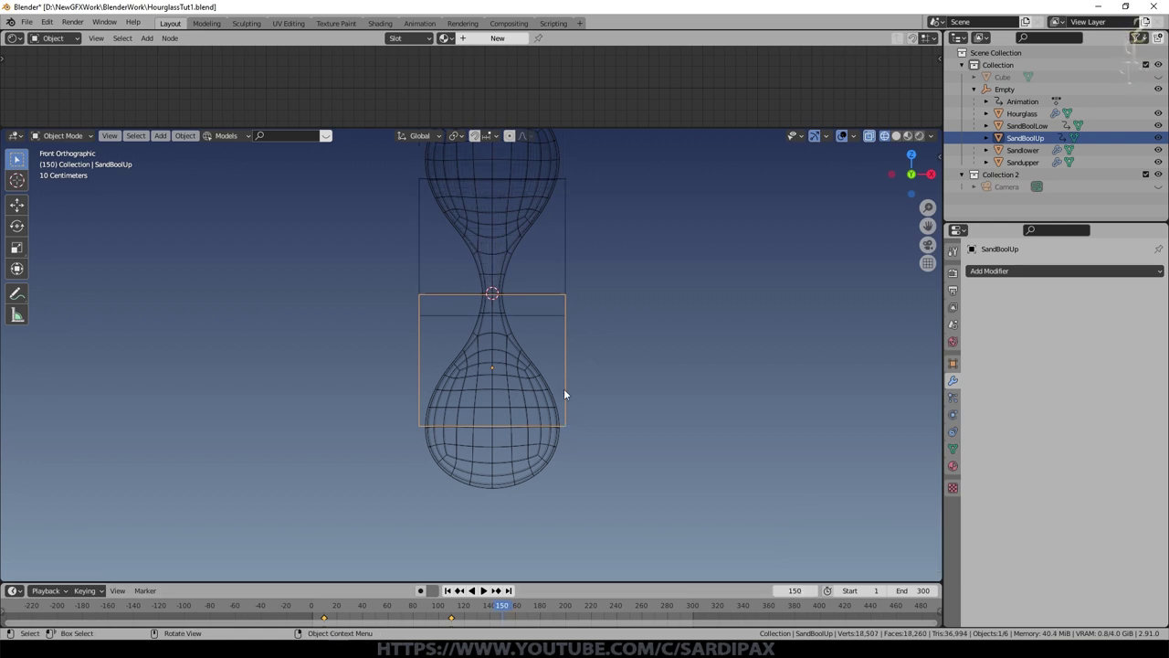
key(i)
click(559, 405)
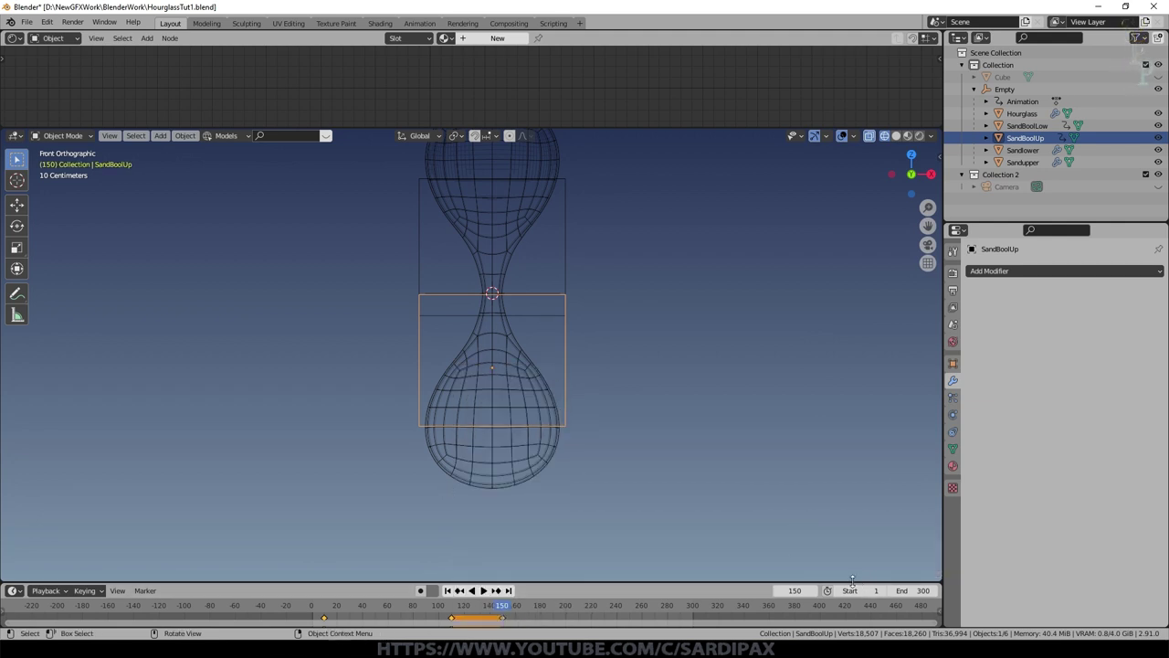
click(822, 593)
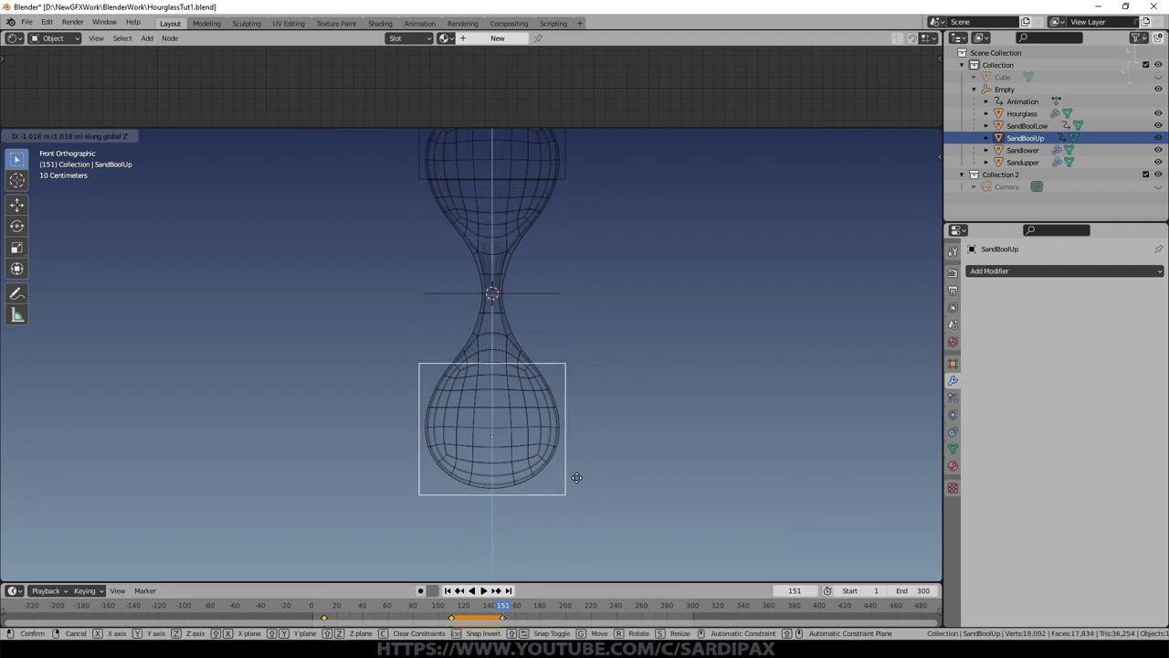
click(743, 437)
Step: Key the lowered box's Location at frame 151, then preview Sandupper's Key 1 at 1.000 and back to 0.000
key(i)
click(738, 418)
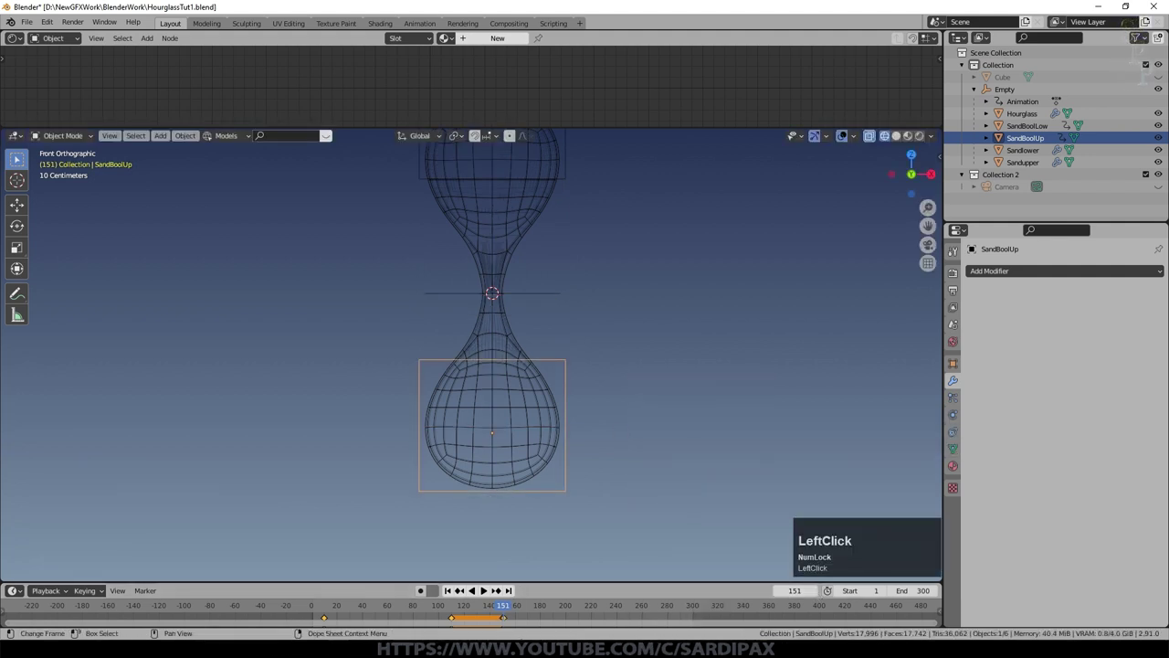
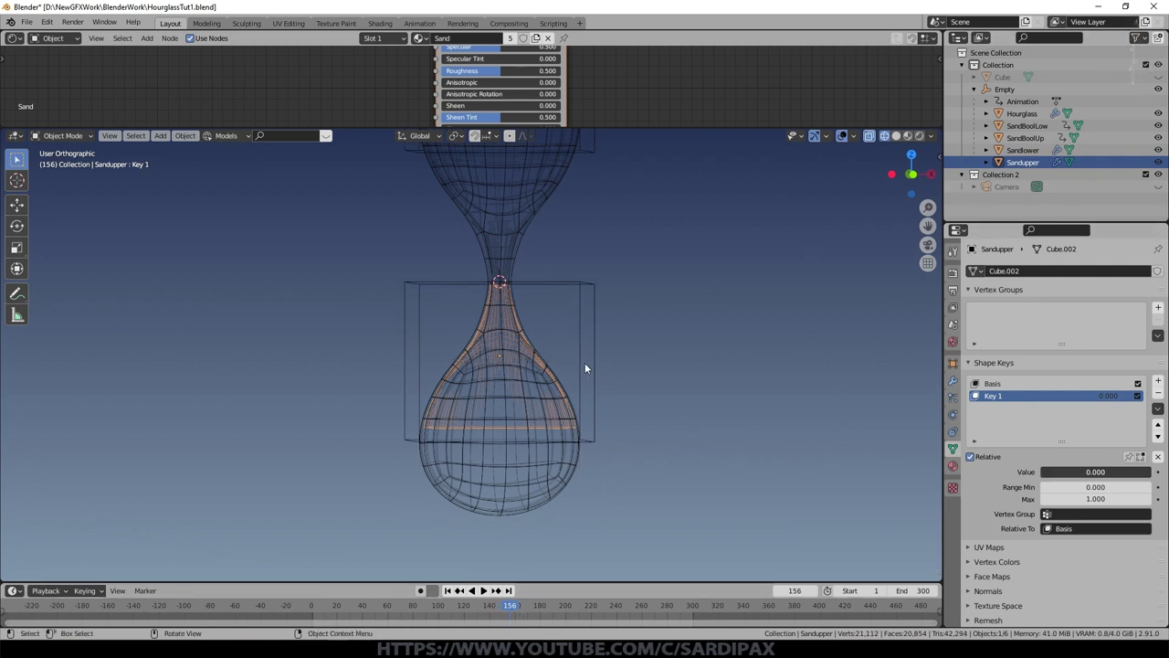
middle_click(465, 271)
click(529, 354)
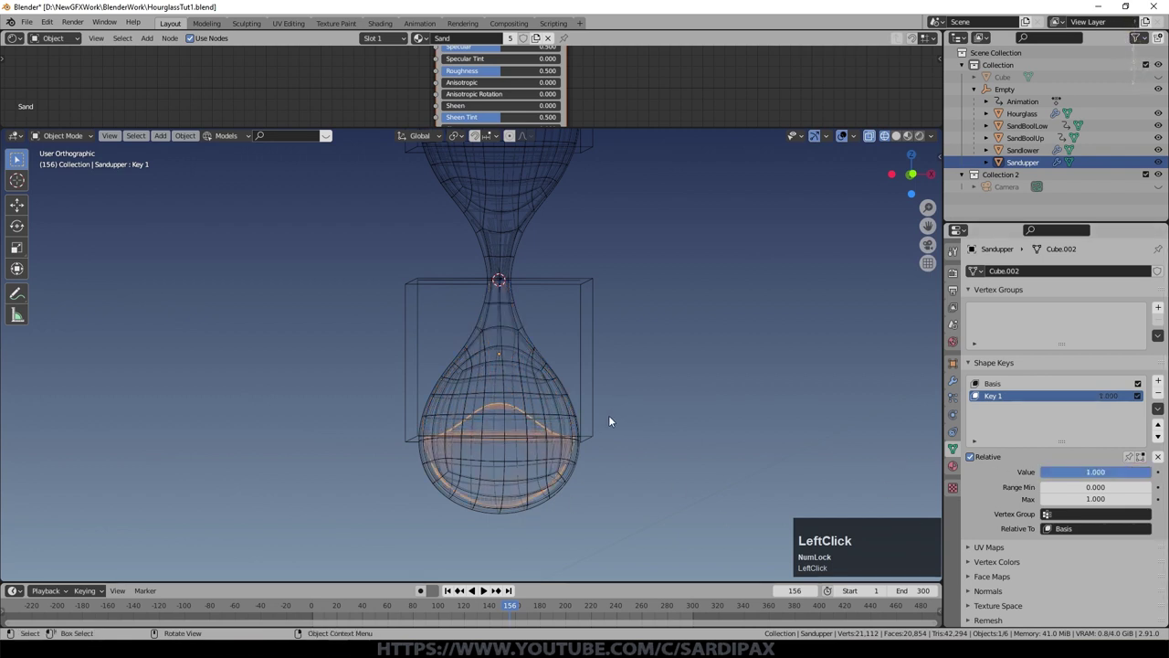
click(612, 419)
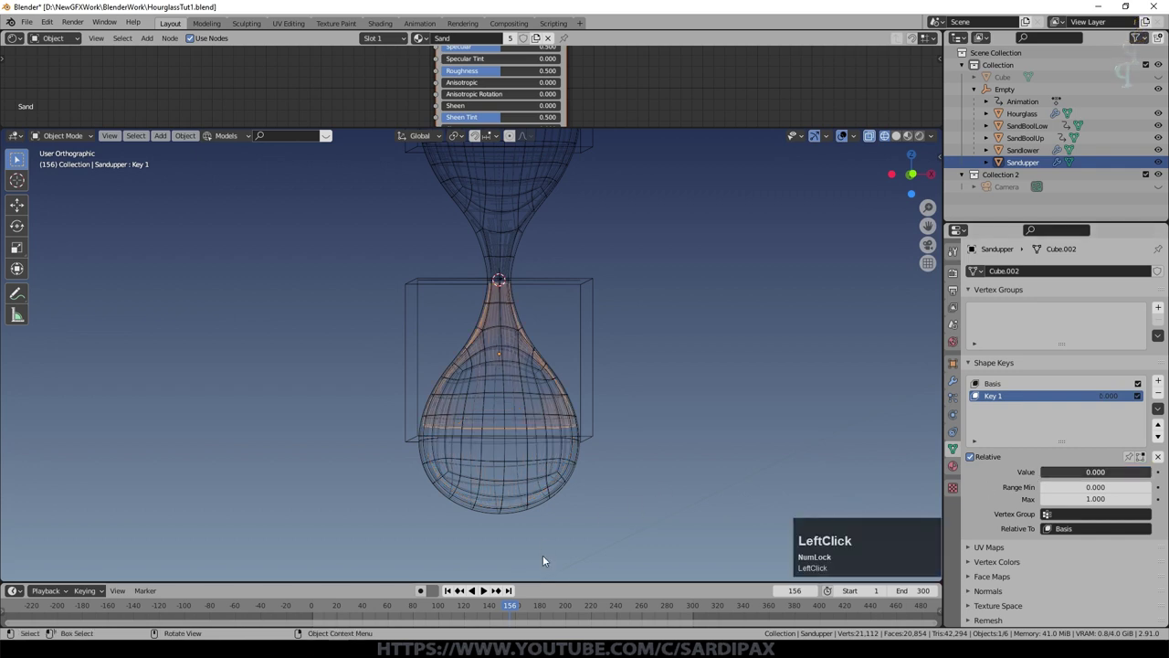
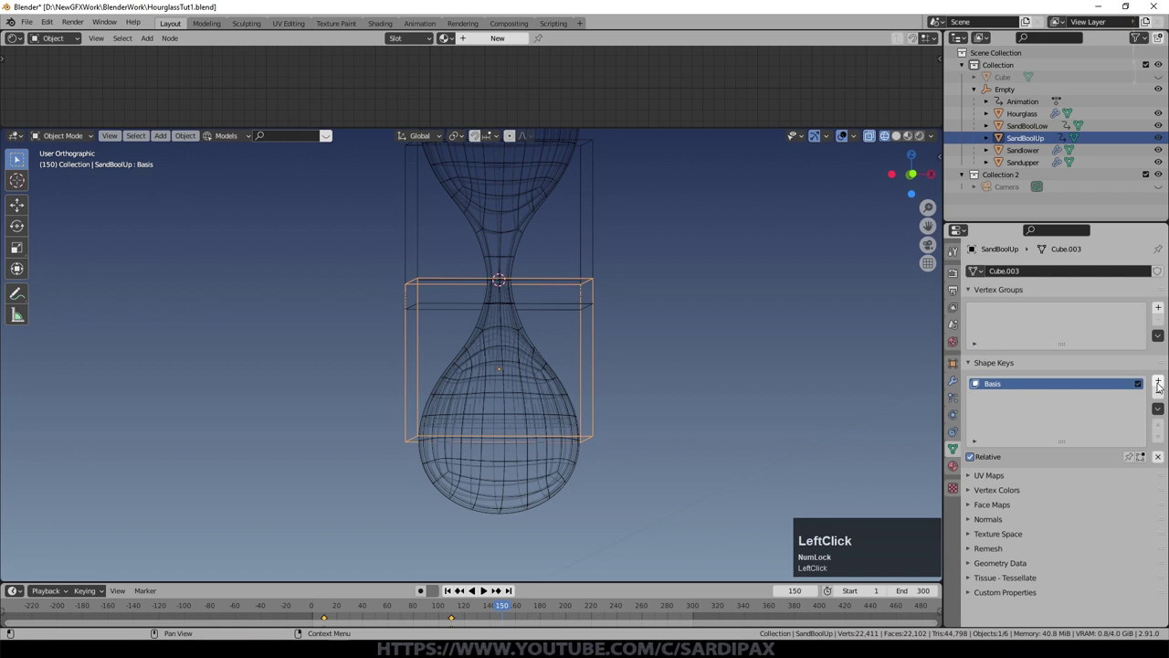
Step: Reshape the cutter box along Z for its shape key and key the value at frame 151
key(g)
key(z)
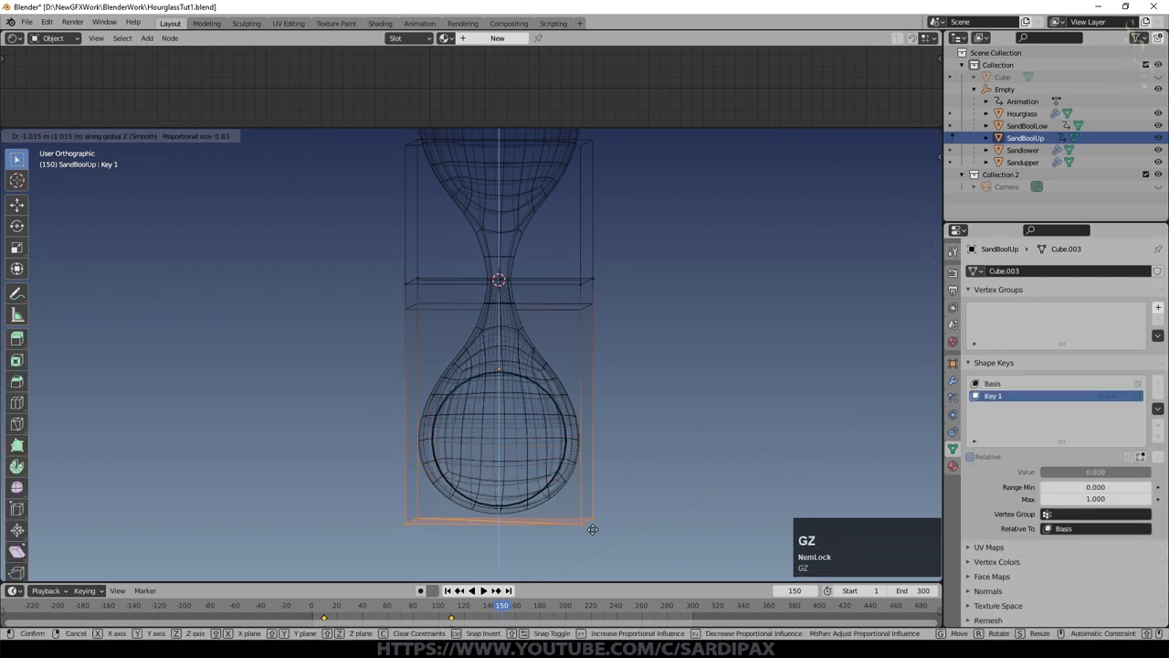
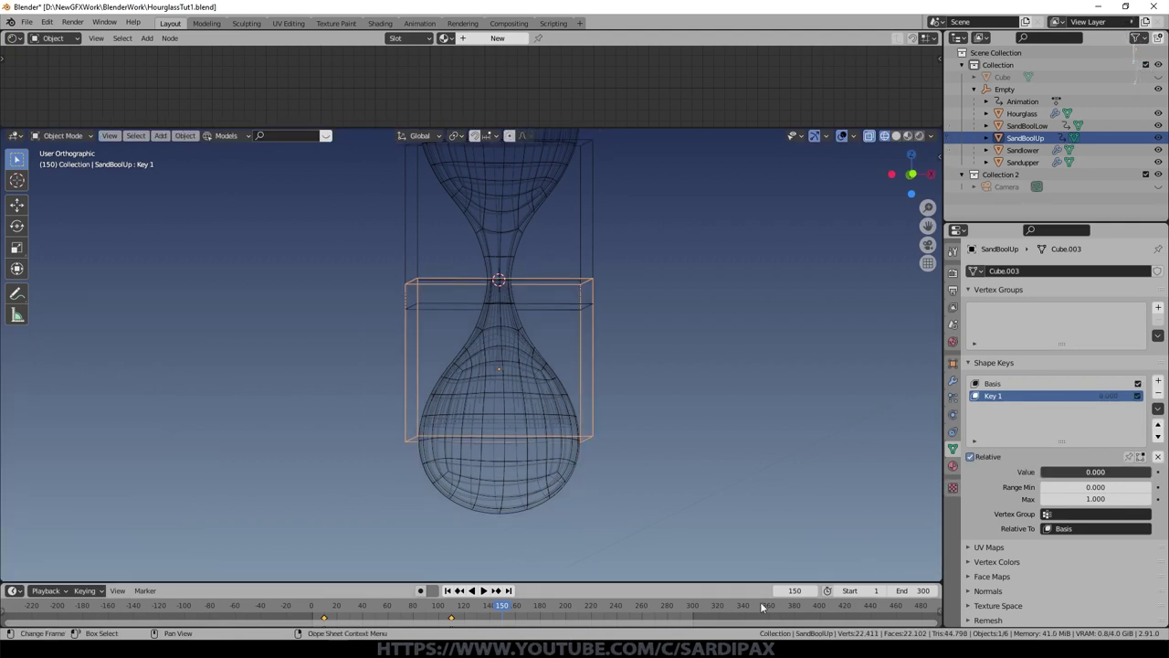
click(824, 594)
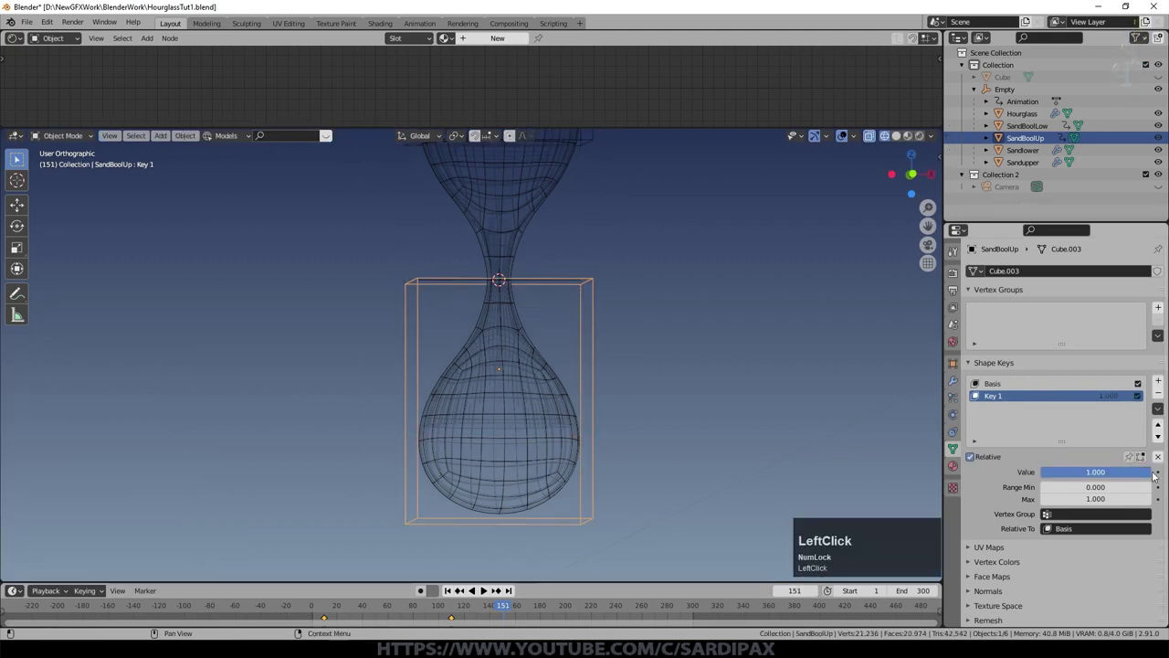
key(i)
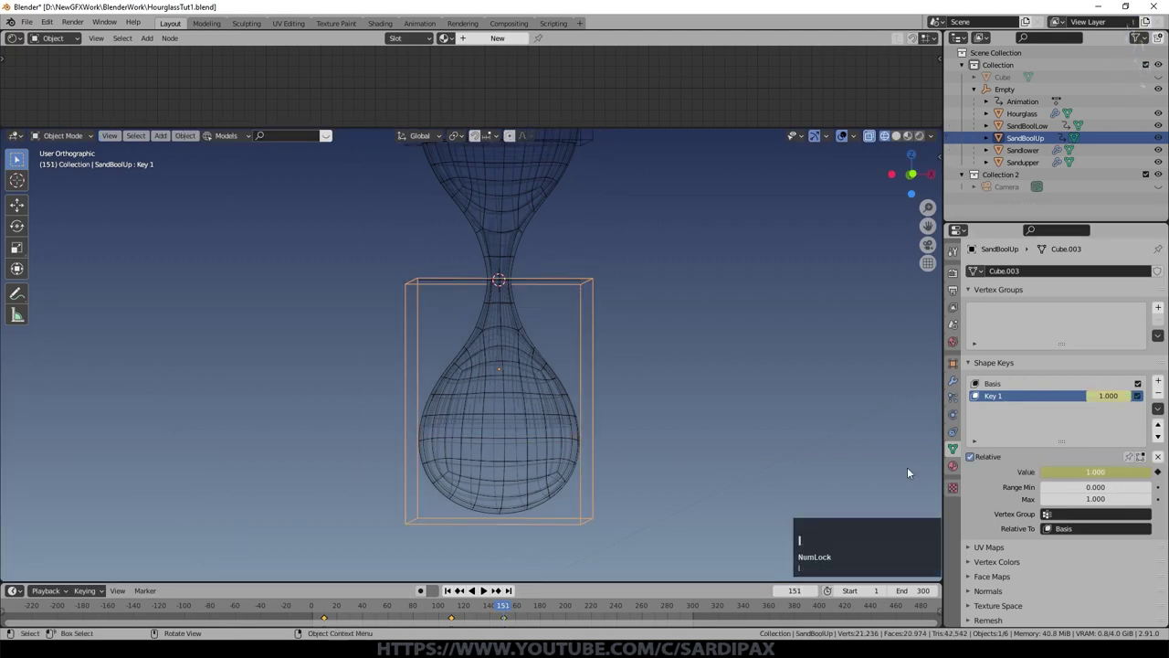
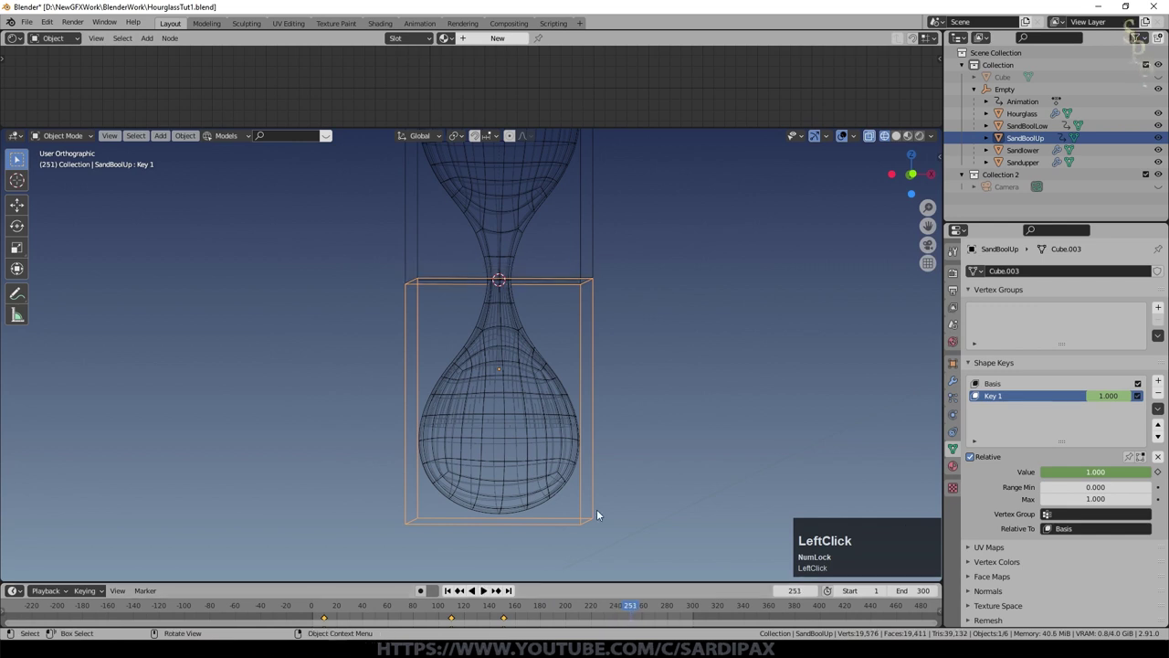
Step: Raise SandBoolUp about 1.73 m on Z at frame 251, key it, and play back the draining animation
key(g)
key(z)
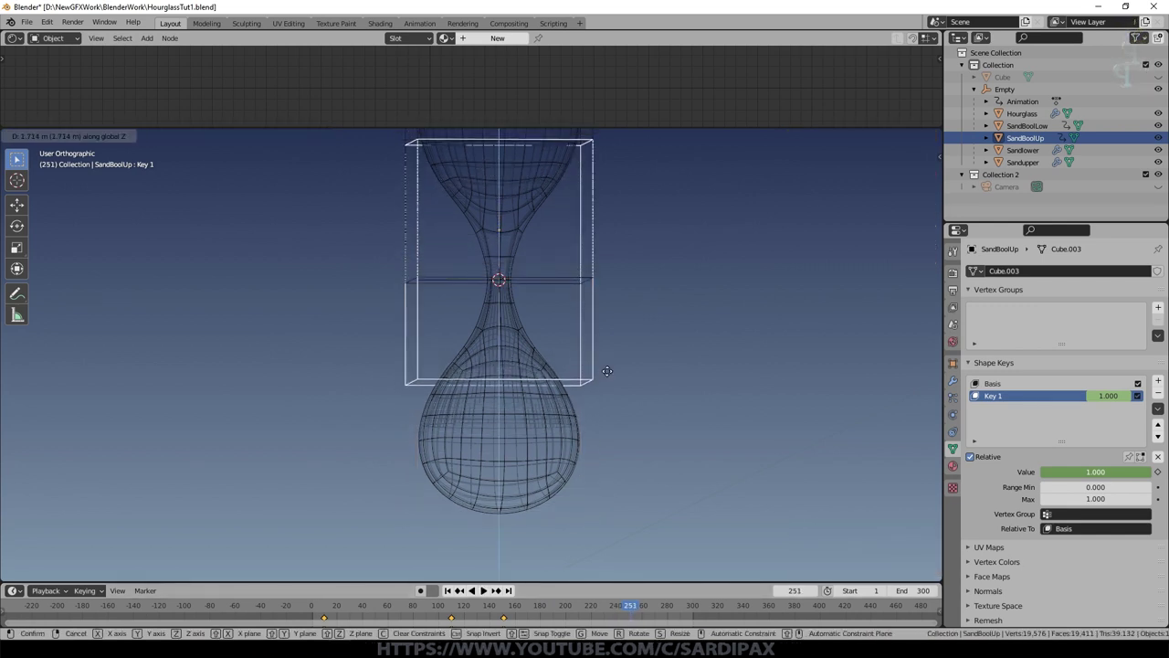
click(614, 373)
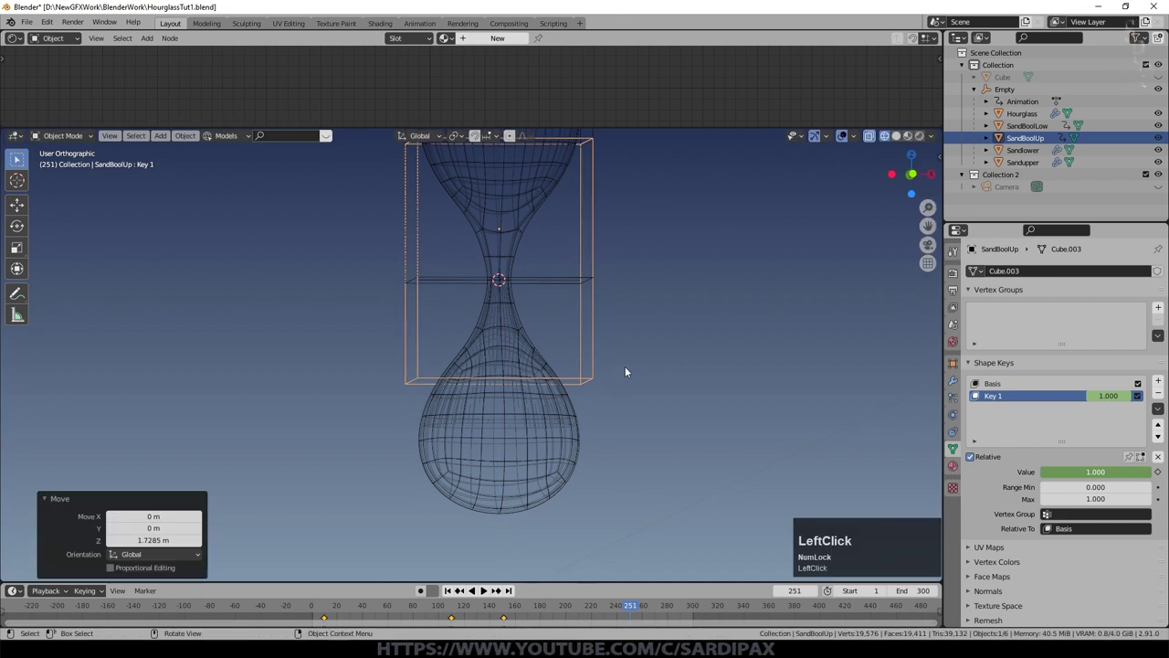
key(i)
click(627, 370)
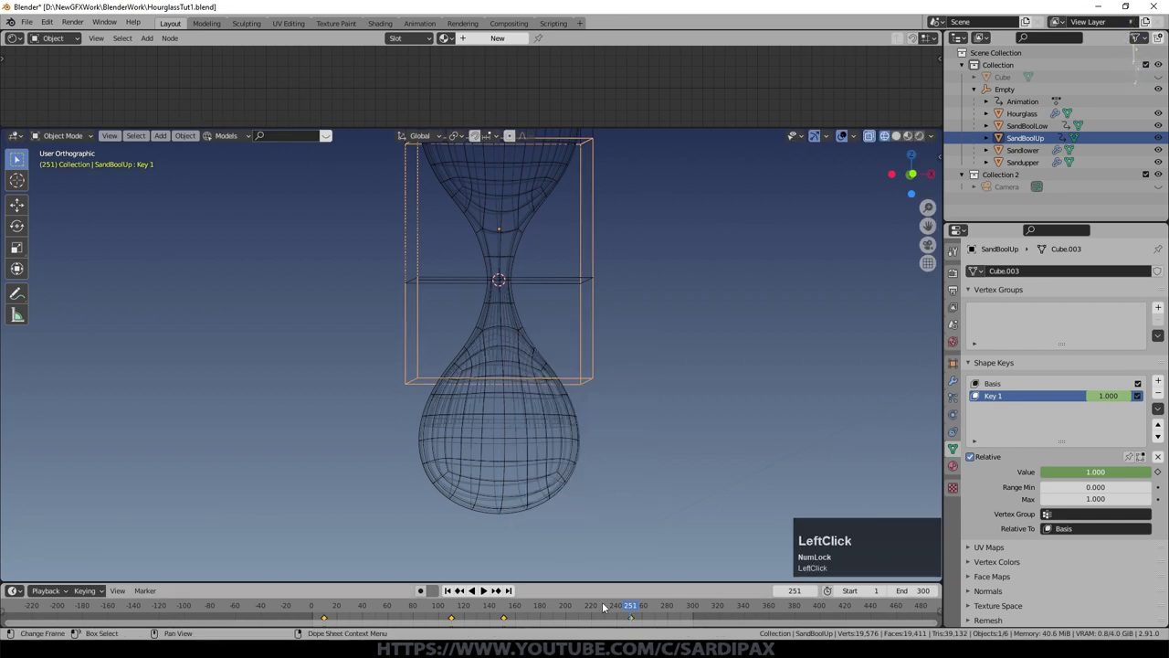
click(618, 608)
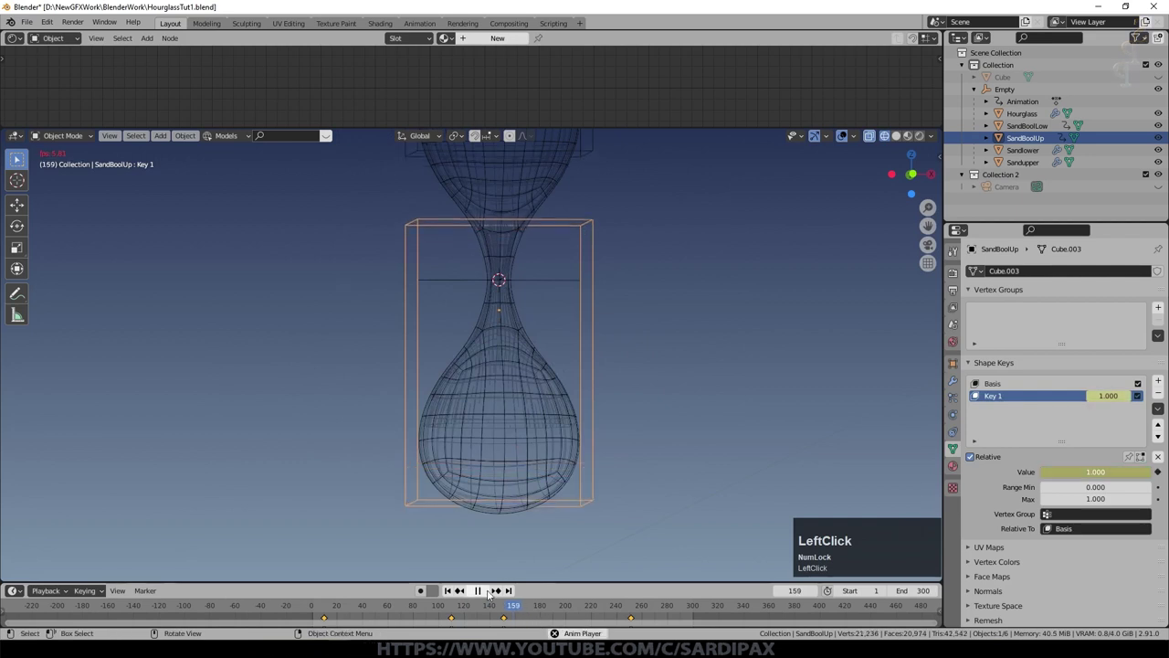
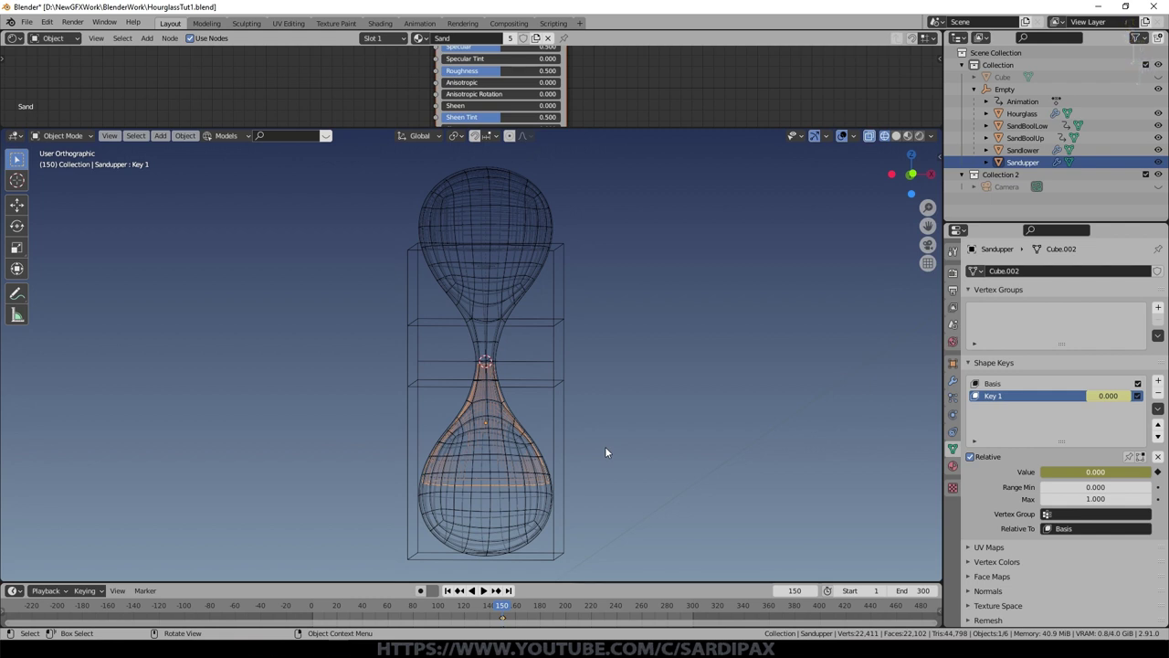
Step: Step forward through later frames of the sand animation from front view
key(Right)
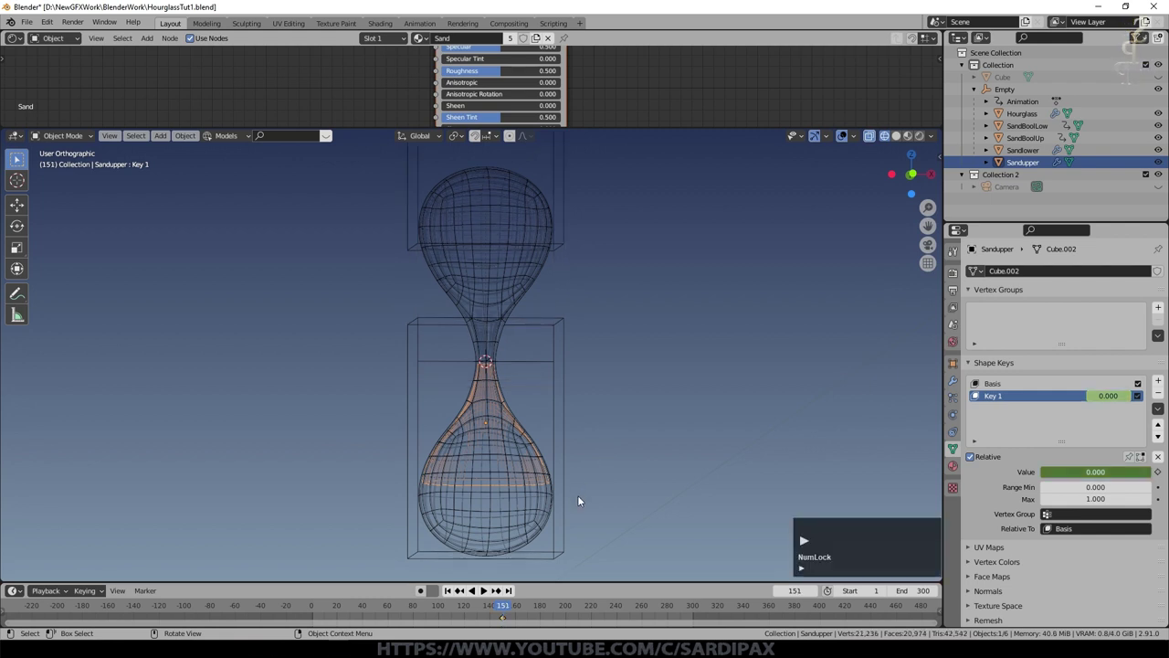
key(KP_1)
key(KP_Enter)
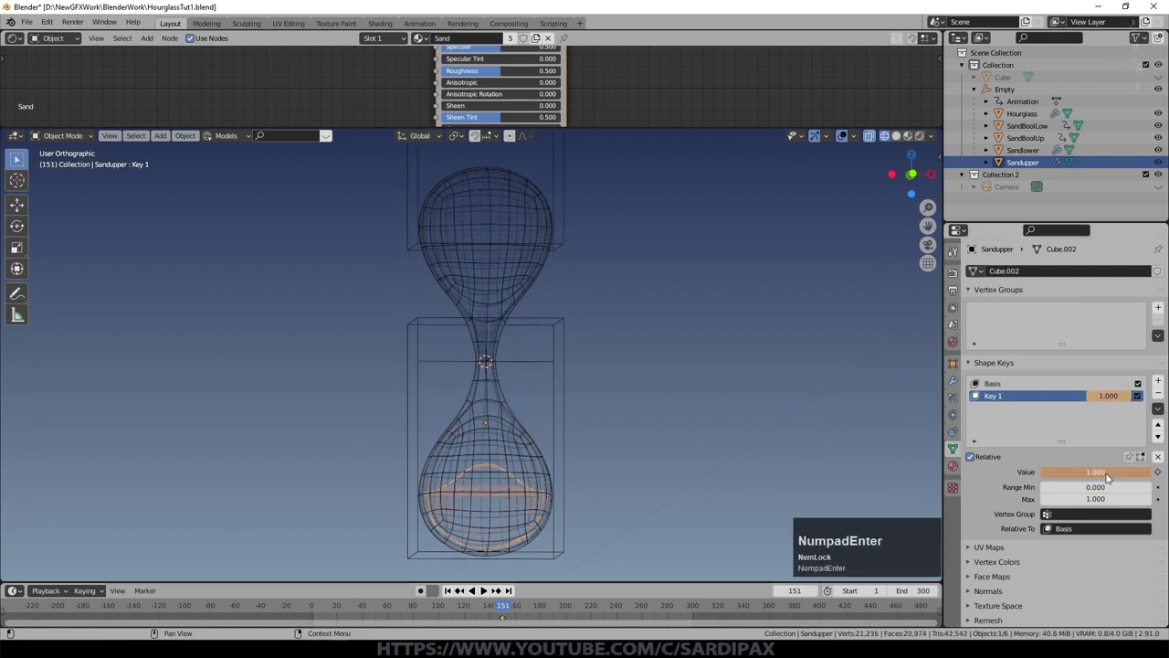
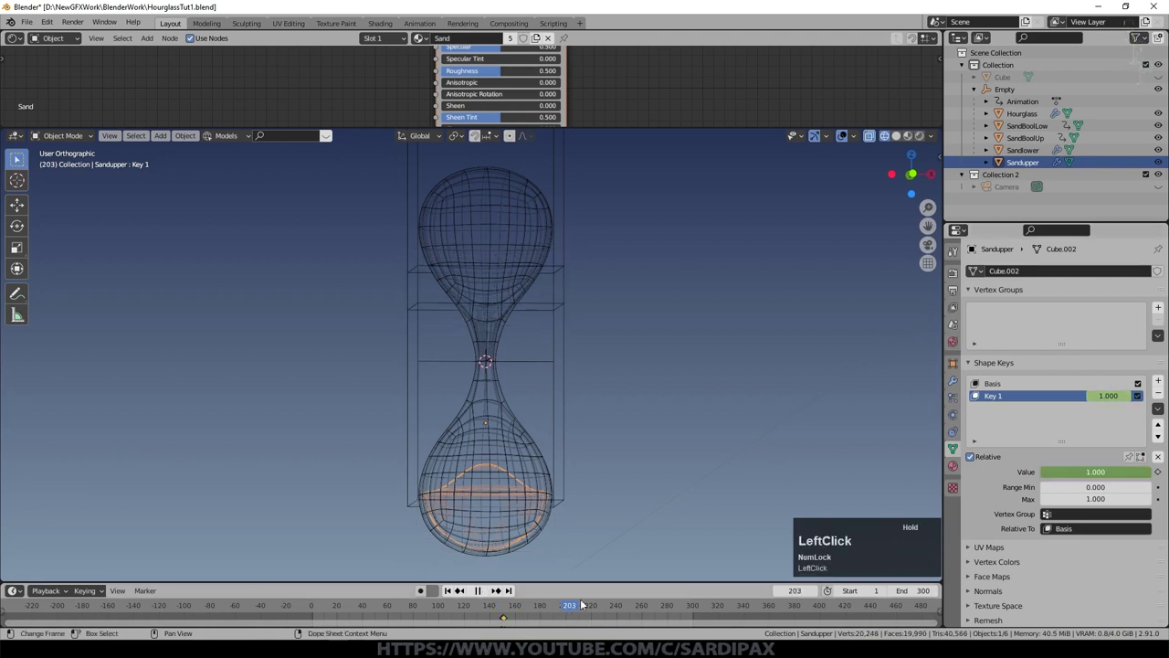
Step: Pan and zoom onto the sand pile in the lower bulb and select the SandBoolUp cutter
middle_click(642, 443)
scroll(up, 3)
middle_click(710, 483)
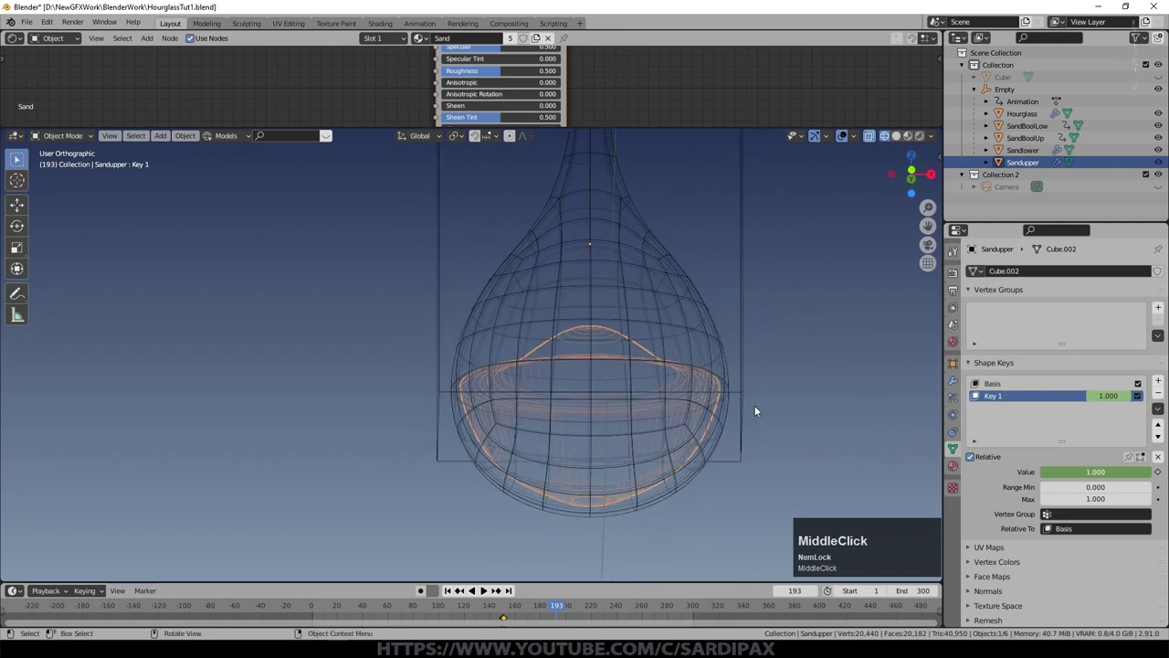
click(743, 408)
middle_click(743, 407)
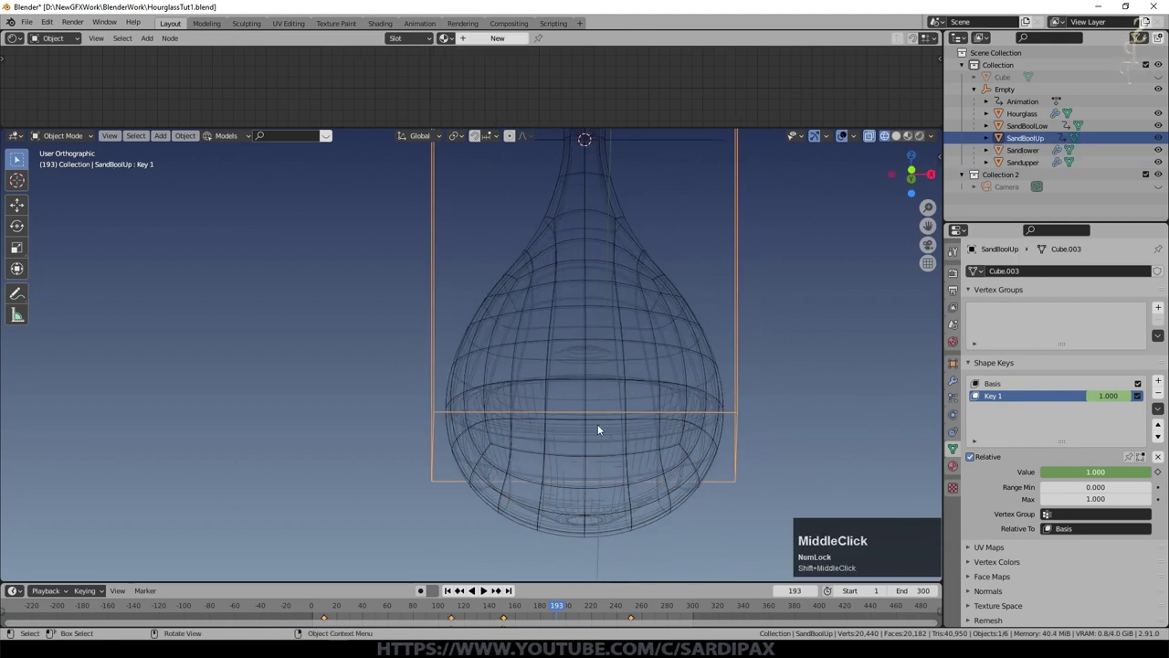
middle_click(607, 602)
Step: Hide the glass Hourglass and view the scene from the front in Solid shading
click(566, 606)
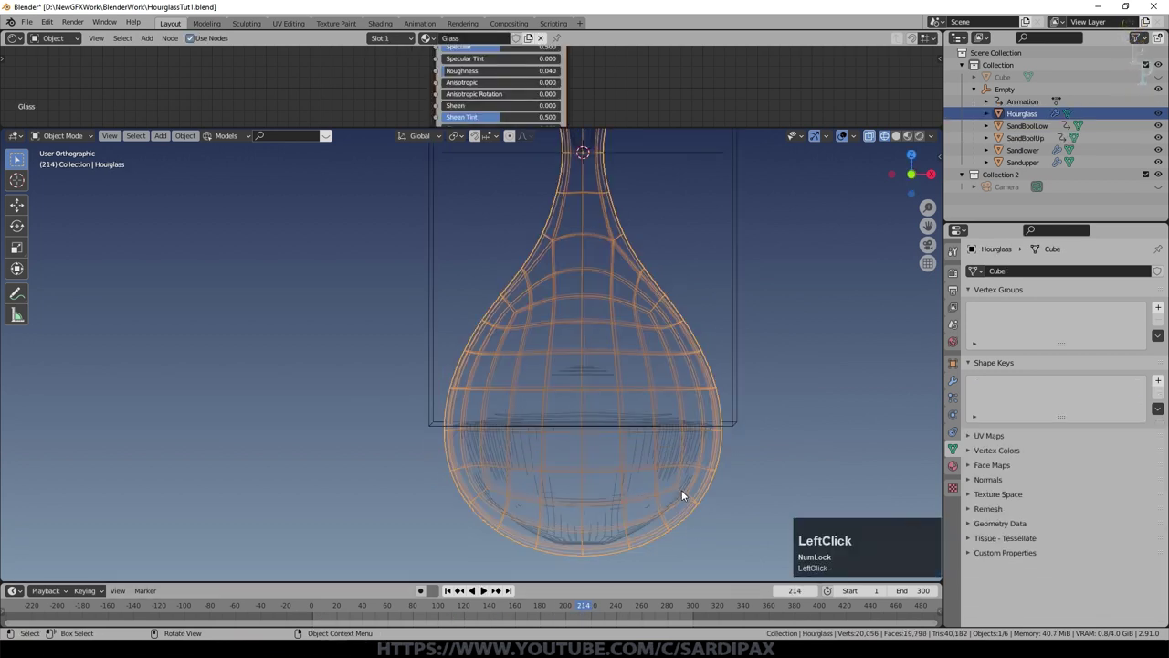
key(h)
click(898, 138)
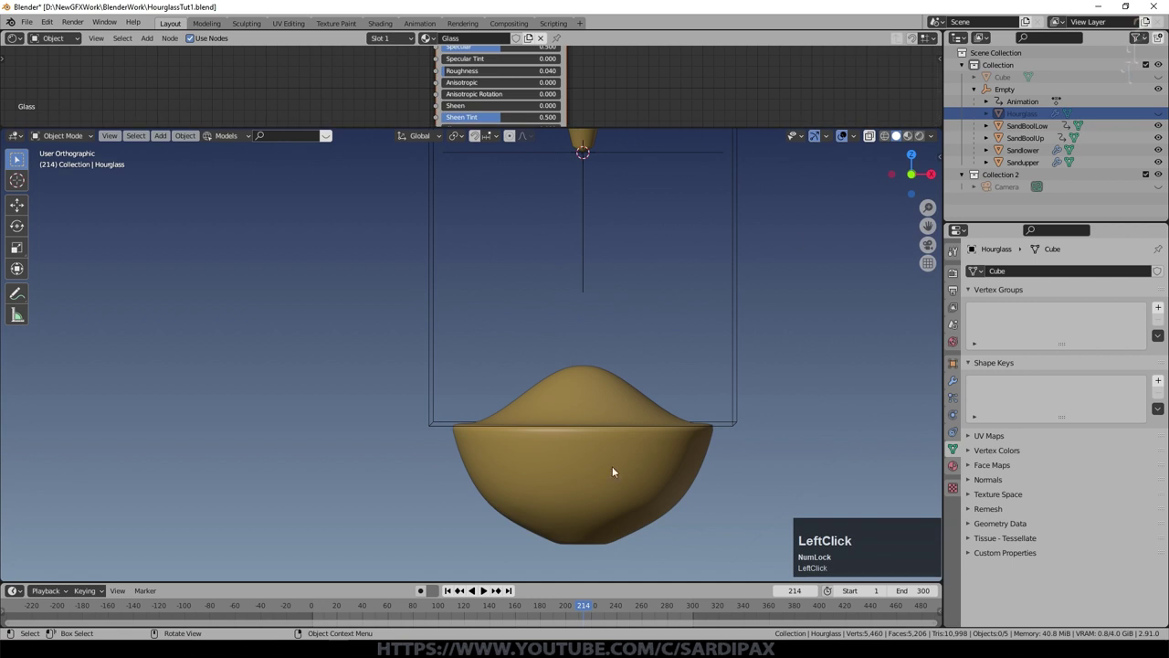
key(KP_1)
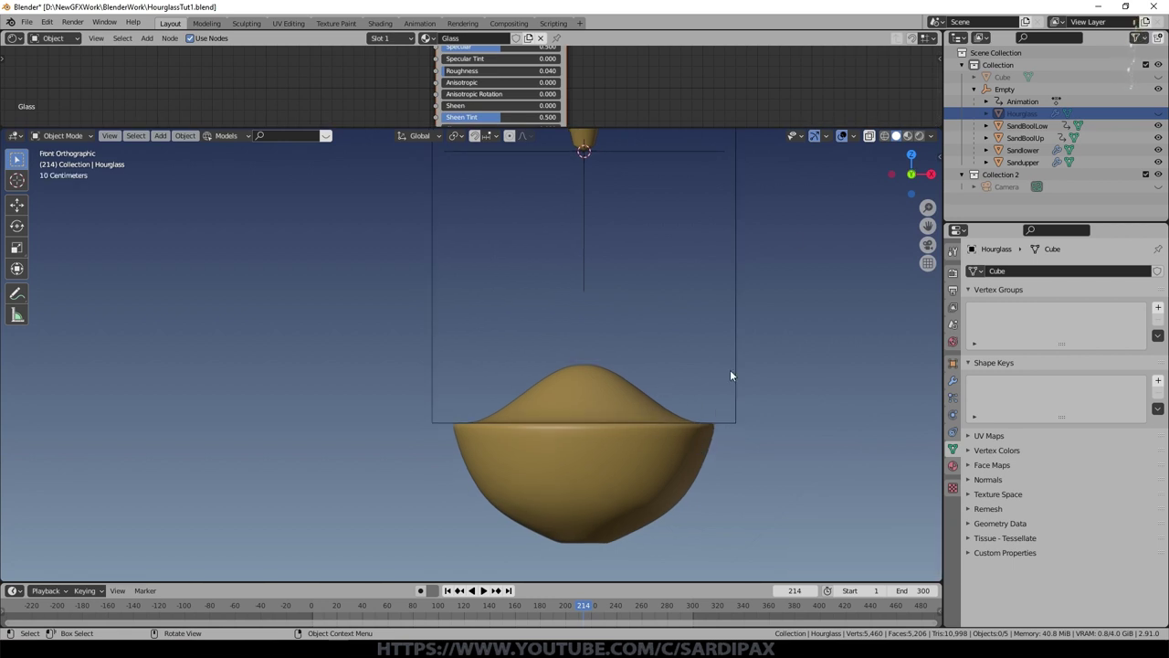
Step: Select SandBoolUp to show its Boolean Difference modifier against Sandupper
click(733, 425)
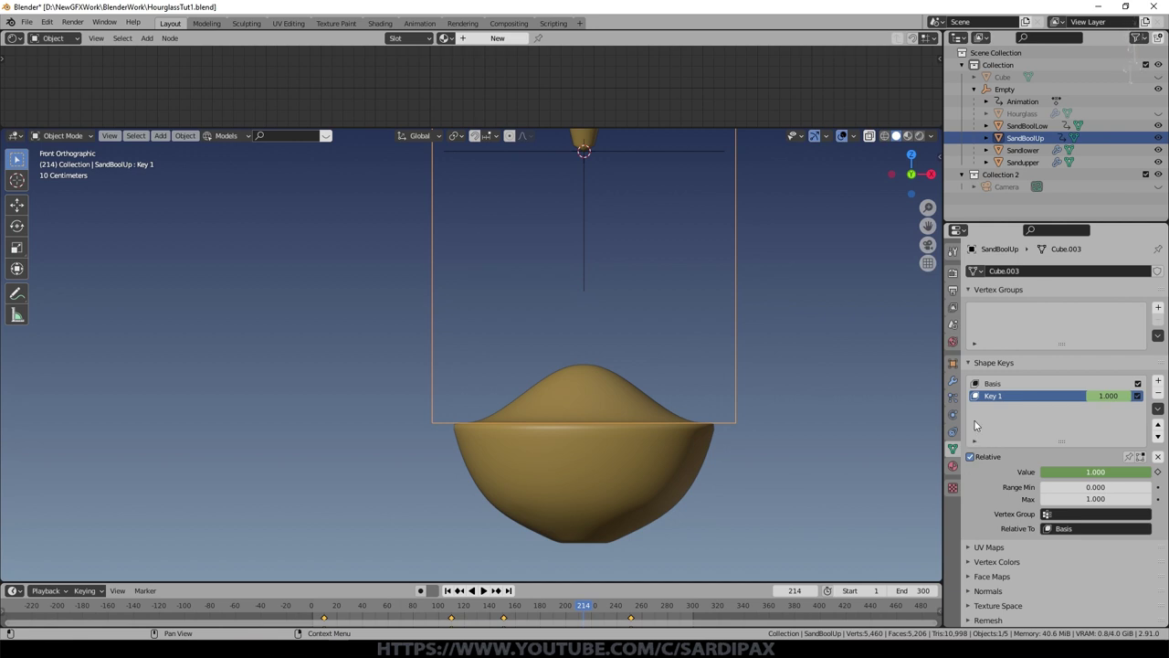
key(Tab)
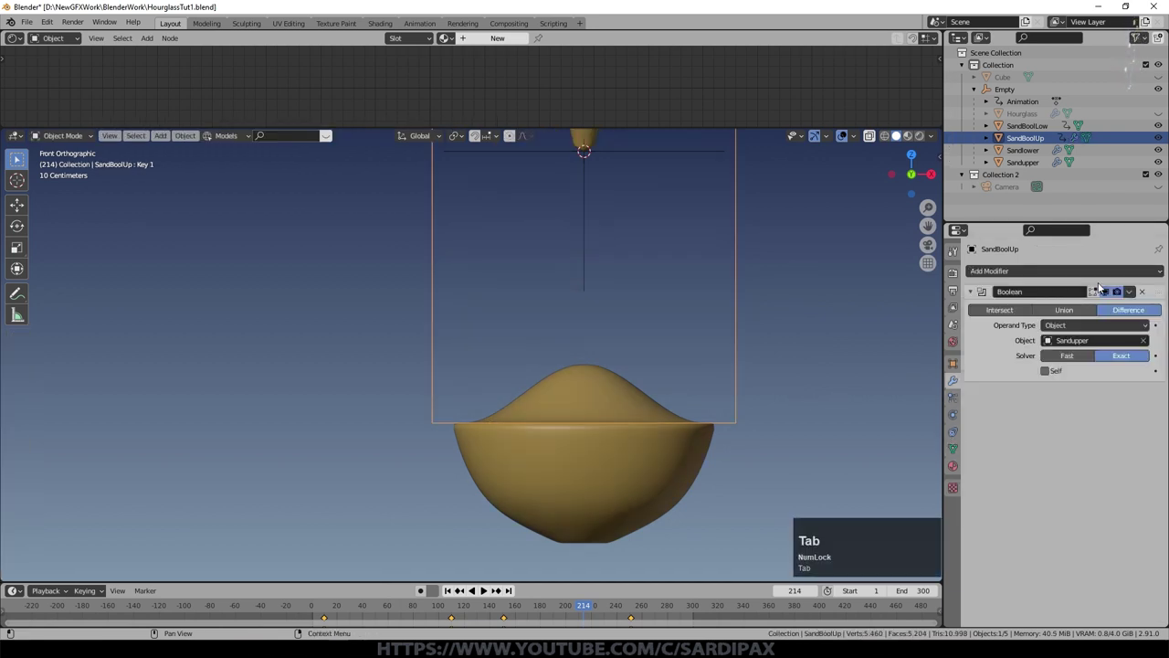
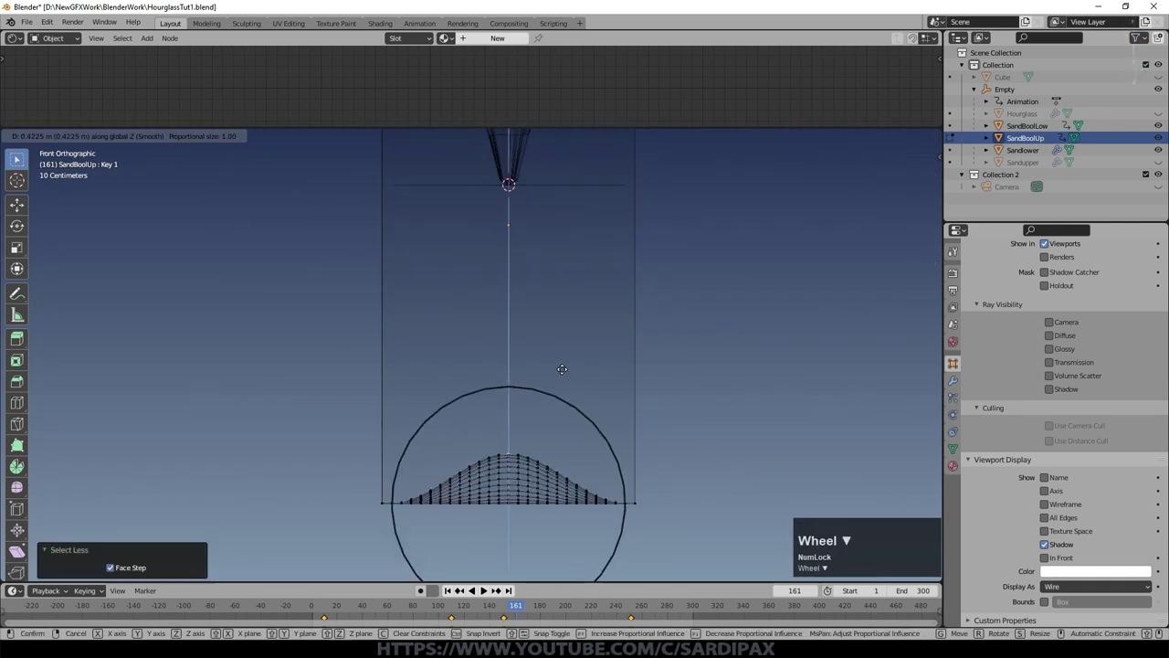
Step: Return to Object Mode, frame the top bulb and pick SandBoolUp's Key 1 shape for editing
scroll(down, 3)
scroll(up, 3)
key(Tab)
middle_click(702, 431)
click(635, 517)
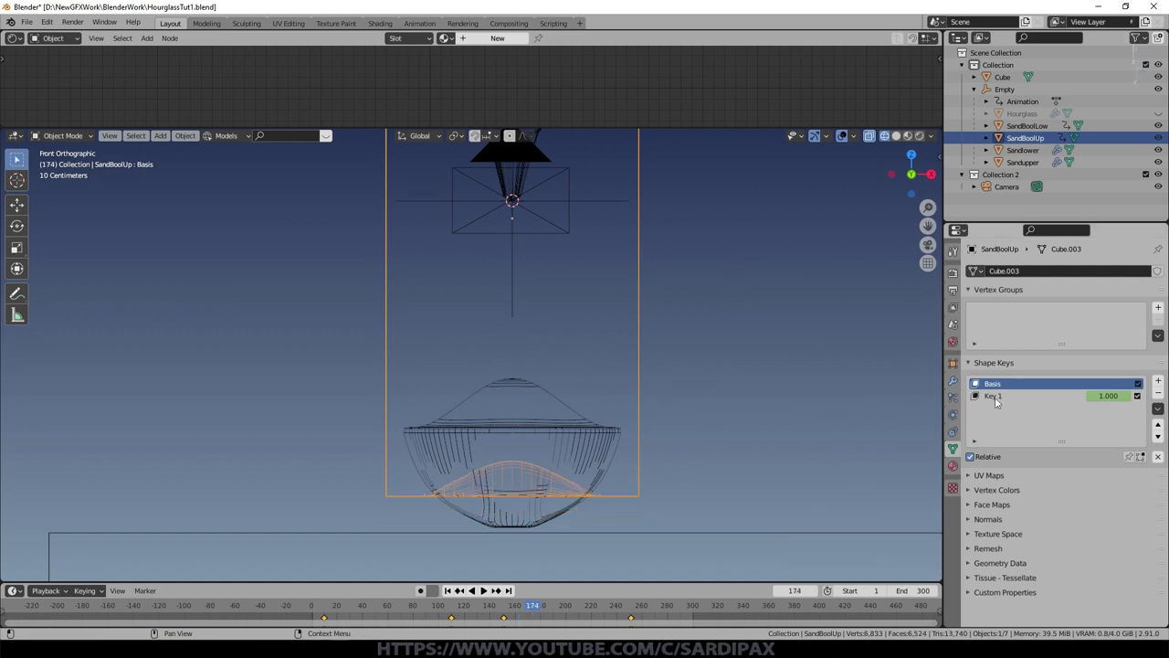
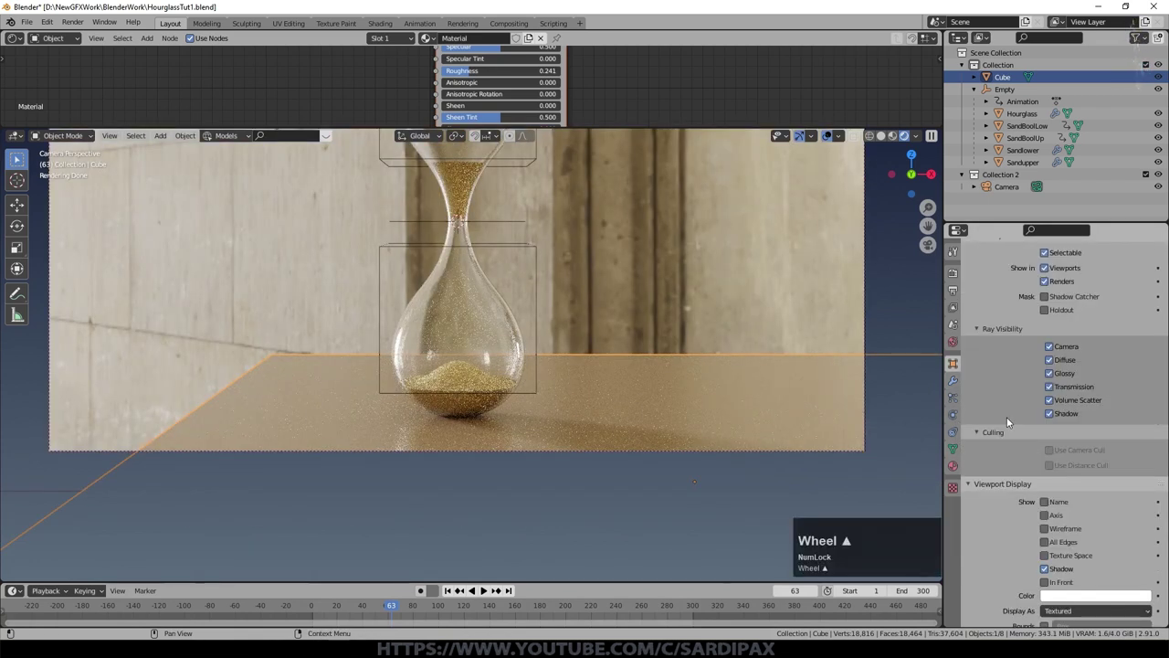
Step: Turn off the floor Cube's camera ray visibility and enable it as a Shadow Catcher
click(1061, 376)
scroll(down, 3)
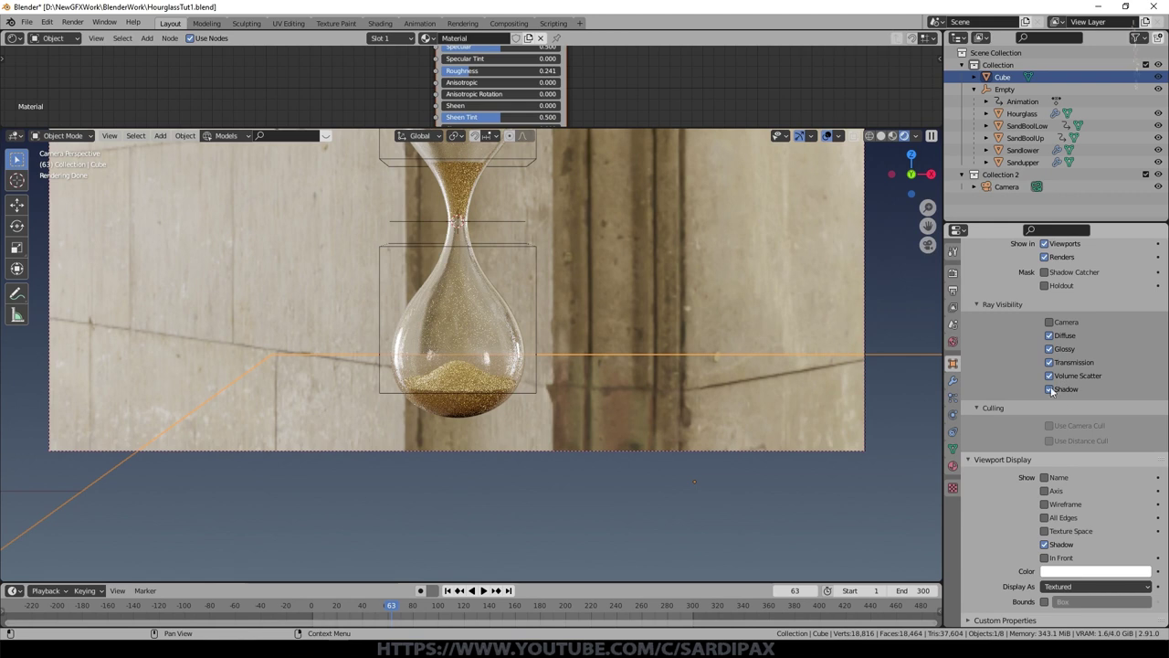
click(1063, 391)
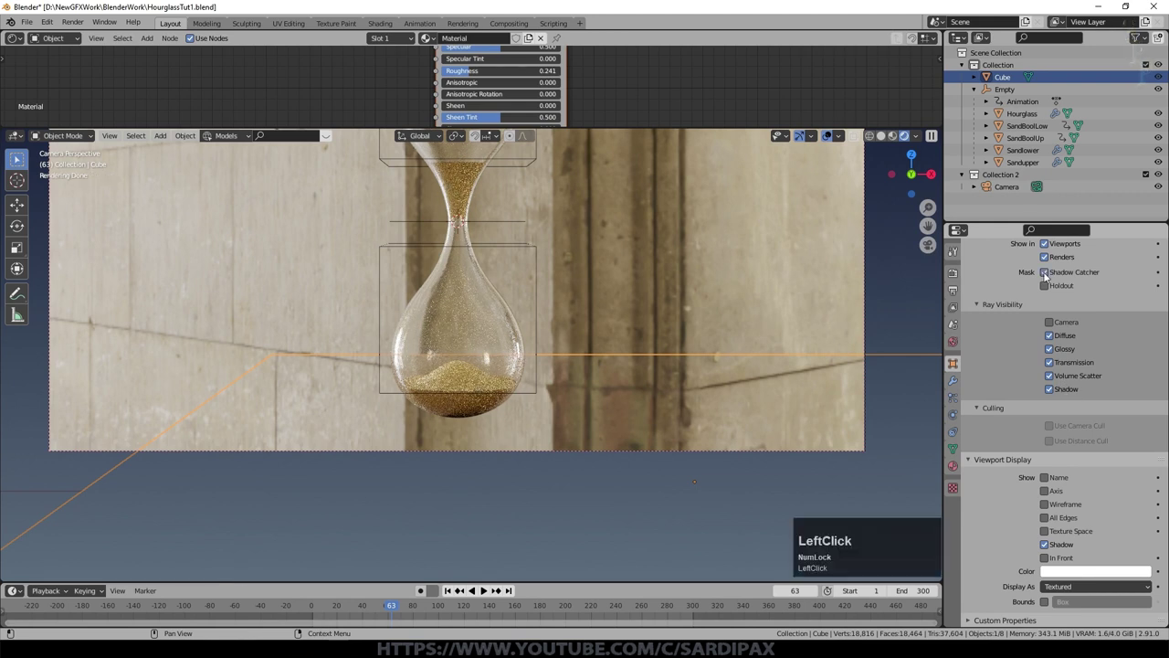
middle_click(615, 402)
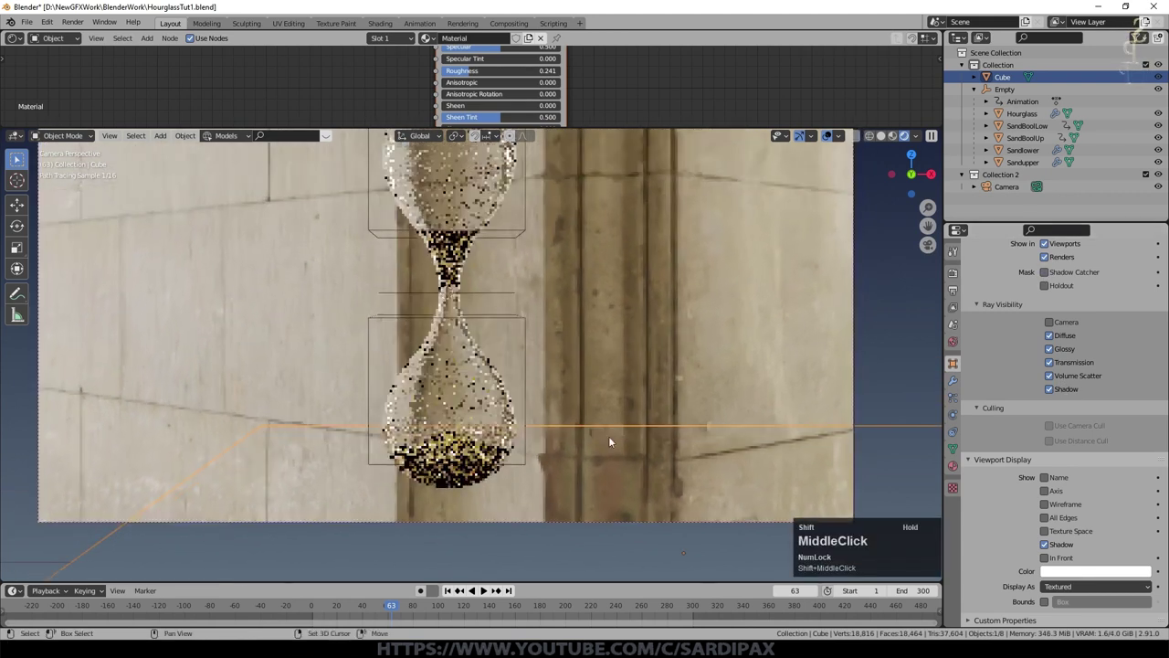
Step: Enable Film > Transparent in Render Properties and review the output dimensions and RGBA color
click(956, 306)
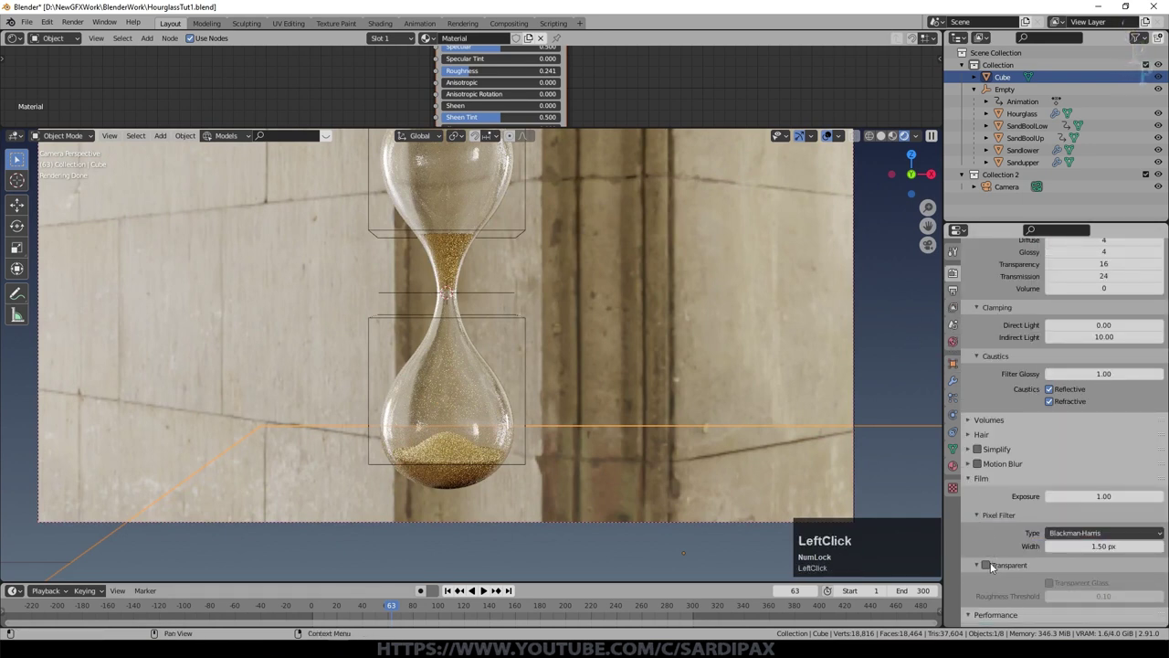
click(992, 566)
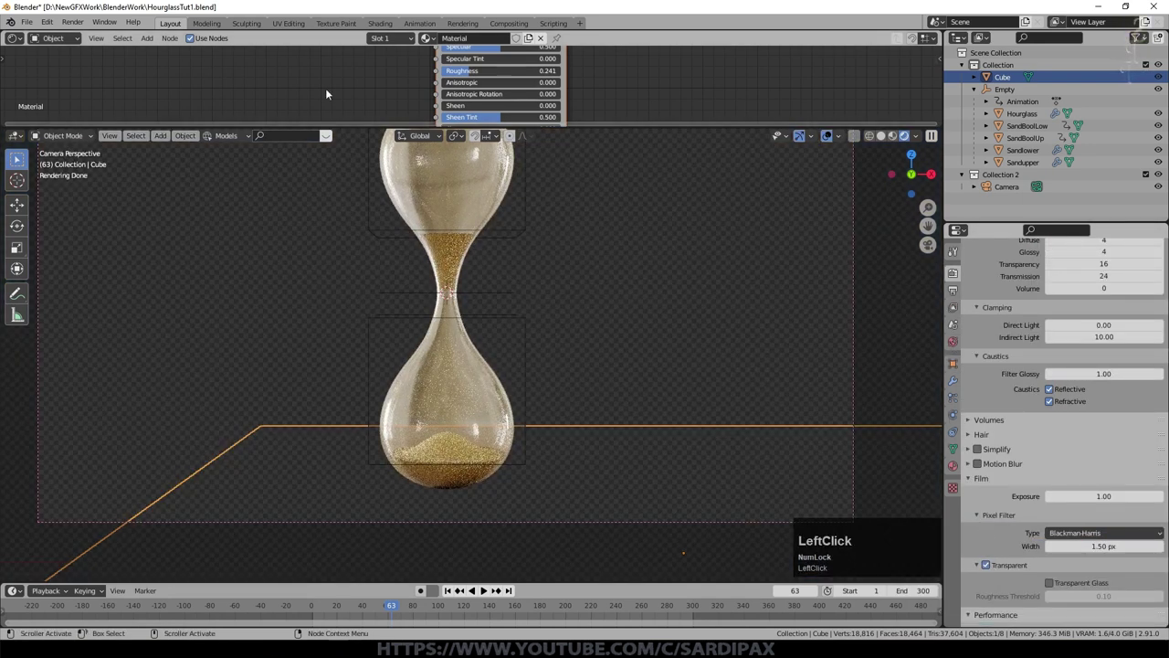
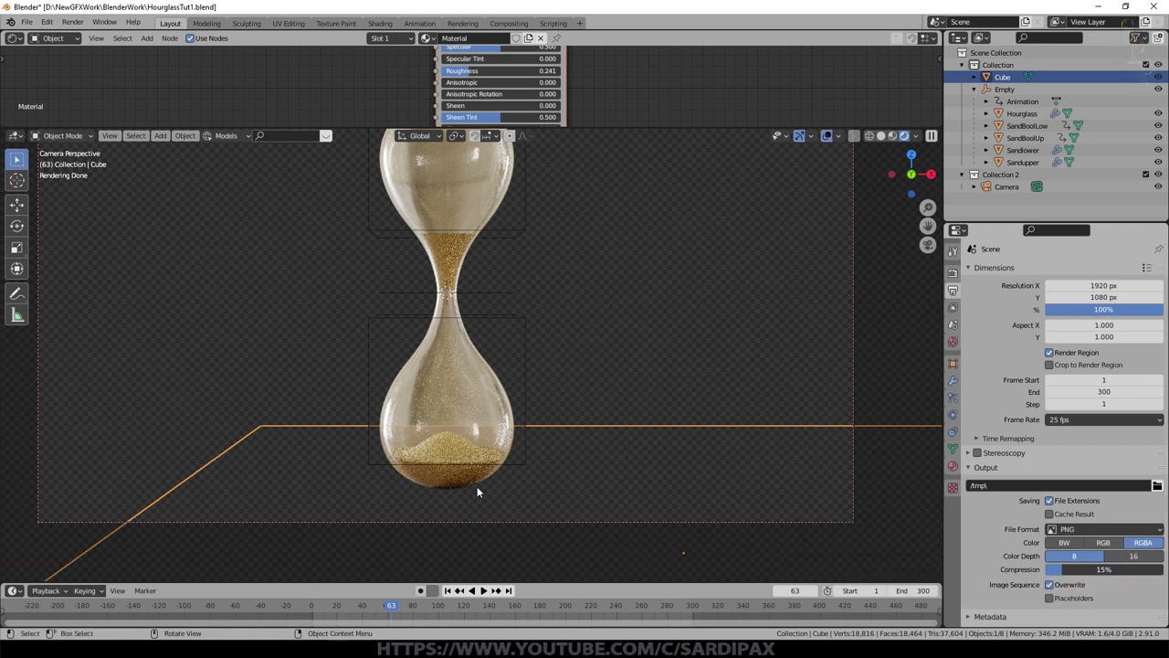
scroll(down, 3)
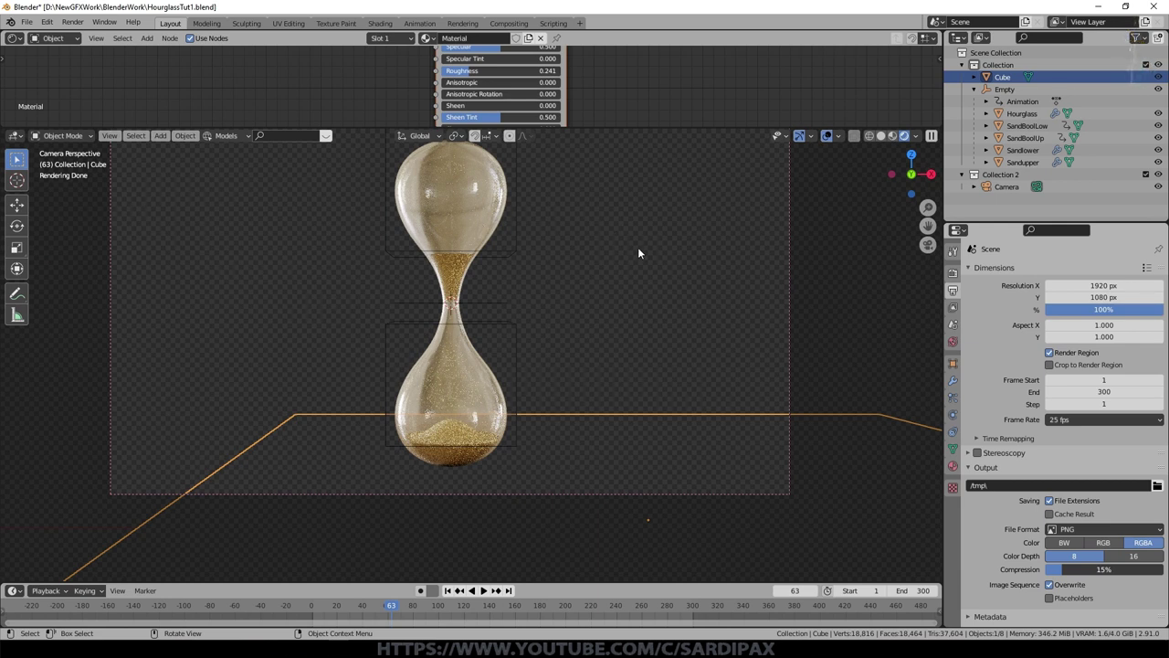
scroll(down, 3)
Step: Render the current frame as a still image with F12 into the Render Result window
middle_click(654, 272)
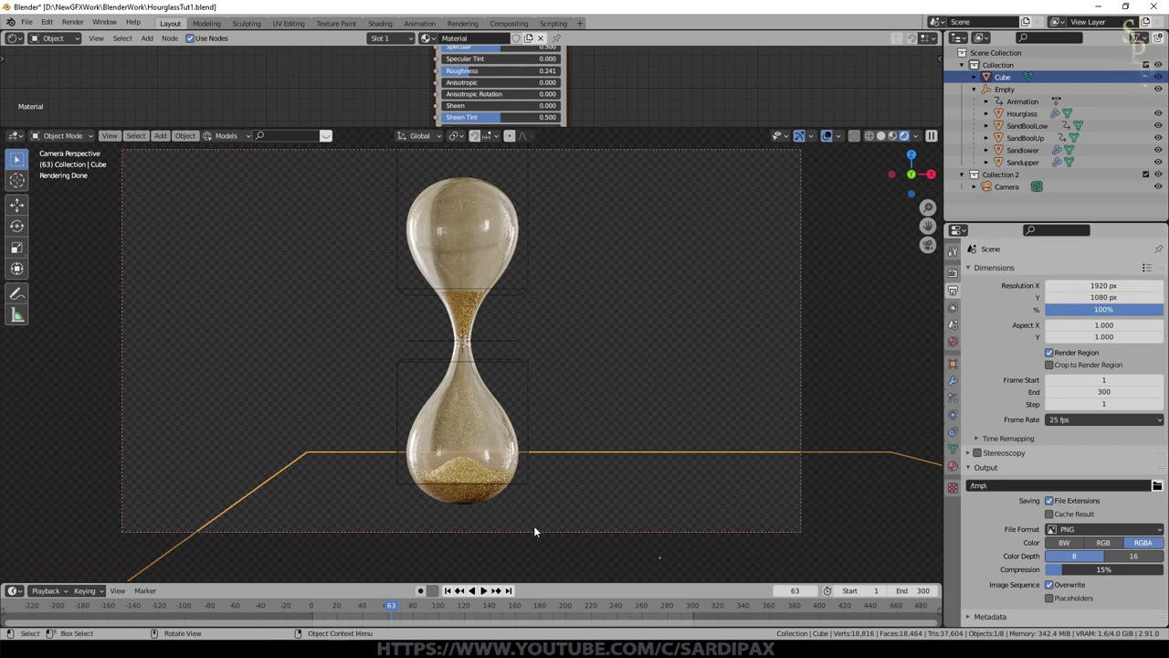
scroll(up, 3)
key(F12)
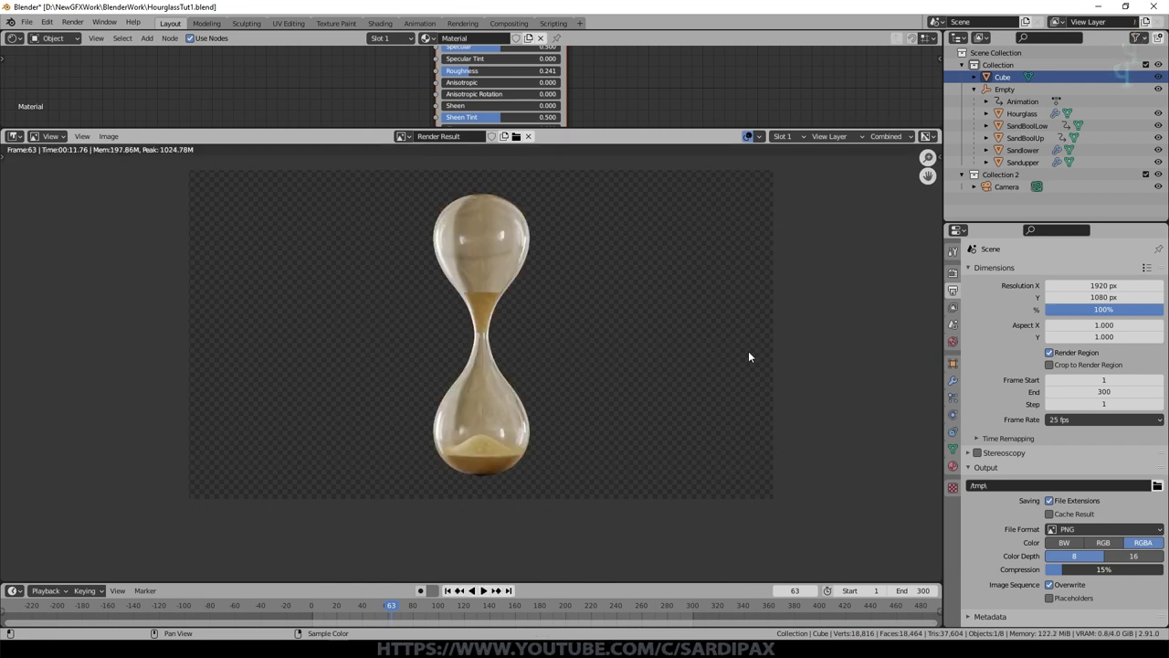
scroll(up, 3)
scroll(down, 3)
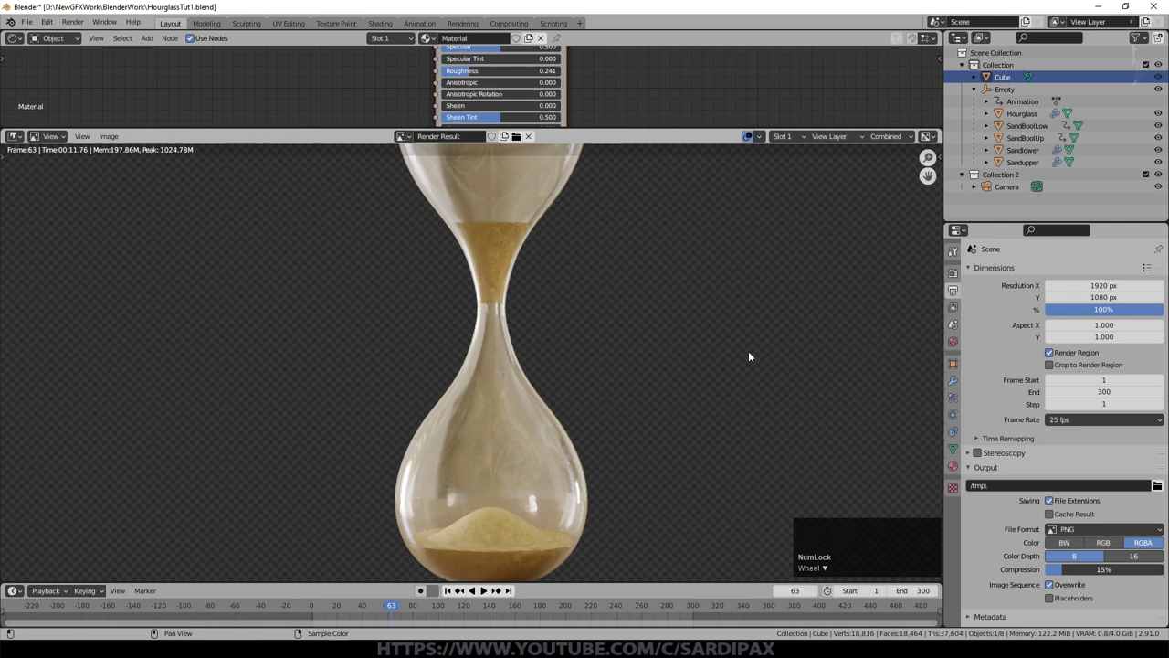
scroll(down, 3)
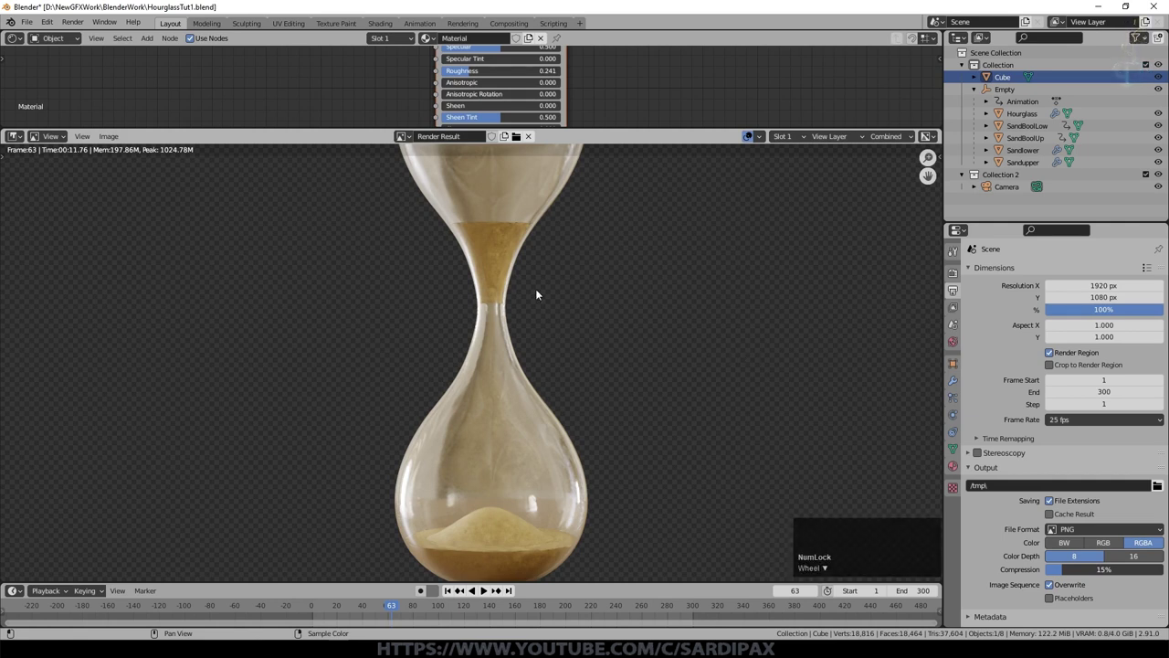
scroll(down, 3)
scroll(up, 3)
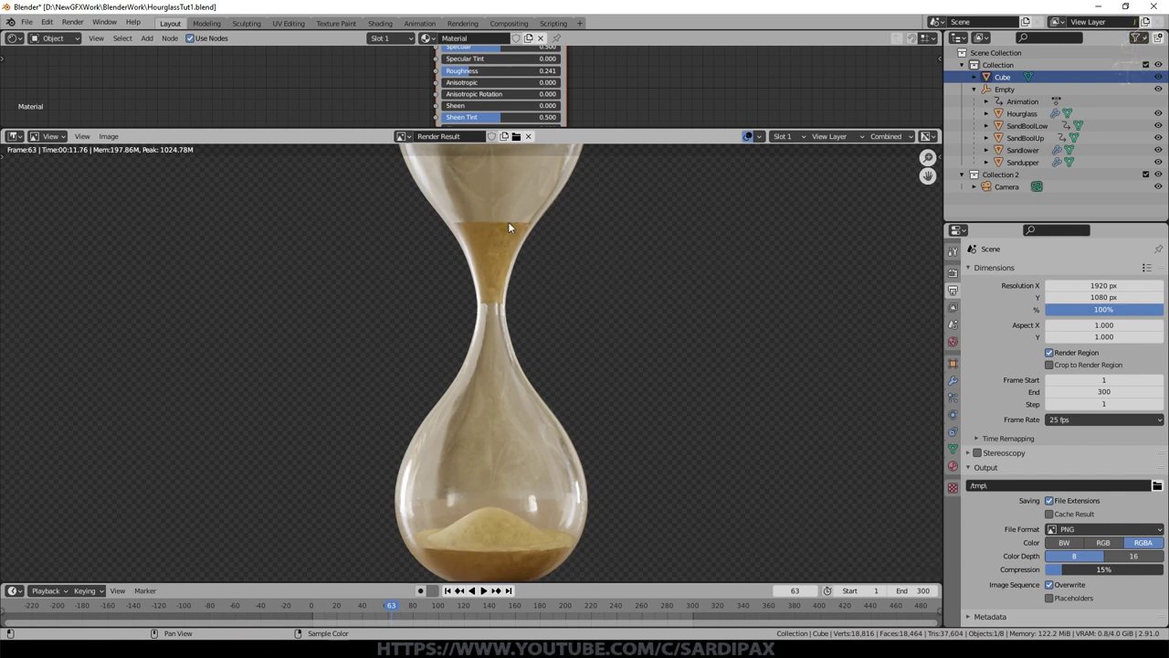
scroll(down, 3)
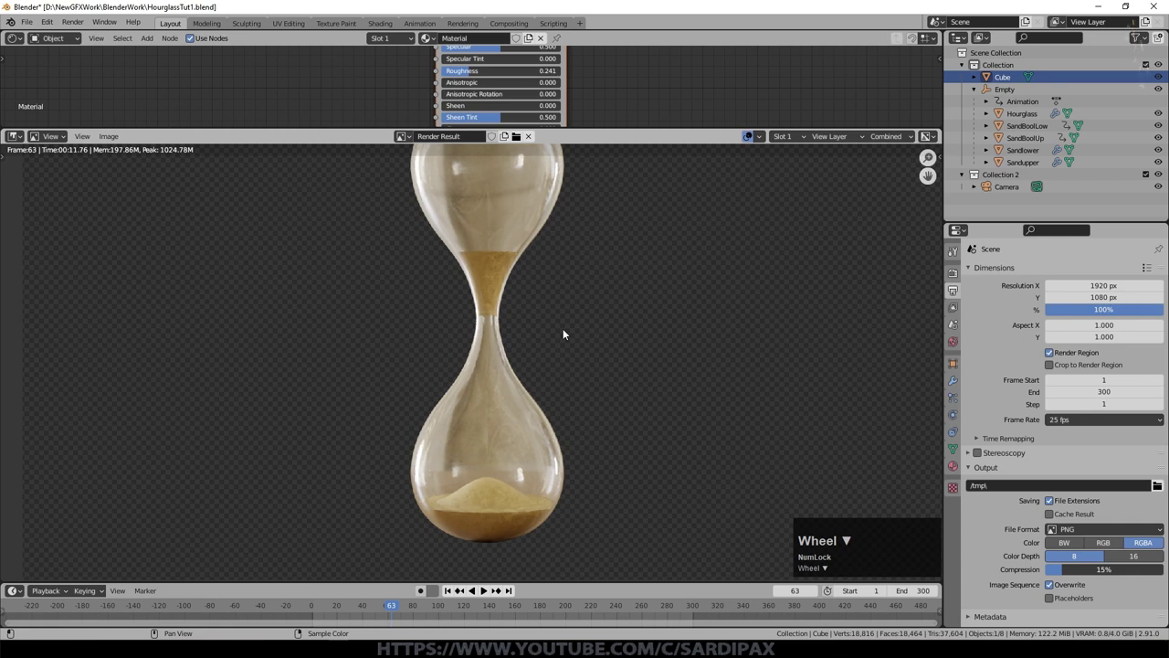